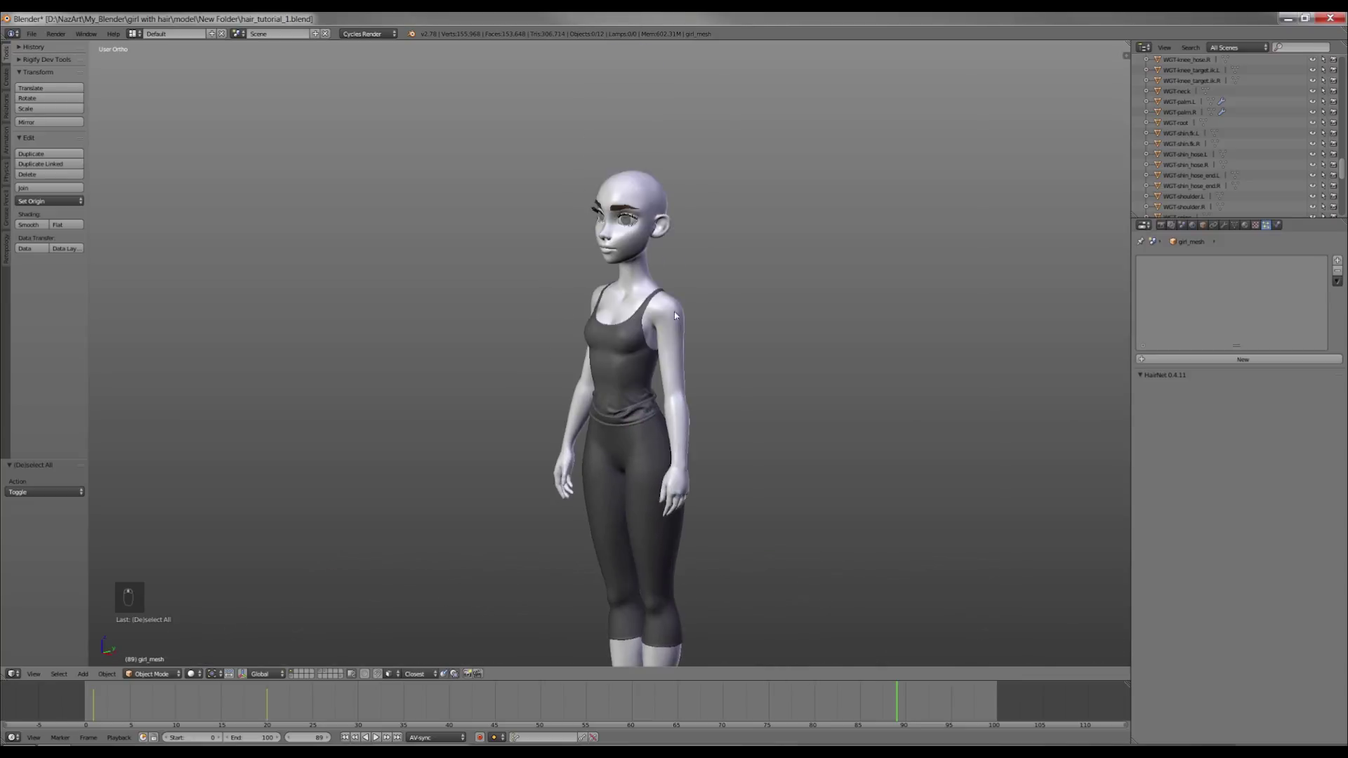
Select the seam-bounded scalp region of the head mesh in Edit Mode, checked in see-through side view.
left_click_drag(657, 257, 660, 285)
key("Tab")
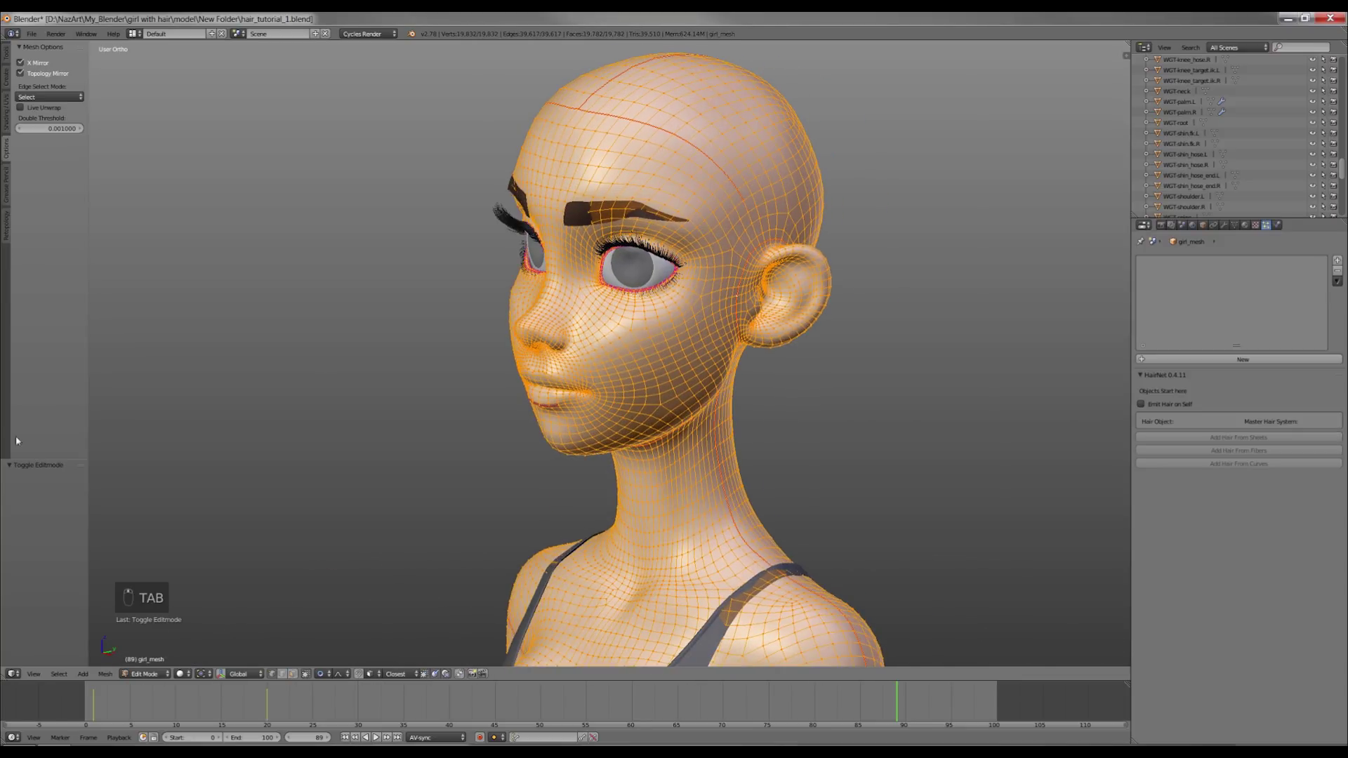
key("l")
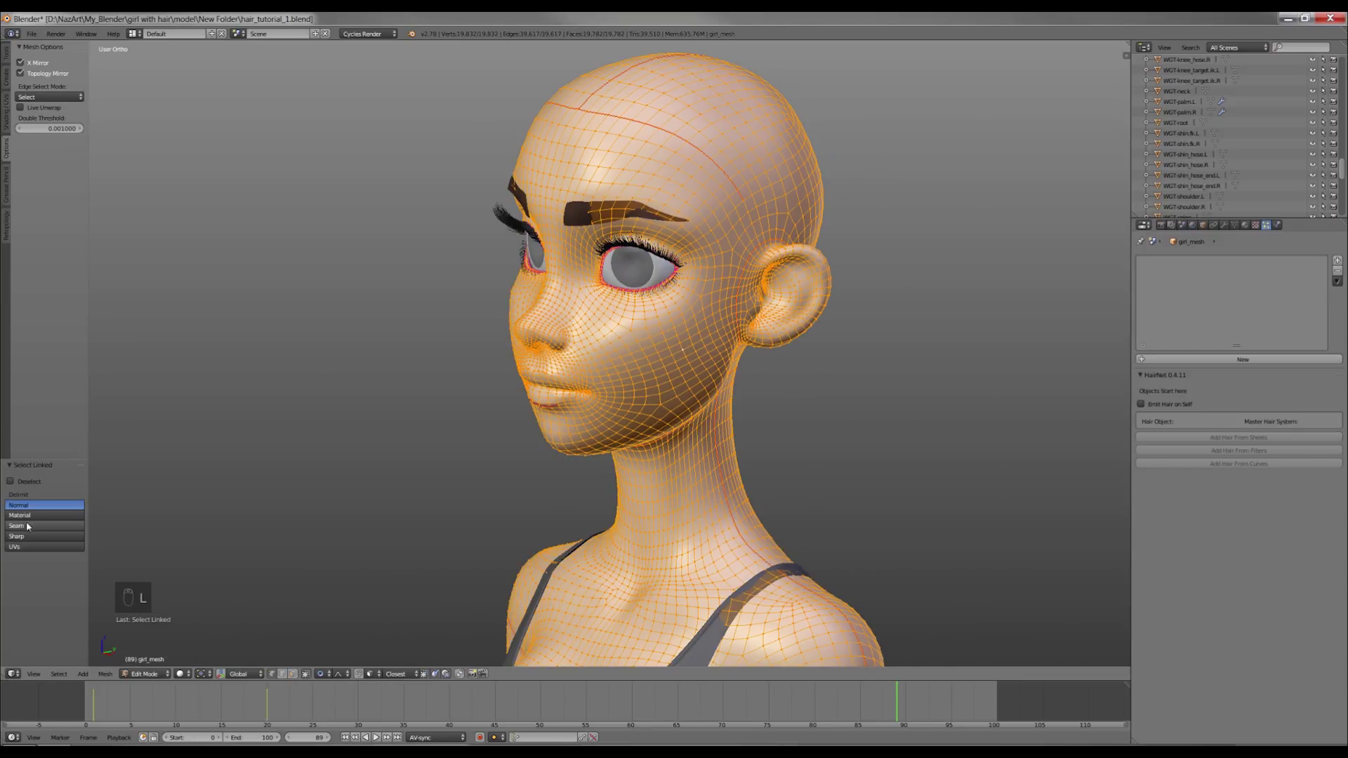
key("KP_3")
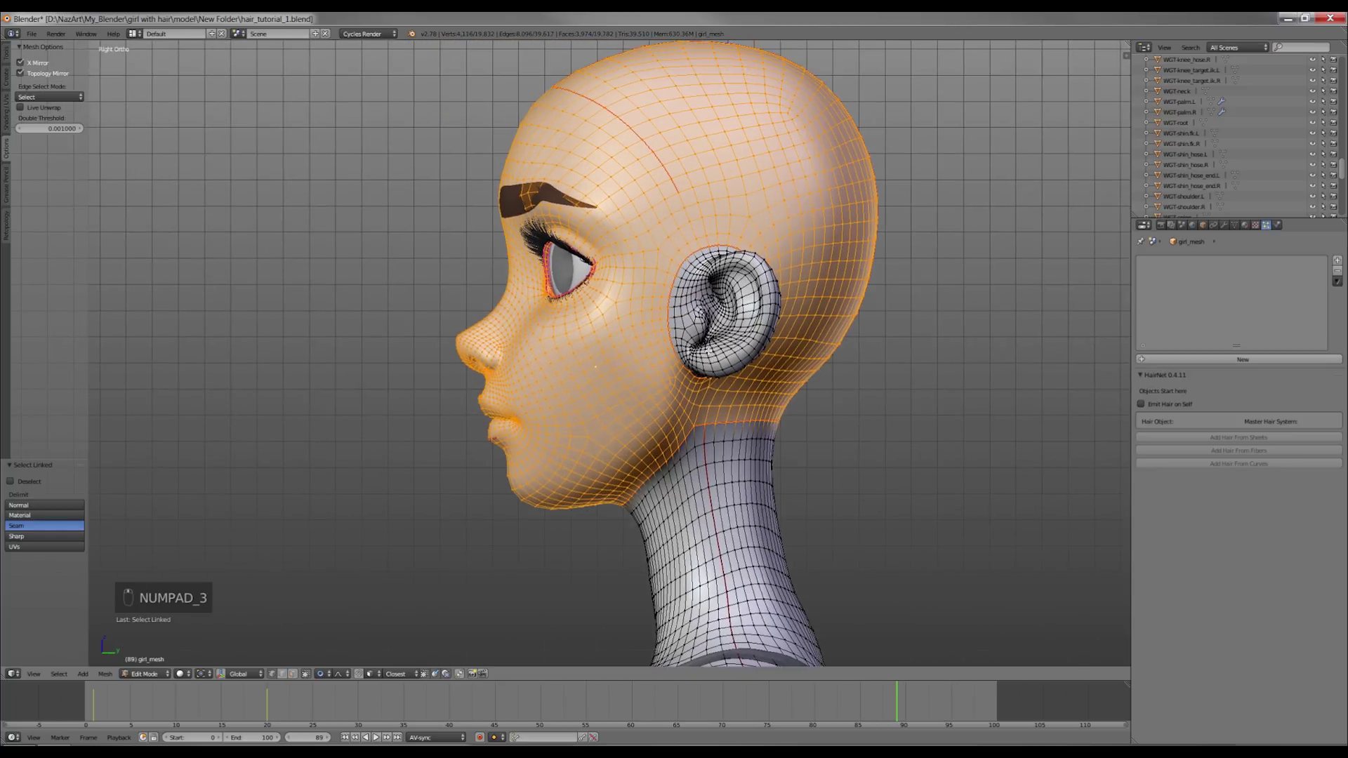
key("z")
key("c")
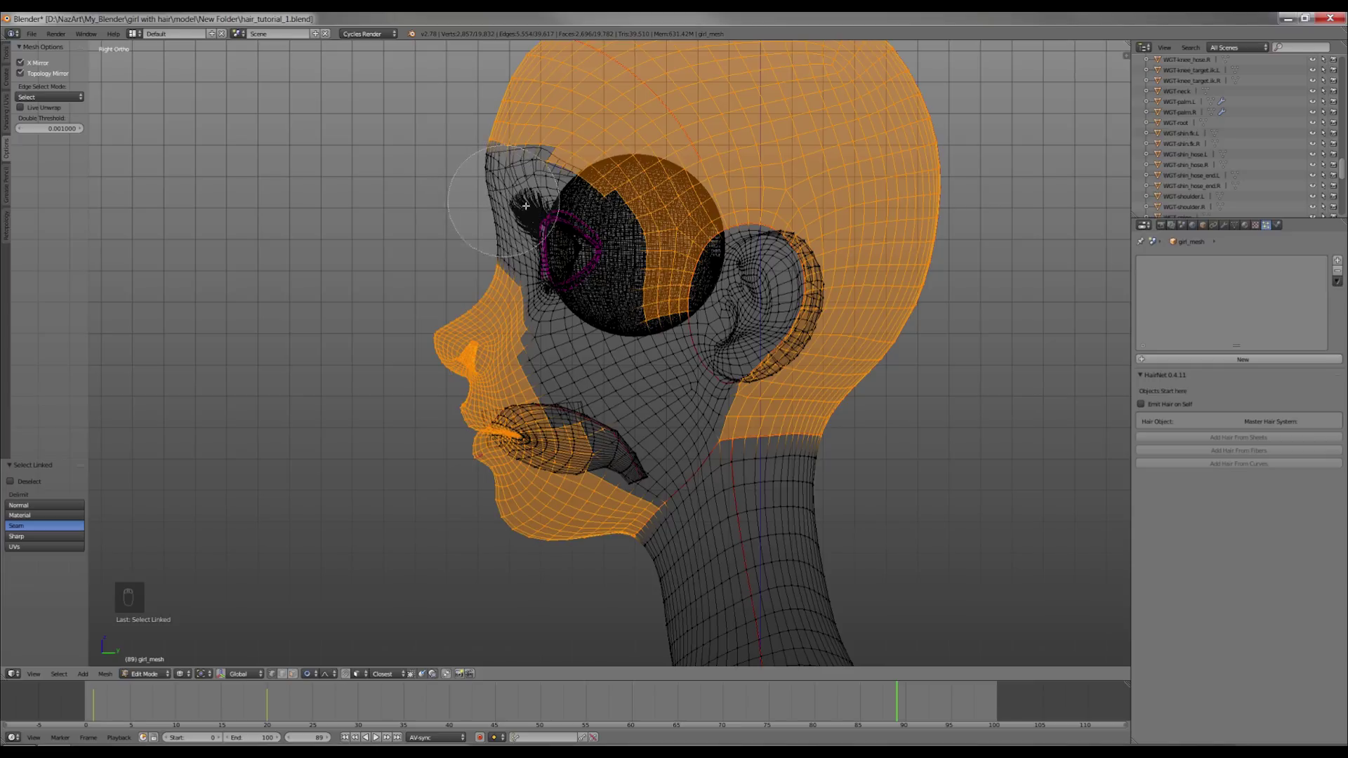
key("z")
Separate the scalp into its own object and grow a default Hair particle system from it.
key("shift+d")
key("p")
key("Tab")
key("a")
key("z")
key("alt+s")
key("Tab")
Rename the hair settings hair_nape with Number 0 and enter Particle Edit behind the head.
key("z")
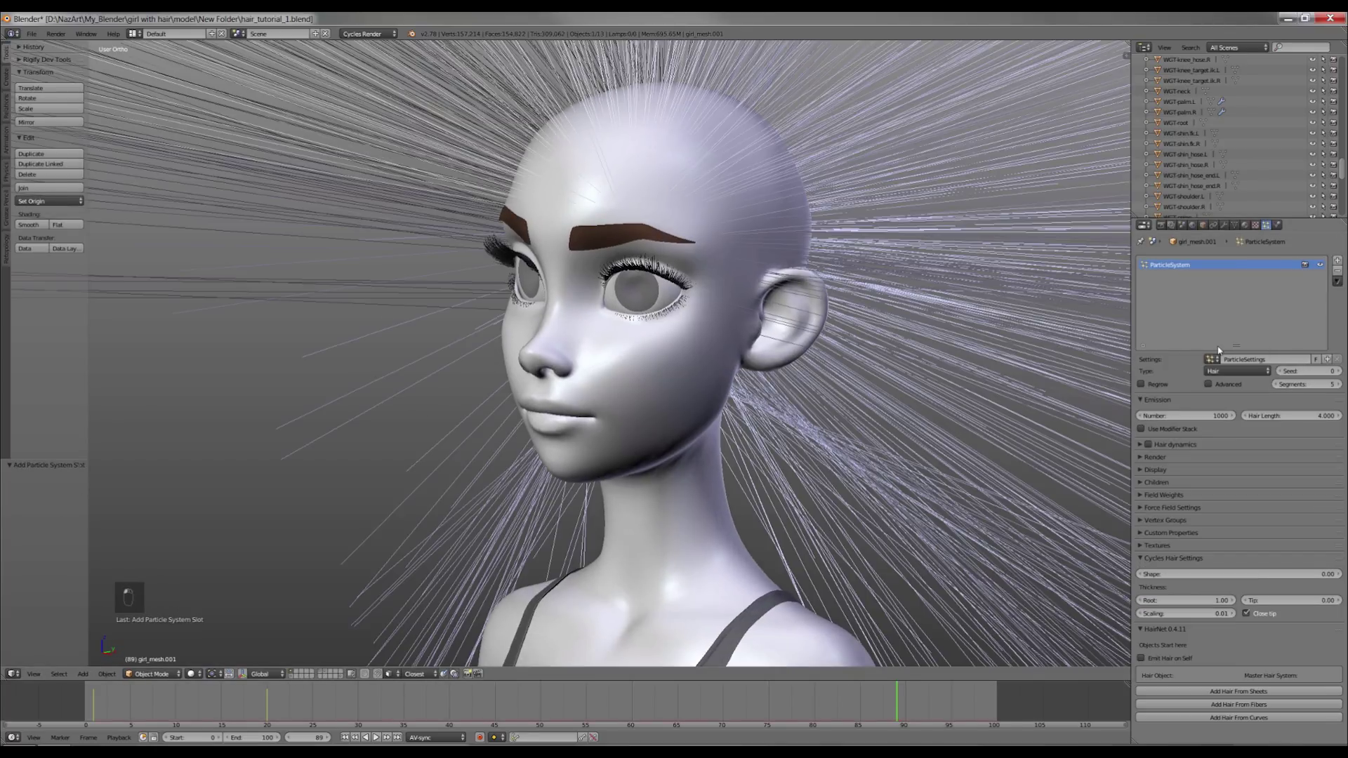
left_click(1272, 362)
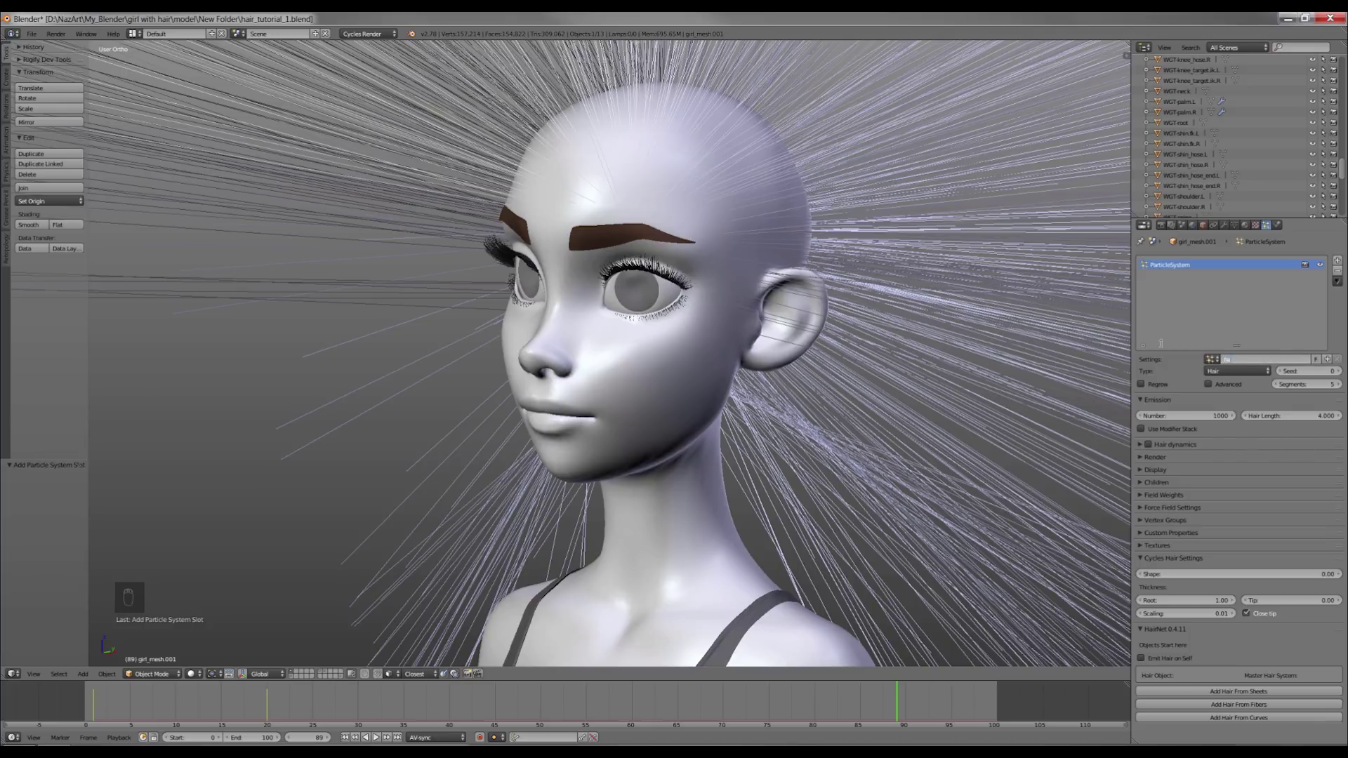
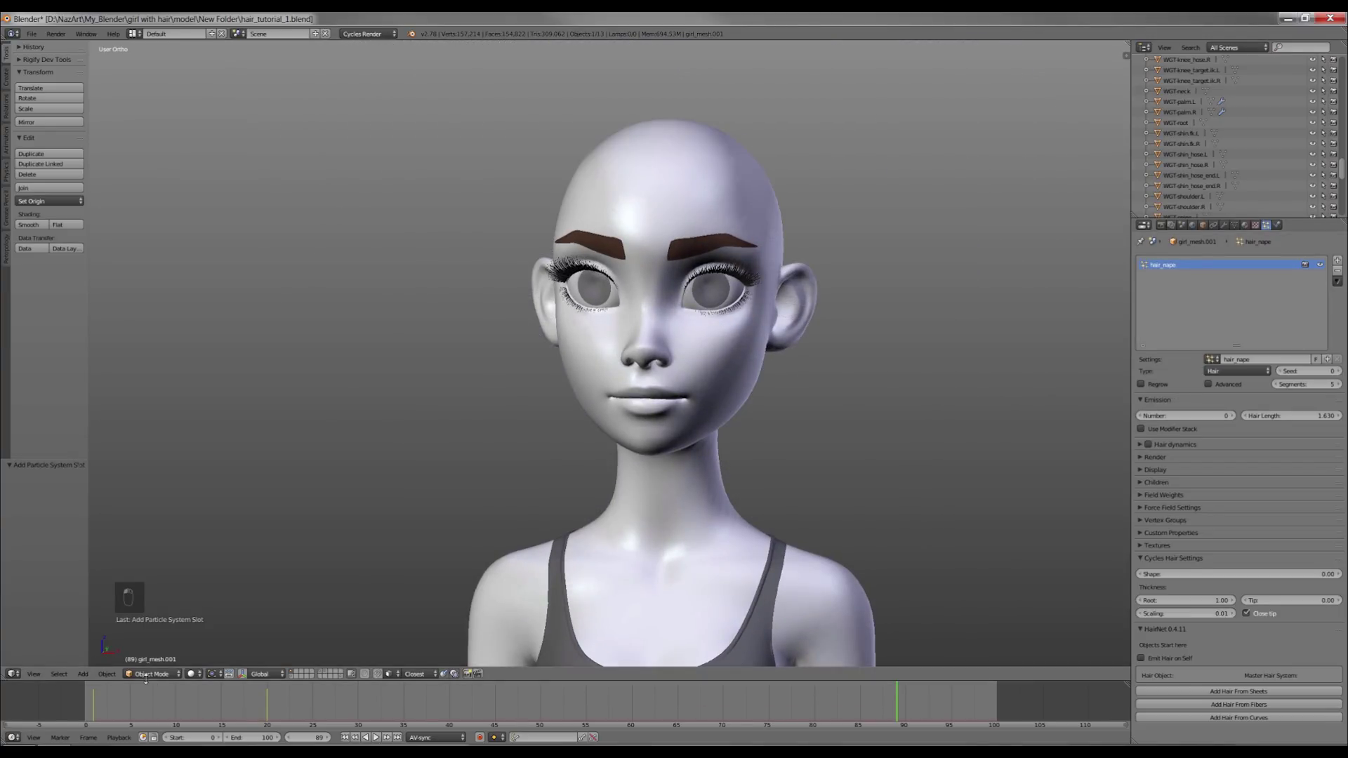
Paint guide hairs on the back of the head with the Add brush.
left_click(141, 597)
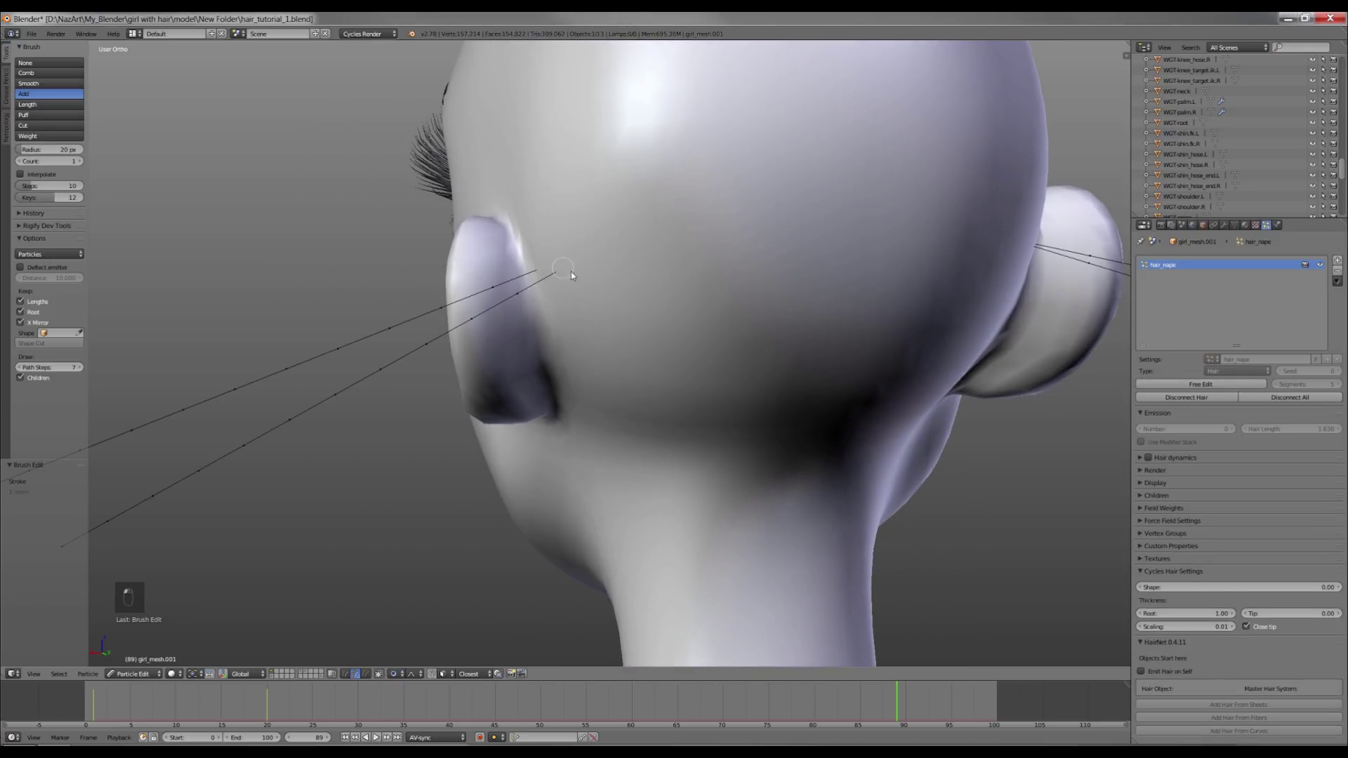
left_click_drag(591, 279, 535, 193)
key("ctrl+z")
key("a")
key("KP_3")
key("z")
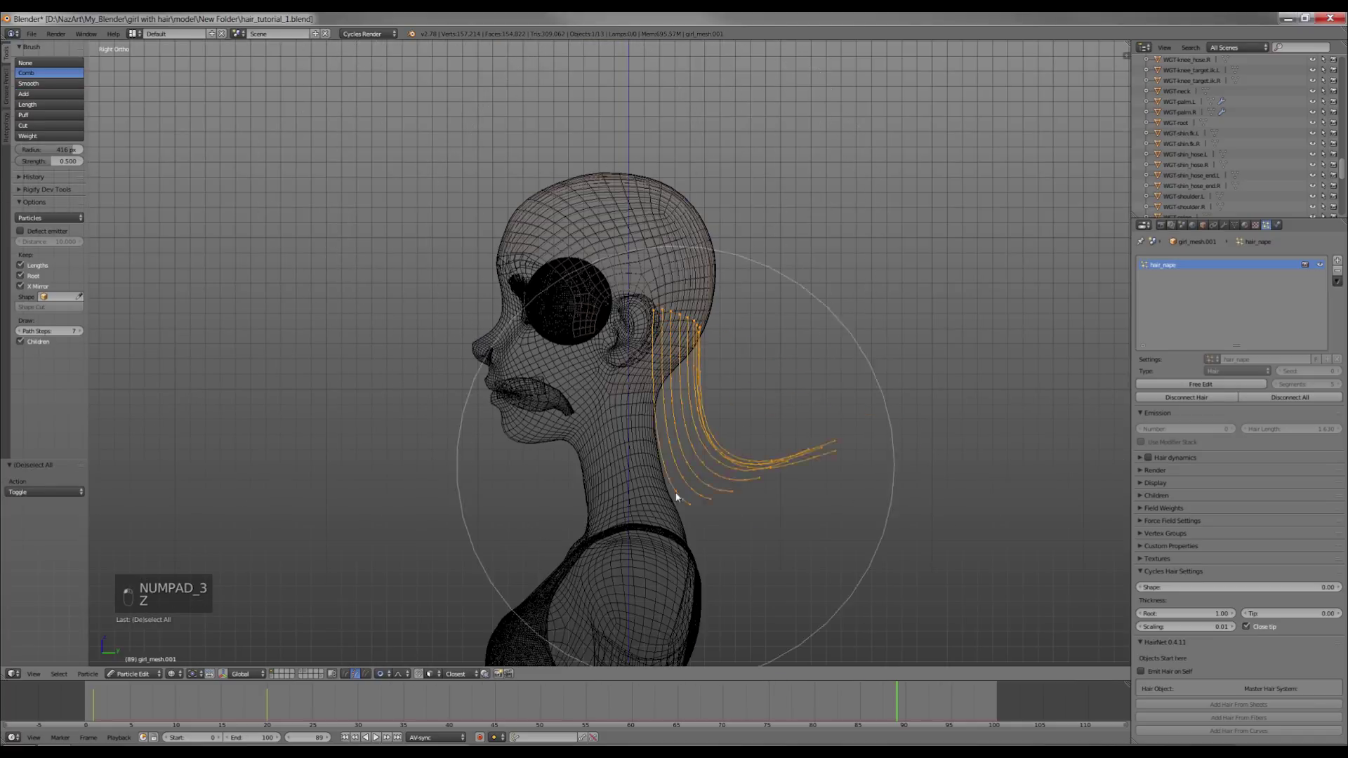
Comb the nape guides down the neck to shoulder length and enable Simple child hairs.
left_click_drag(700, 553, 830, 368)
key("KP_3")
key("z")
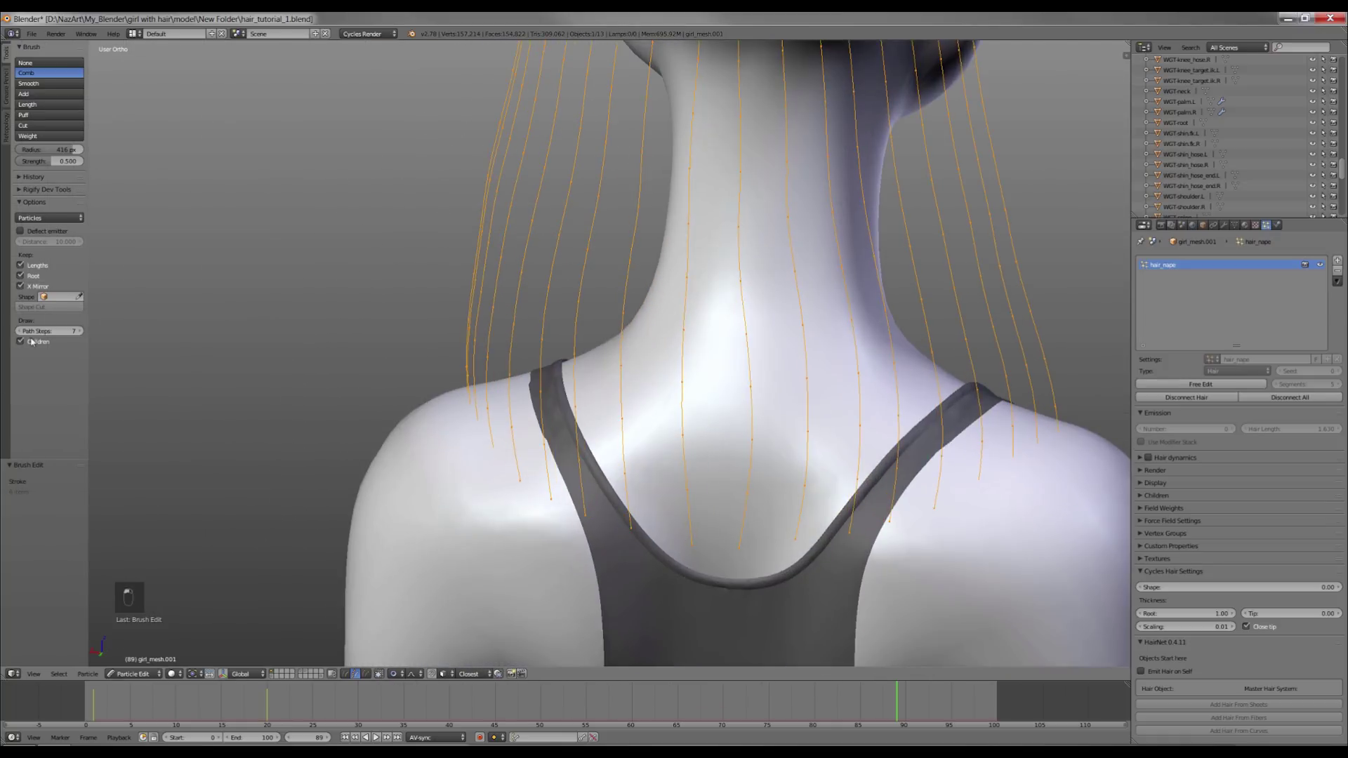
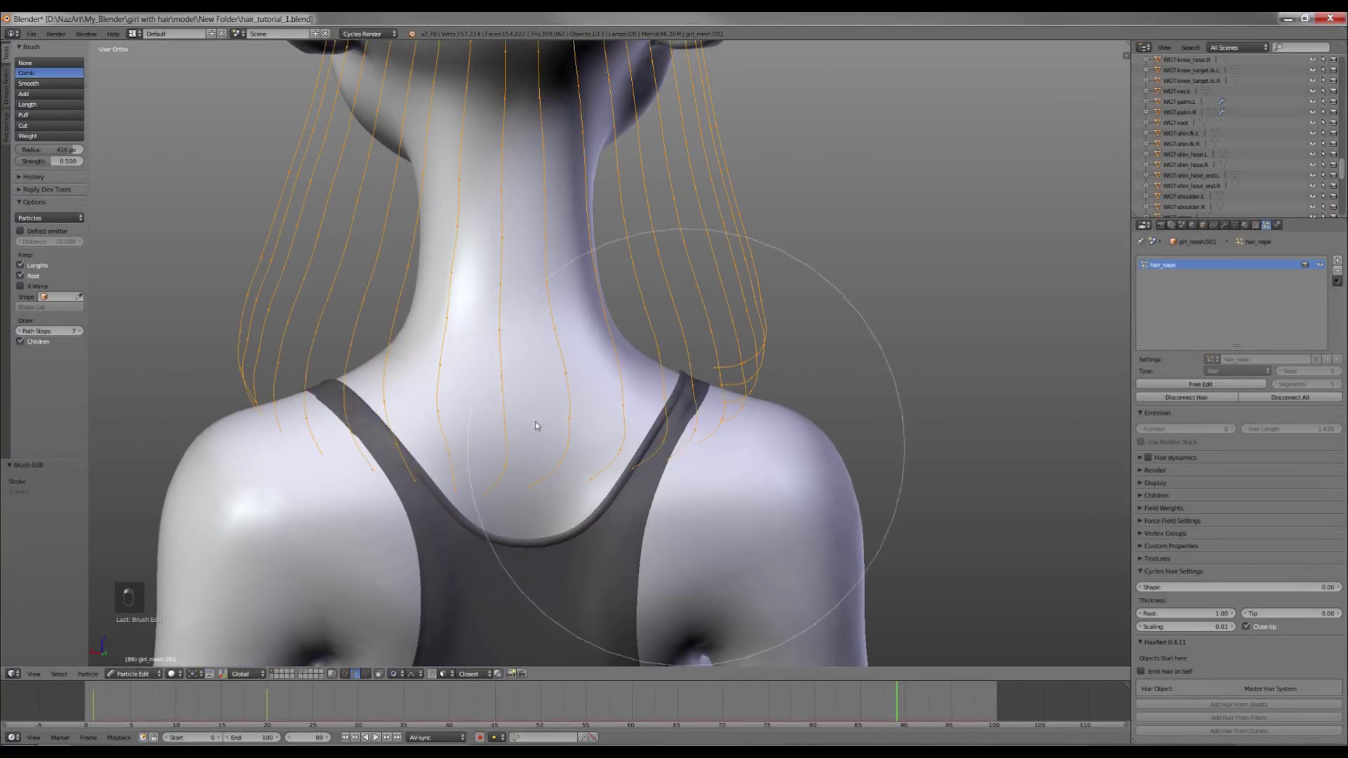
key("z")
key("z")
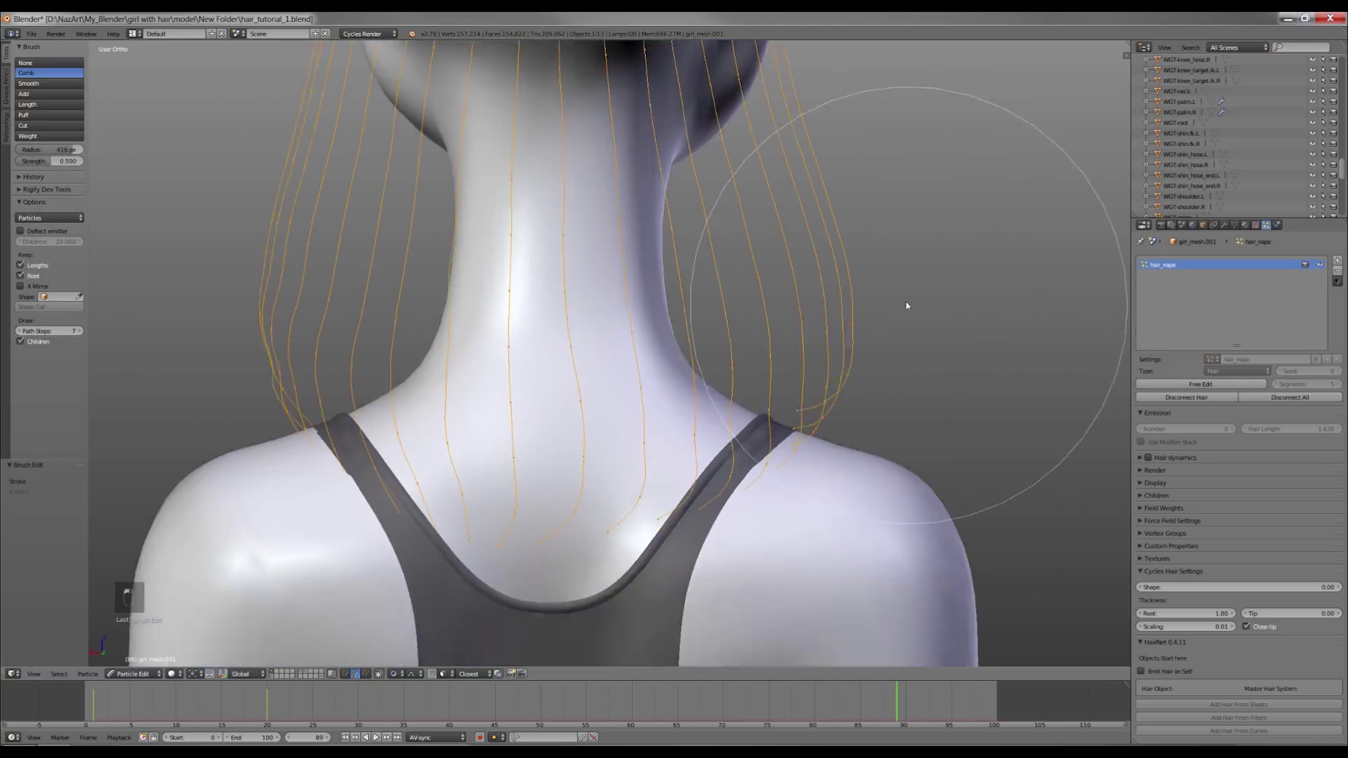
key("f")
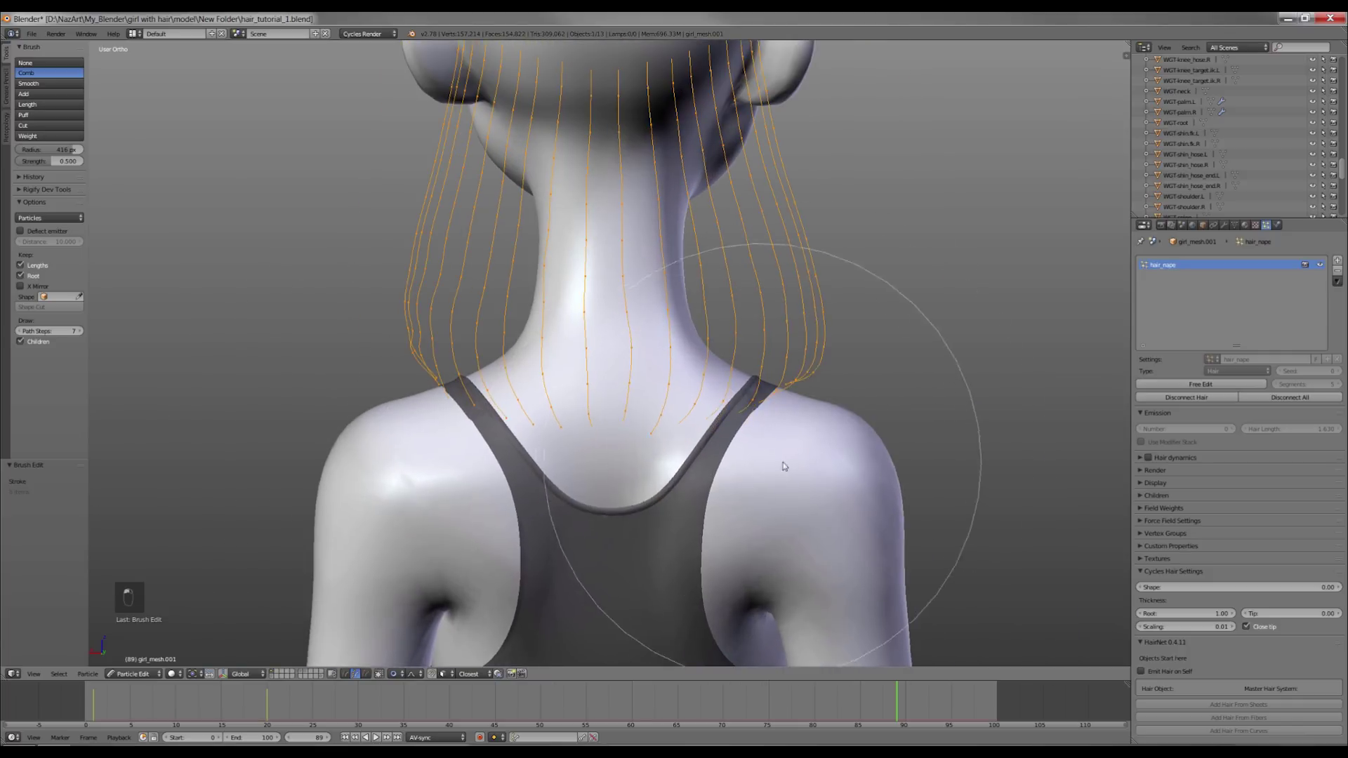
middle_click(781, 489)
Raise the child count and comb the nape strands into a rounded bob shape.
left_click_drag(671, 398, 1185, 595)
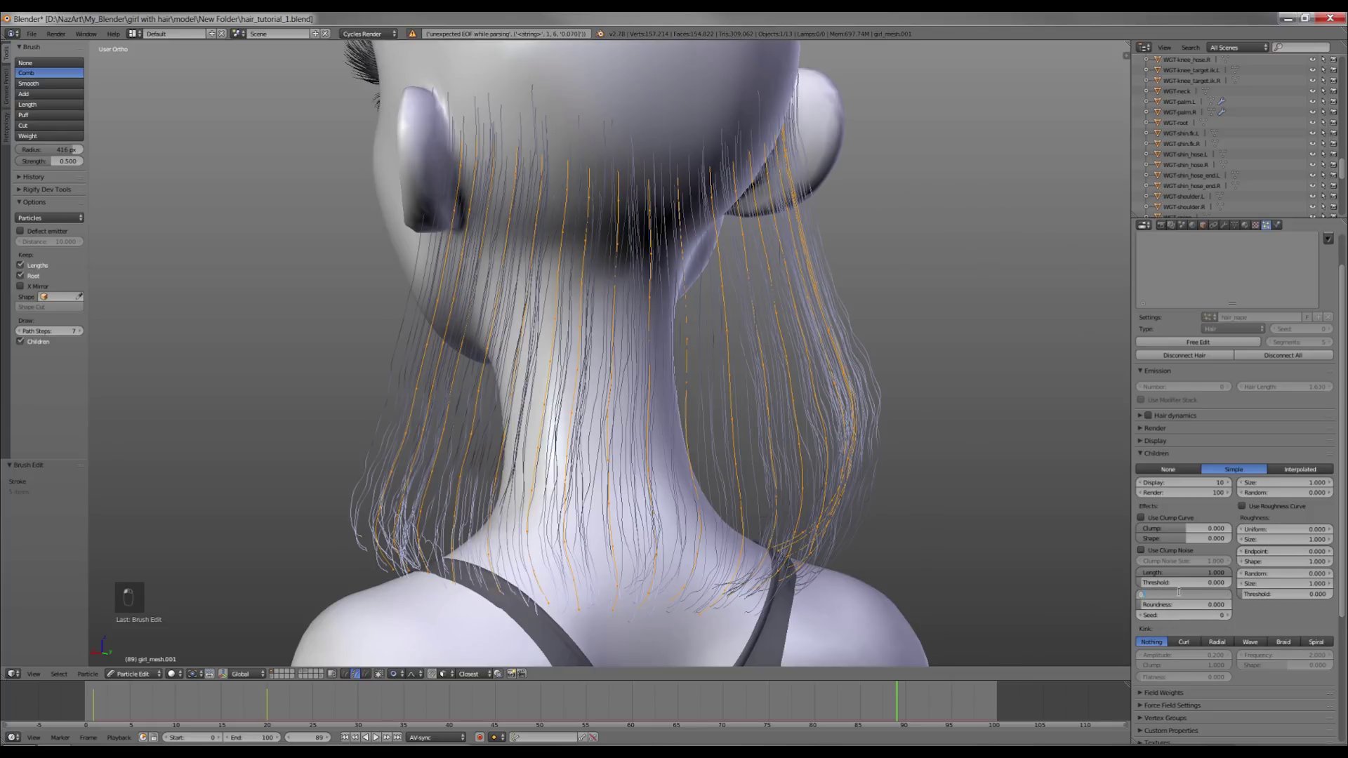
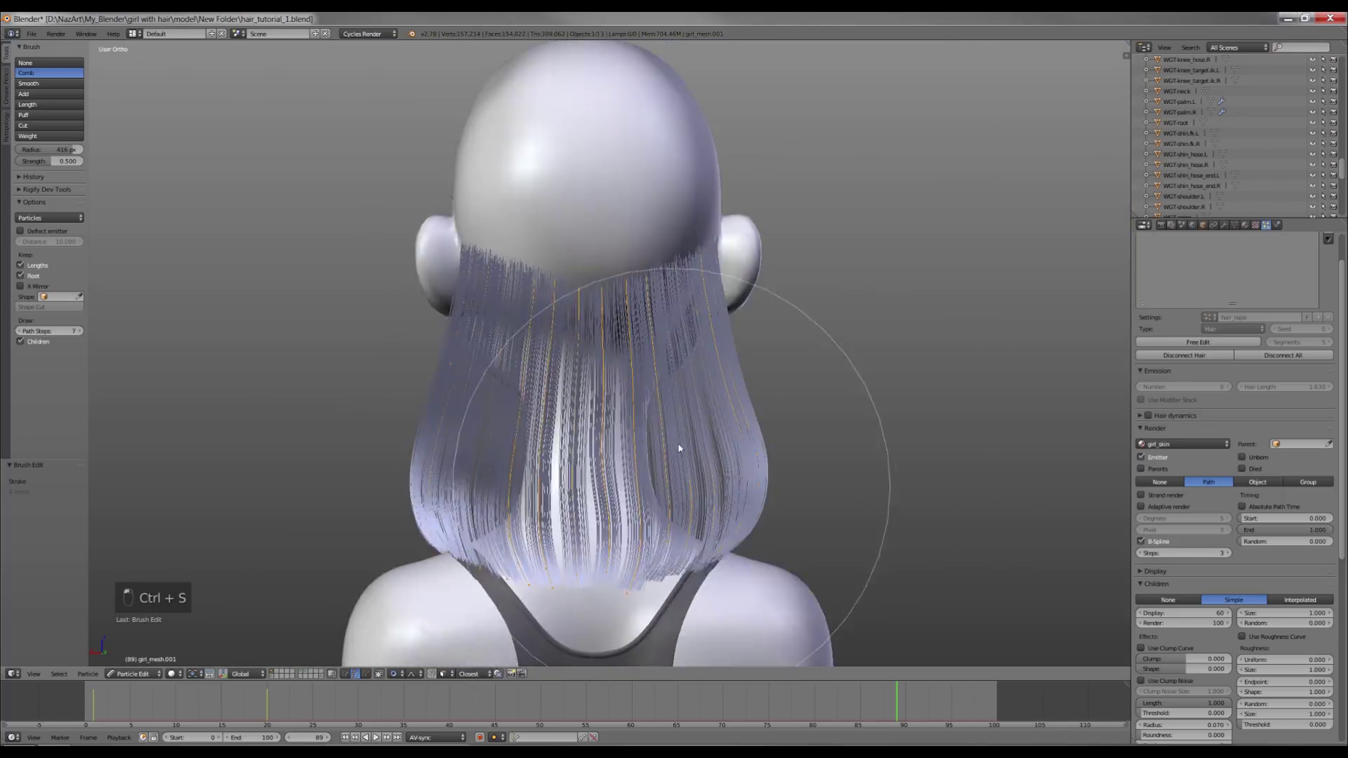
left_click_drag(707, 276, 681, 449)
left_click_drag(586, 409, 563, 370)
key("KP_3")
key("z")
key("ctrl+z")
key("z")
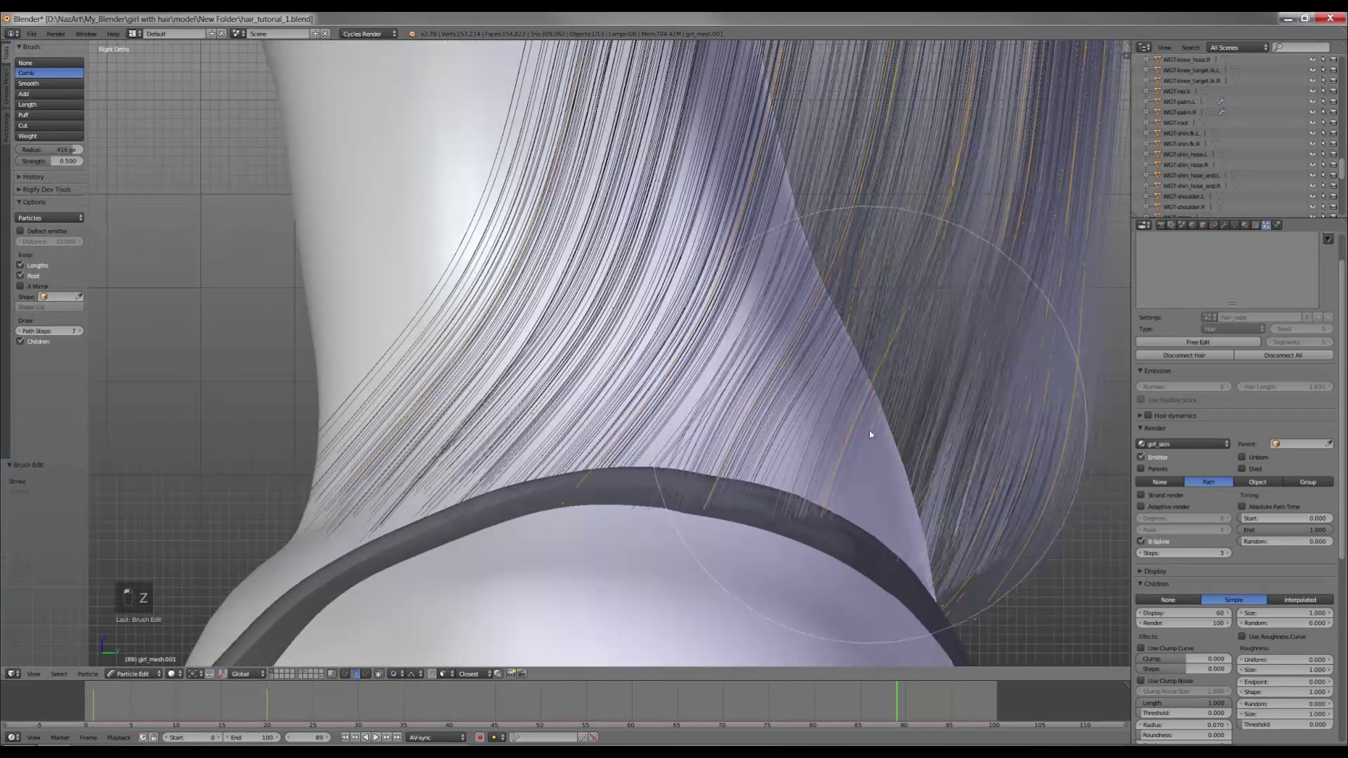
middle_click(976, 531)
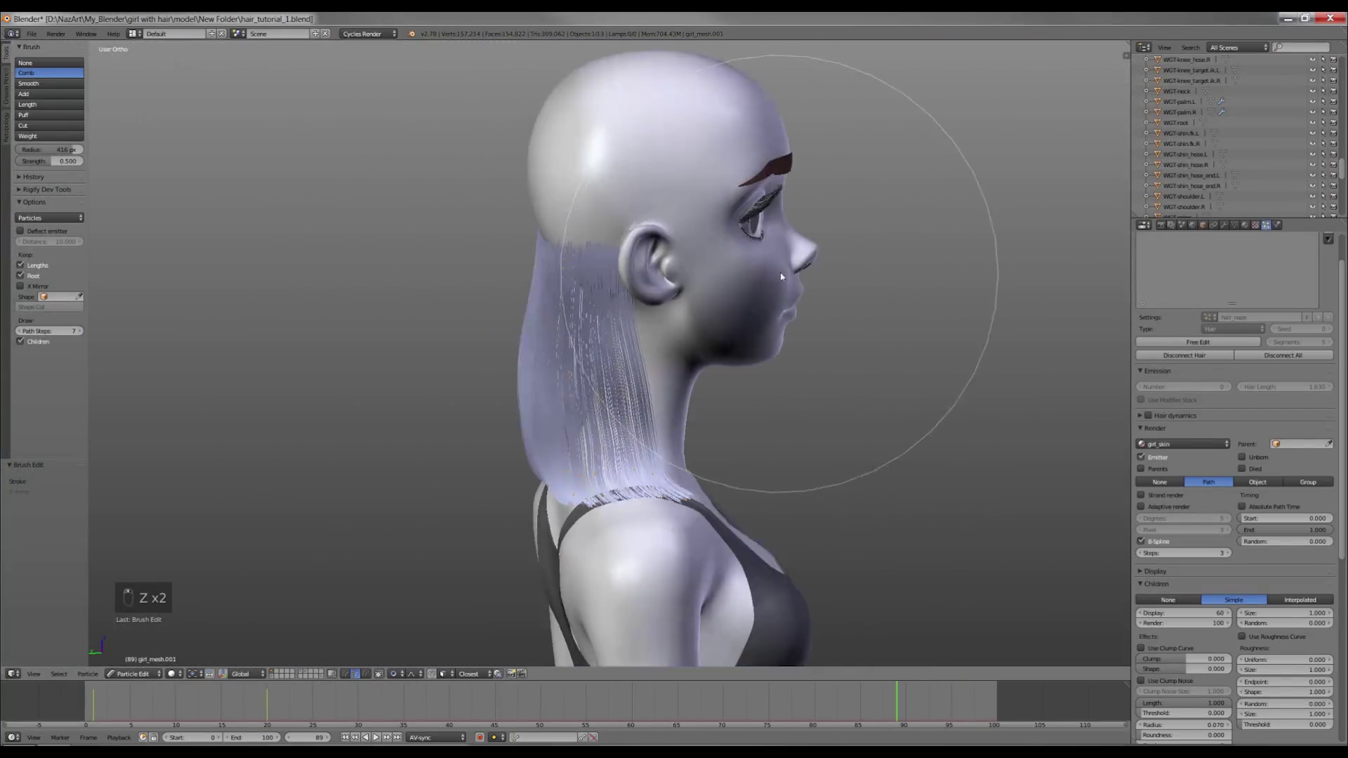
Smooth the lower ends, sides and behind-ear strands so the bob curves inward, and save.
left_click_drag(559, 466, 397, 382)
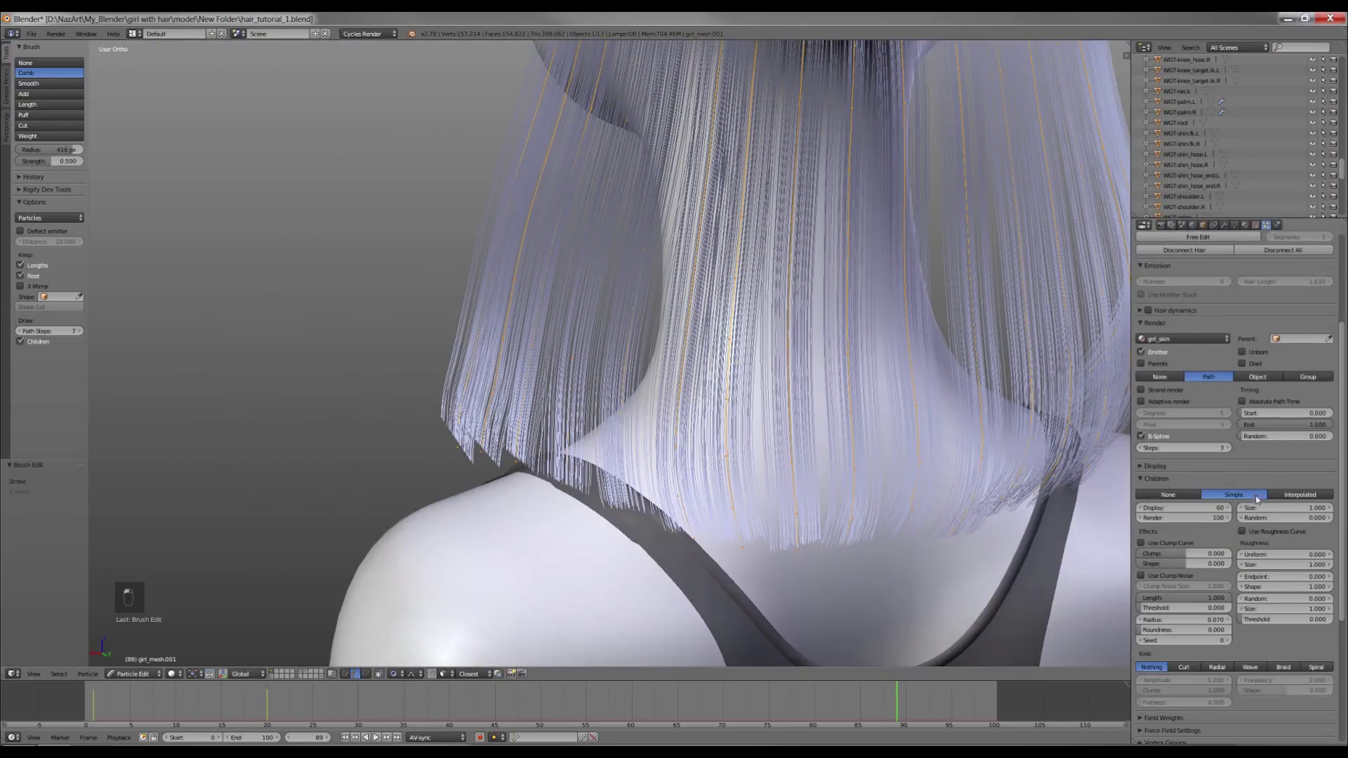
left_click_drag(1146, 629, 662, 385)
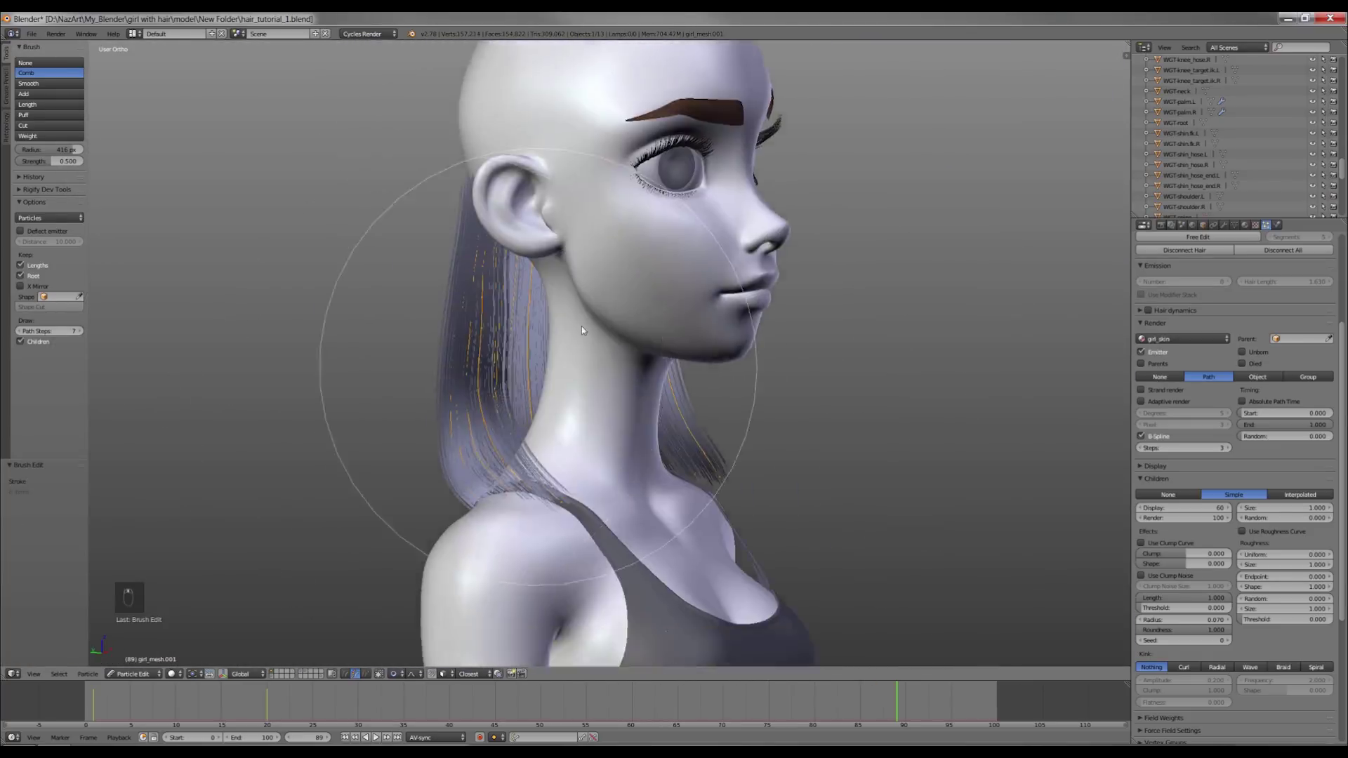
left_click_drag(384, 516, 634, 508)
key("ctrl+s")
left_click_drag(764, 557, 822, 300)
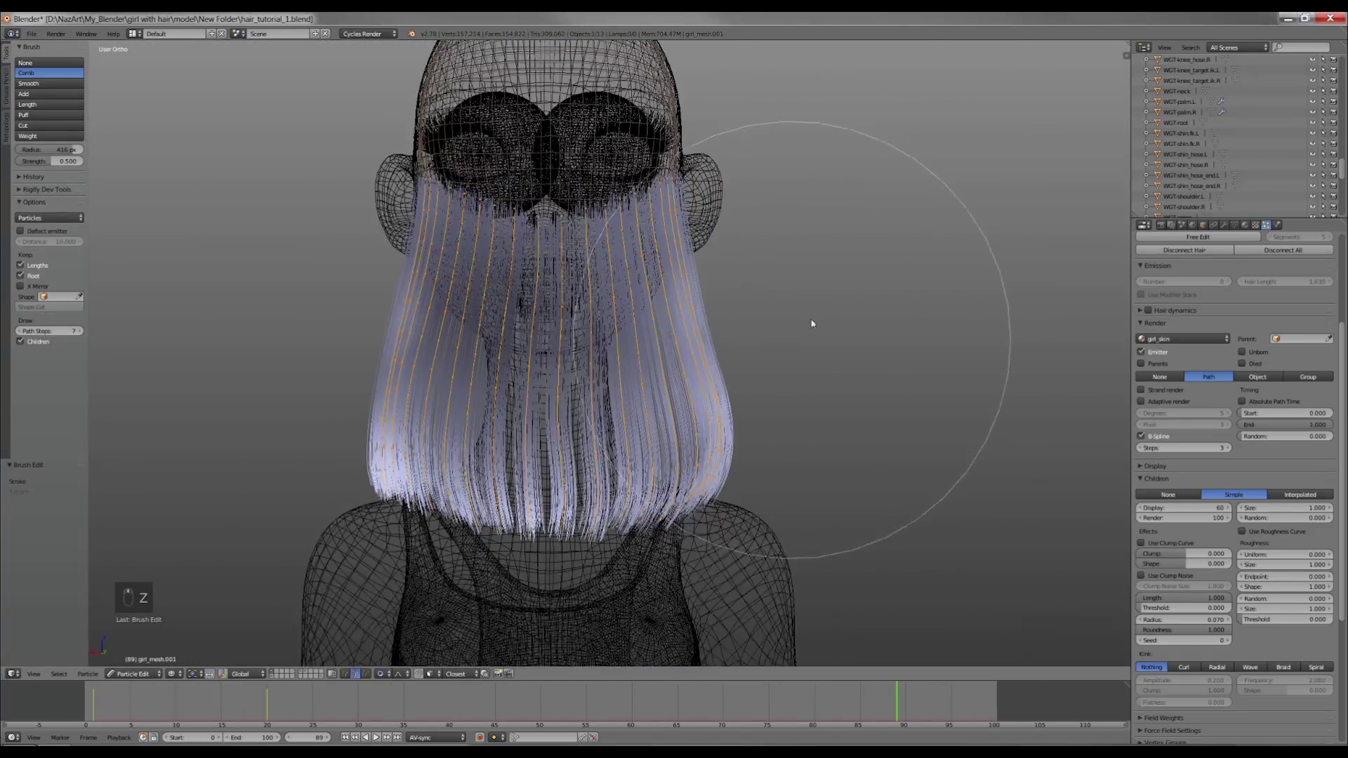
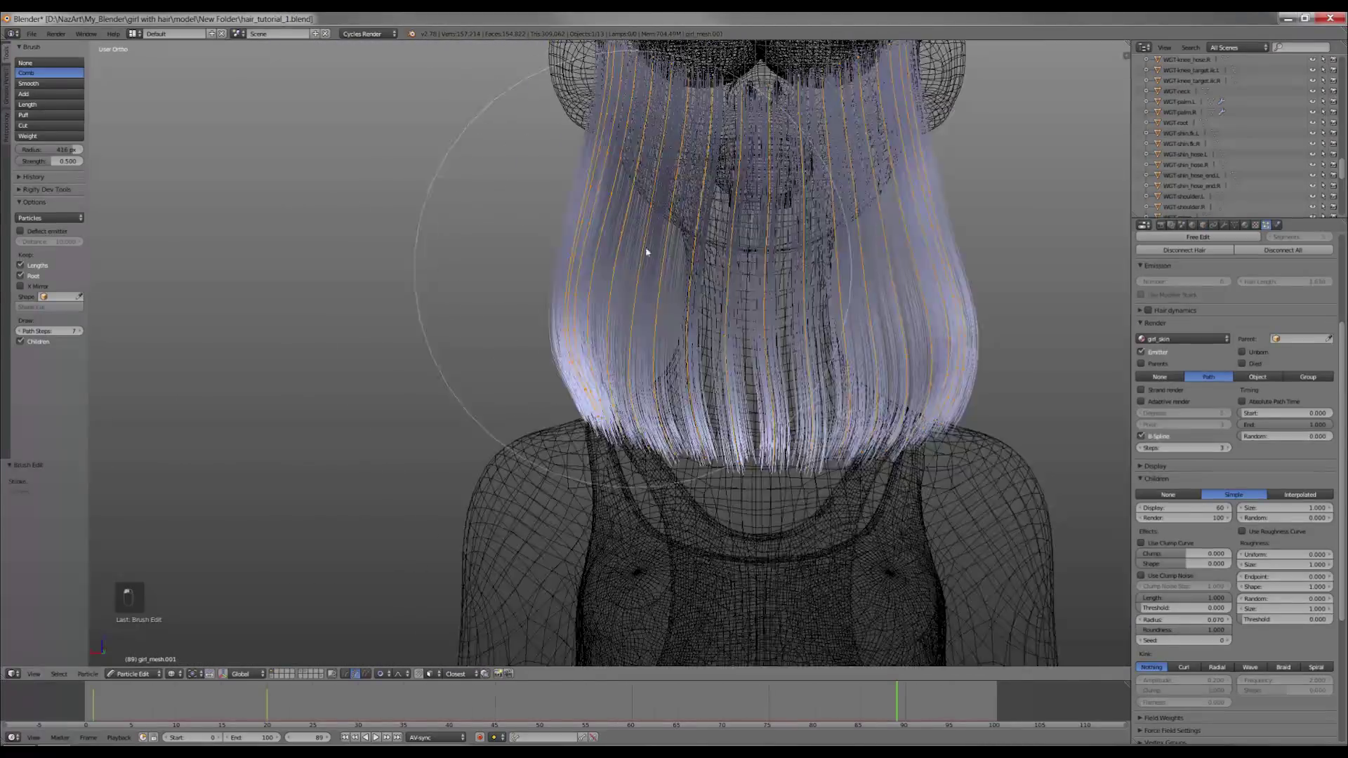
key("z")
key("l")
left_click_drag(708, 475, 664, 461)
key("l")
key("a")
key("a")
middle_click(710, 462)
Hide obstructing geometry and line up the view on the upper back of the head.
key("l")
key("a")
key("z")
key("z")
key("z")
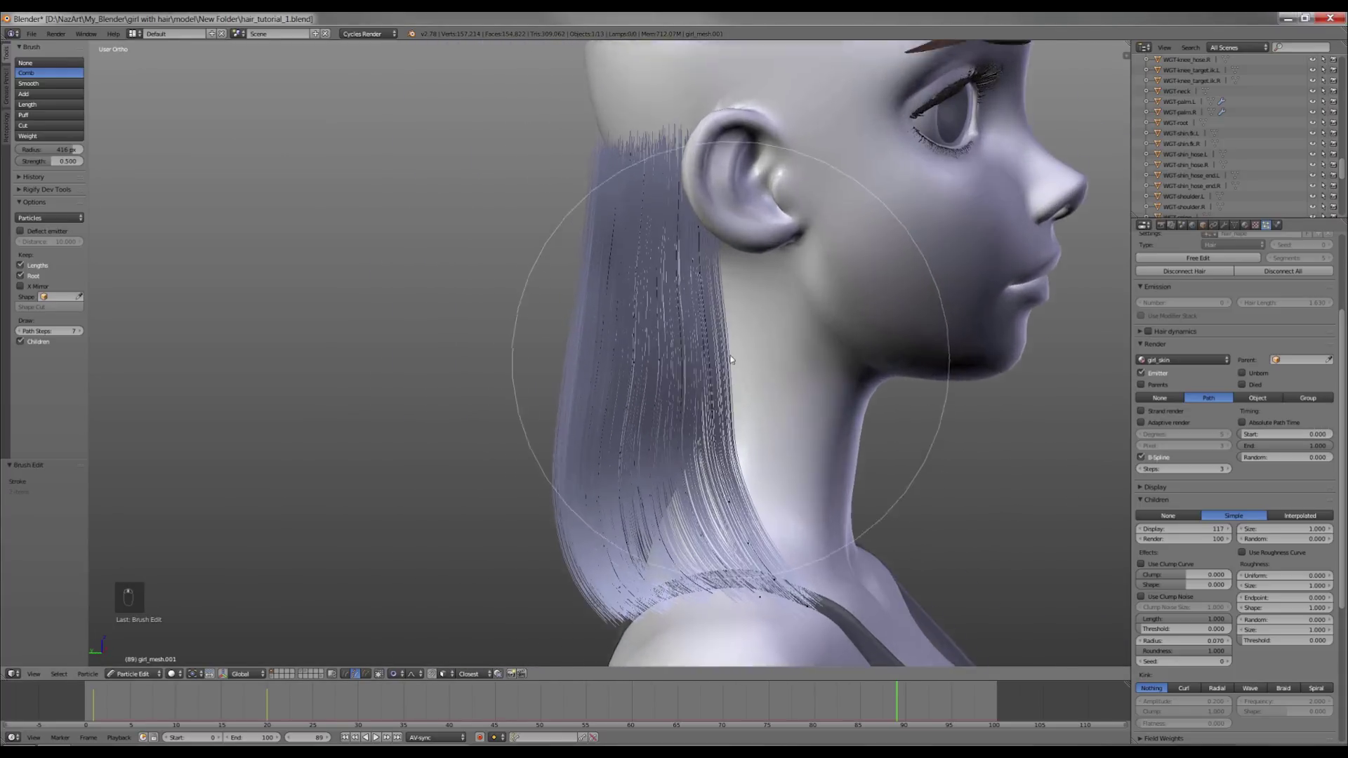
key("a")
key("z")
key("h")
key("z")
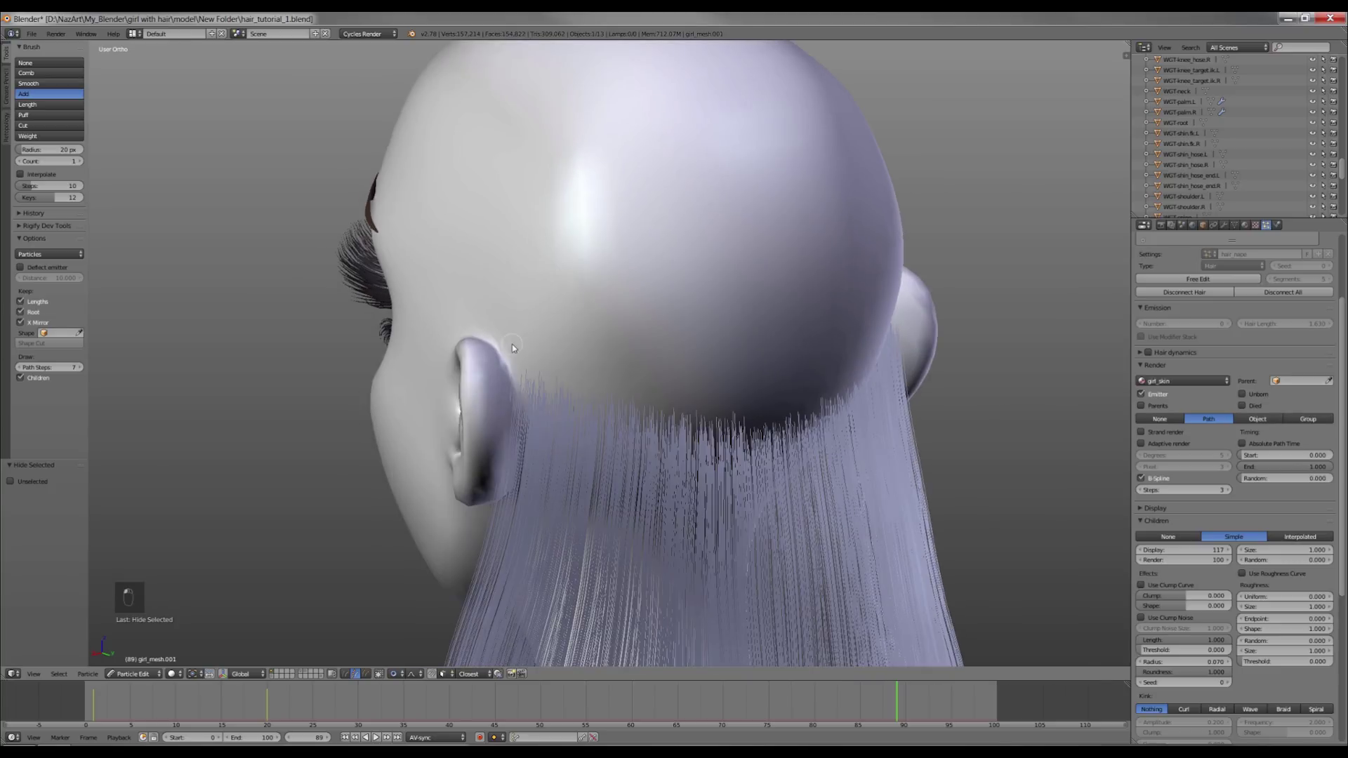
Add guide hairs higher behind the ear and near the crown, comb them into the bob, and save.
left_click_drag(611, 360, 622, 361)
key("ctrl+z")
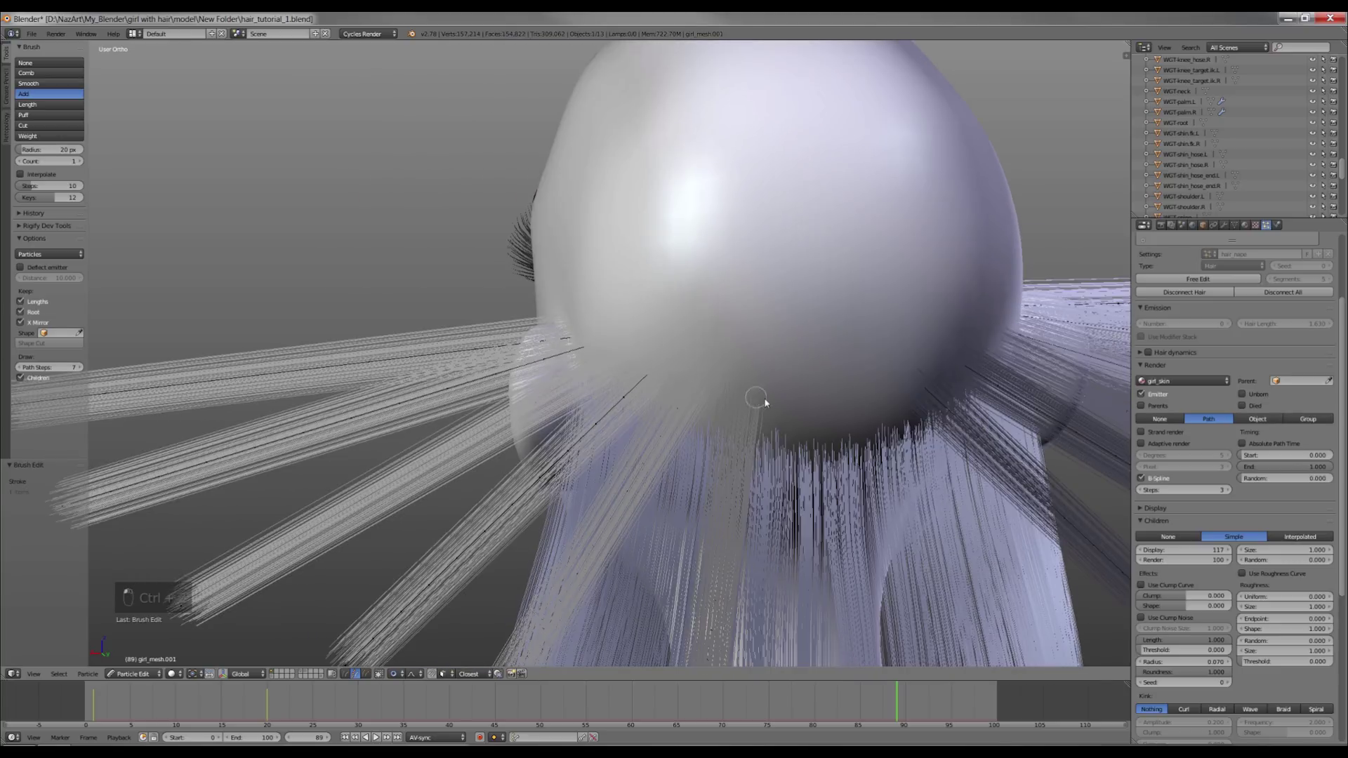
left_click_drag(825, 401, 760, 393)
key("ctrl+z")
key("ctrl+z")
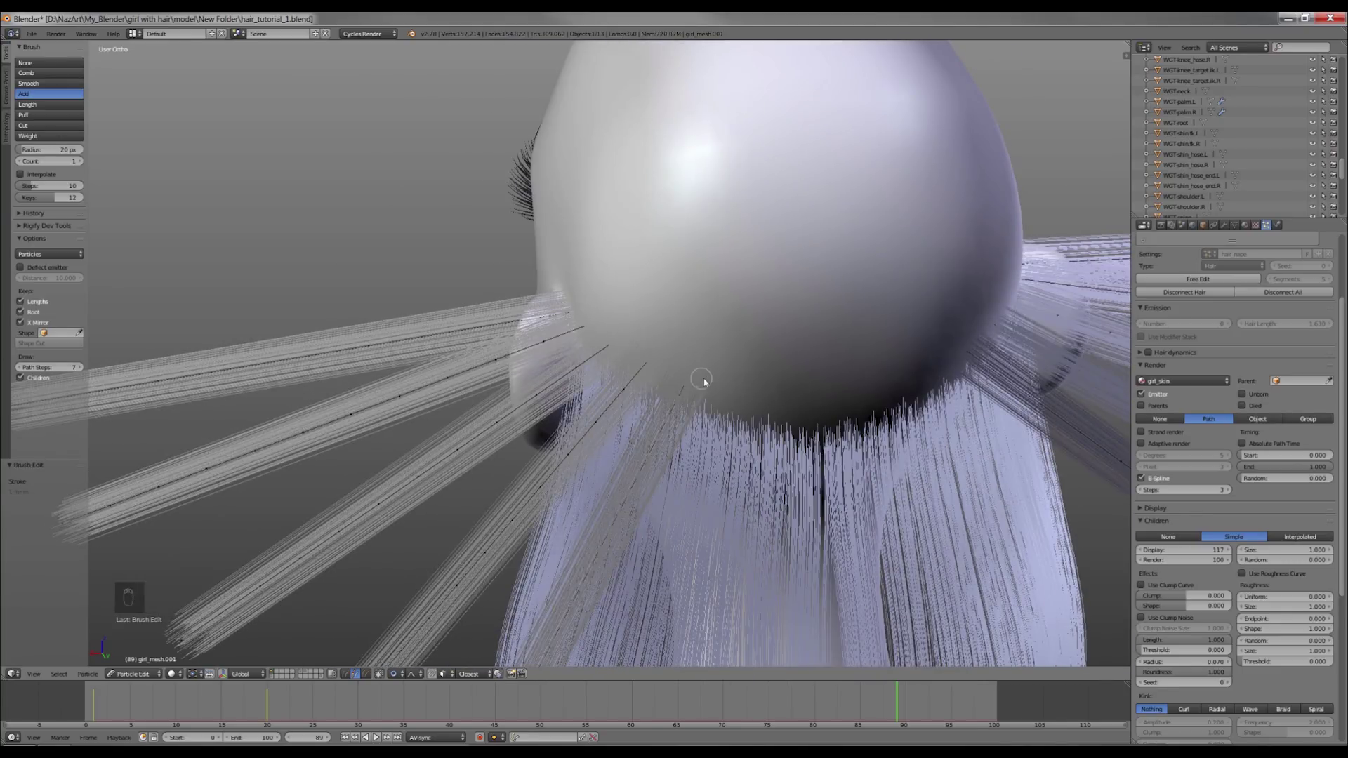
key("a")
key("KP_3")
key("z")
key("ctrl+s")
key("z")
key("z")
key("z")
key("KP_3")
Comb the nape strands over the shoulders and smoothly down the back of the neck.
key("z")
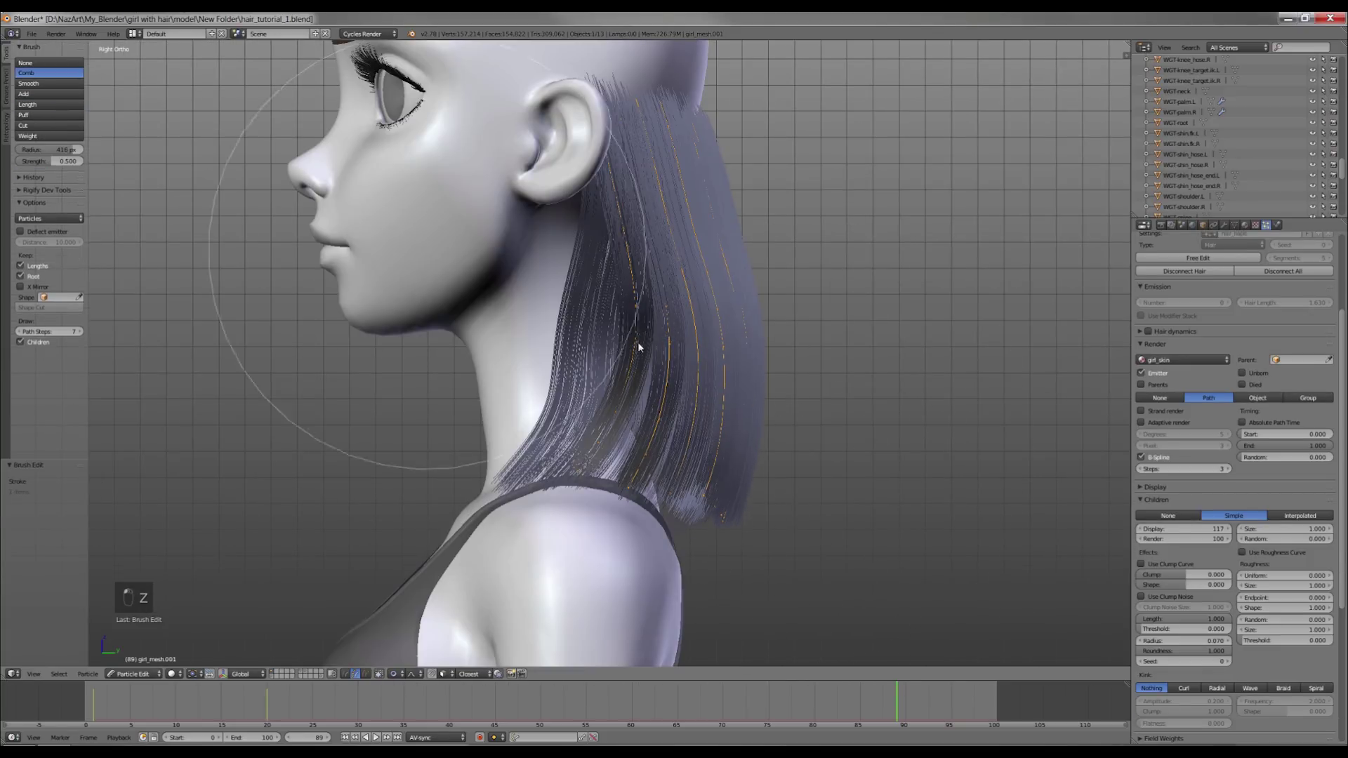
left_click(727, 415)
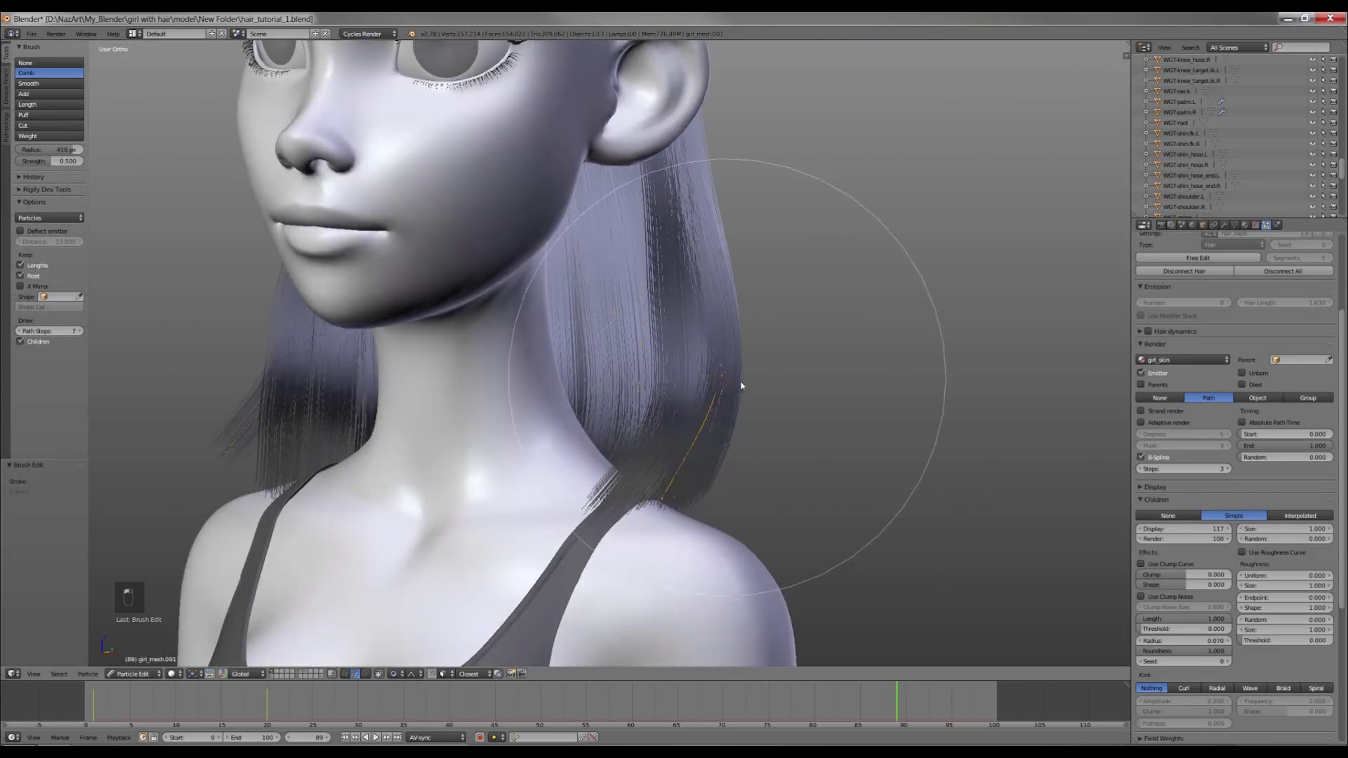
left_click(666, 371)
left_click(492, 527)
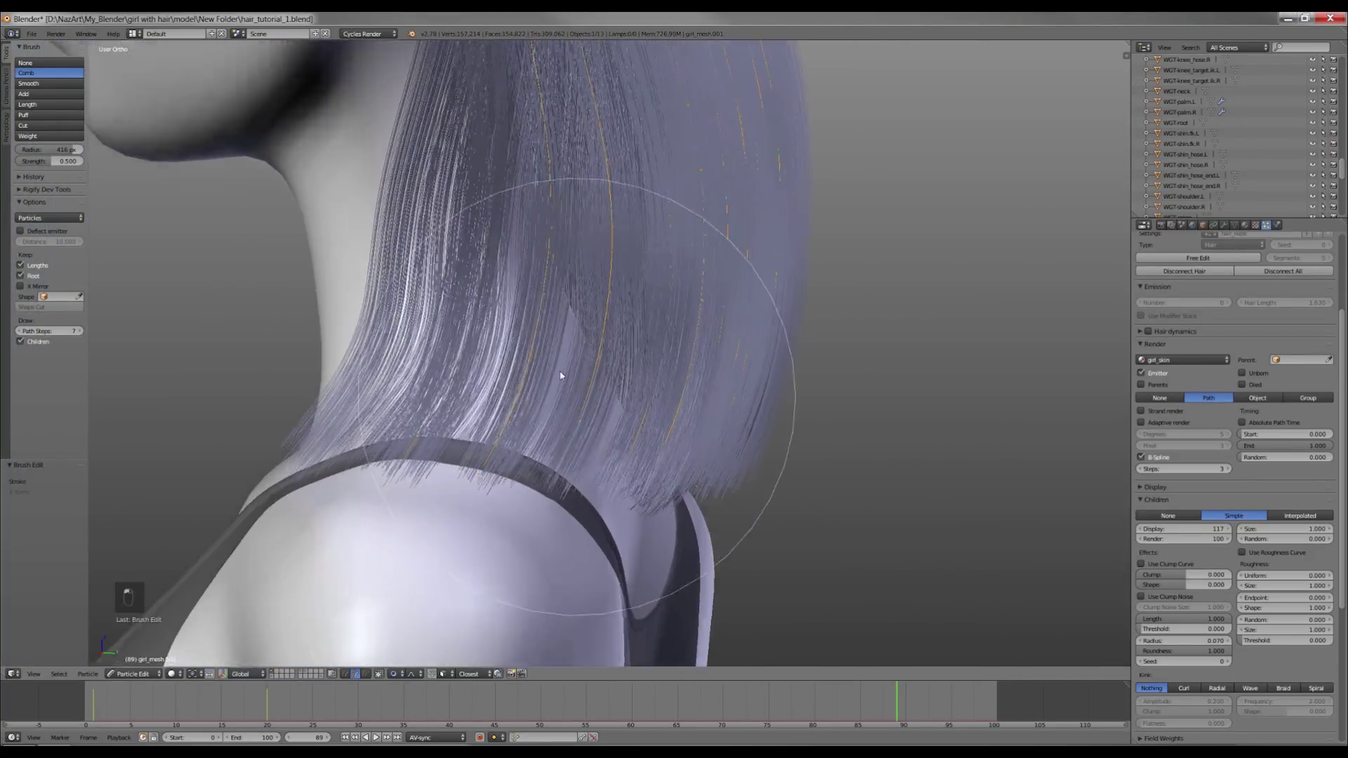
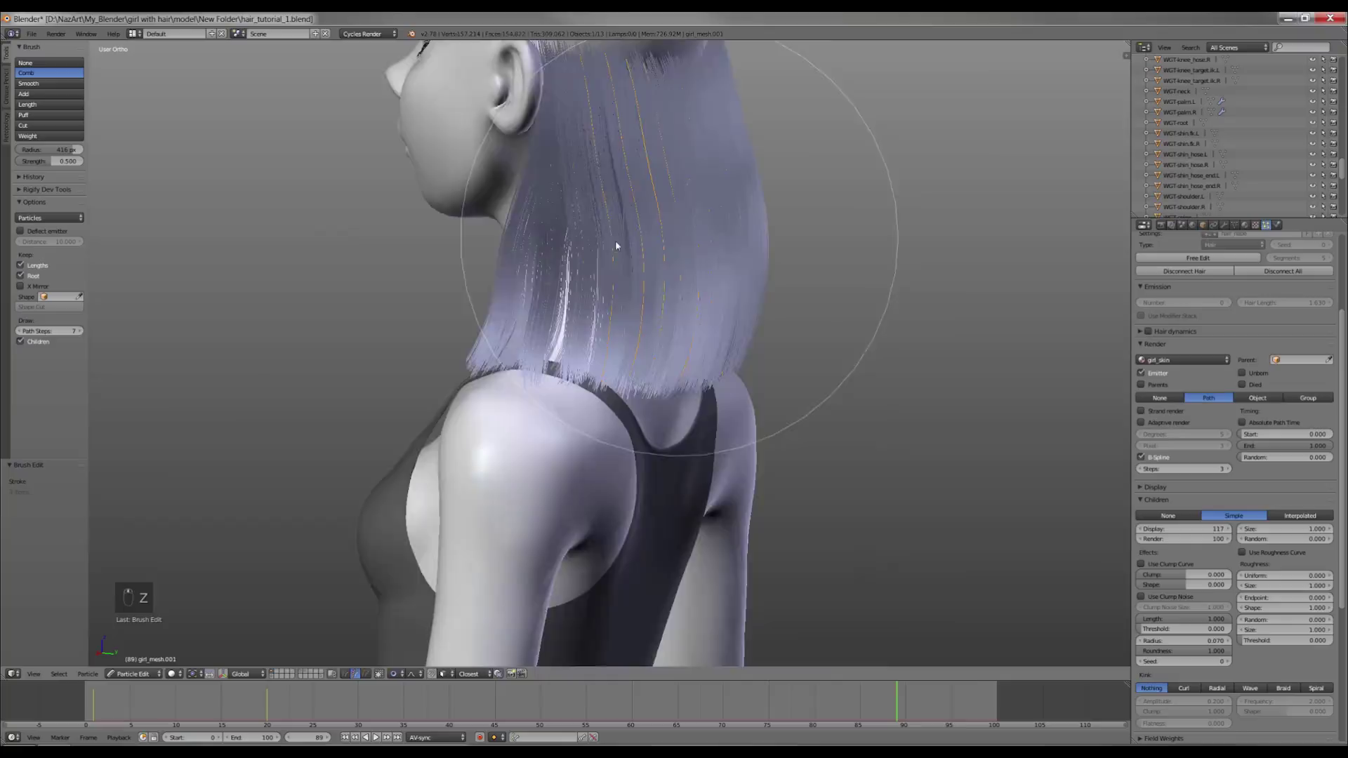
left_click_drag(634, 445, 604, 264)
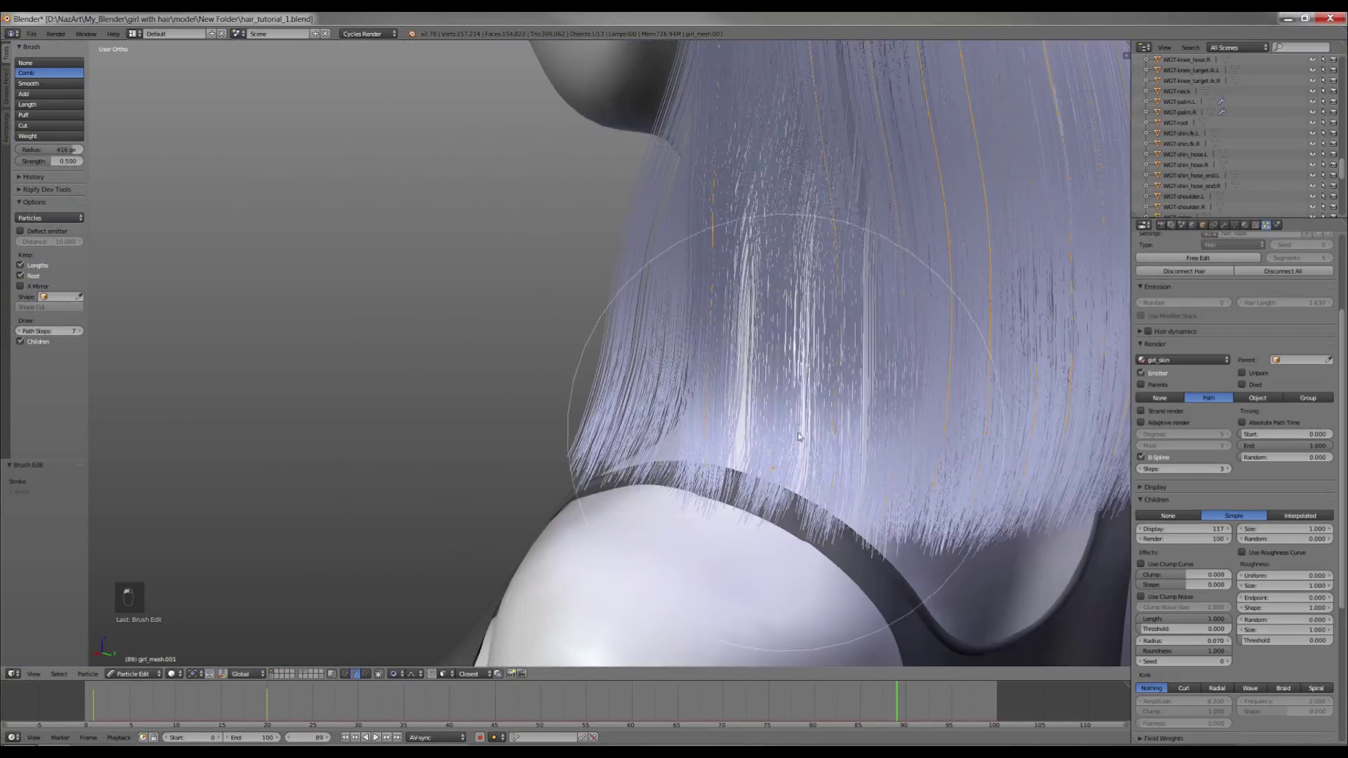
Check the bob from side and front views so both ends curve in evenly, then unhide everything.
key("z")
key("KP_3")
key("z")
key("z")
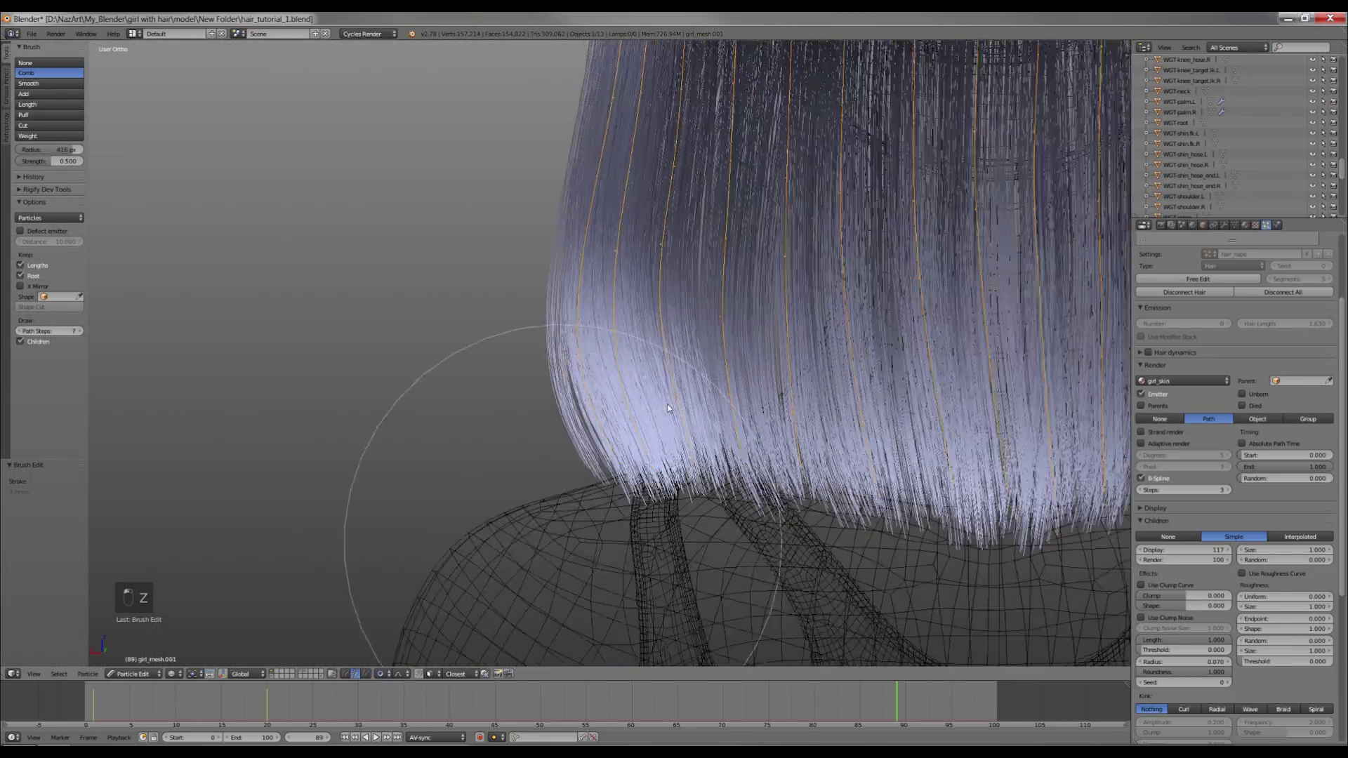
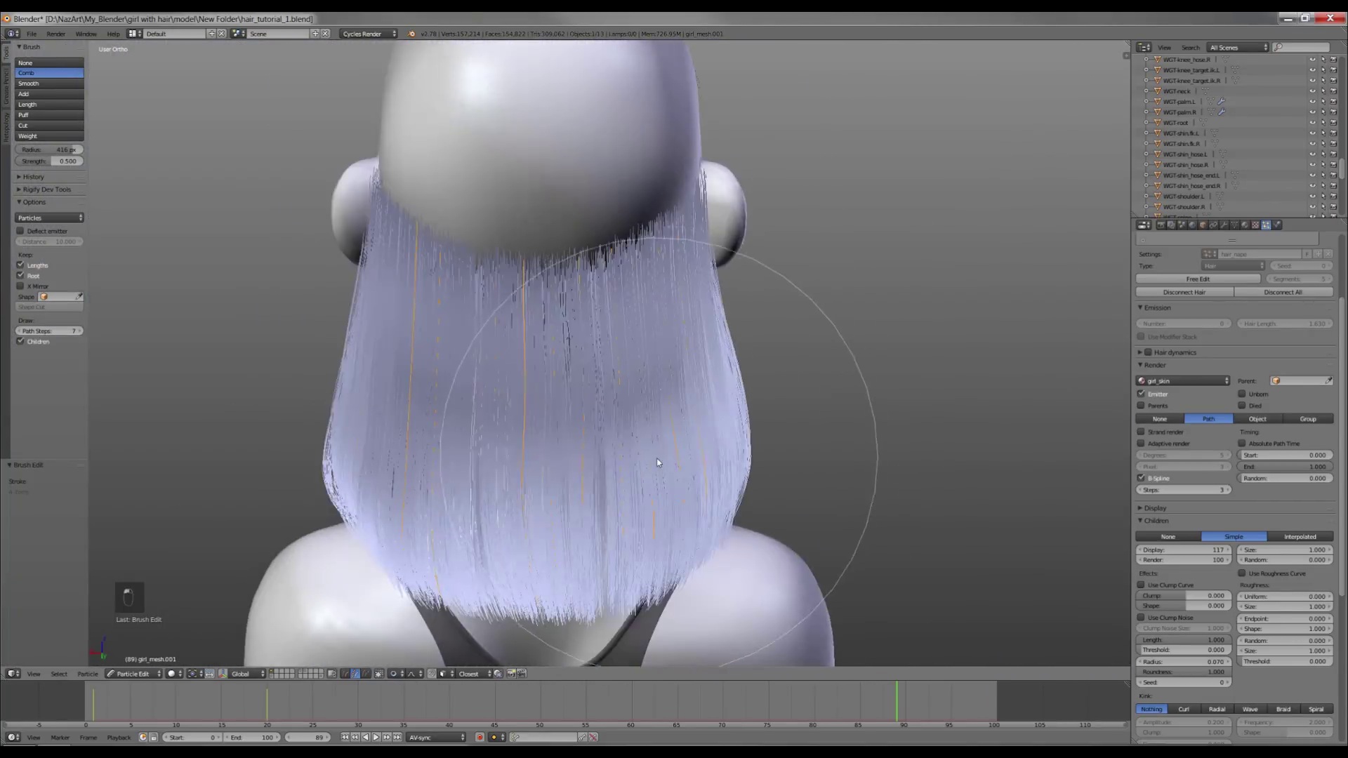
key("KP_1")
key("z")
key("l")
key("z")
key("a")
key("l")
key("a")
key("z")
key("l")
key("l")
key("z")
key("a")
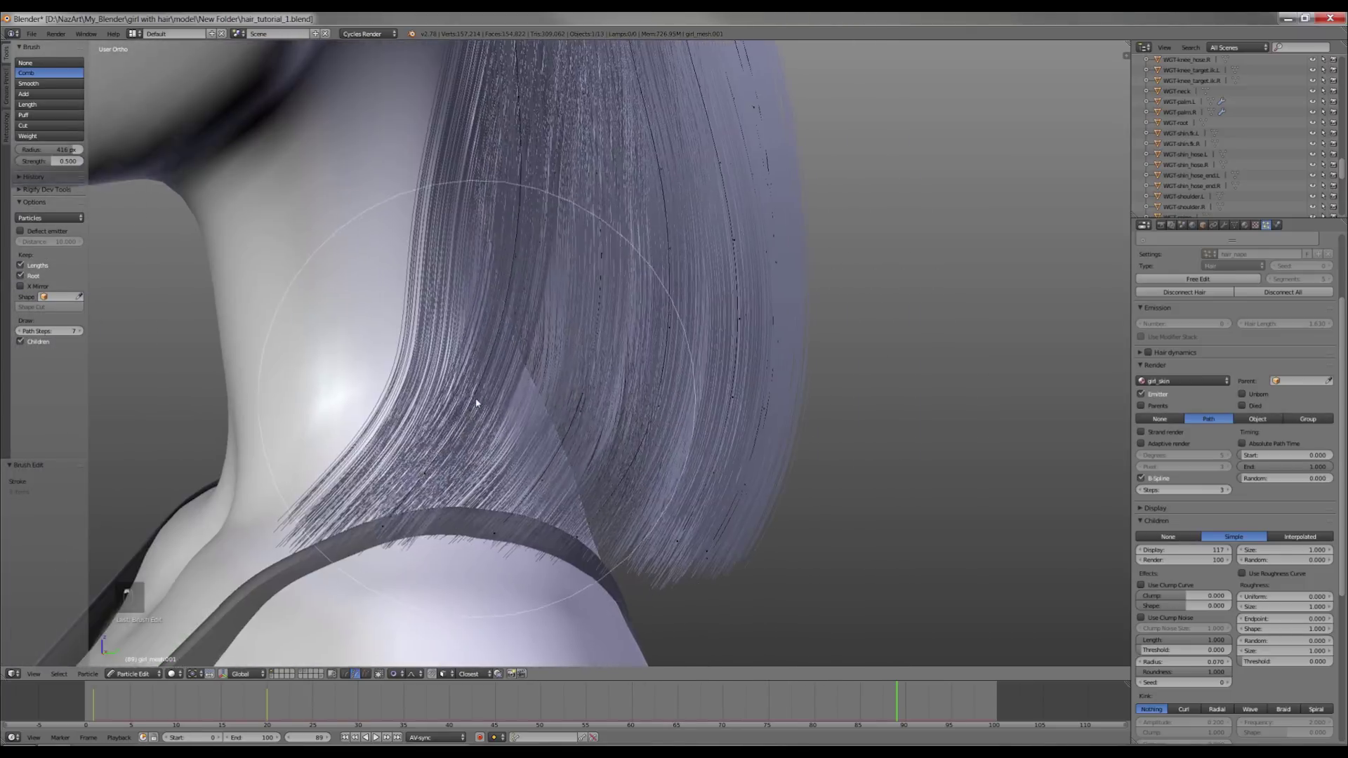
key("KP_1")
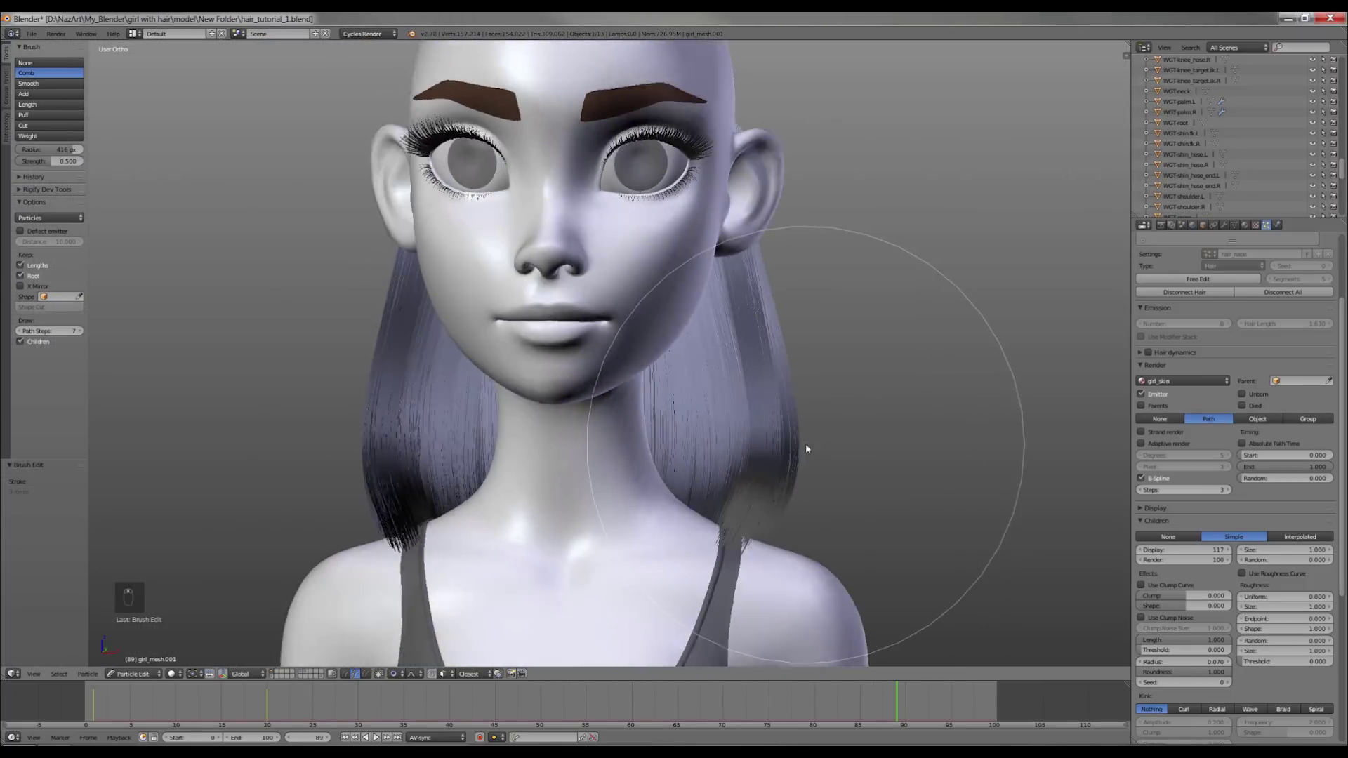
key("z")
key("z")
key("a")
key("alt+h")
Add a second particle system named hair_side with slightly longer strands.
key("a")
key("z")
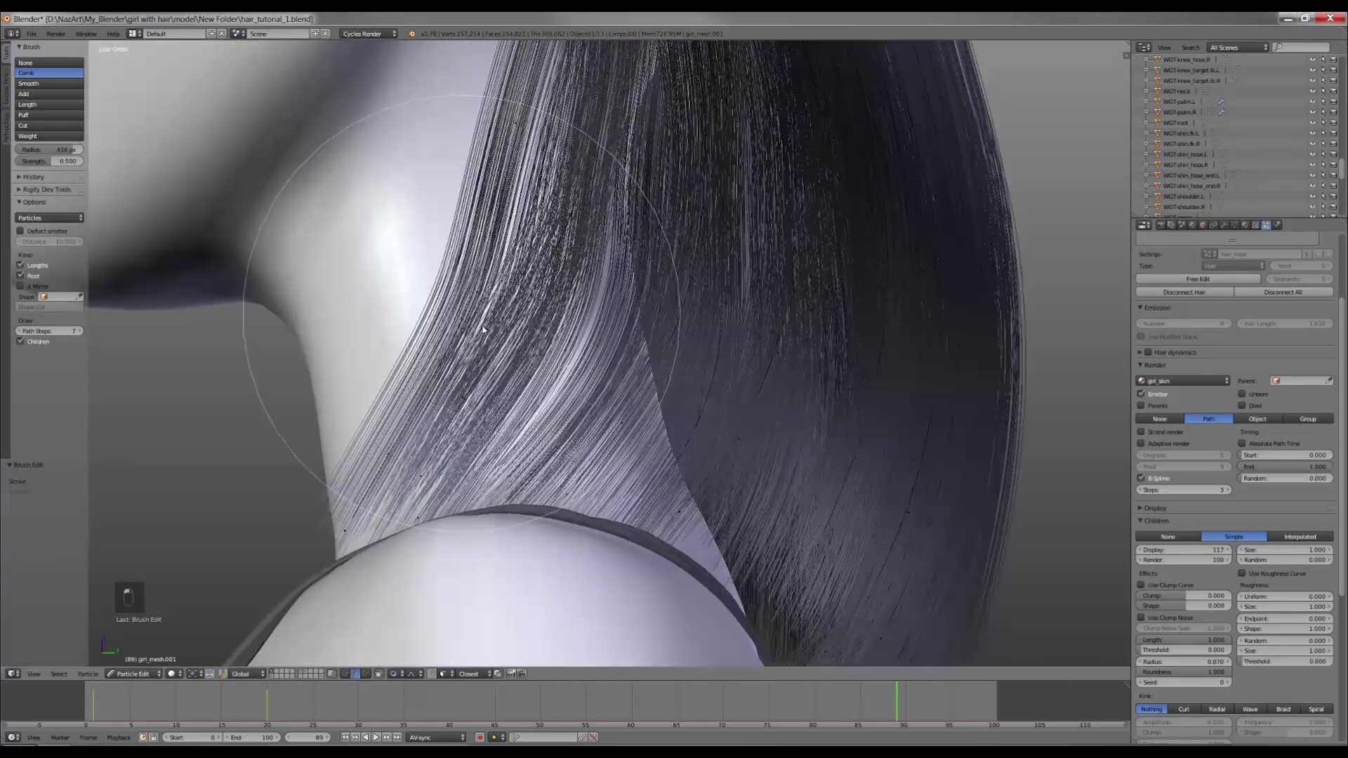
left_click(498, 375)
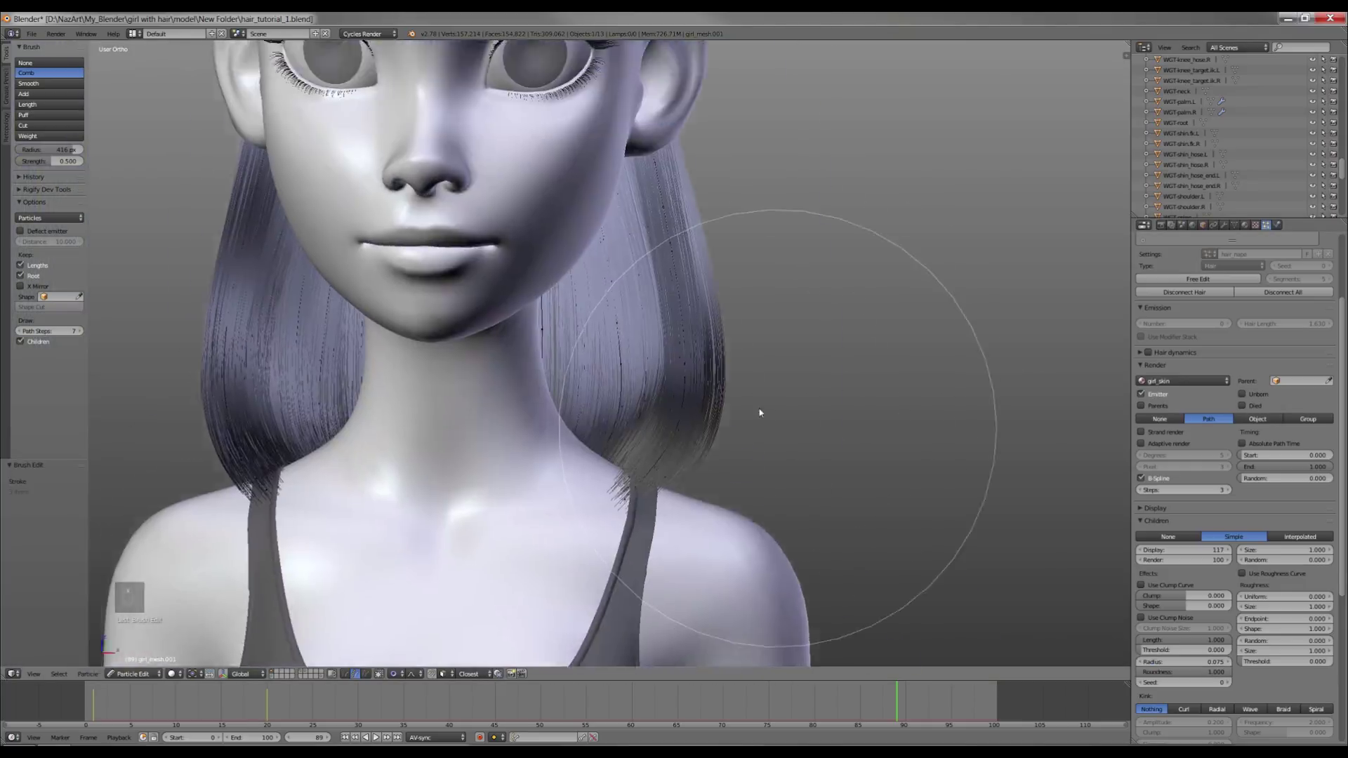
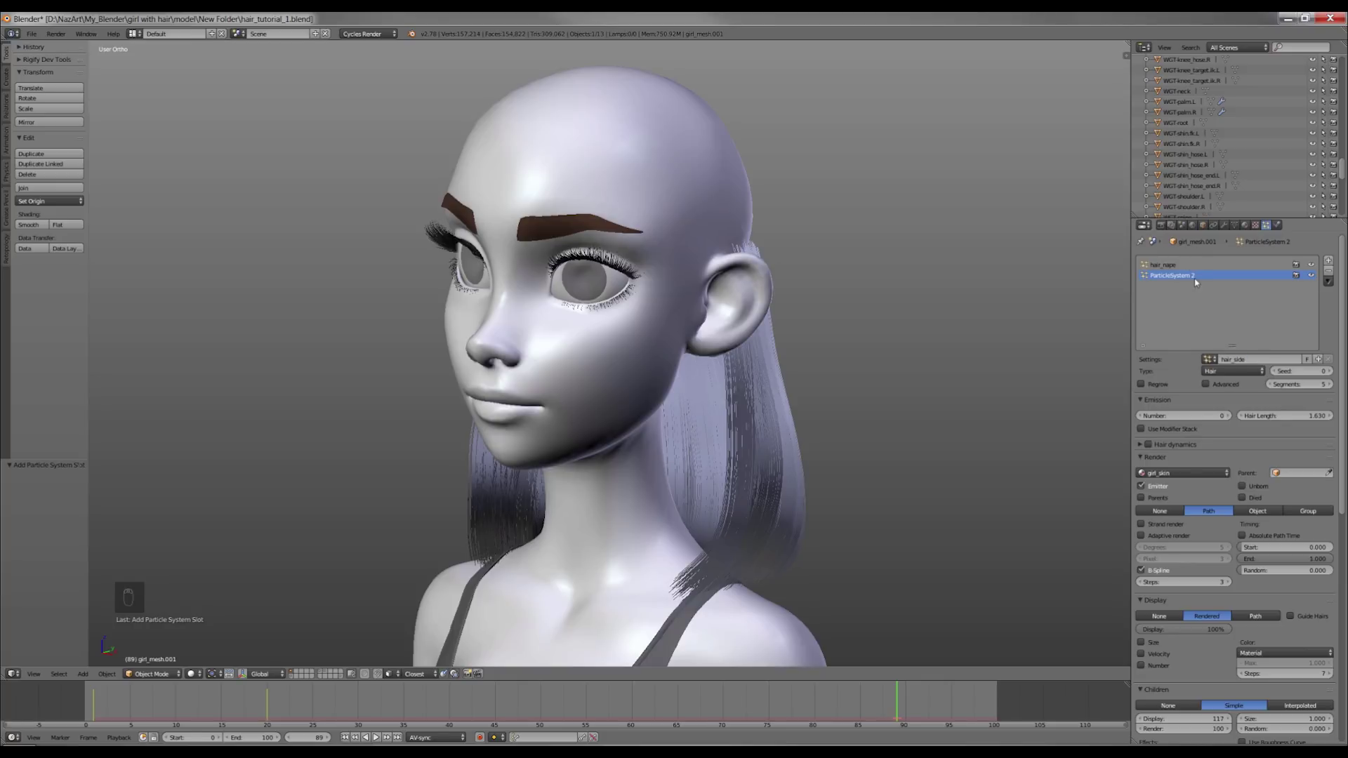
left_click_drag(668, 315, 935, 386)
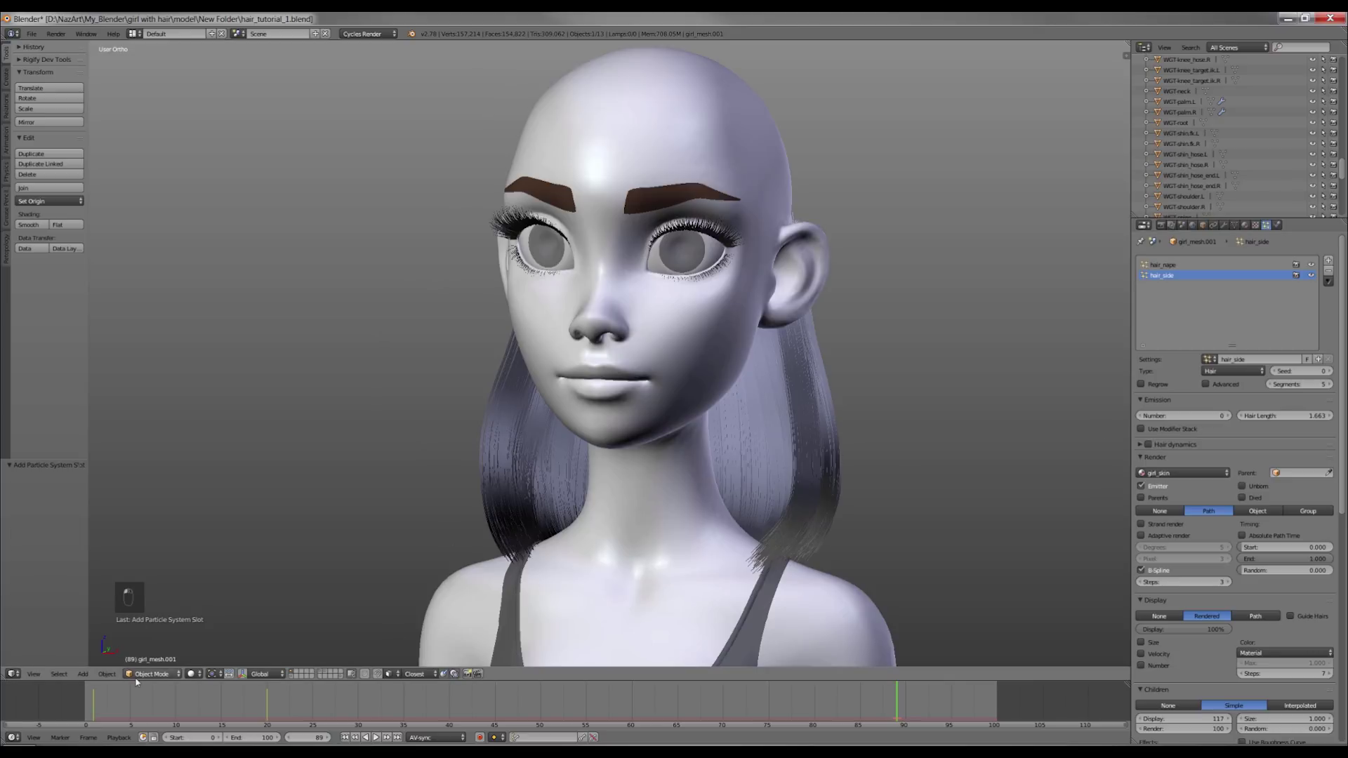
In Particle Edit, paint new side strands above the ear with the Add brush.
key("a")
key("z")
key("a")
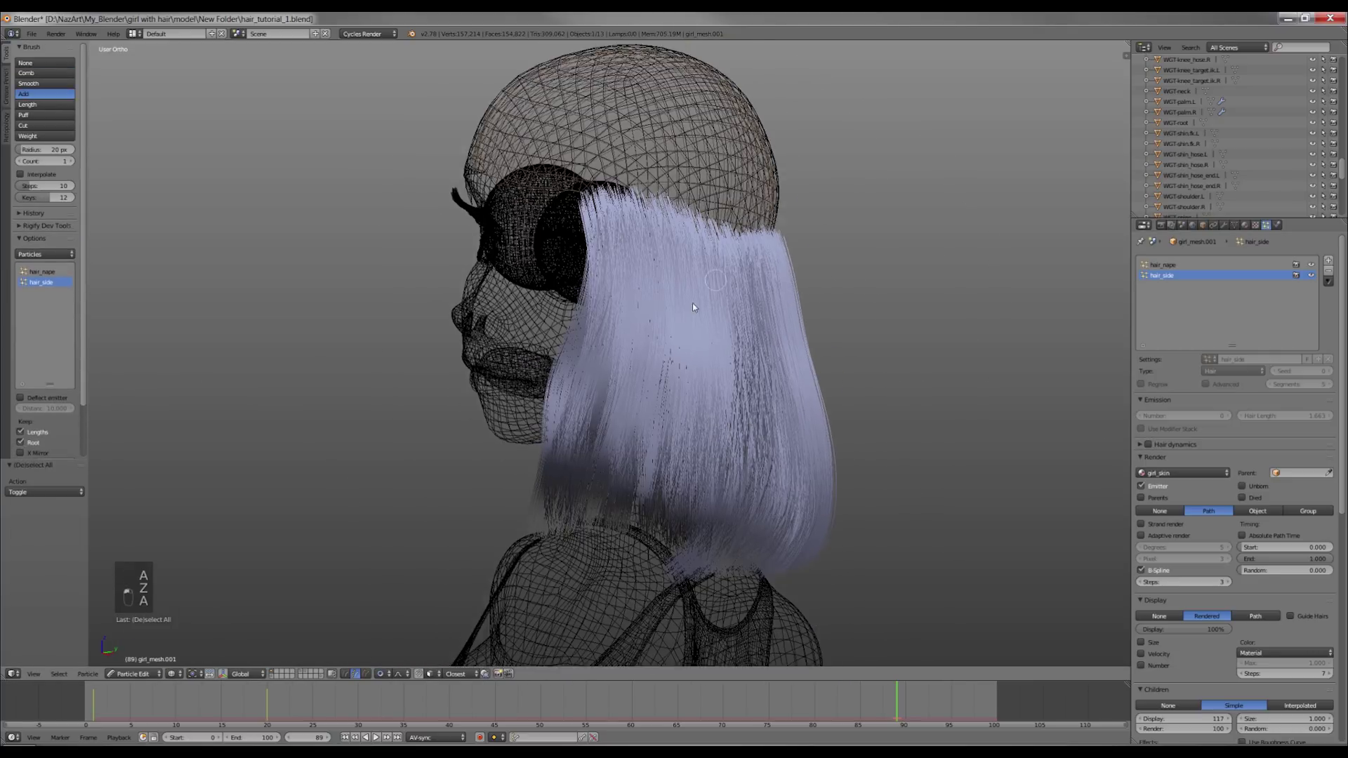
key("z")
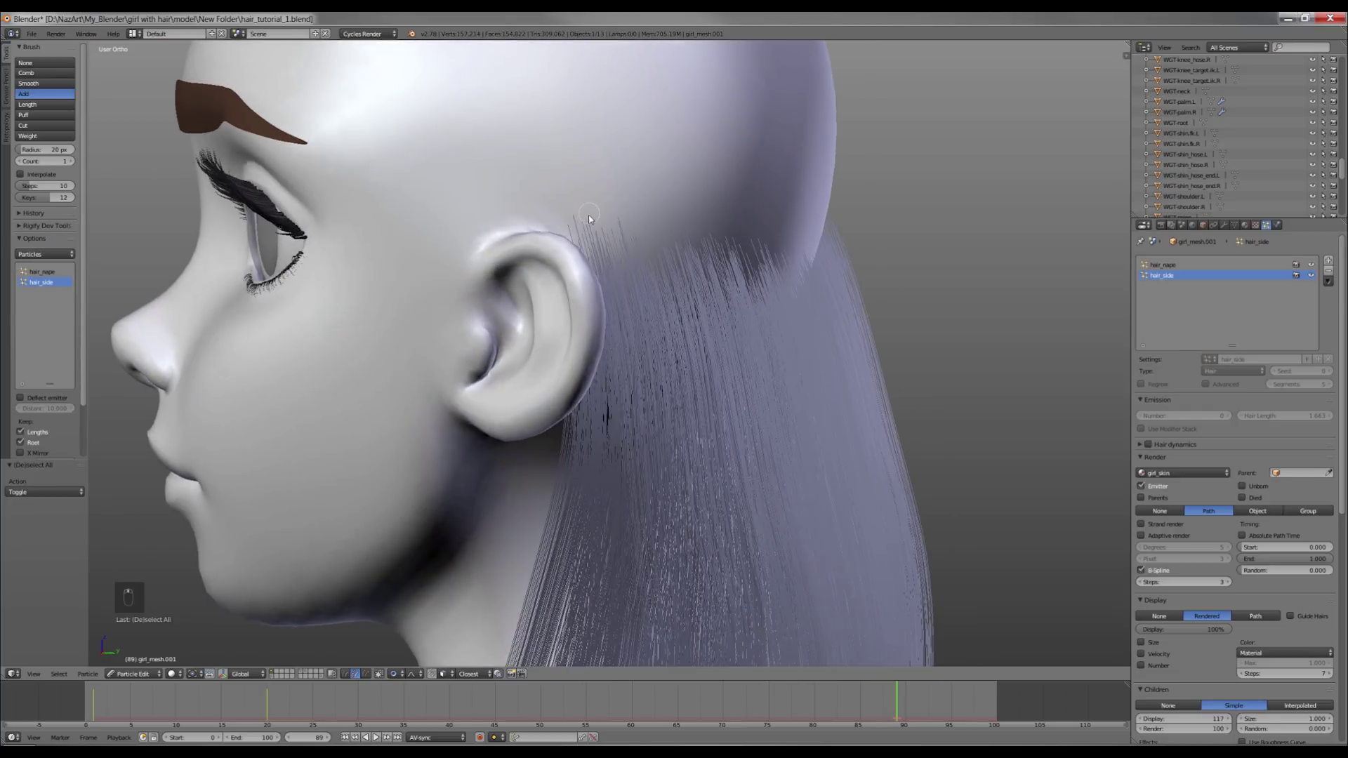
left_click(599, 221)
key("a")
key("z")
key("KP_1")
key("KP_3")
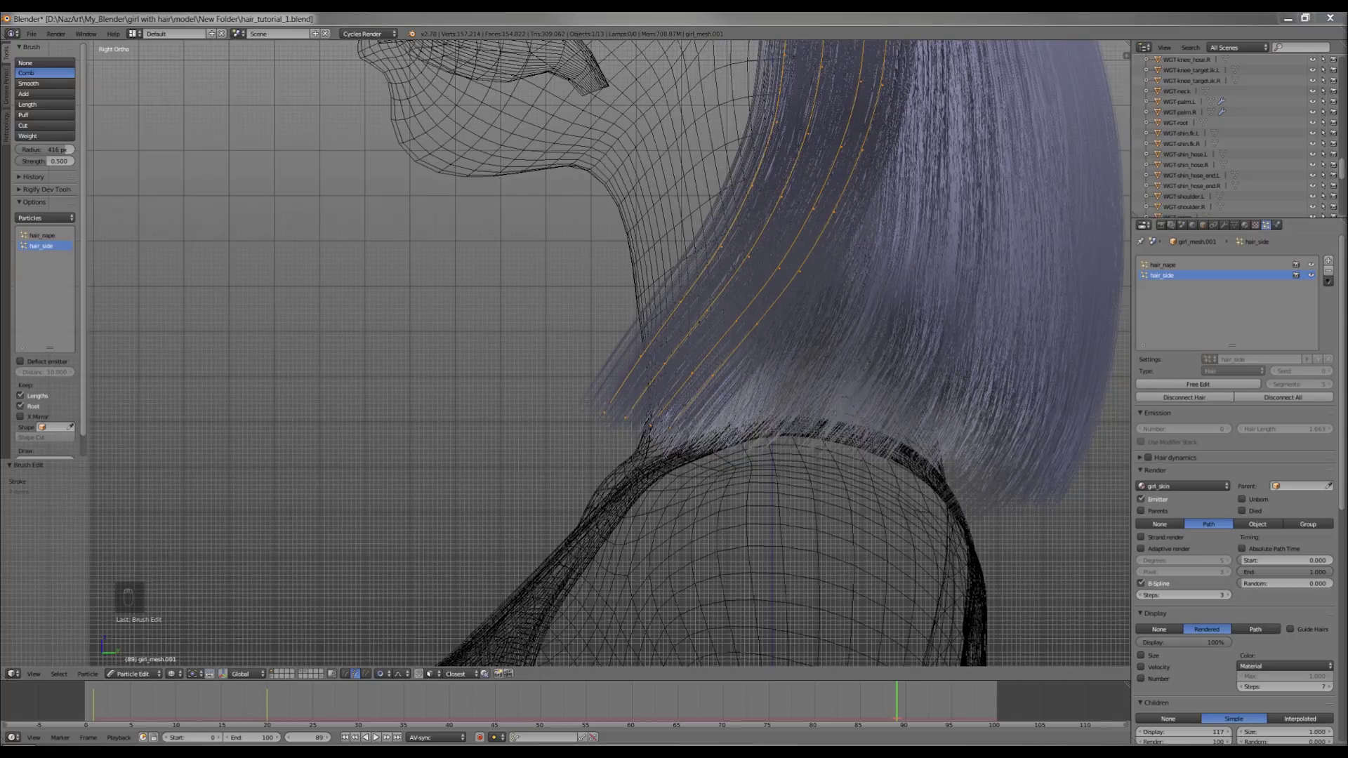
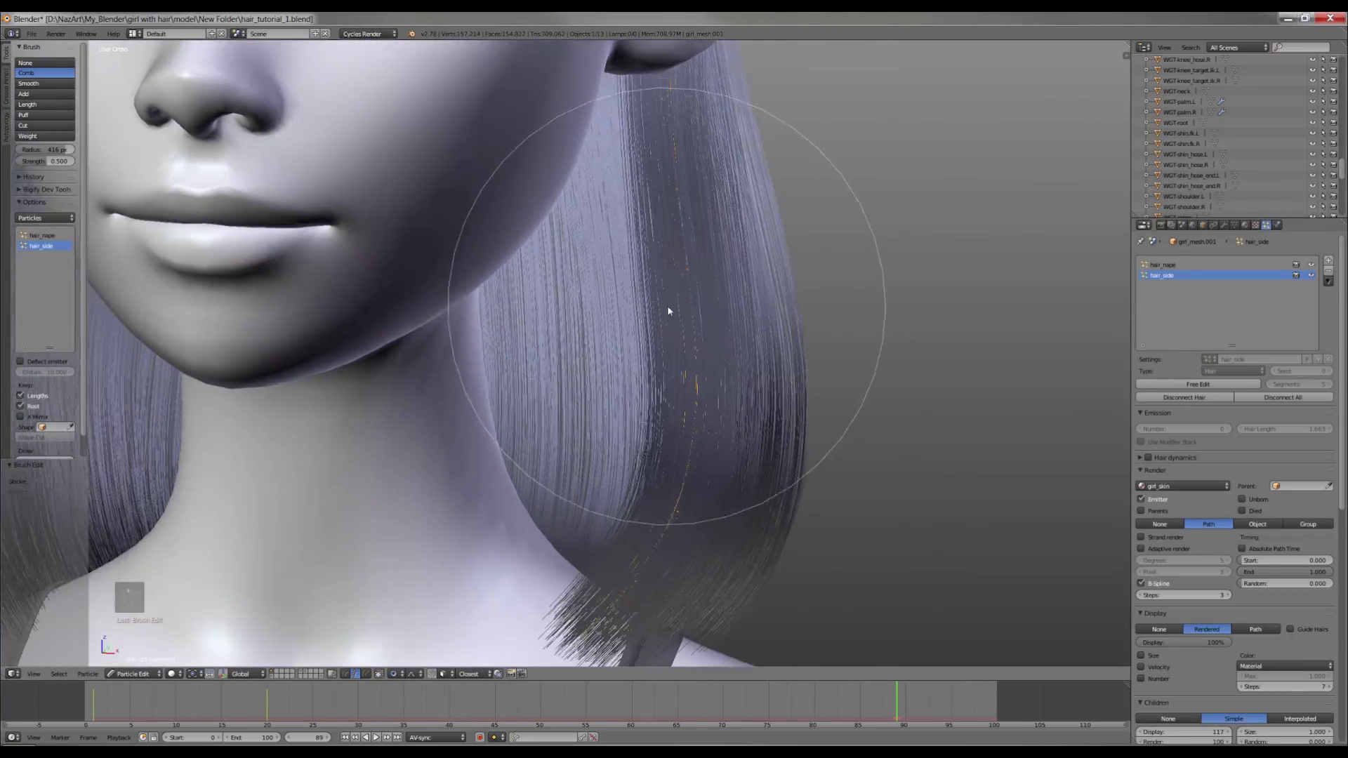
Invert to the new side strands and grow them to shoulder length with the Length brush.
key("z")
key("z")
key("z")
key("z")
key("z")
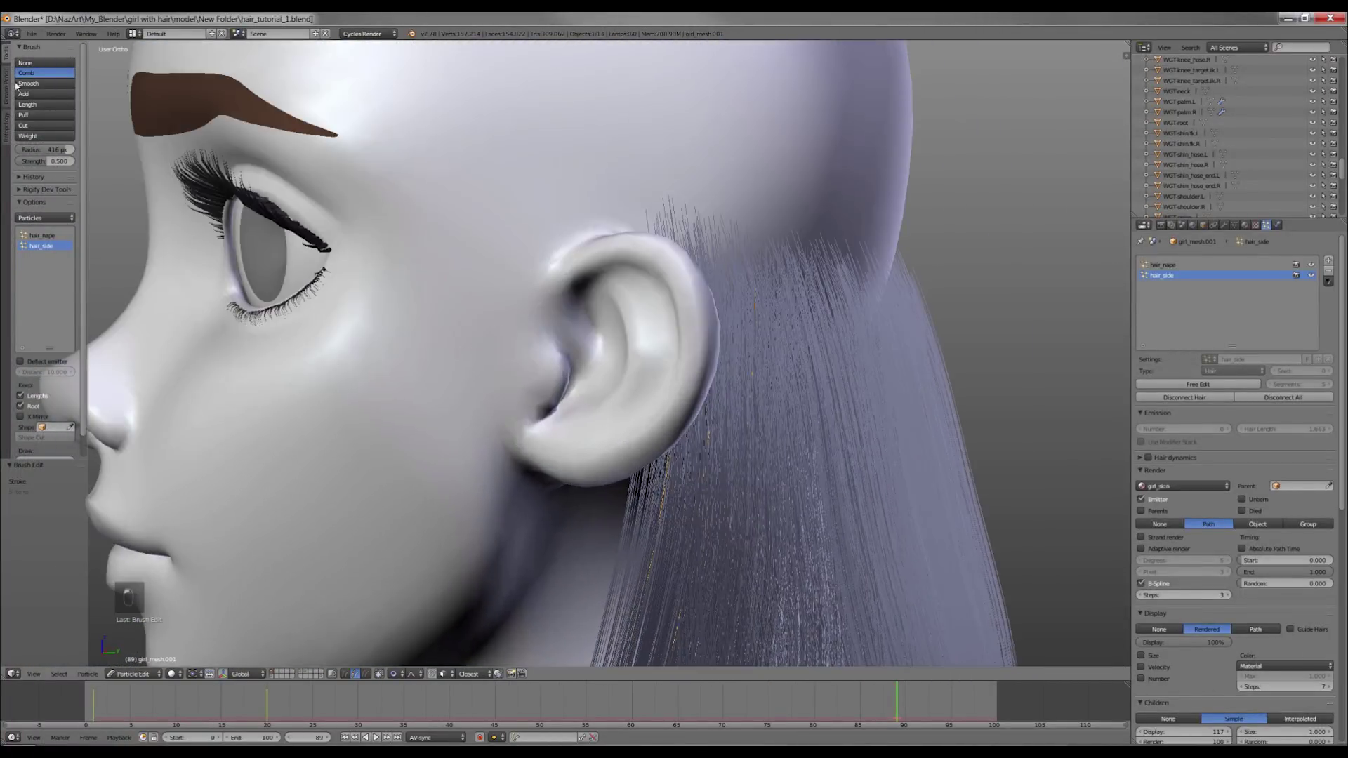
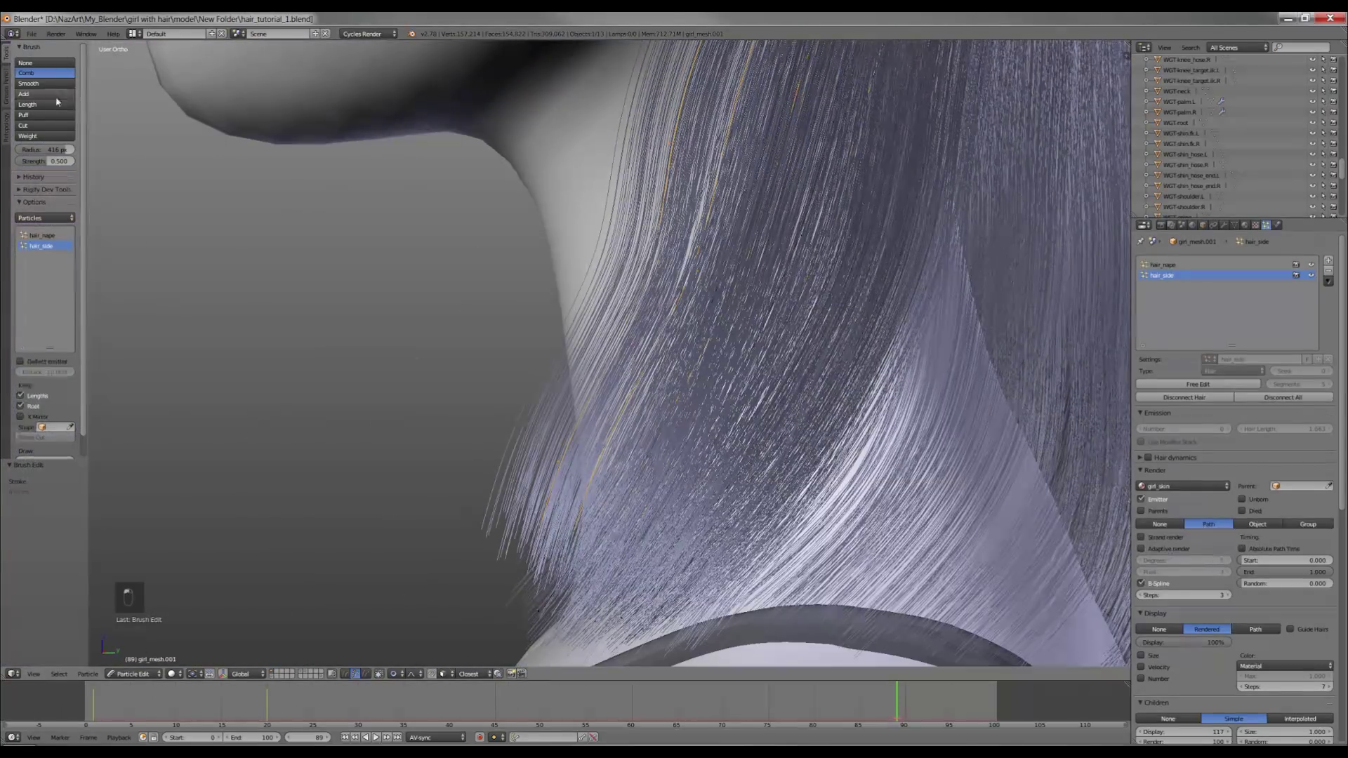
key("z")
key("z")
key("z")
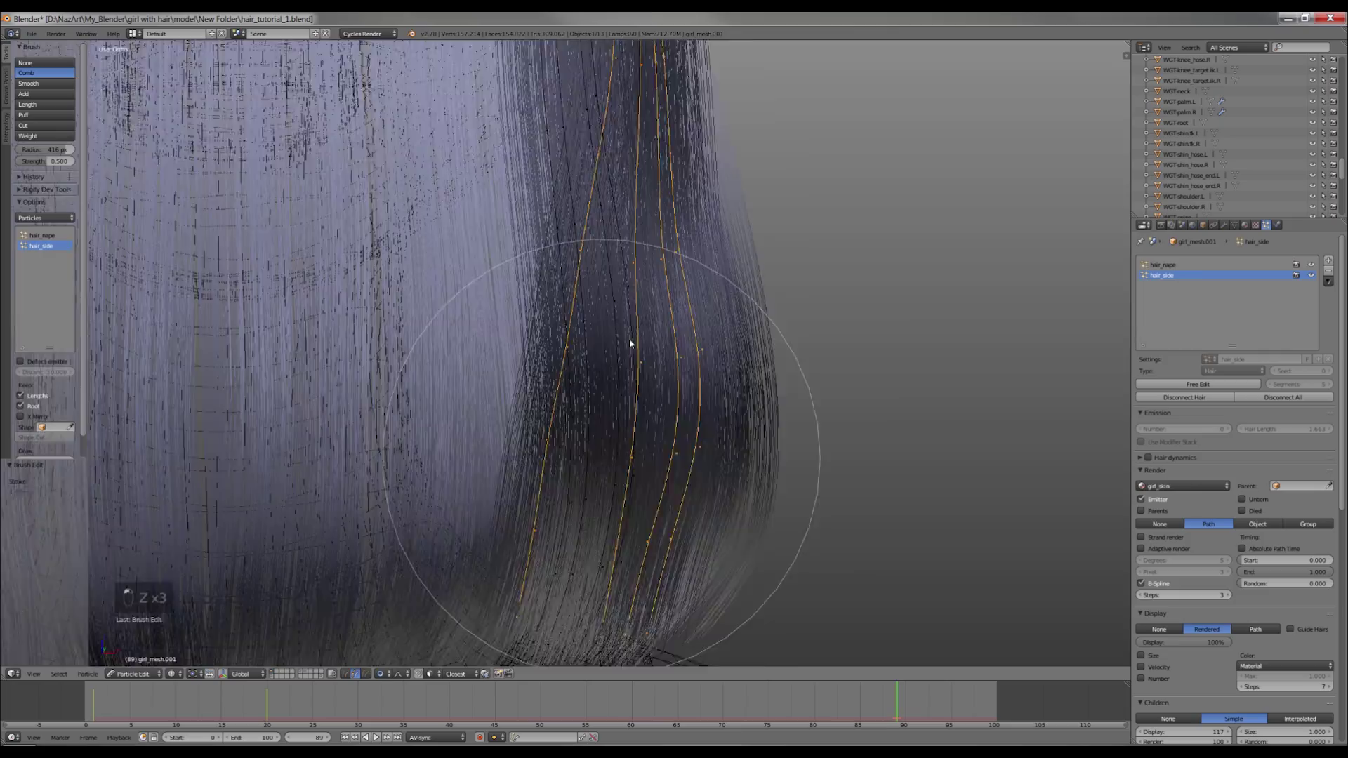
key("z")
key("ctrl+i")
key("z")
left_click(623, 275)
left_click(597, 341)
key("z")
left_click(814, 504)
key("z")
key("z")
middle_click(560, 313)
Comb the side hair to frame the face with ends curving inward, undoing stray strokes.
key("z")
key("z")
key("z")
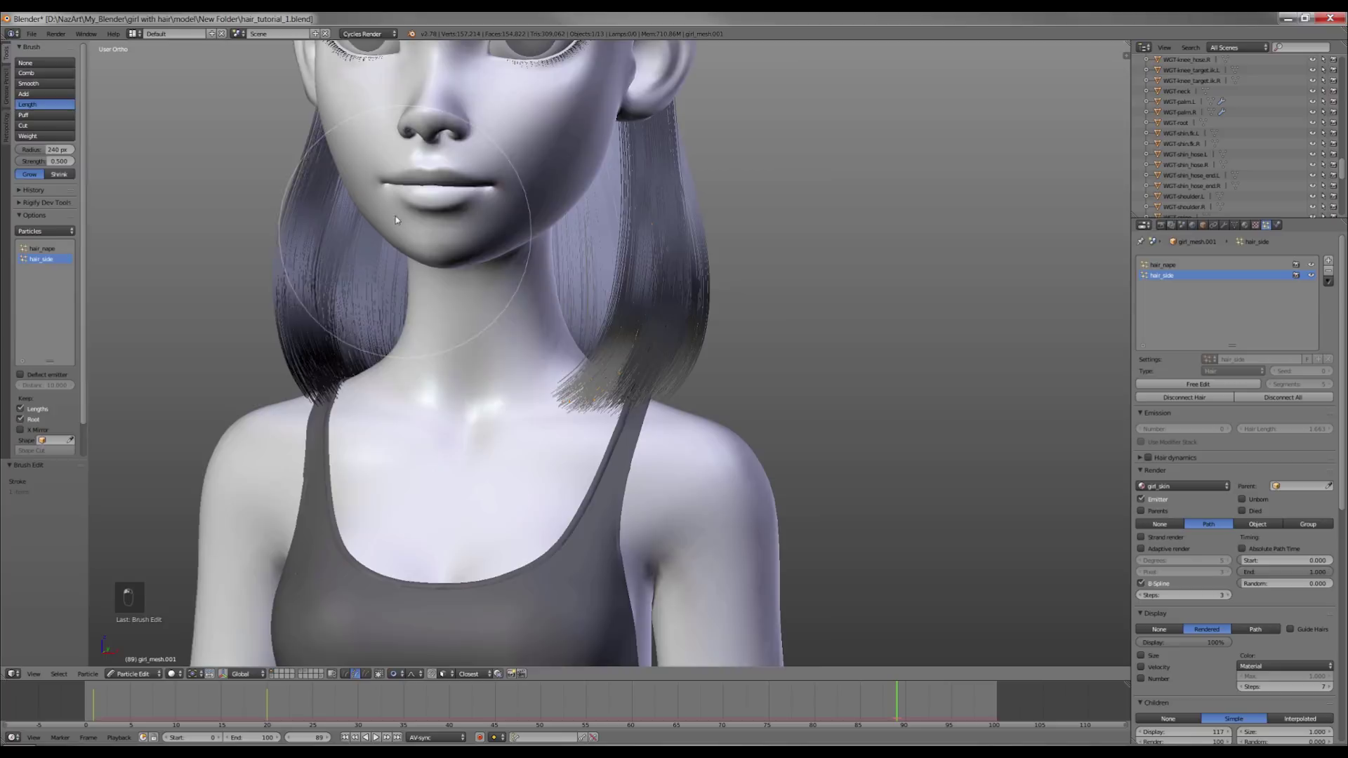
key("z")
key("ctrl+z")
key("z")
key("z")
key("ctrl+z")
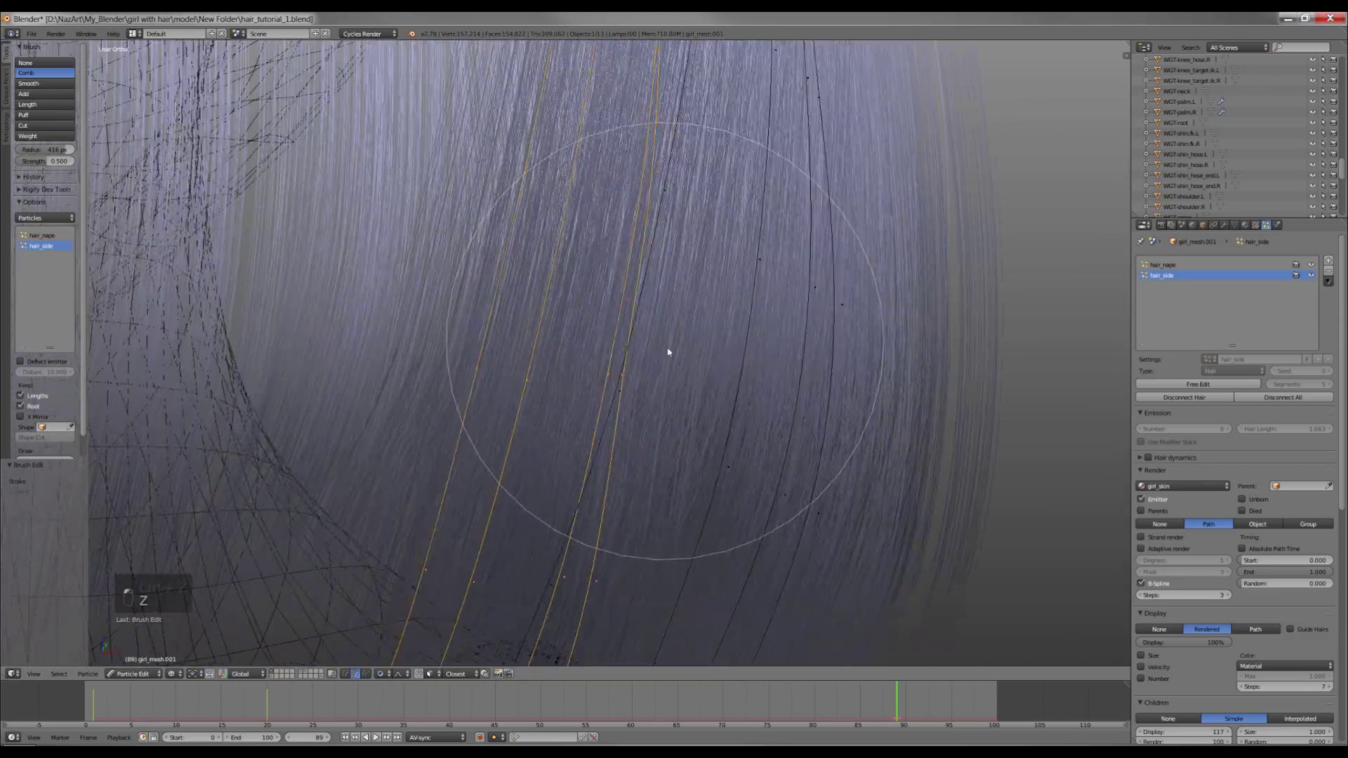
key("z")
key("ctrl+i")
middle_click(793, 334)
Inspect the side hair from several angles to judge how the child strands fall.
key("z")
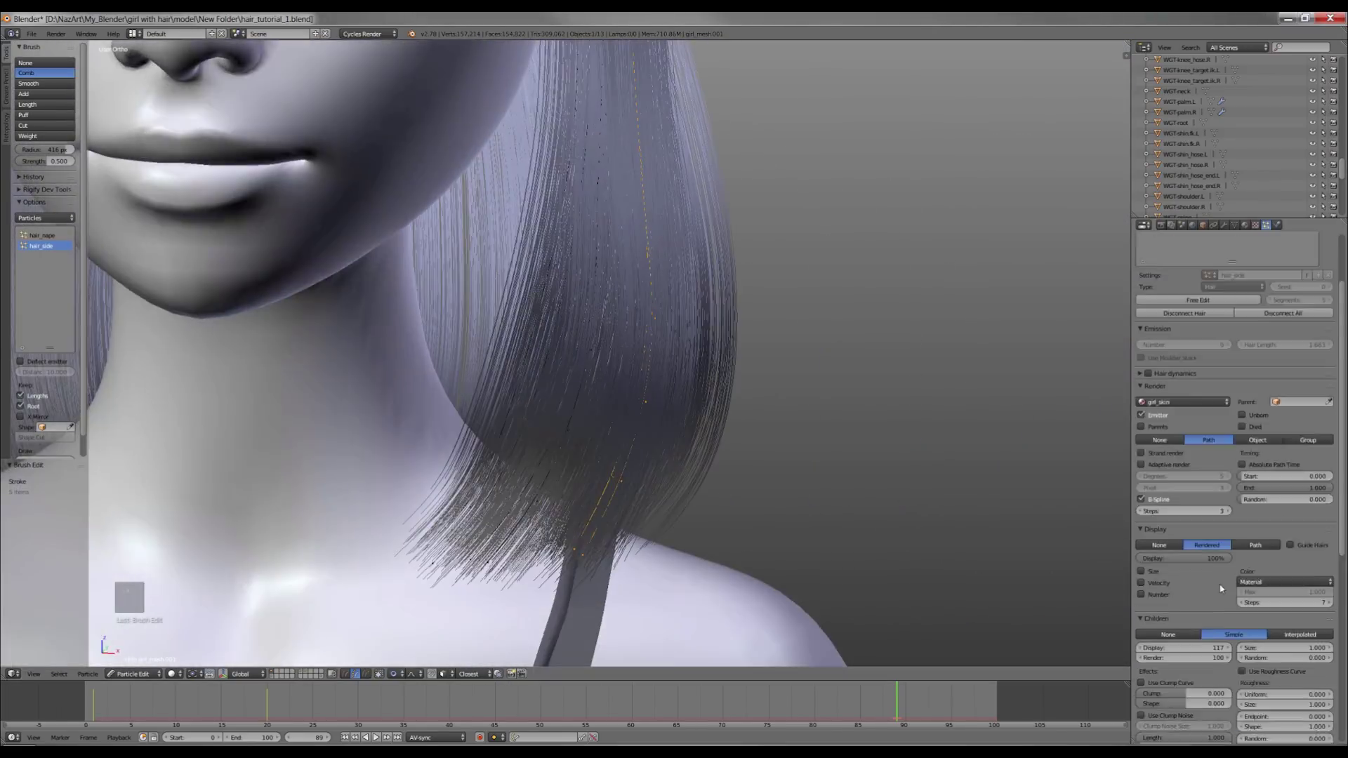
key("z")
key("z")
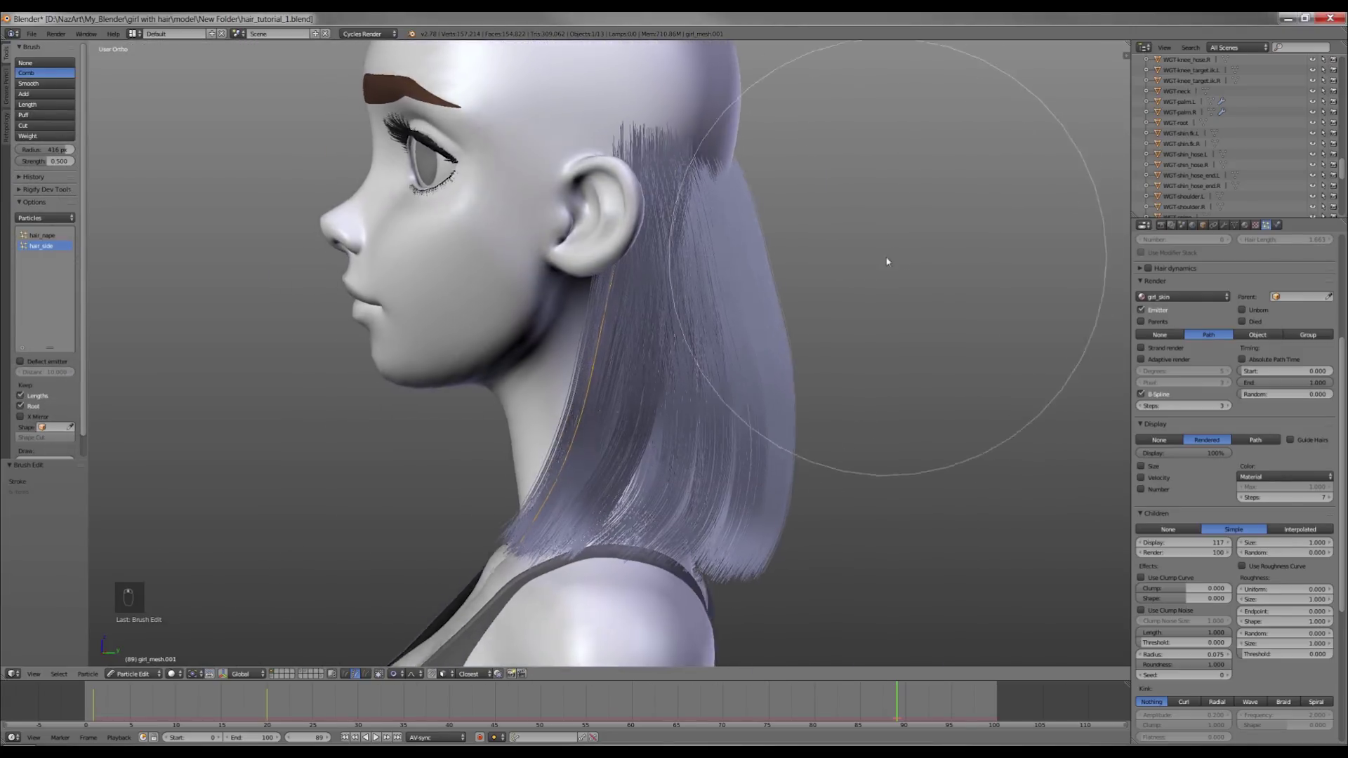
key("z")
middle_click(633, 204)
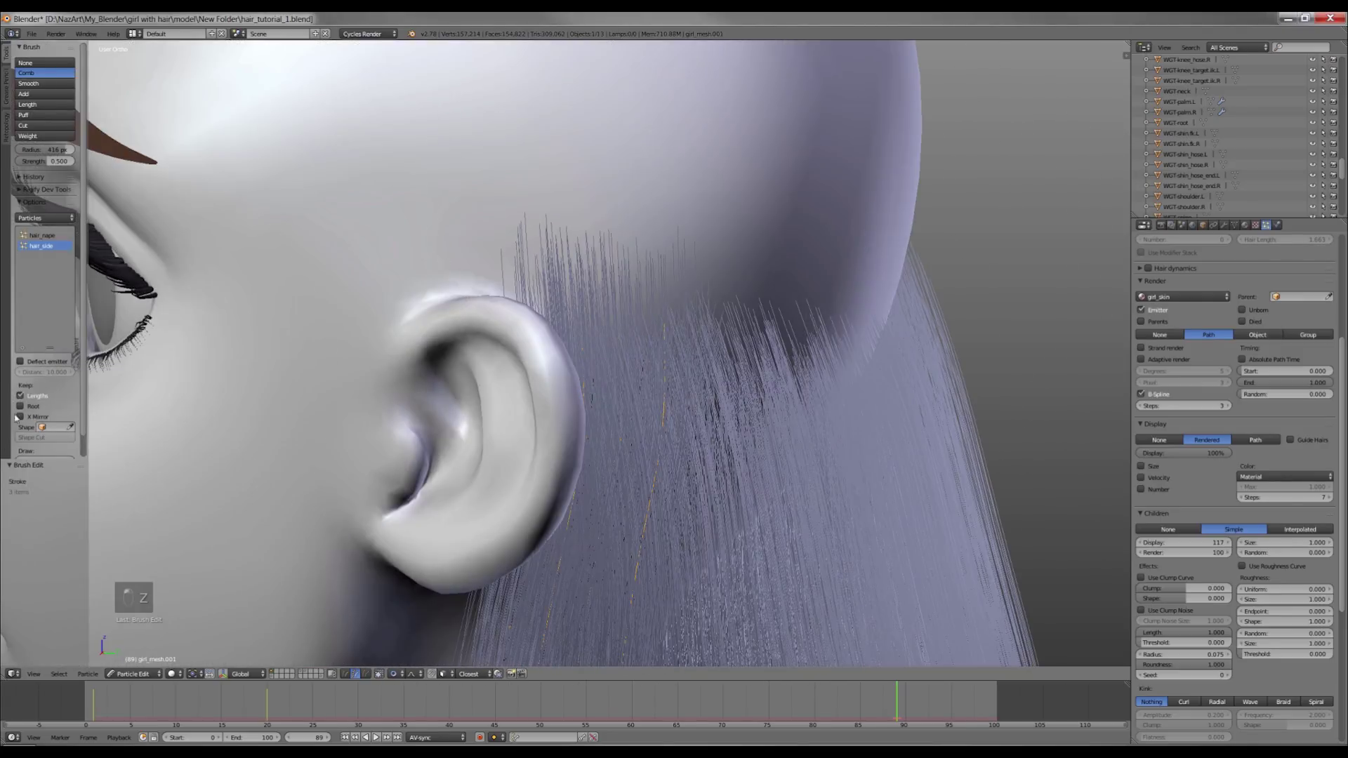
key("z")
key("a")
key("z")
key("z")
key("z")
key("a")
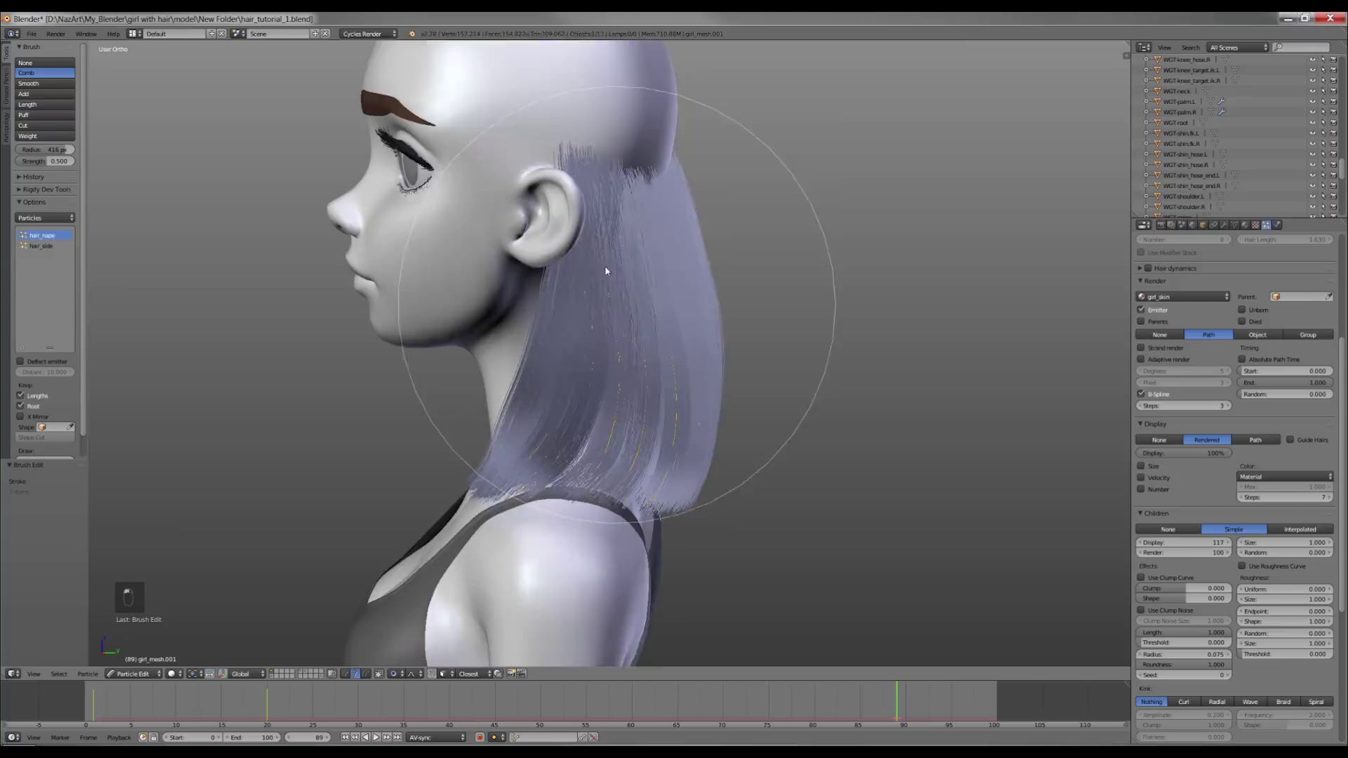
key("z")
key("l")
Switch to the hair_side strands and enable a clump curve gathering children toward the tips.
left_click(654, 435)
key("z")
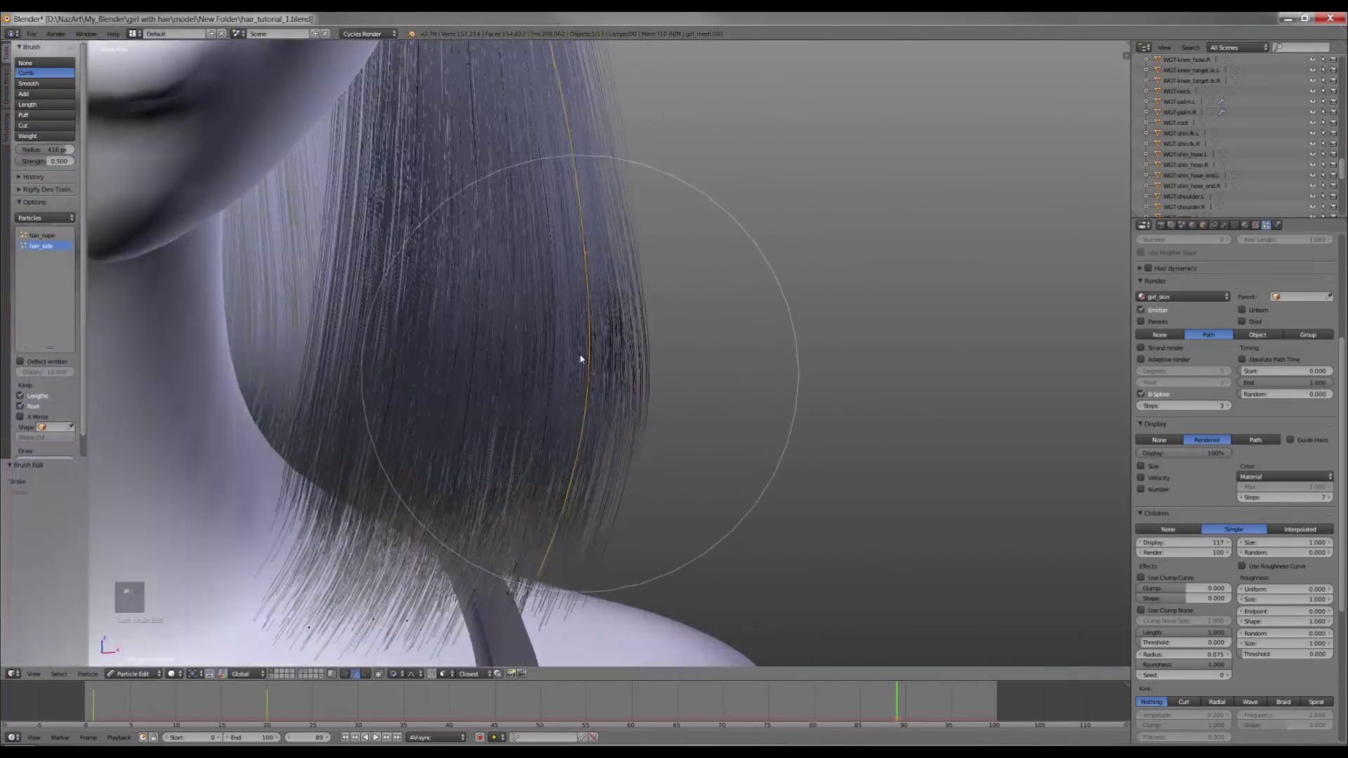
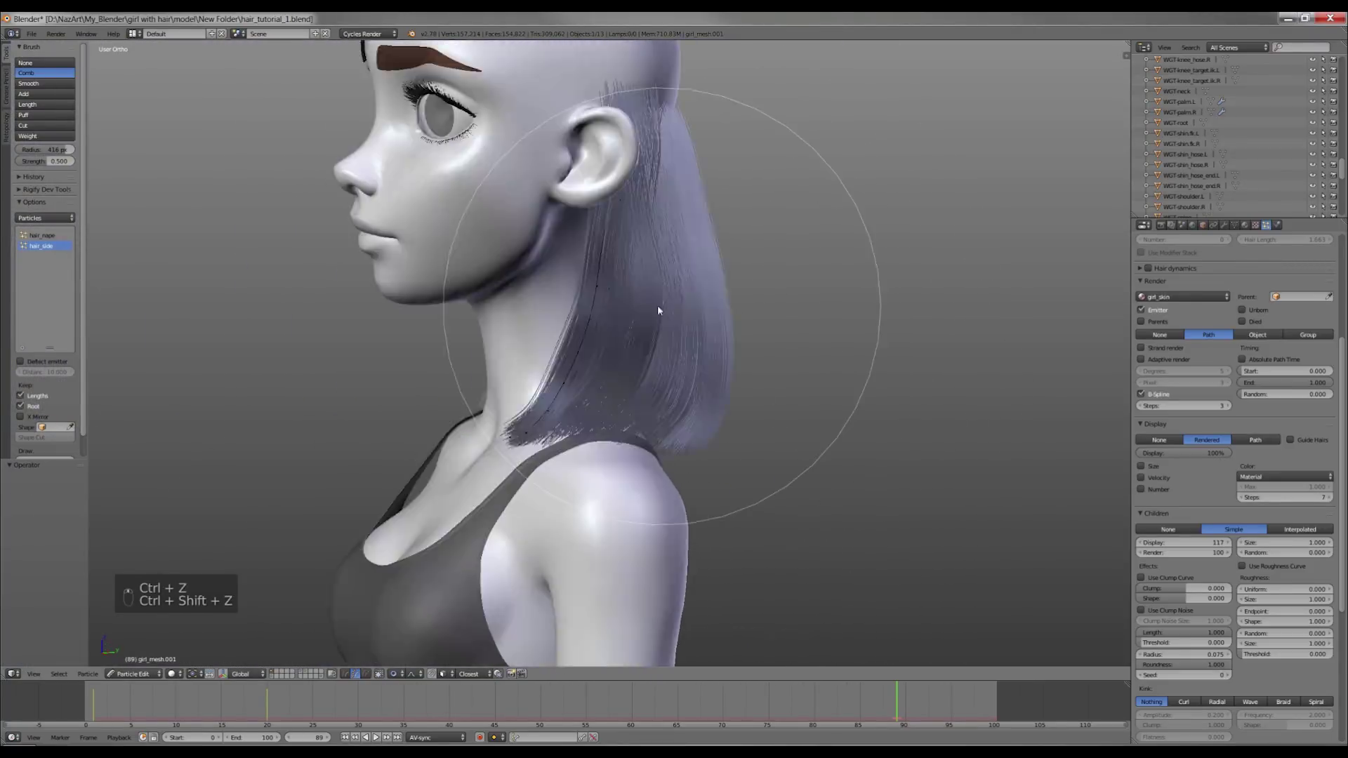
key("ctrl+z")
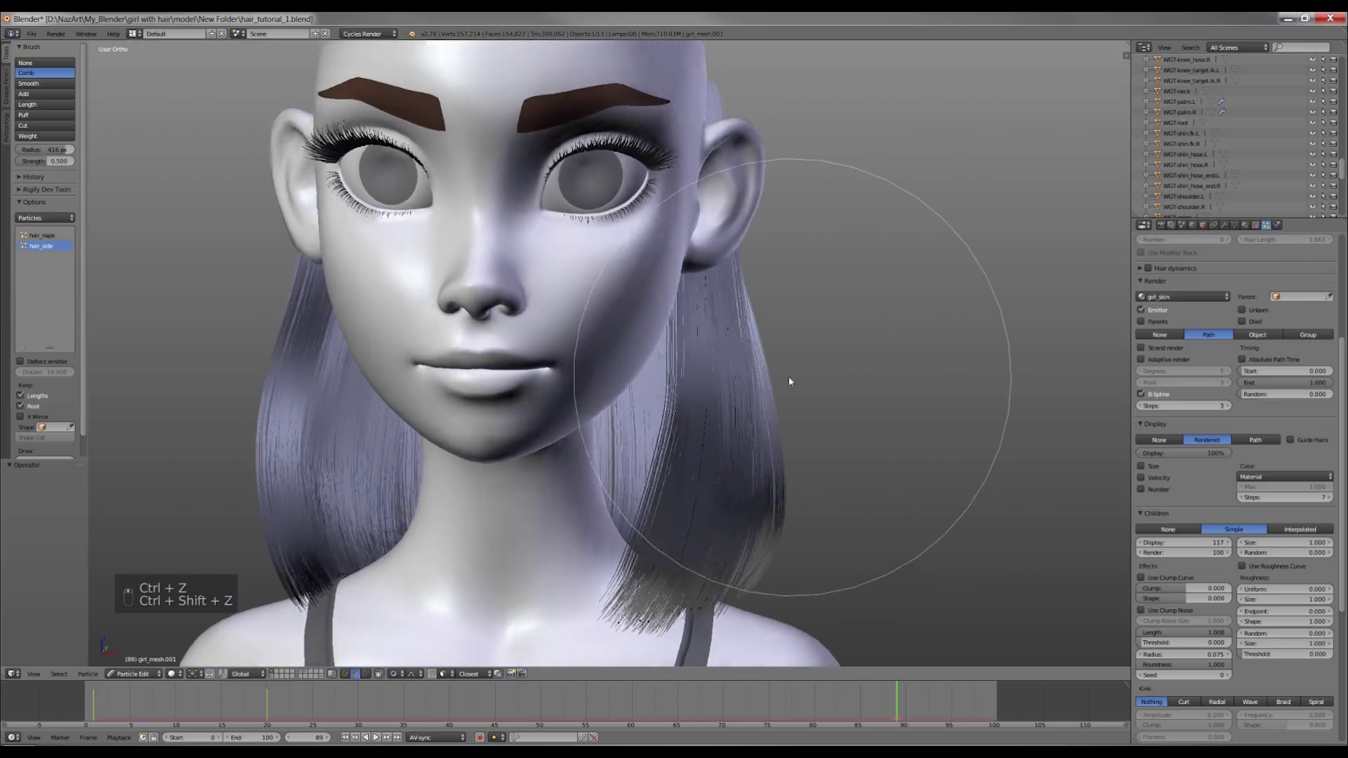
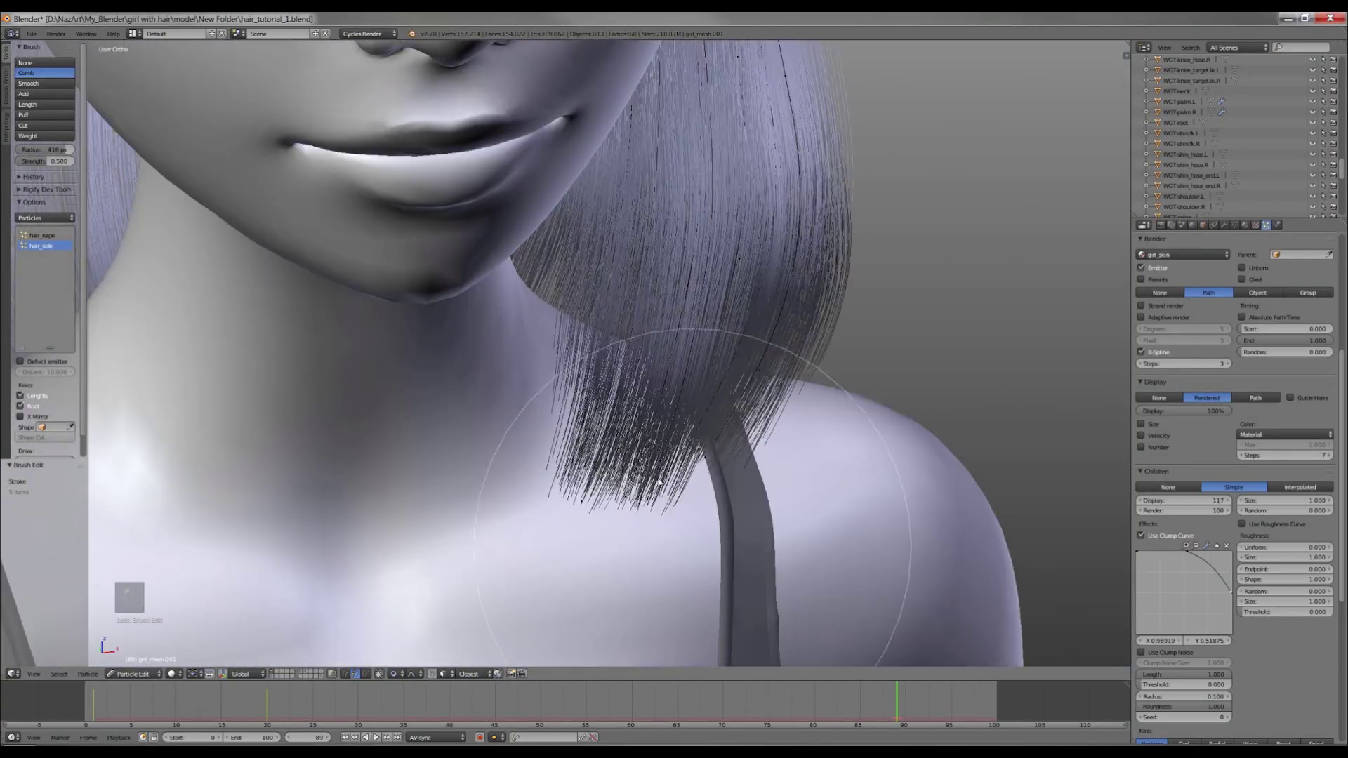
Comb the side hair guides close up with a smaller brush, undoing a stray stroke.
key("z")
key("z")
key("ctrl+z")
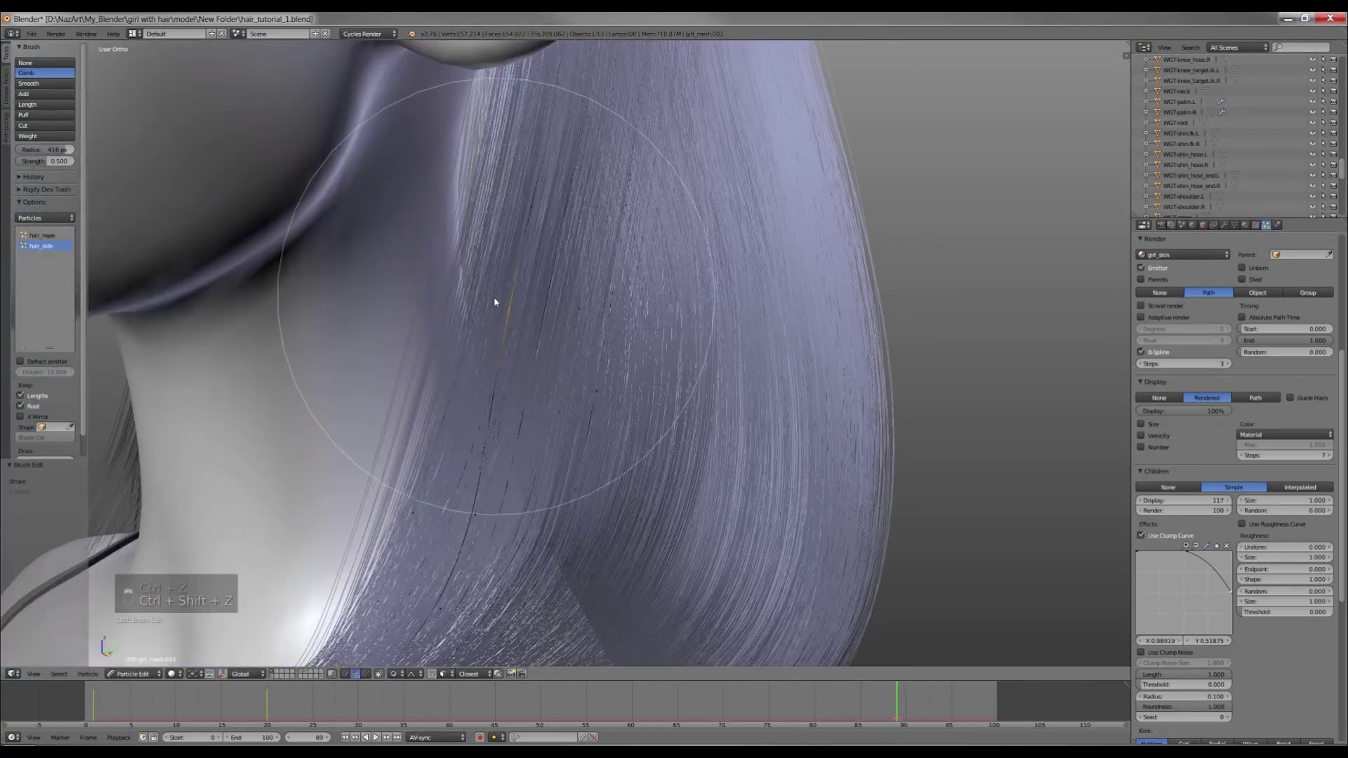
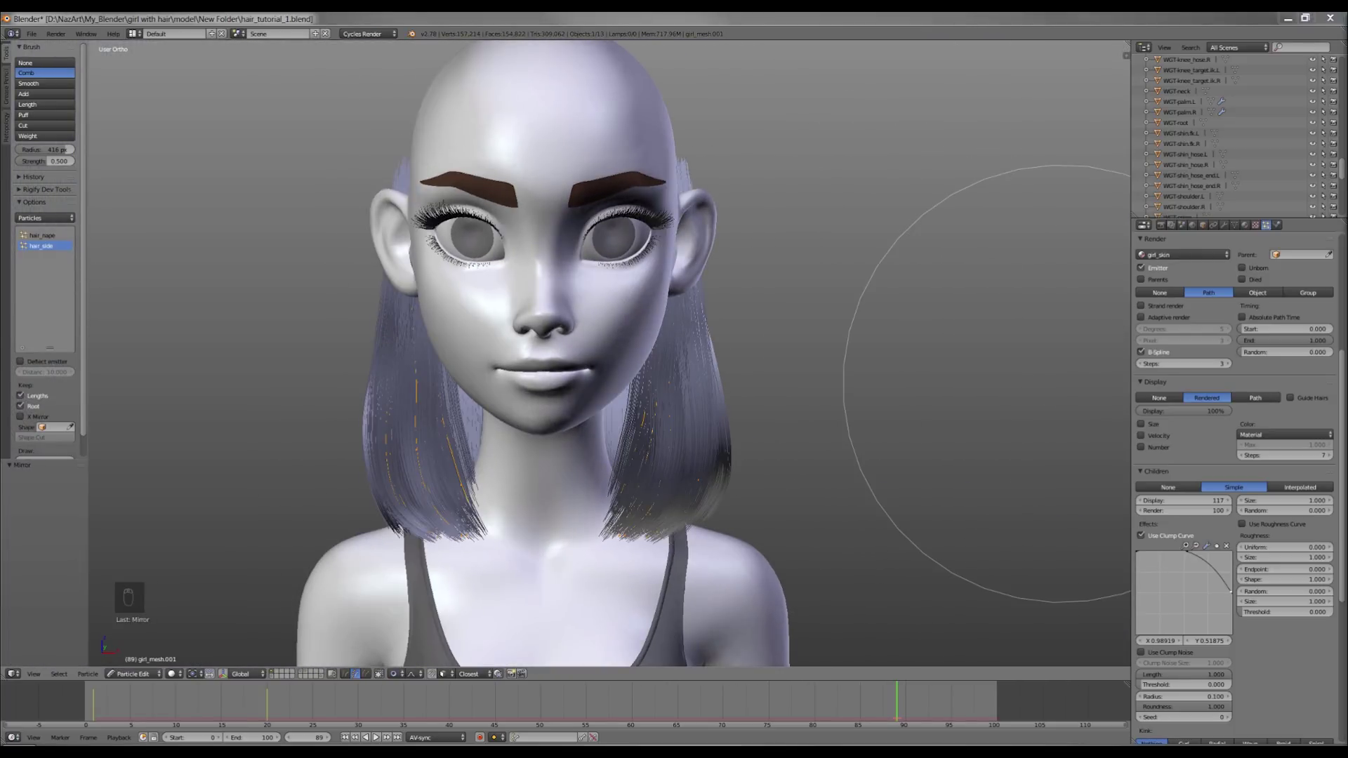
key("z")
key("c")
key("z")
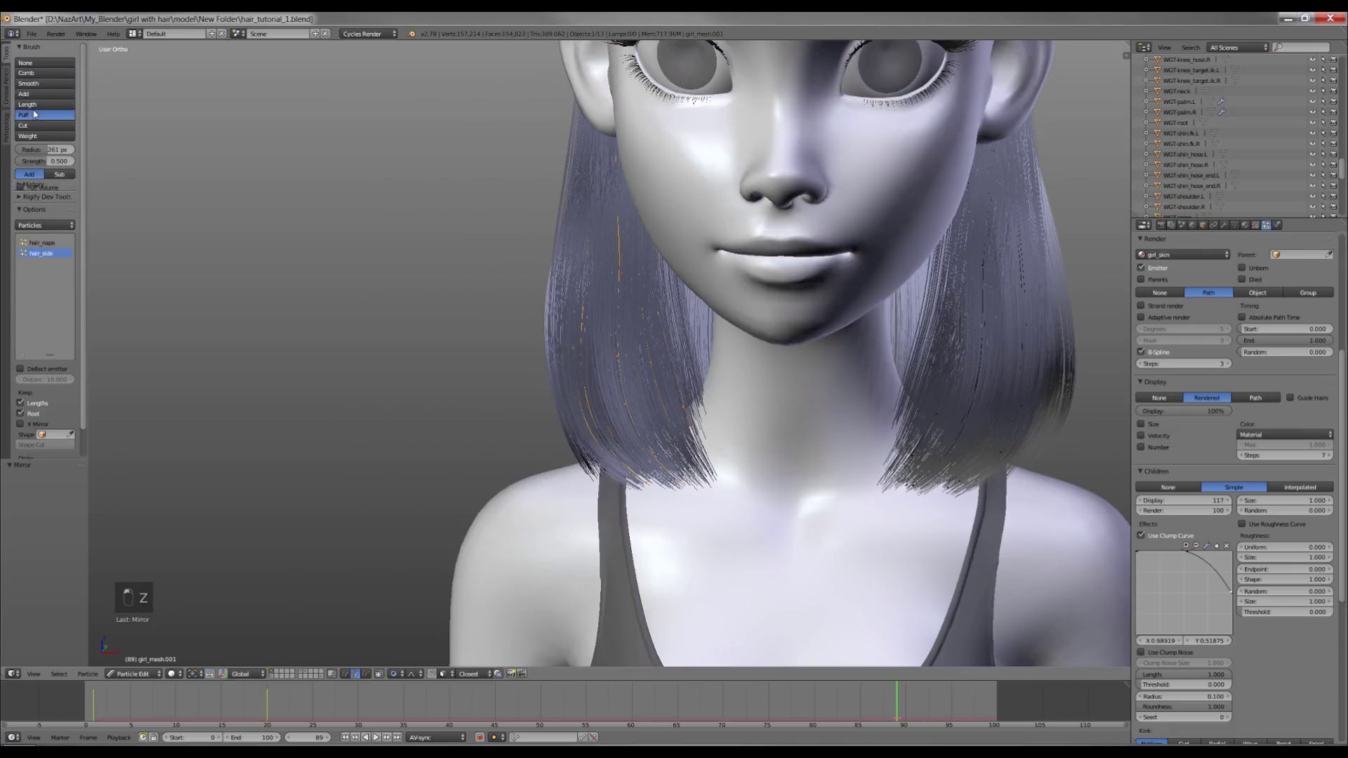
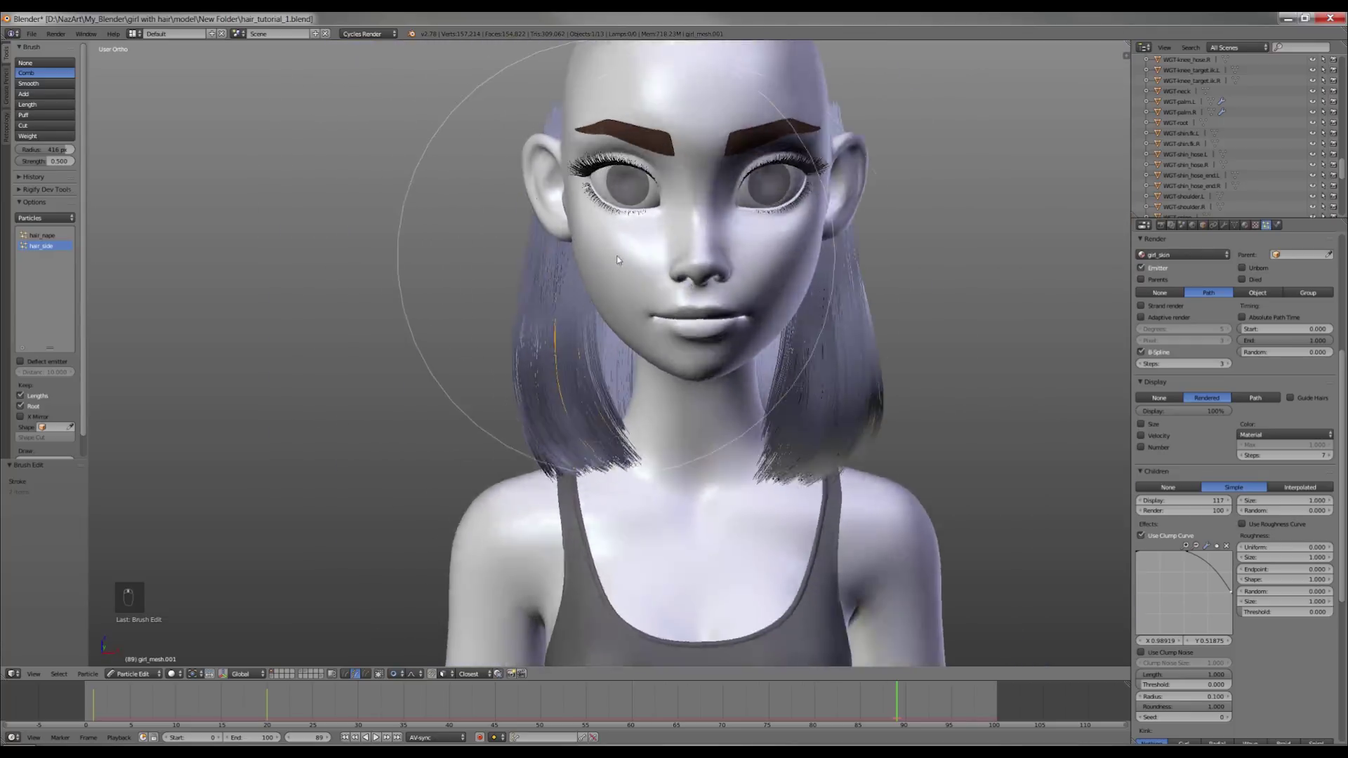
Groom the side guides with Comb and Puff so the bob falls straight past the ear.
key("z")
key("l")
key("l")
key("z")
key("l")
key("l")
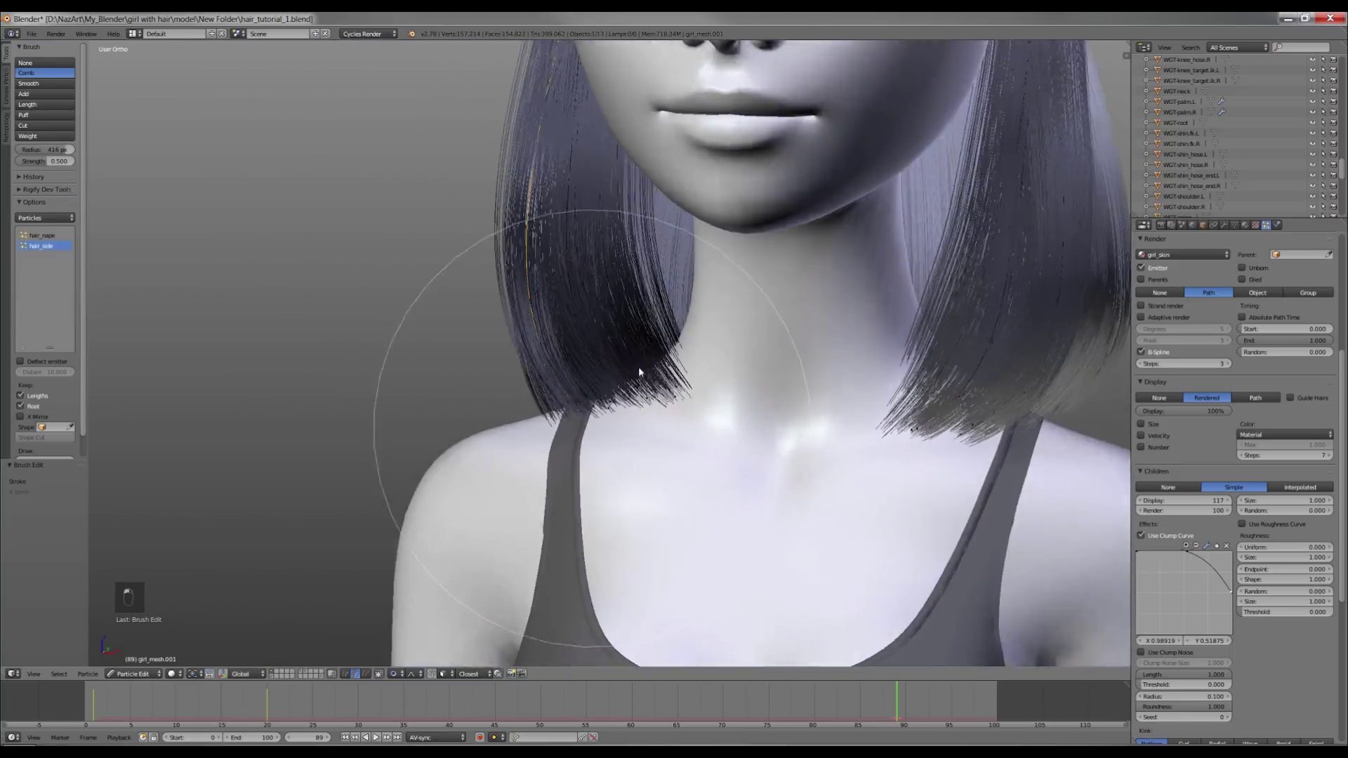
key("a")
key("z")
key("a")
key("a")
key("a")
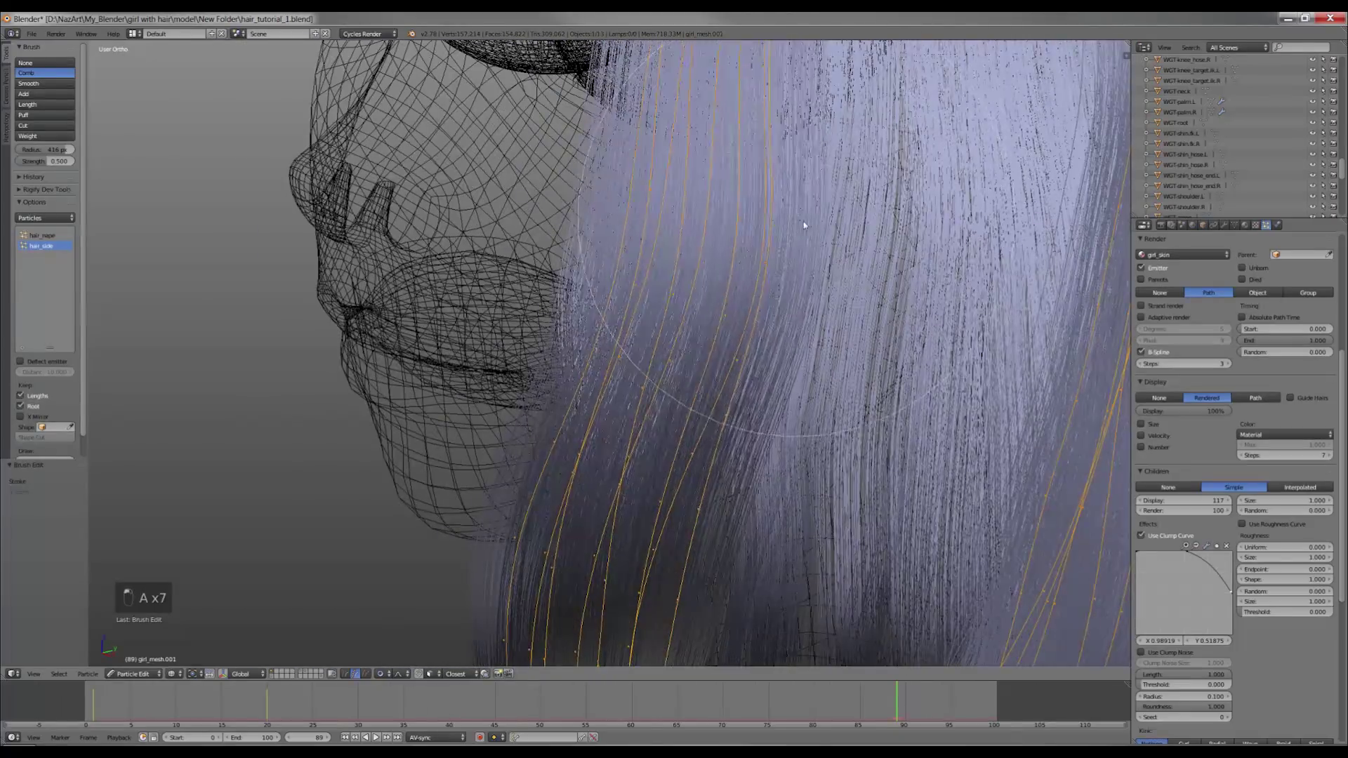
Check the guides in wireframe, save the file, and return to solid shading.
key("z")
key("ctrl+s")
key("z")
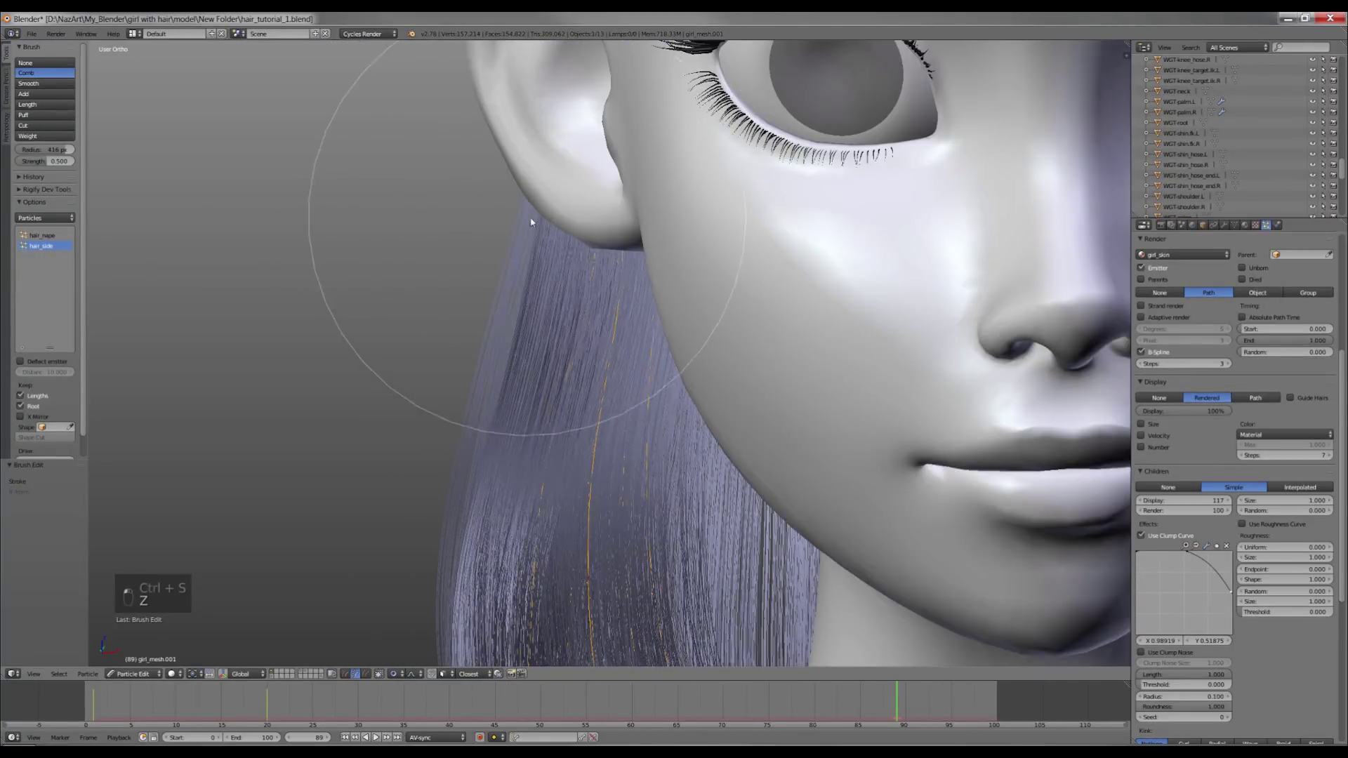
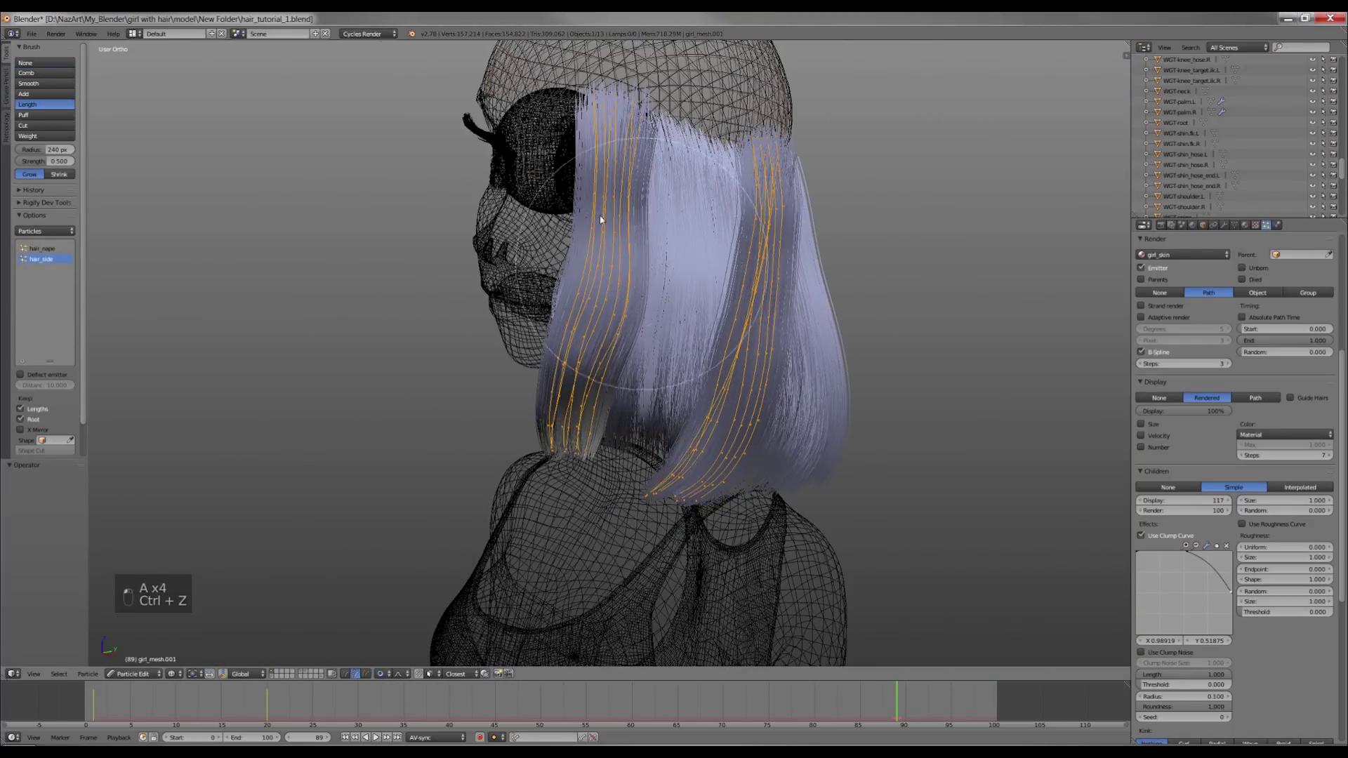
Review the combed side hair from the right ortho view and orbit around the head.
key("KP_3")
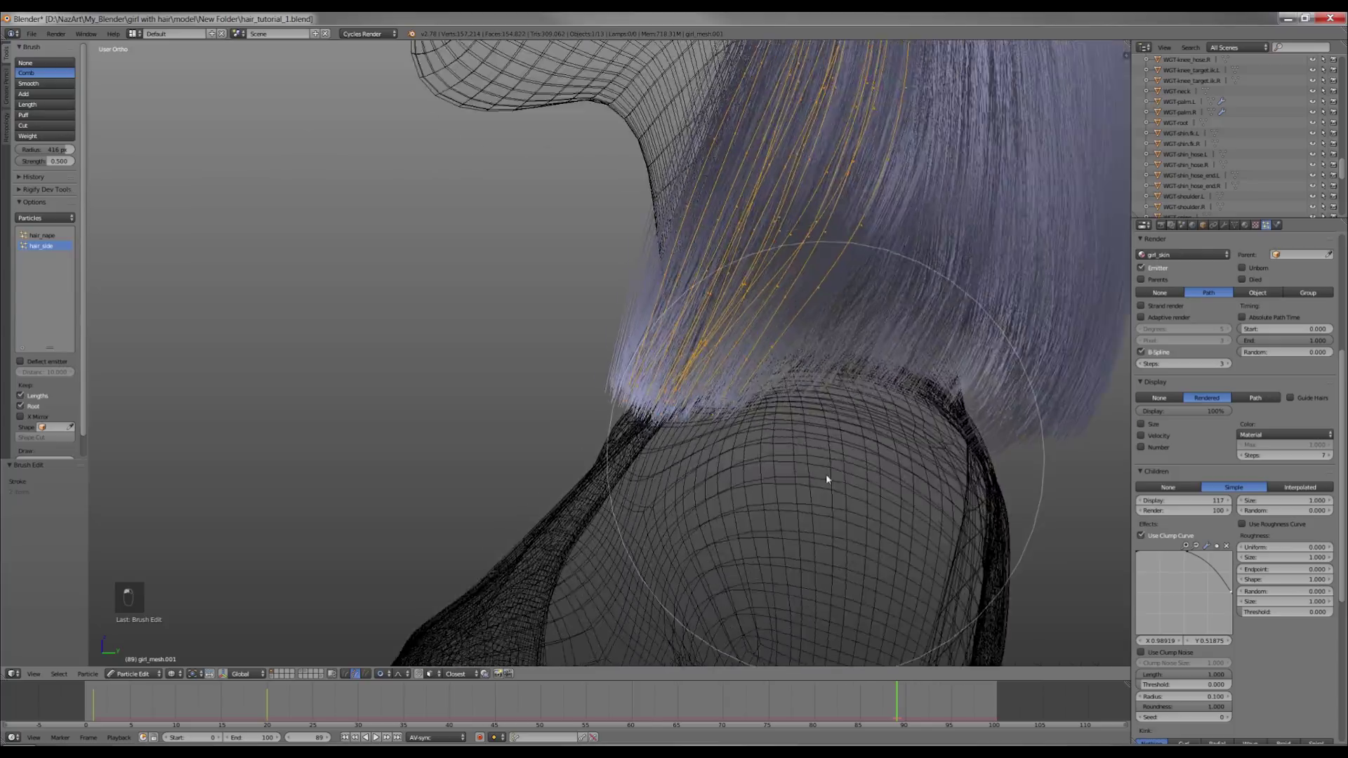
key("z")
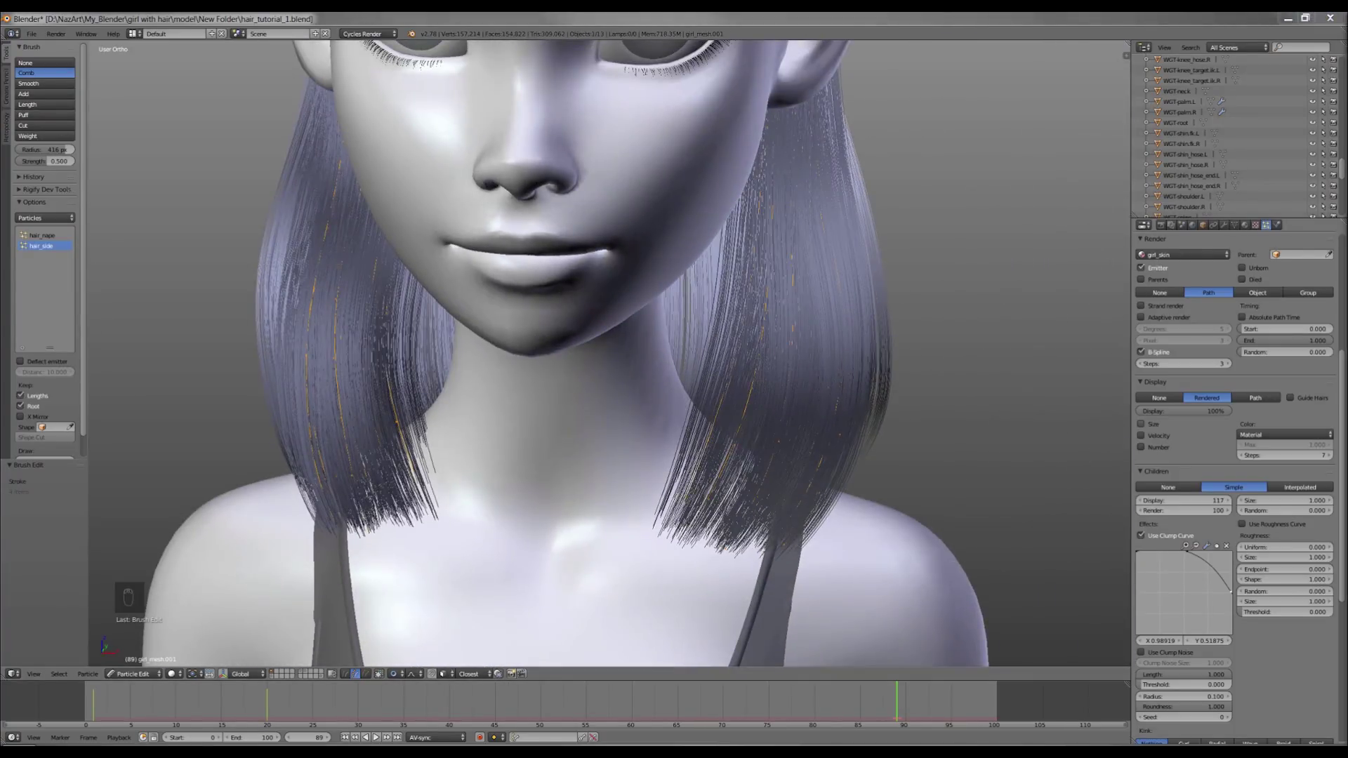
middle_click(946, 387)
key("z")
key("z")
key("z")
Finish combing the side and nape tips smooth and even above the shoulders.
key("c")
key("c")
key("c")
key("c")
key("z")
key("z")
key("z")
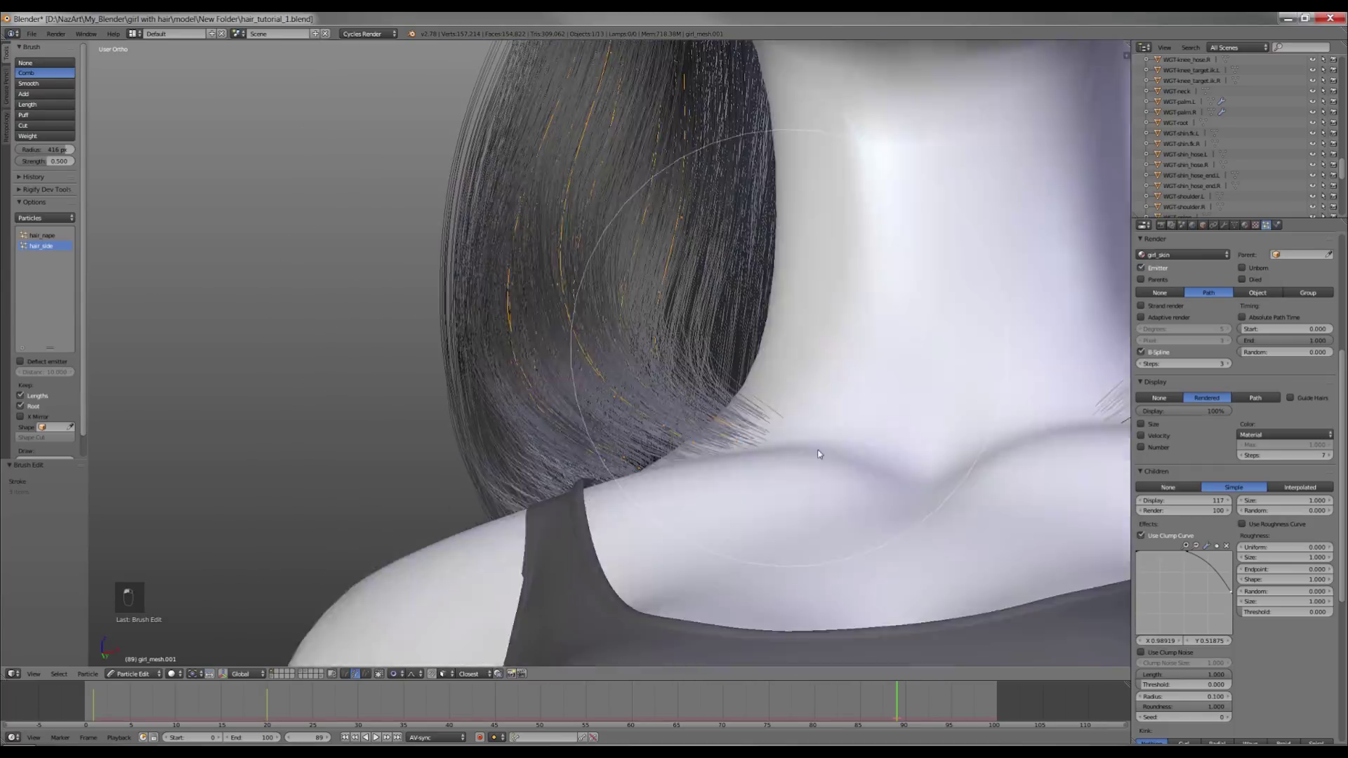
key("z")
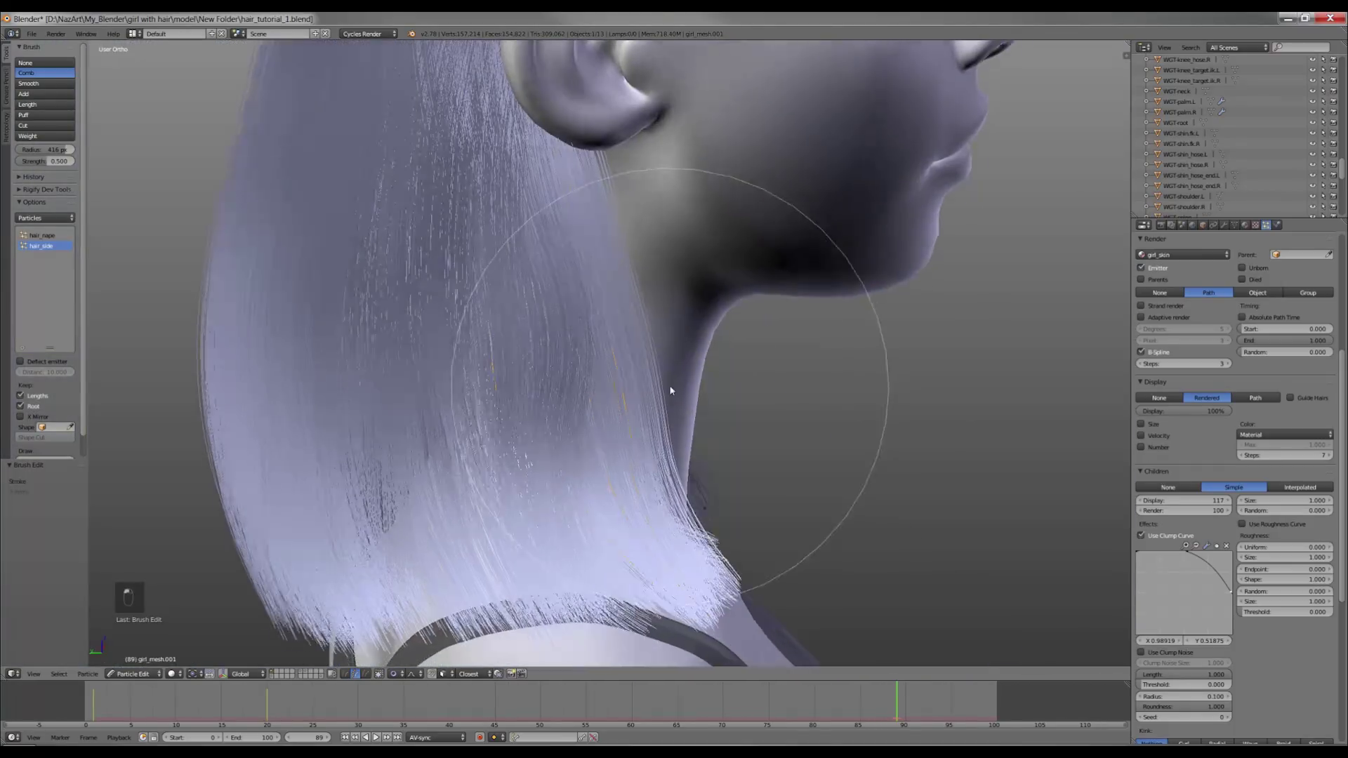
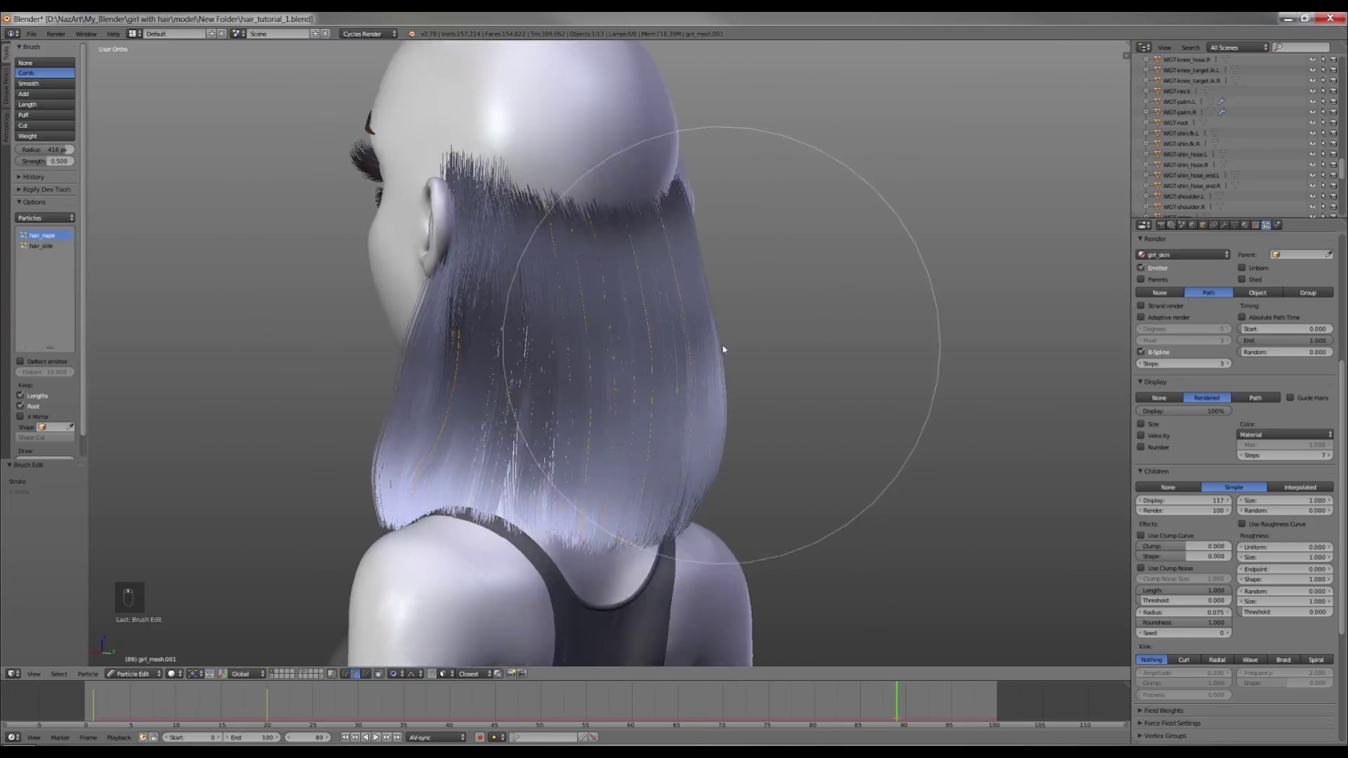
key("a")
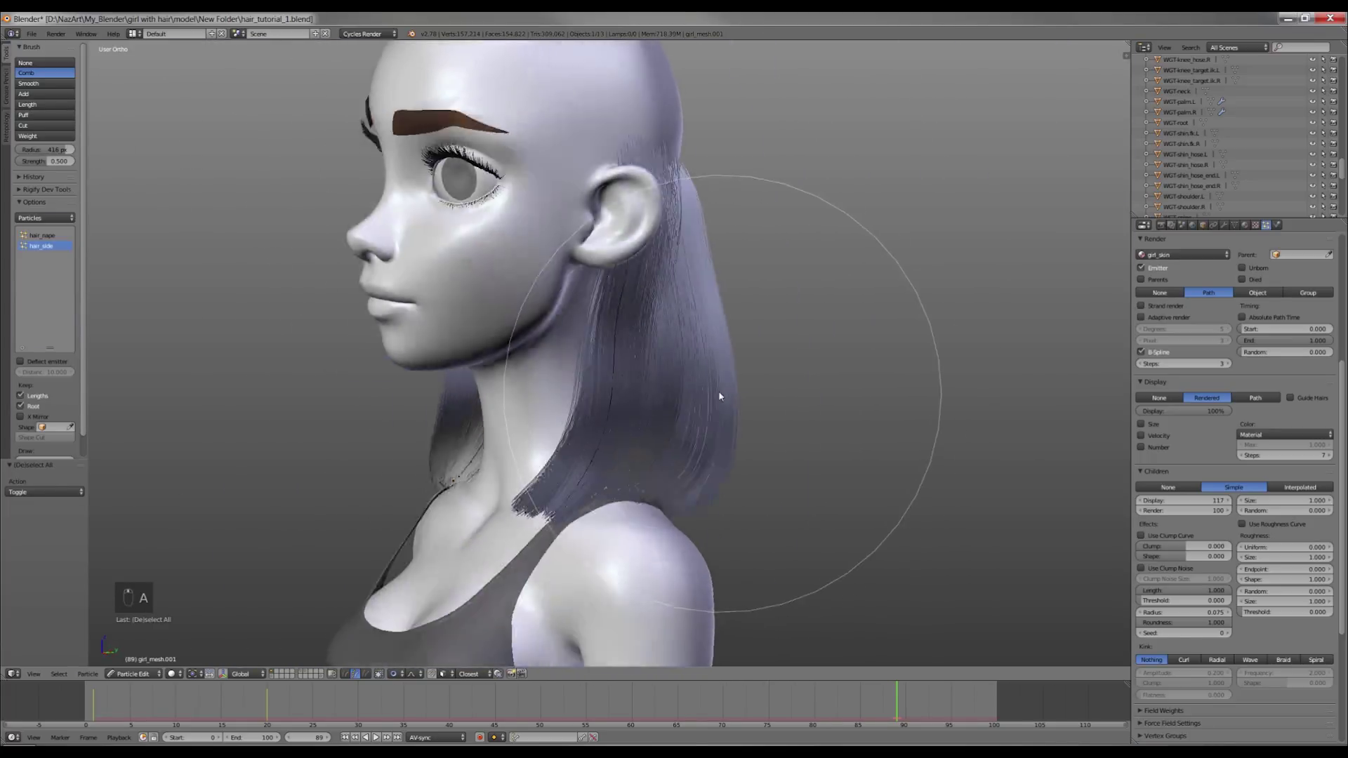
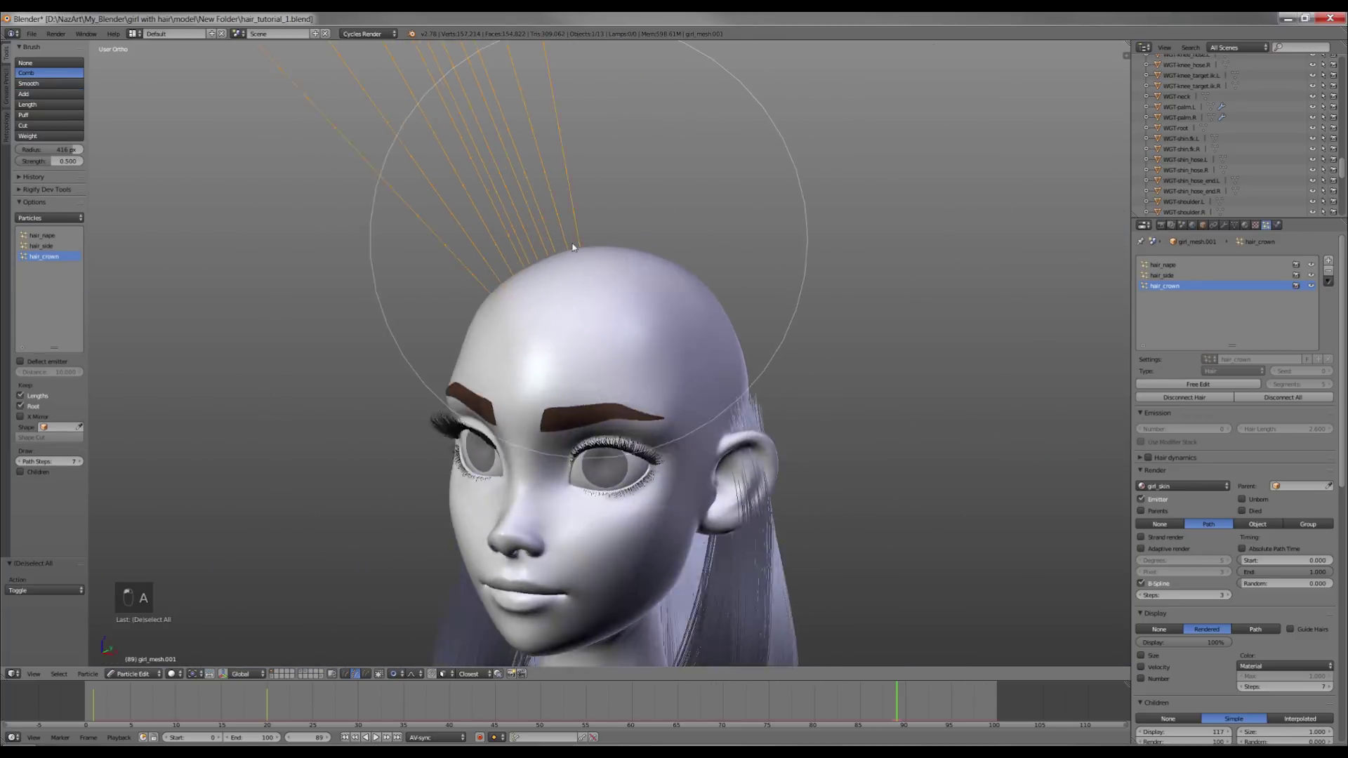
Subdivide the hair_crown guide strands via the W specials menu in wireframe.
key("a")
key("z")
key("c")
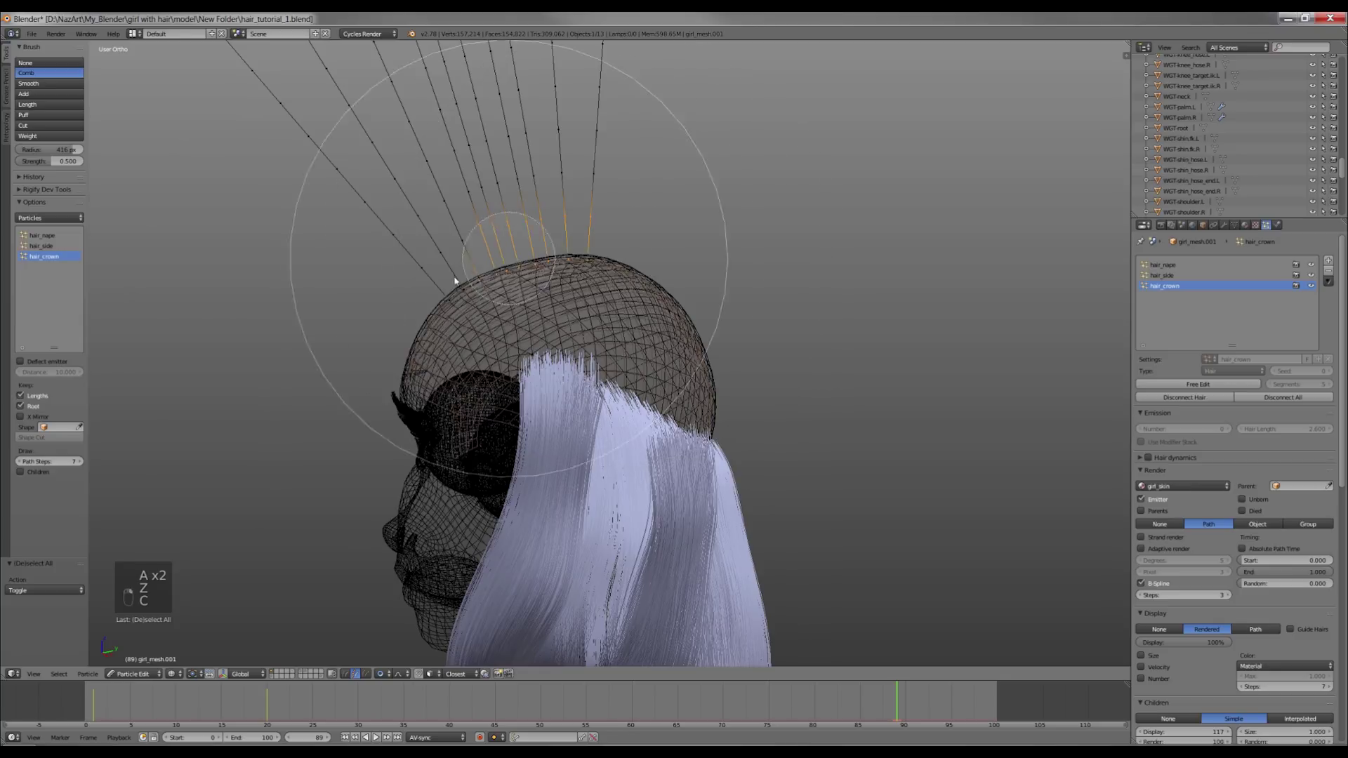
key("w")
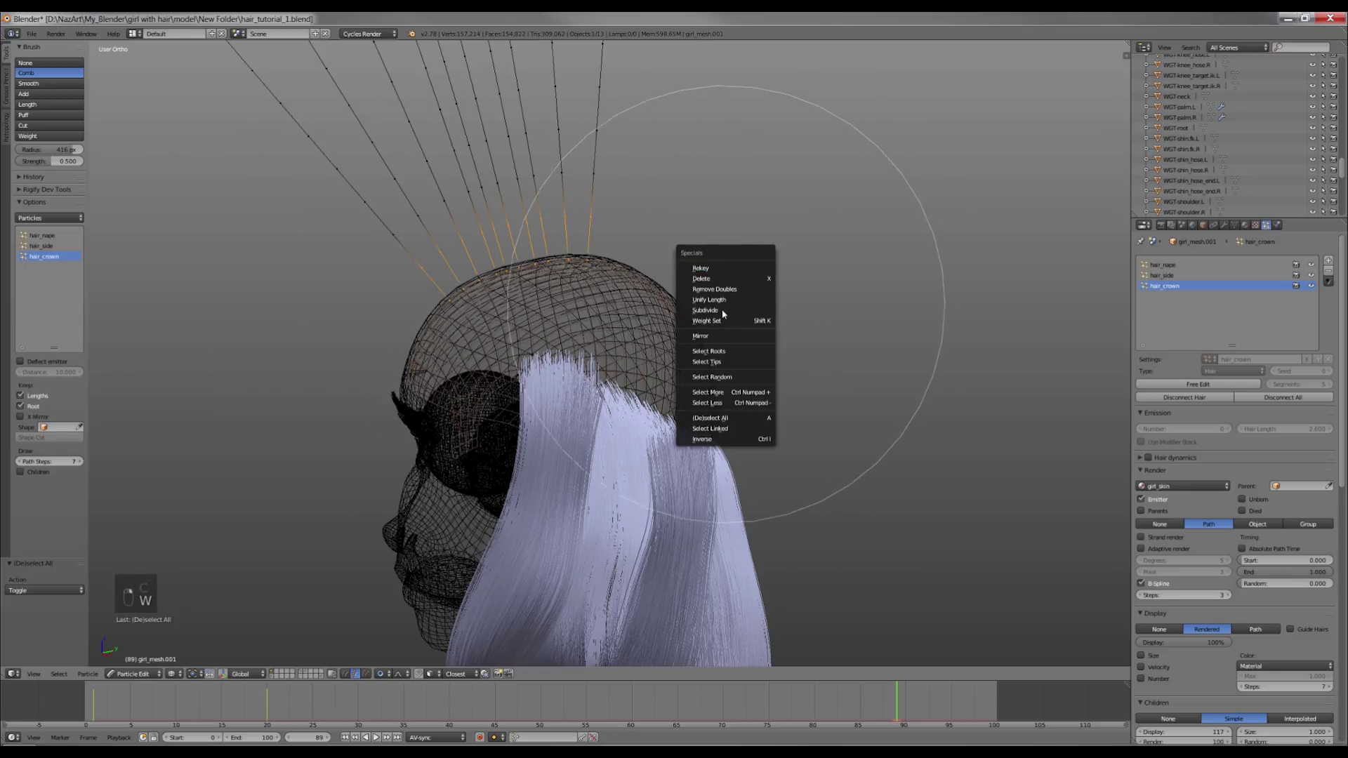
key("a")
key("a")
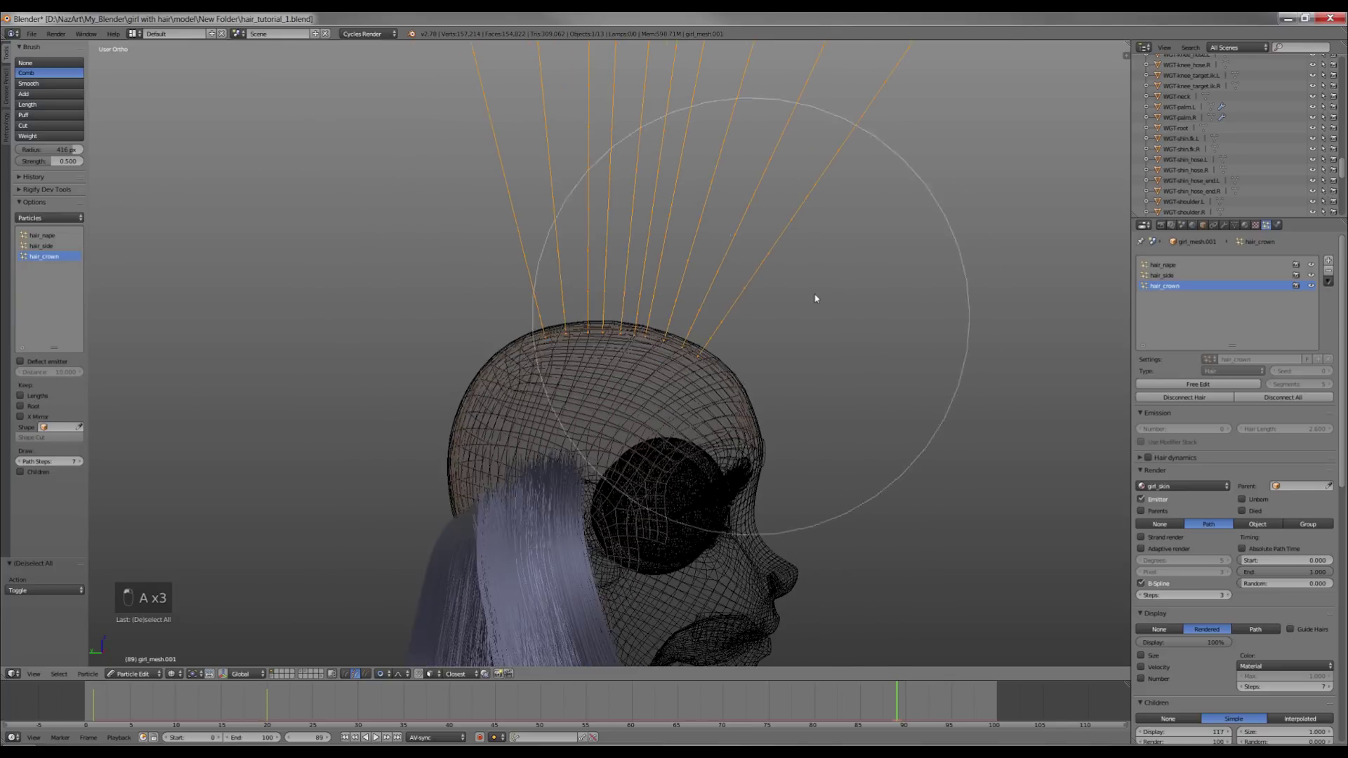
Move and scale the crown strand tips to sweep diagonally, then view from the front.
key("g")
key("s")
key("g")
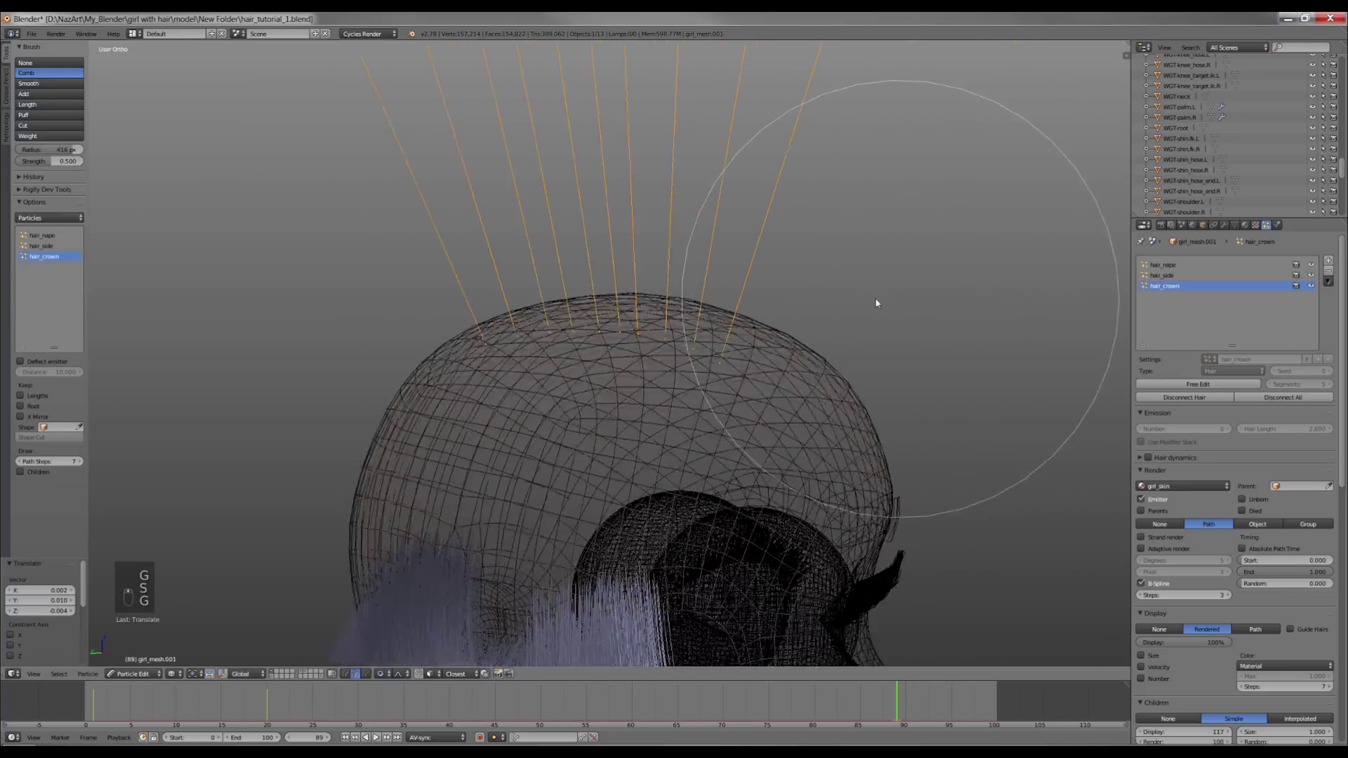
key("g")
key("z")
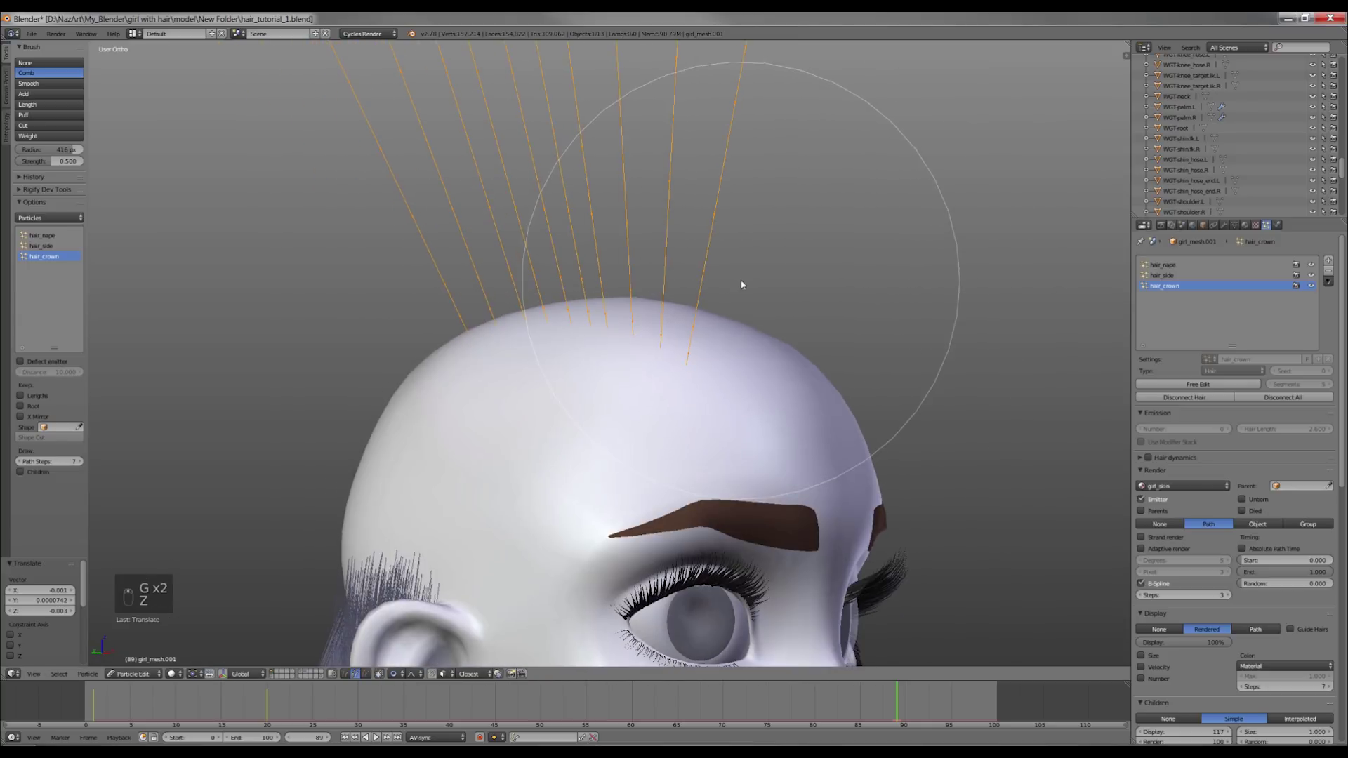
key("KP_1")
key("z")
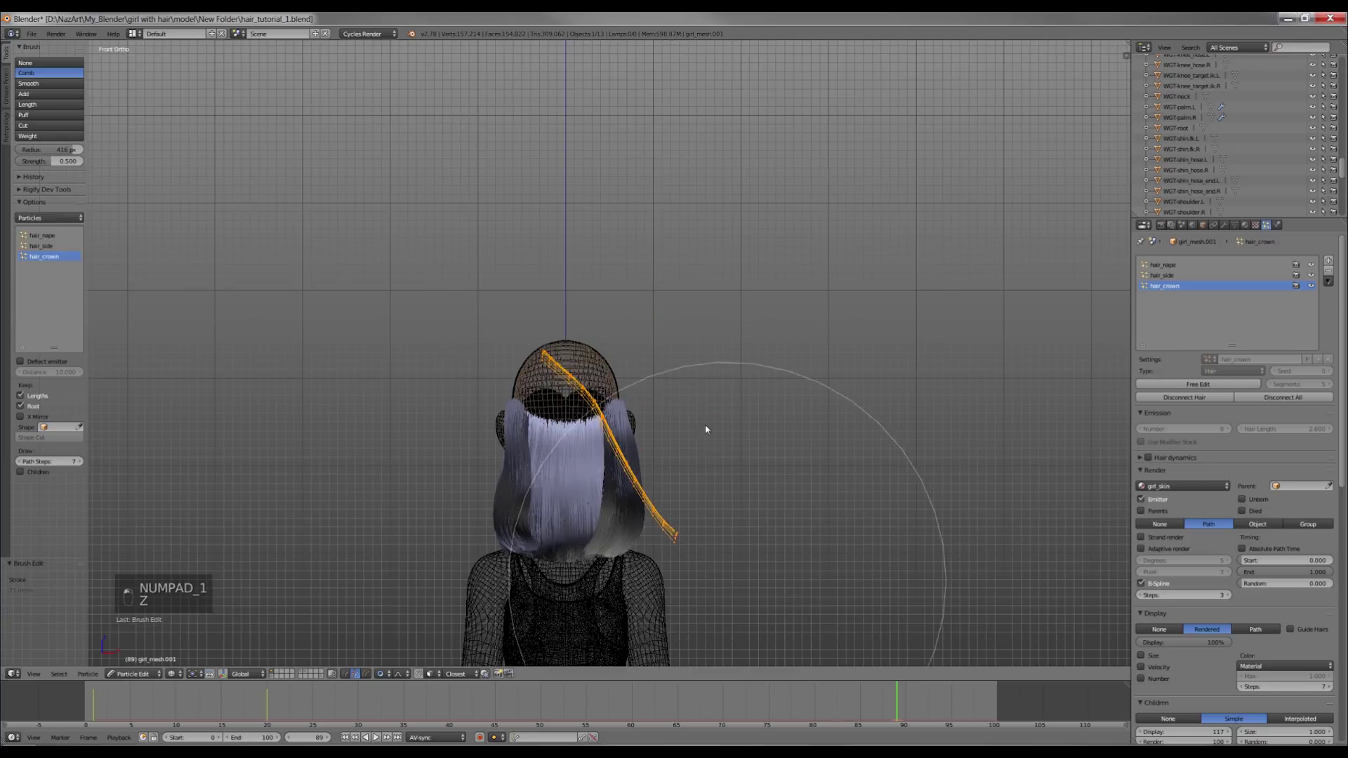
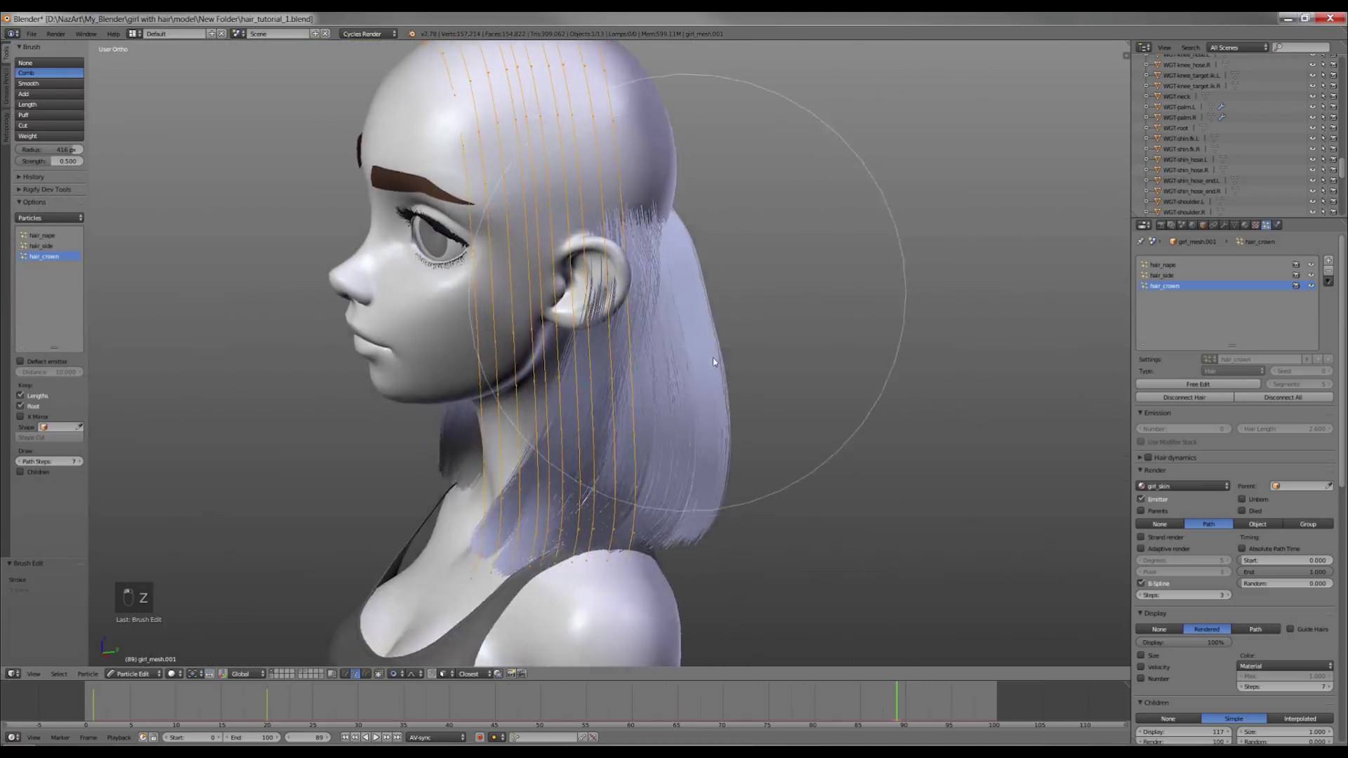
Comb the crown strands downward over the head from the right side view.
key("z")
key("KP_Enter")
key("KP_3")
key("z")
key("z")
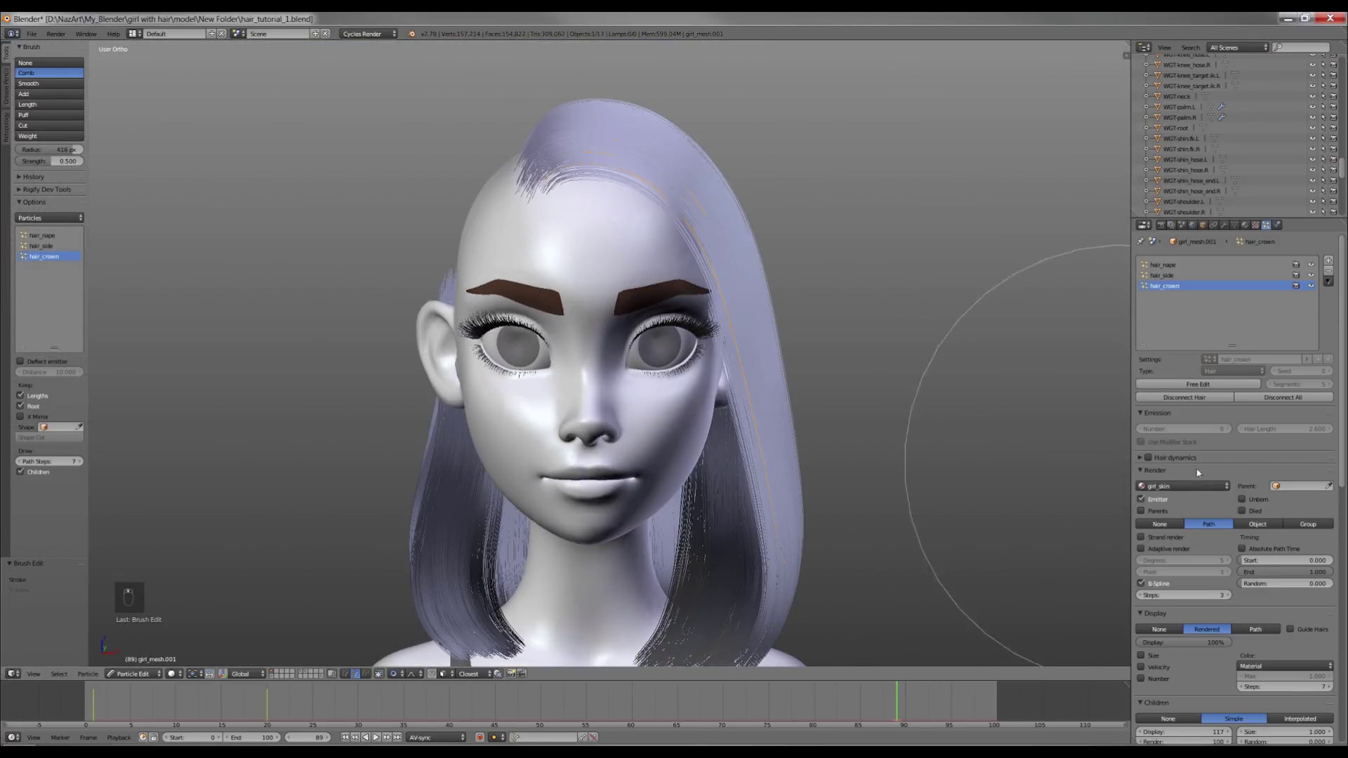
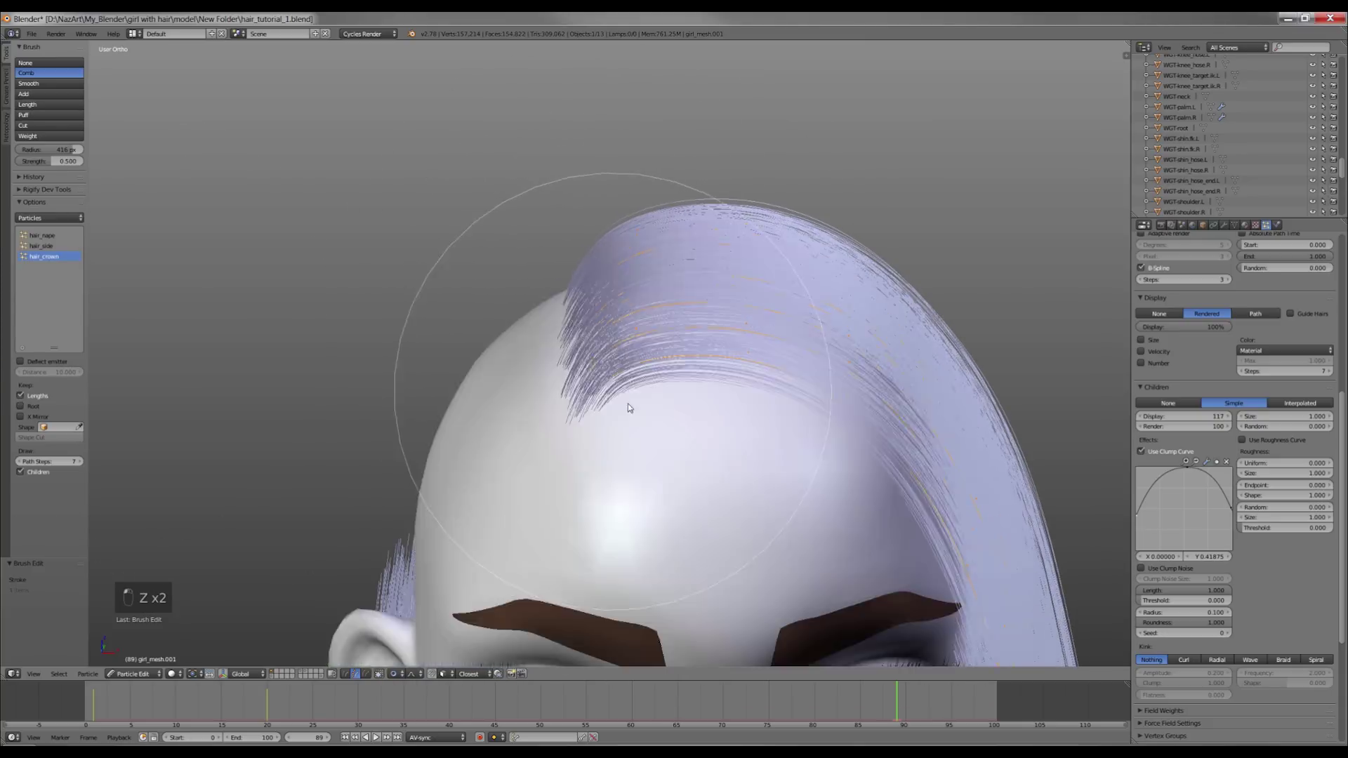
key("z")
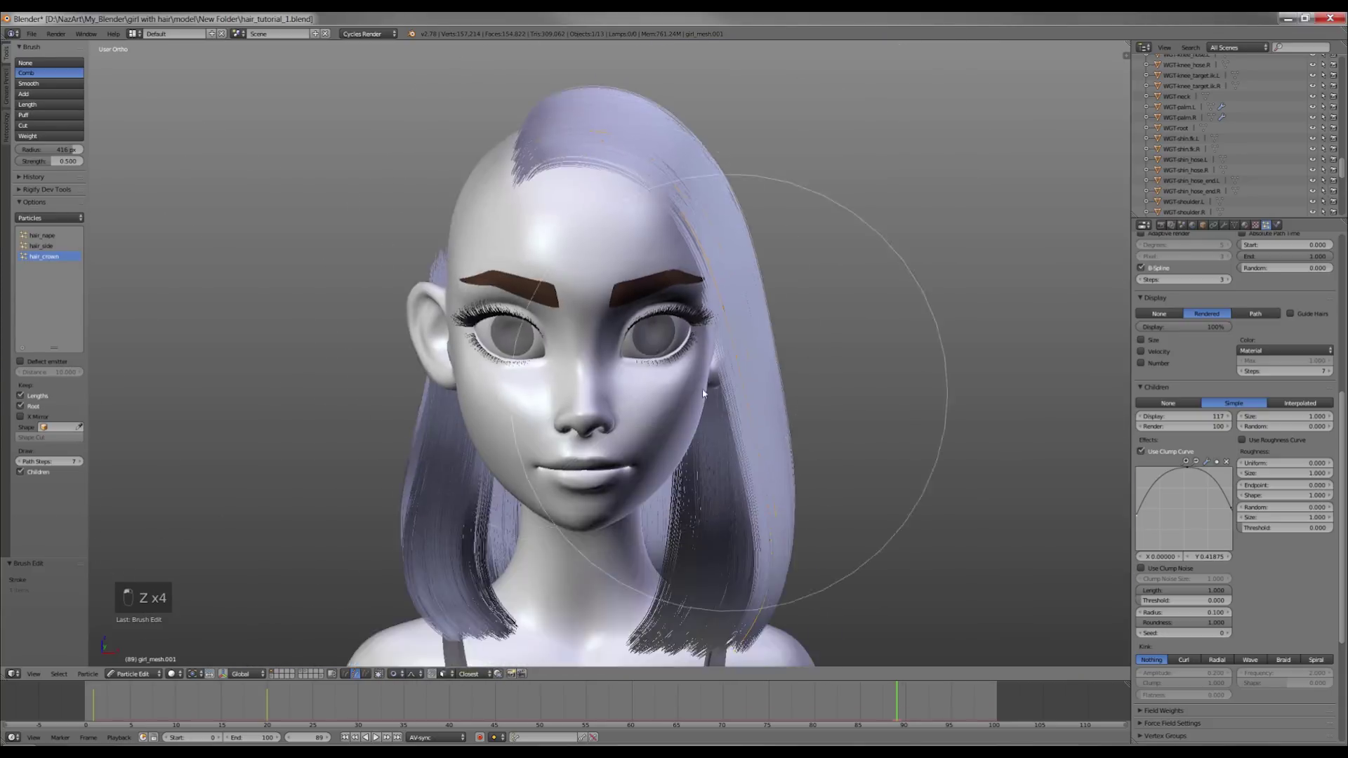
key("z")
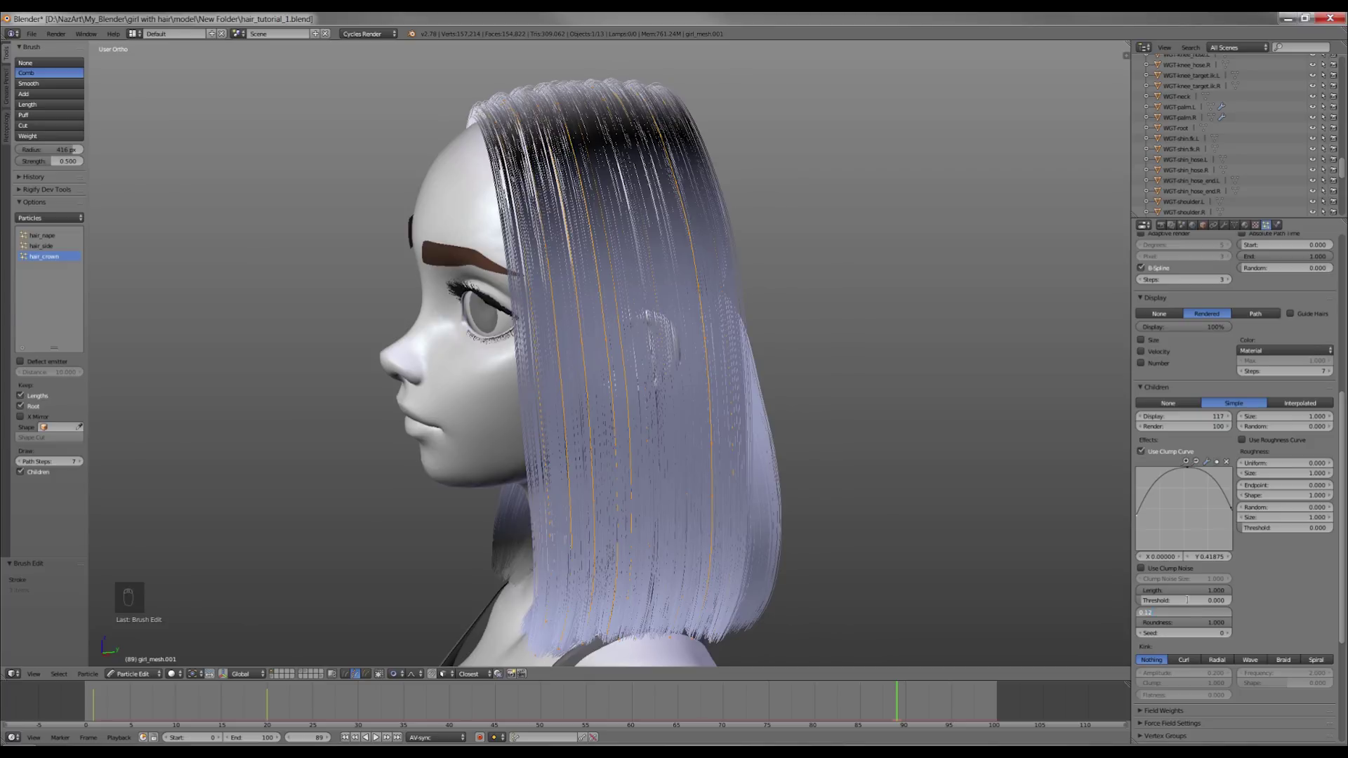
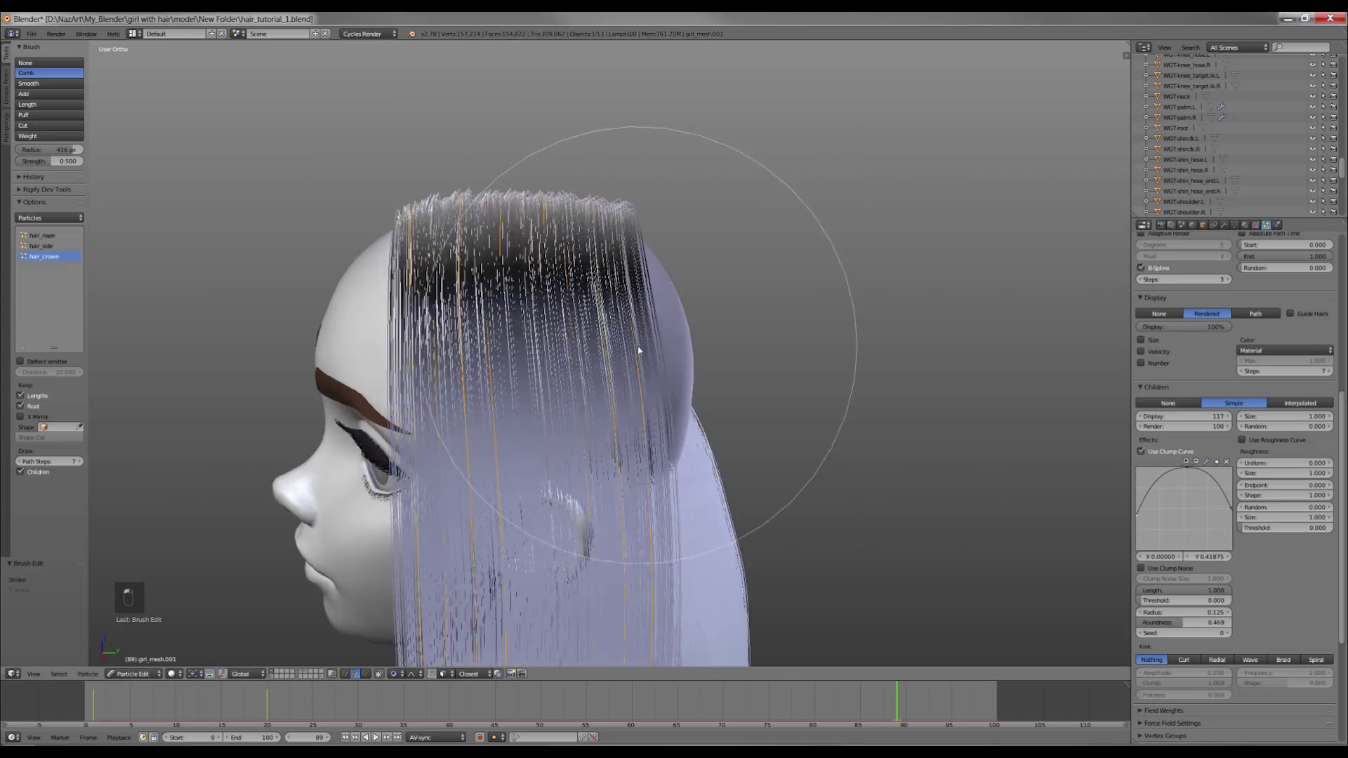
key("z")
Comb the crown hair from the front, undoing a bad stroke and reselecting strands.
key("KP_1")
key("z")
key("ctrl+z")
key("a")
key("l")
key("l")
key("l")
key("z")
Keep stroking the crown strands down into the shoulder-length bob from the front.
key("KP_1")
key("z")
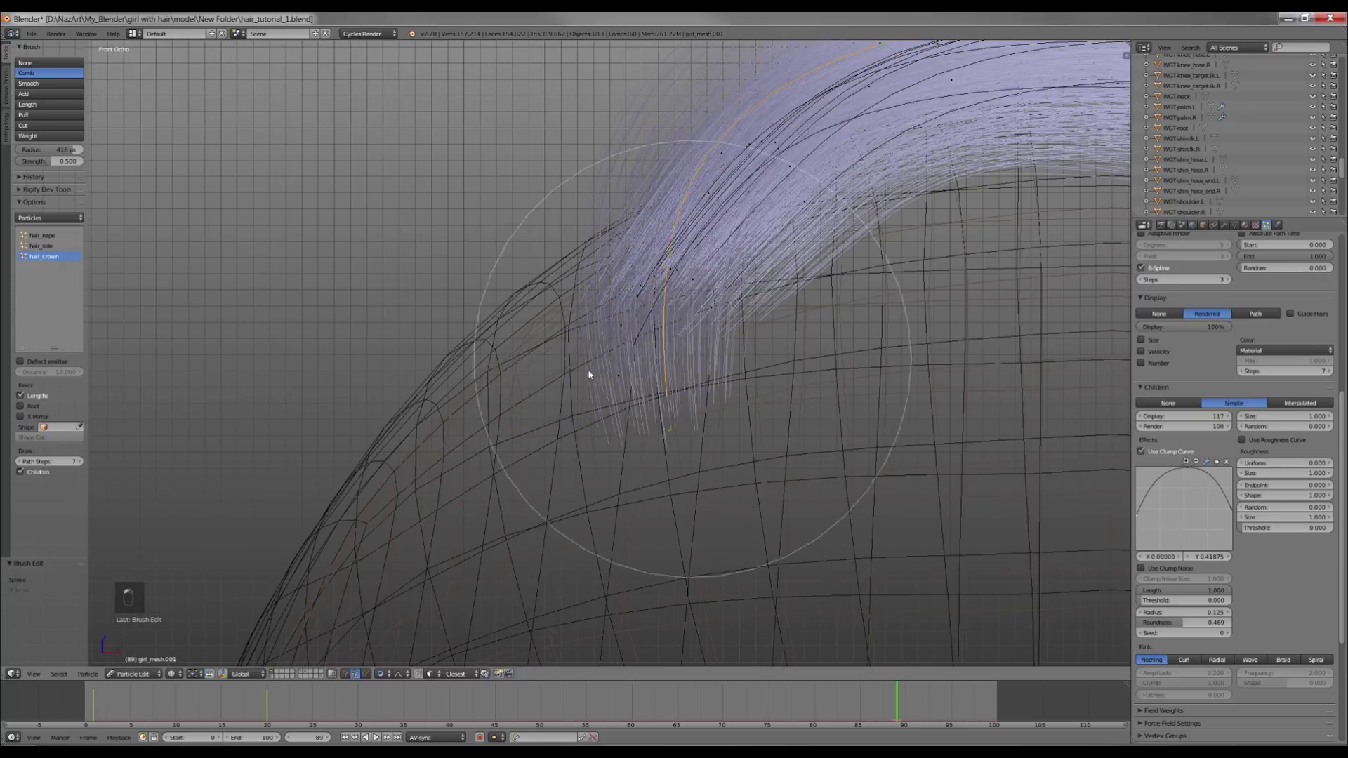
key("z")
key("z")
key("z")
key("KP_1")
key("z")
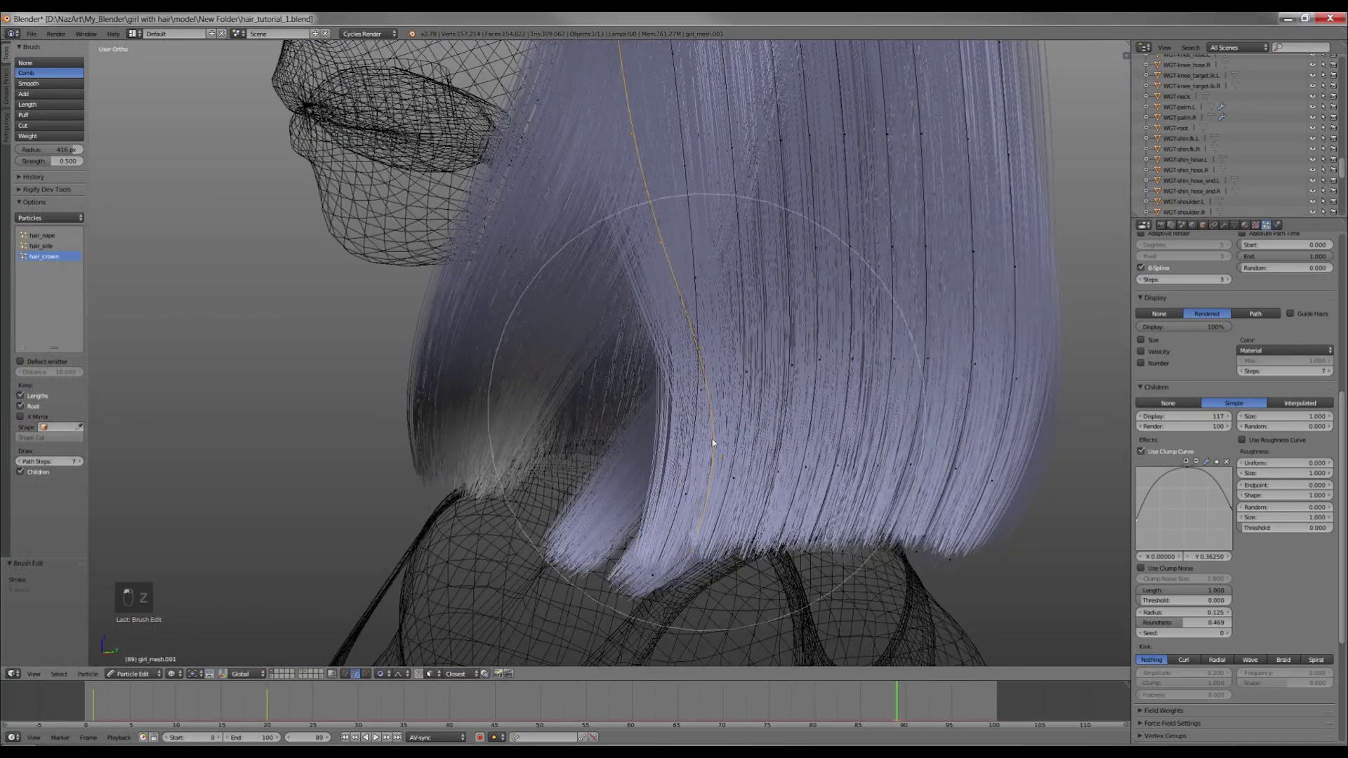
Pick the Length brush and adjust the selected crown strands, checking from the side.
key("l")
left_click(623, 510)
key("z")
key("a")
key("l")
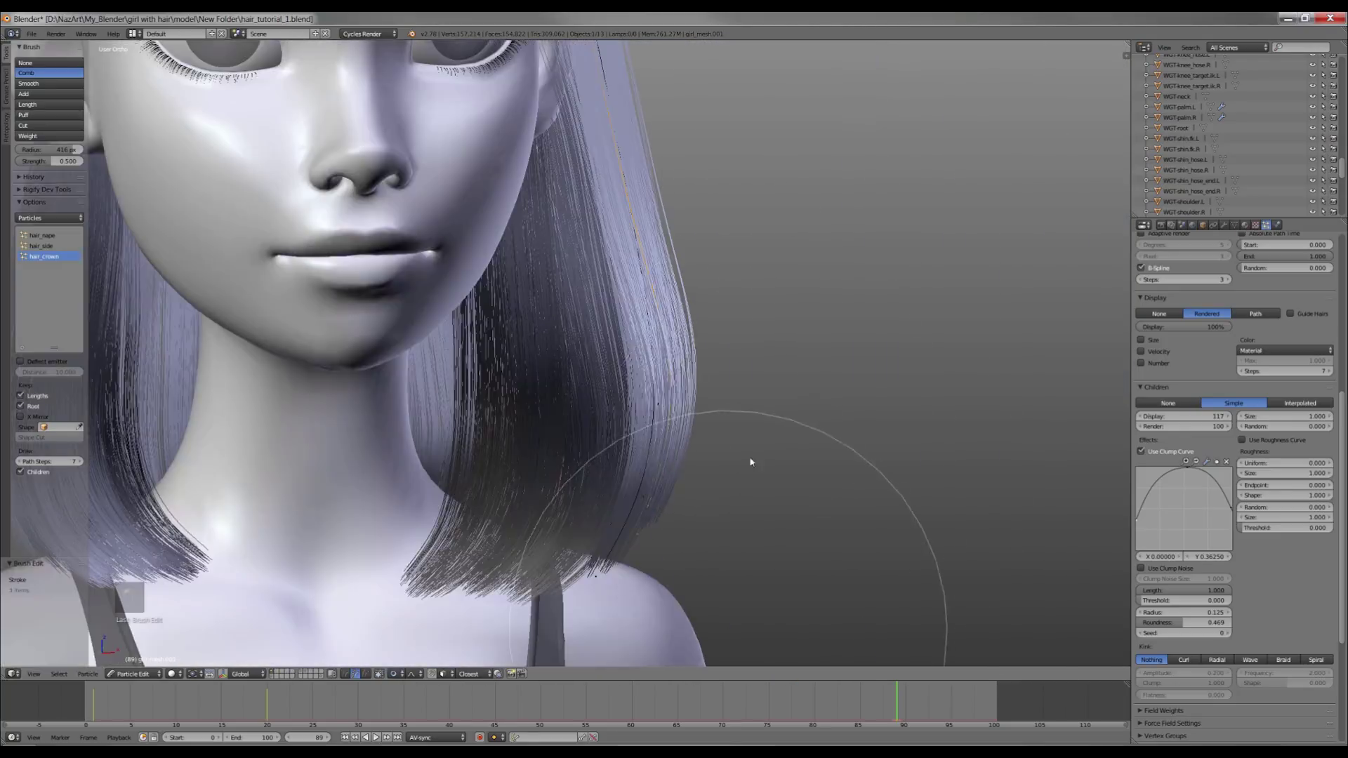
key("a")
key("KP_3")
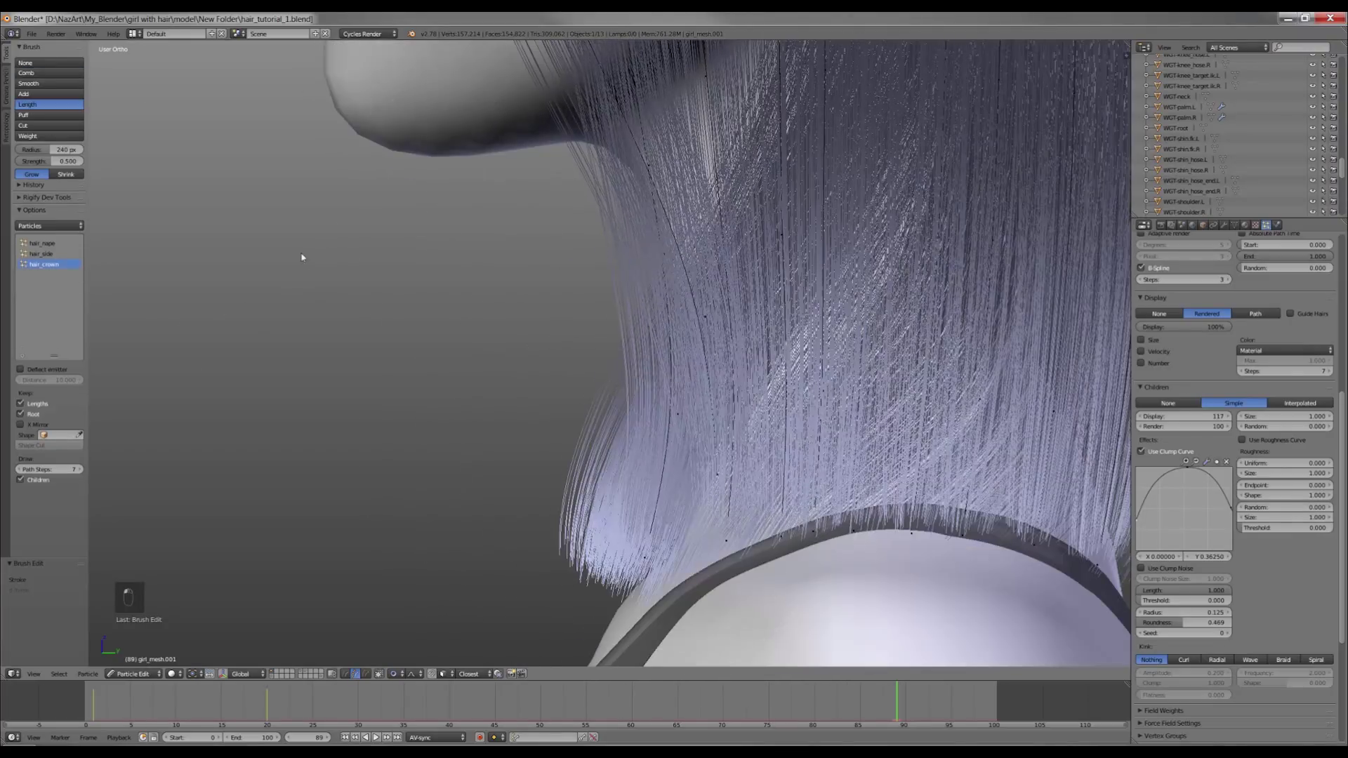
Refine the crown bob ends at the shoulders, raise children display, and save.
key("ctrl+z")
key("ctrl+z")
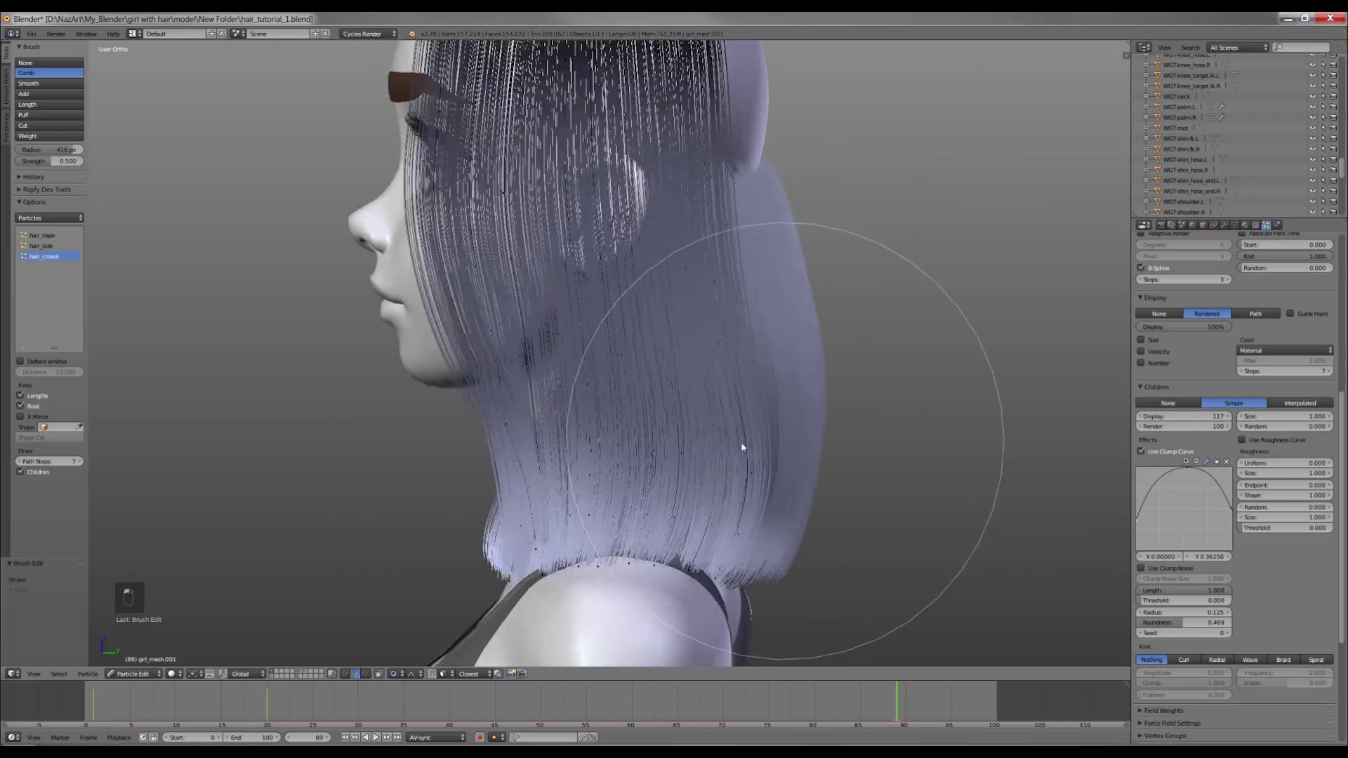
key("l")
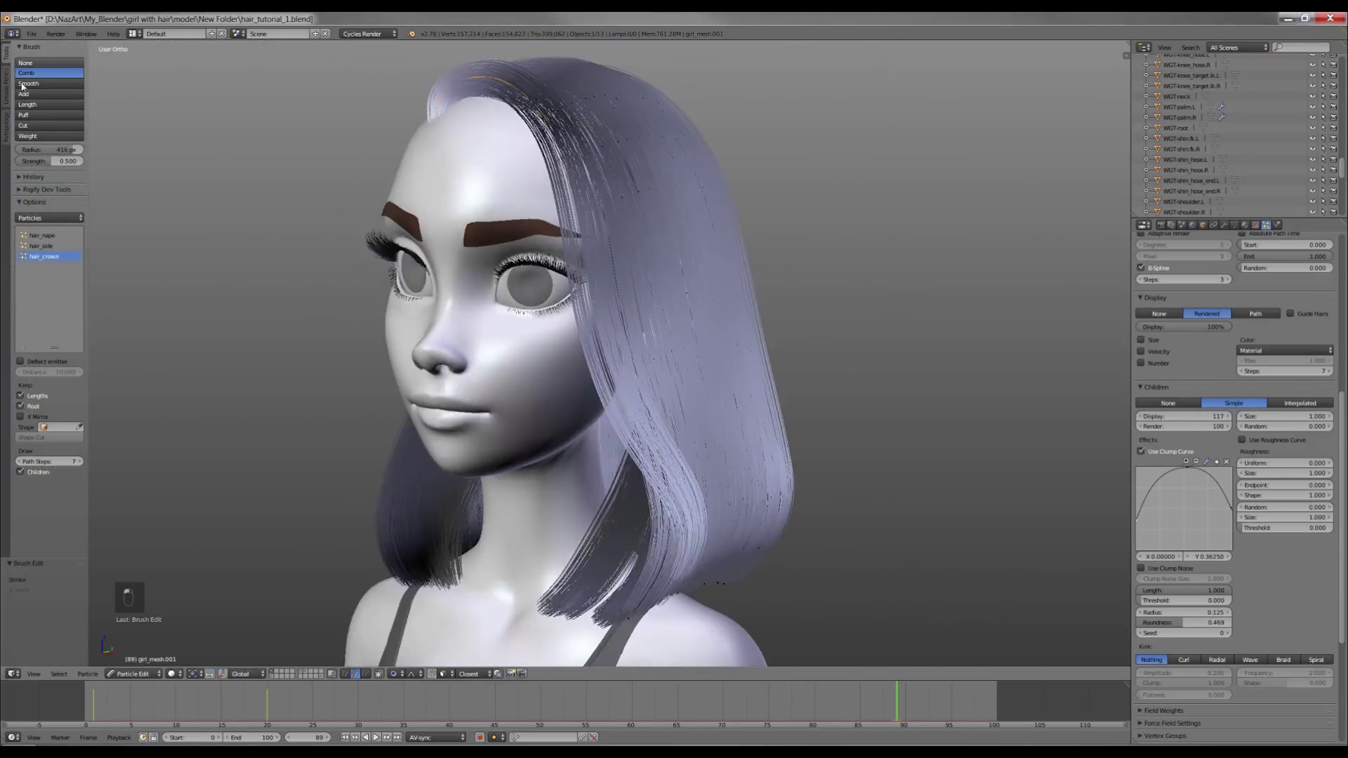
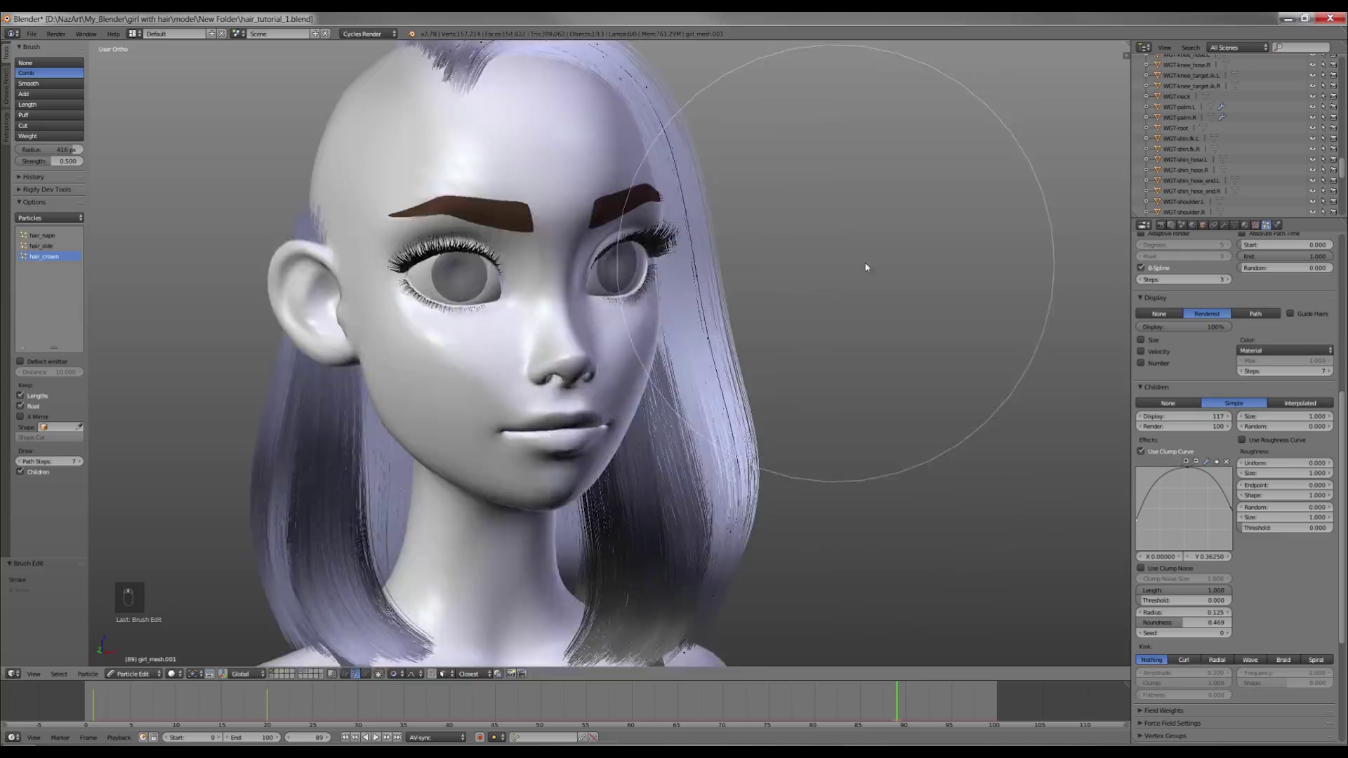
left_click(774, 116)
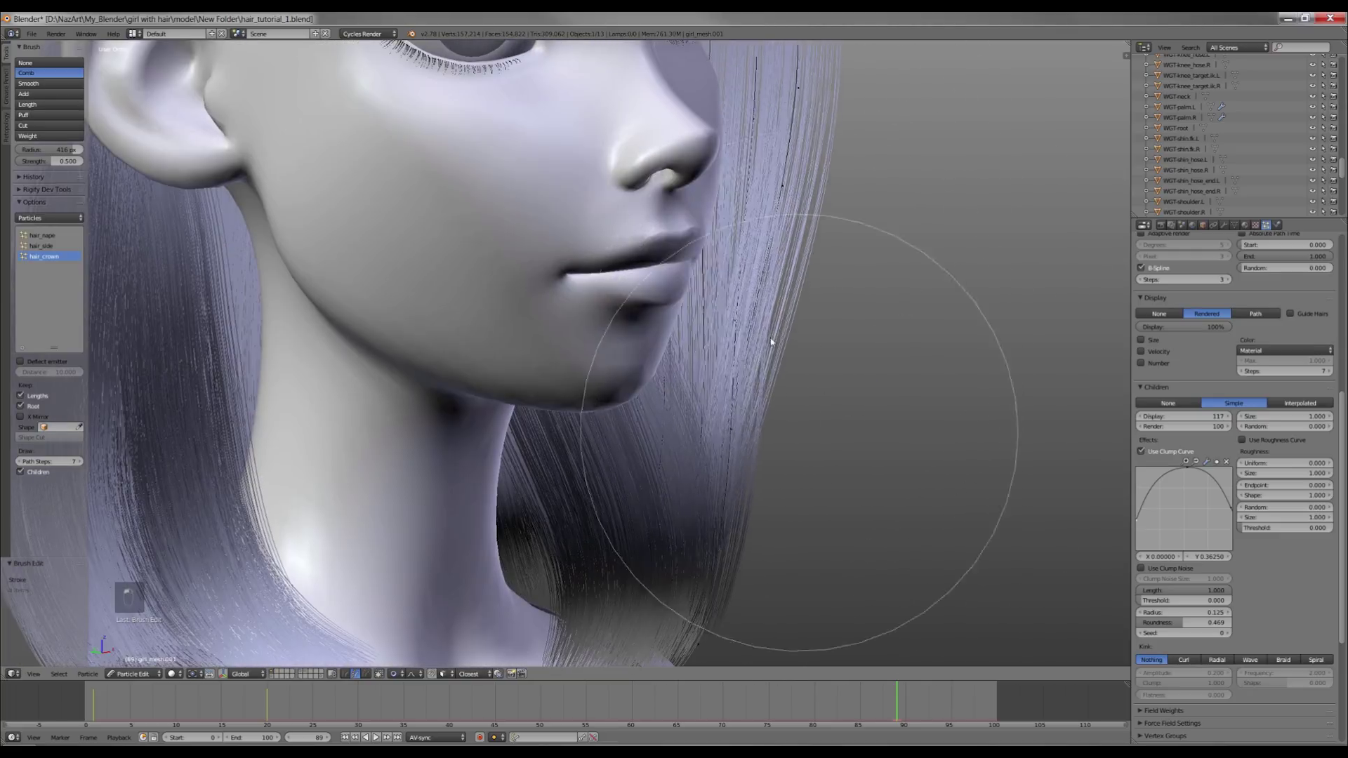
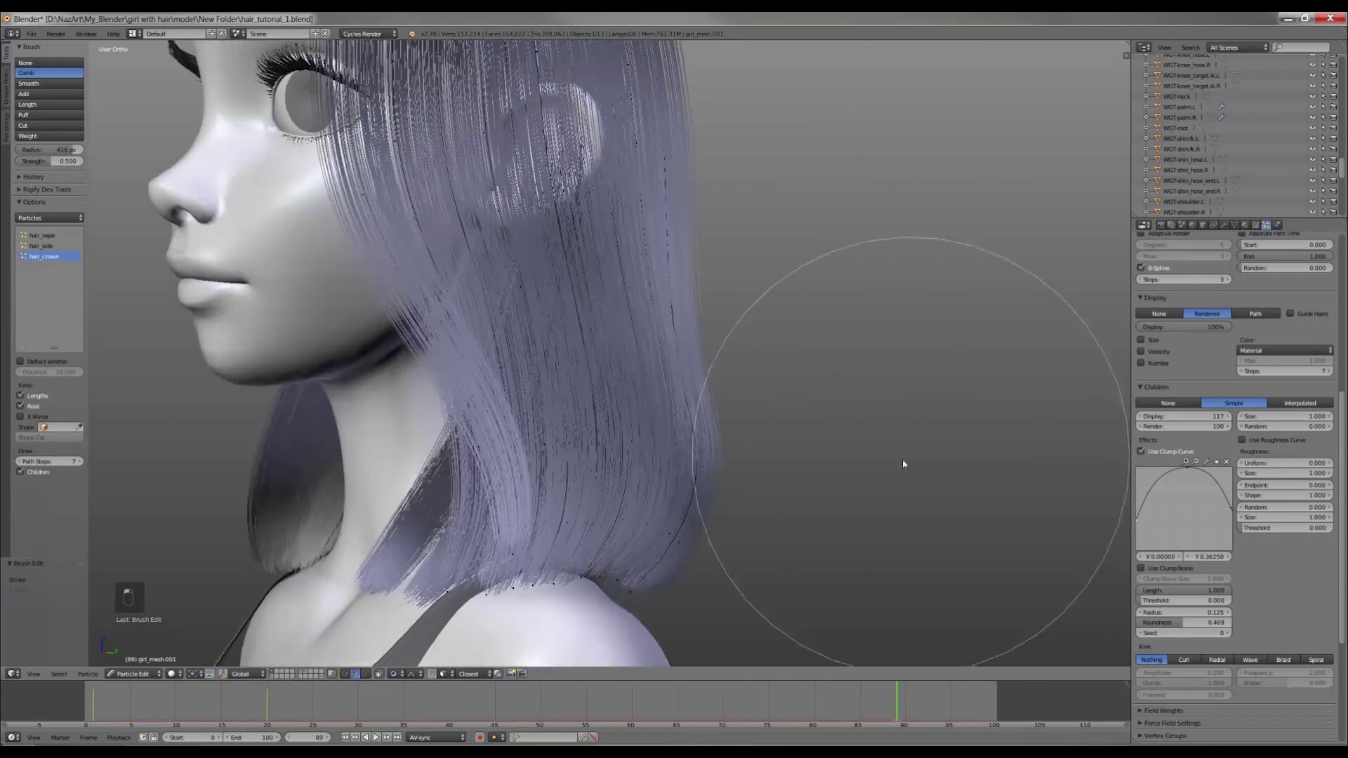
key("ctrl+z")
key("KP_3")
key("ctrl+z")
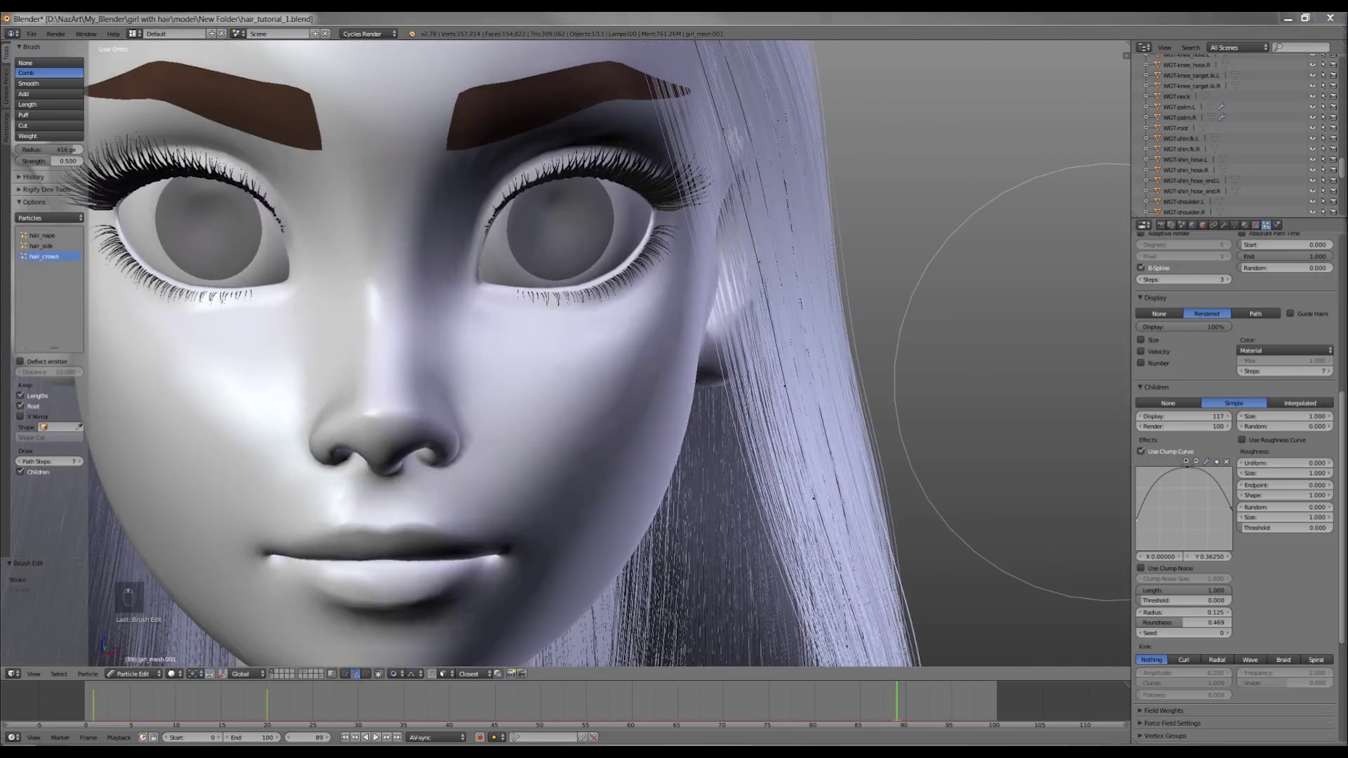
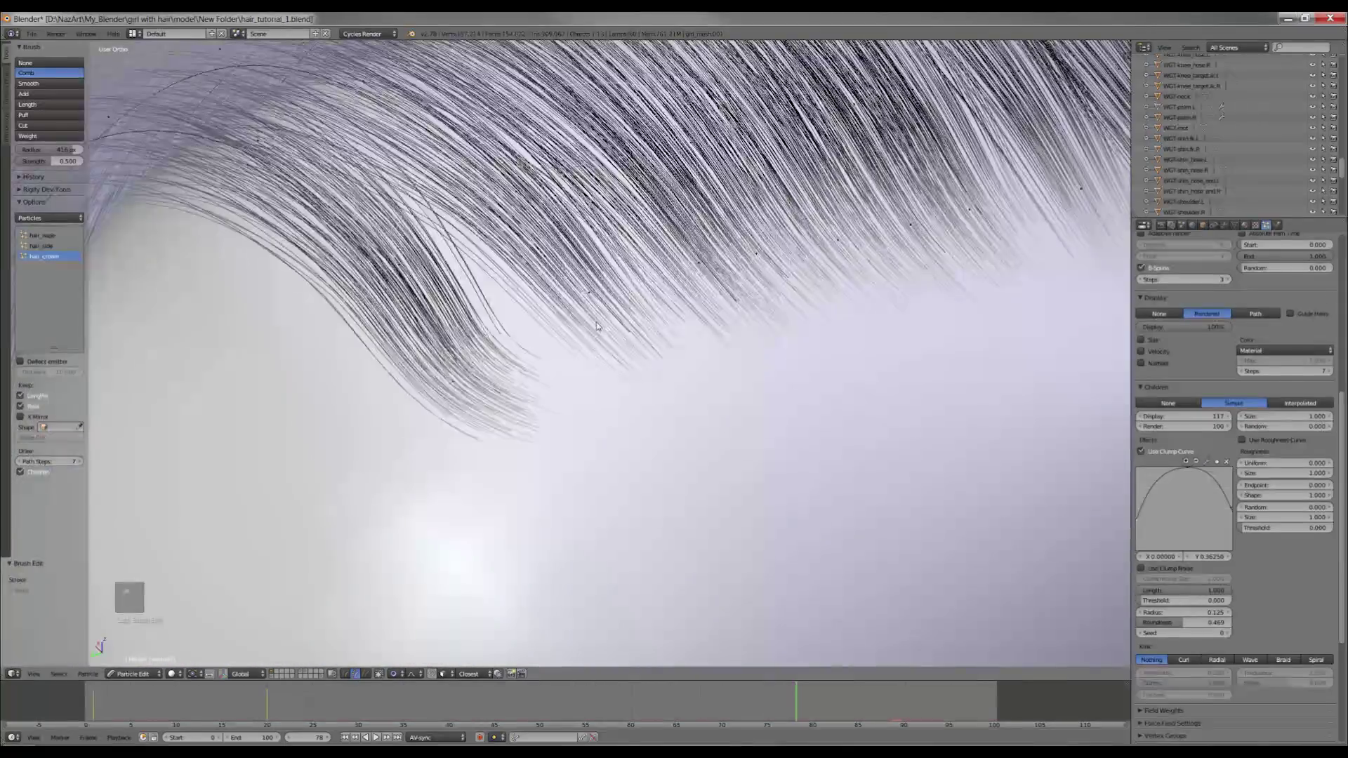
key("ctrl+s")
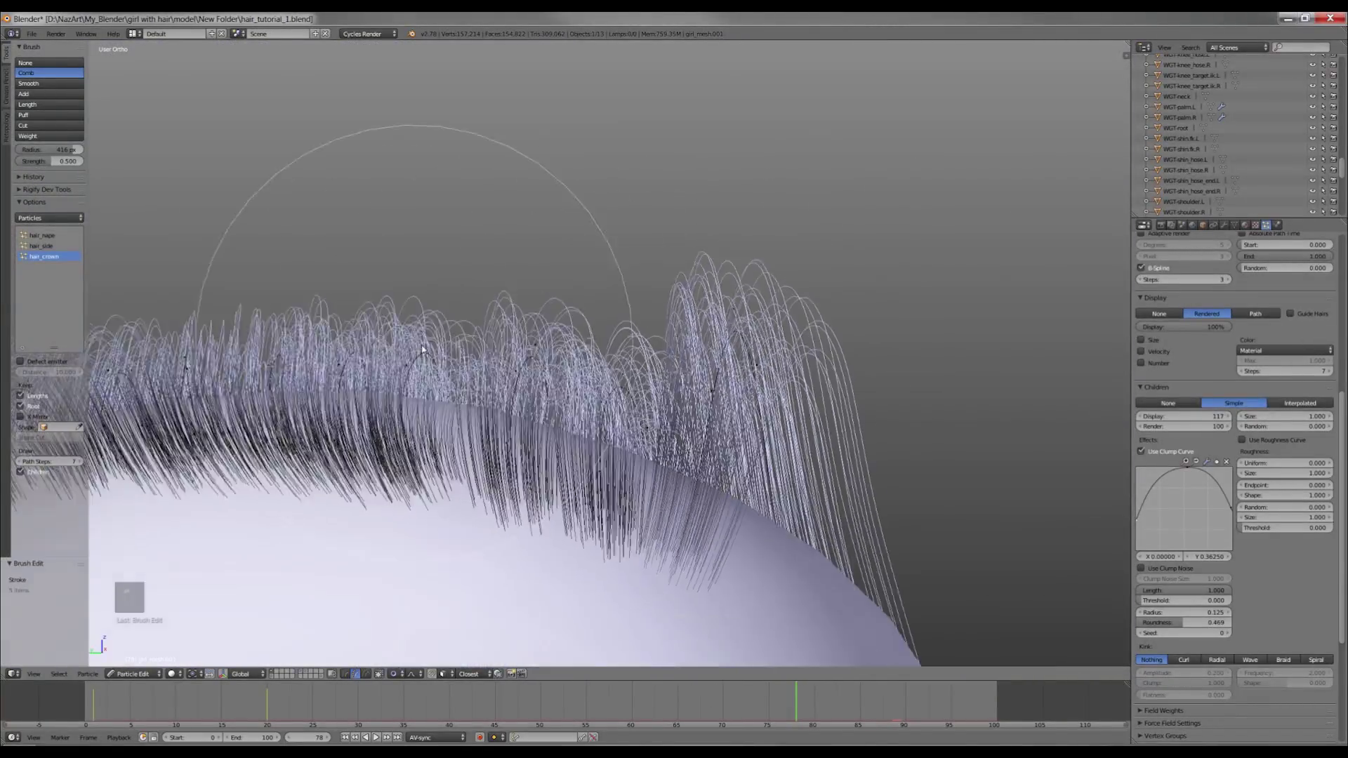
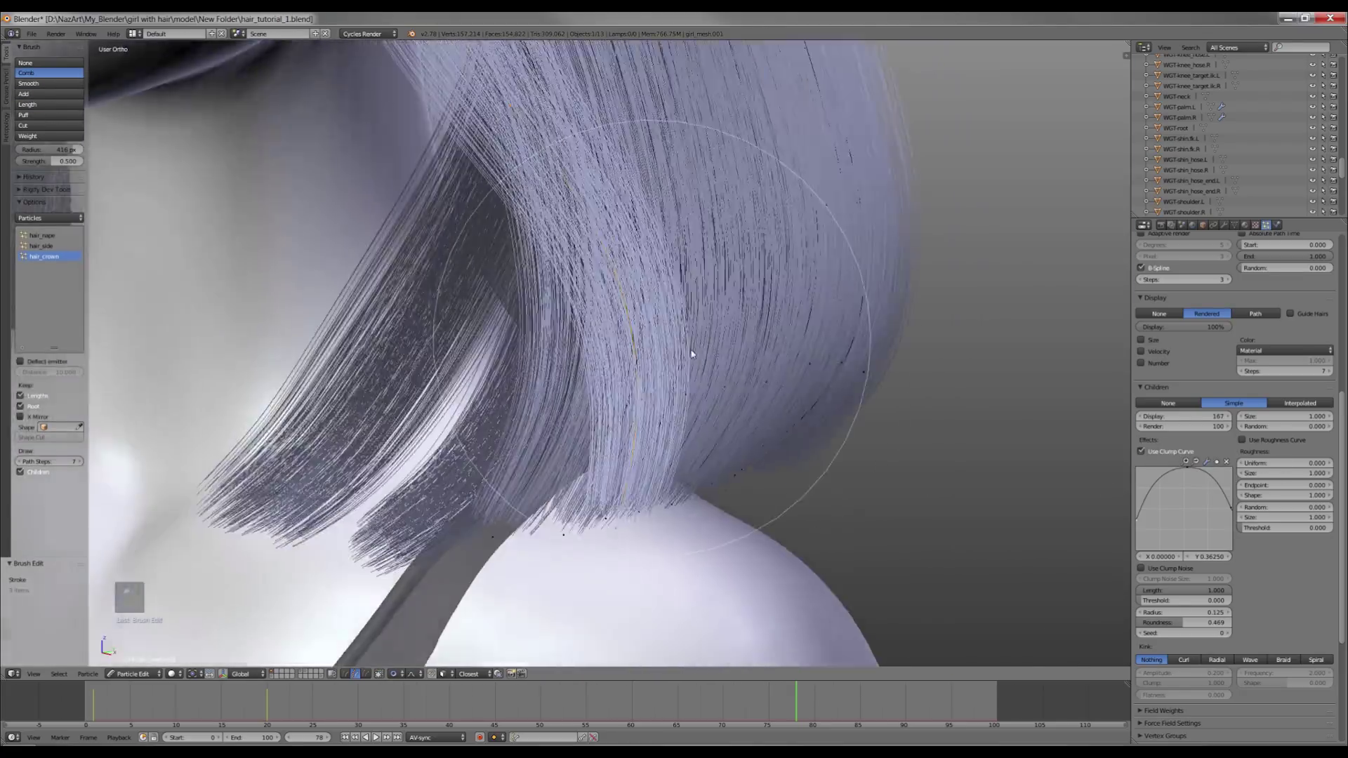
Select hair_side in the particle systems list and grow its strand selection.
key("KP_3")
key("ctrl+z")
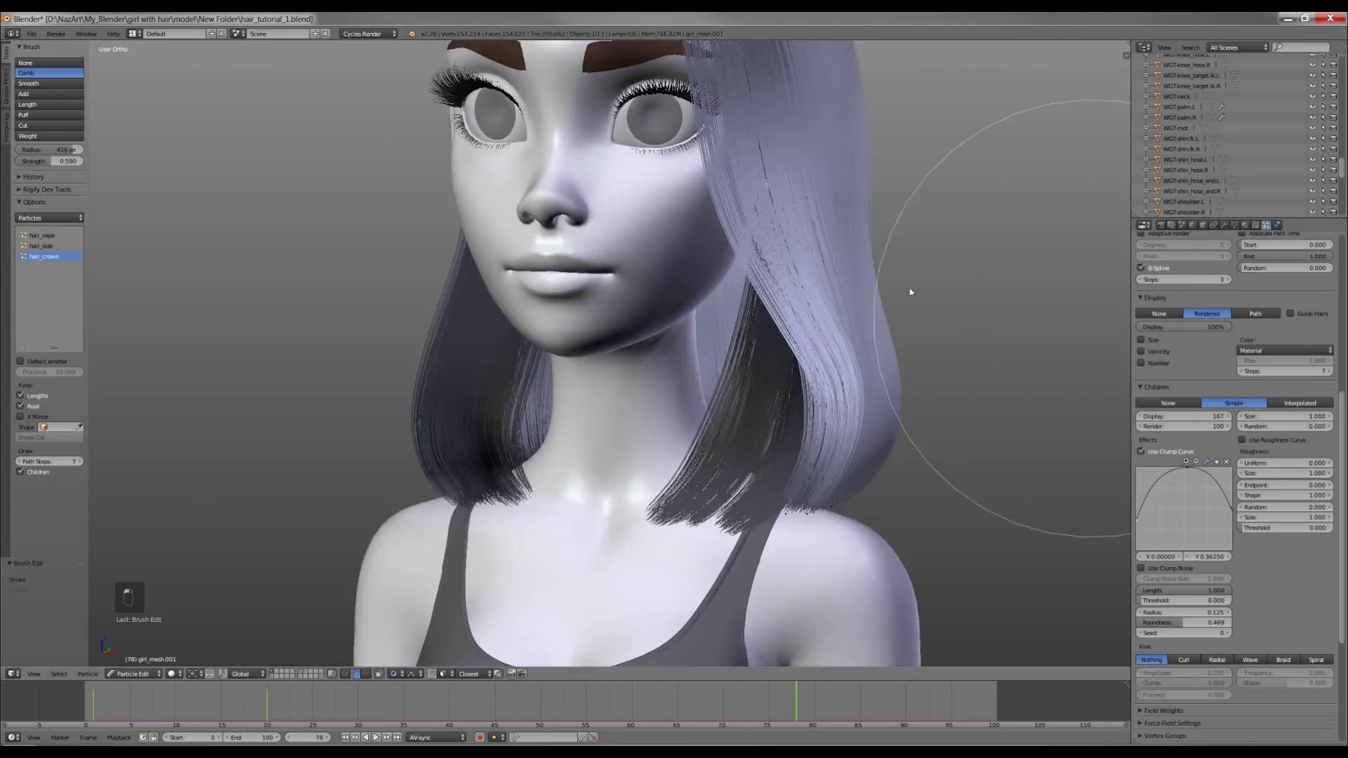
key("z")
key("c")
key("ctrl+KP_Add")
key("ctrl+KP_Add")
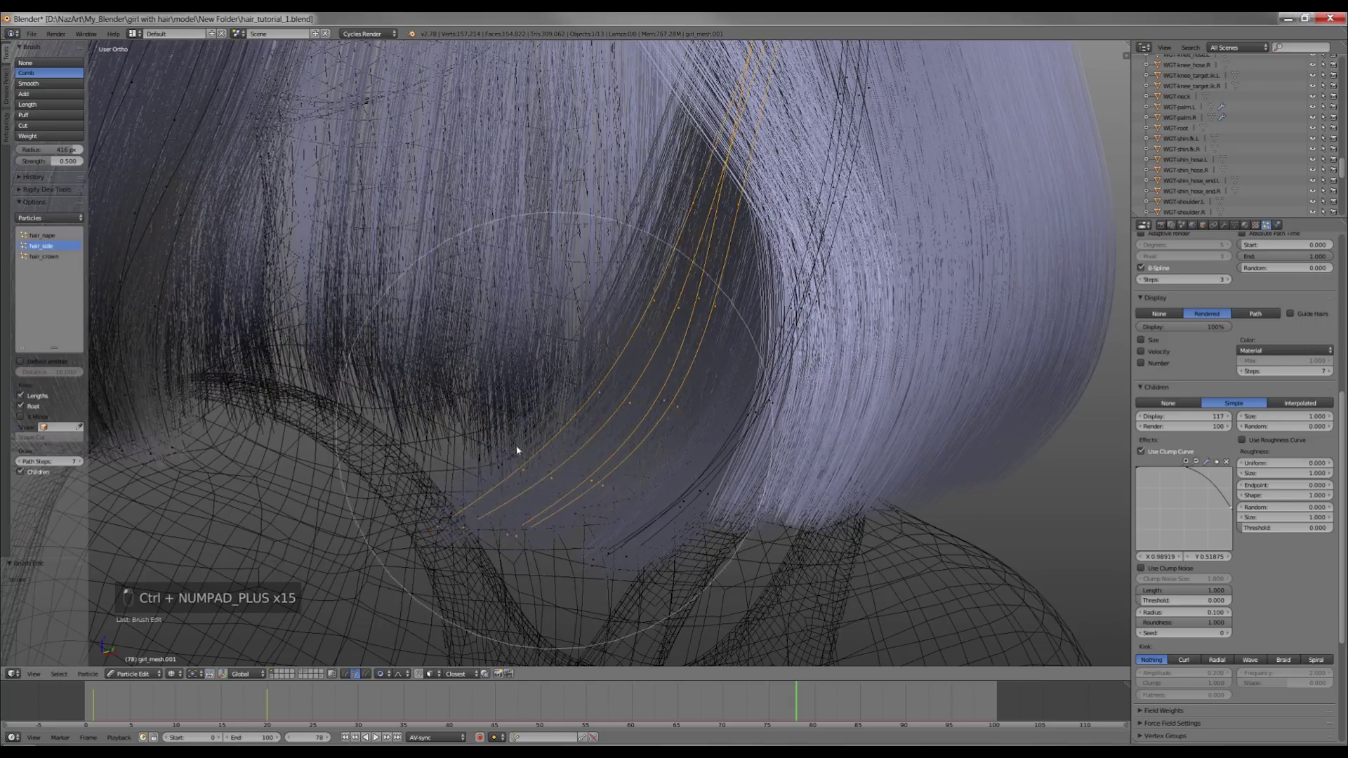
Deselect strands, comb hair_crown a little more over the top, and save.
key("z")
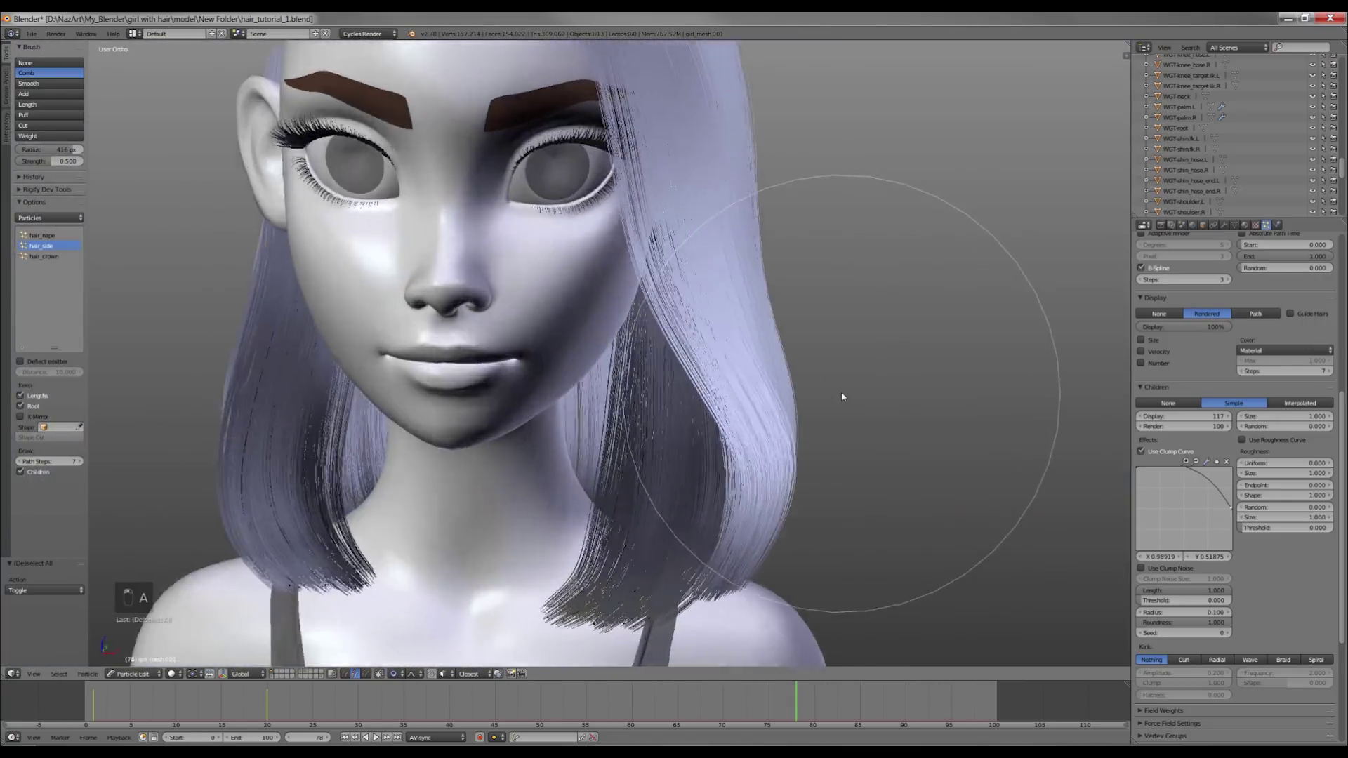
key("a")
key("ctrl+s")
key("a")
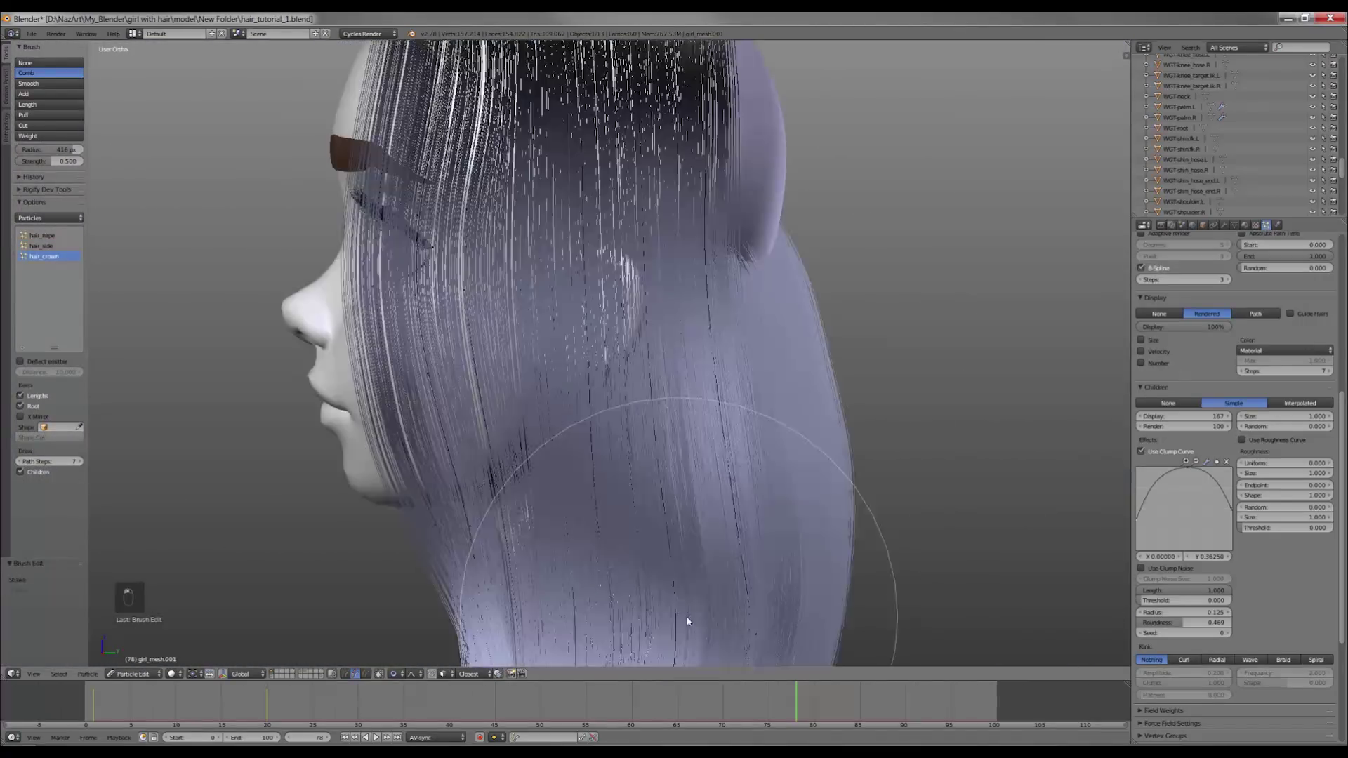
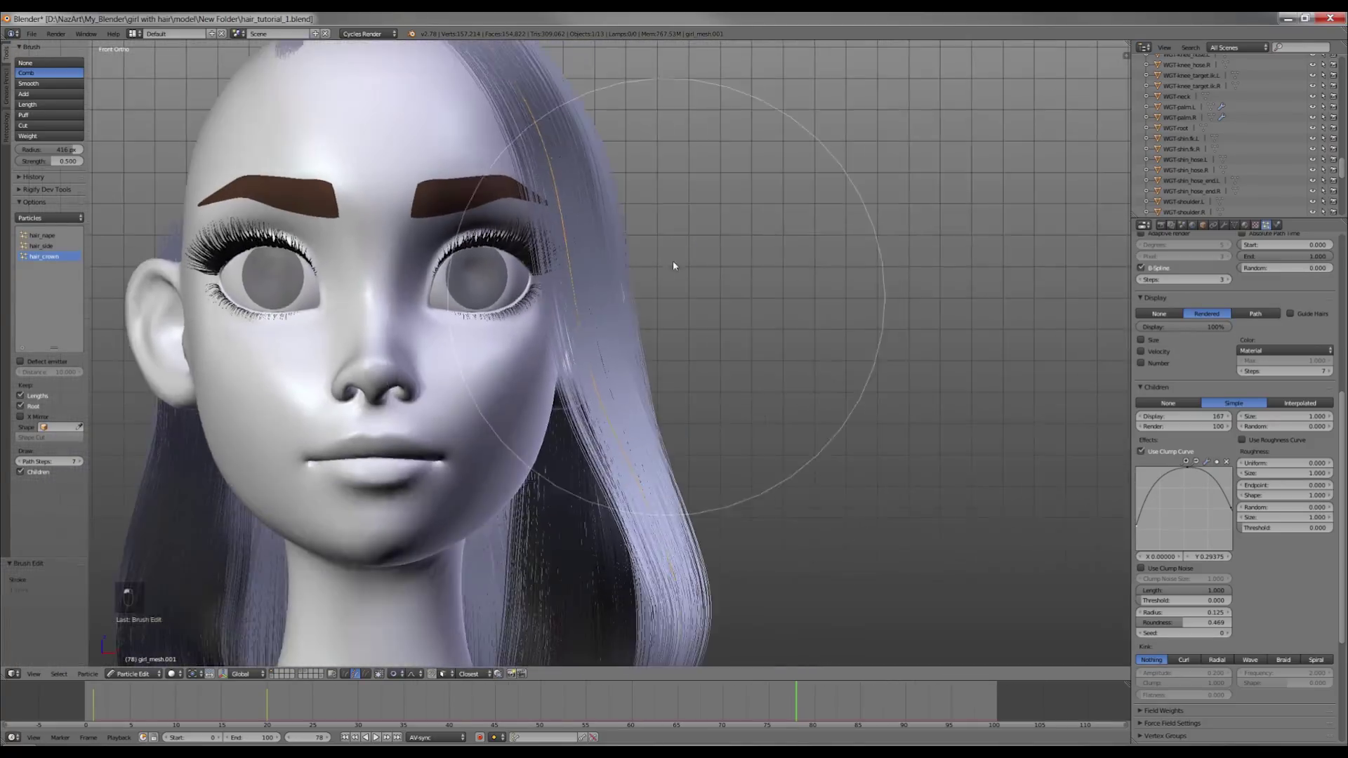
key("a")
left_click(656, 218)
From the front view, select part of the crown guides and hide them to expose scalp.
key("KP_1")
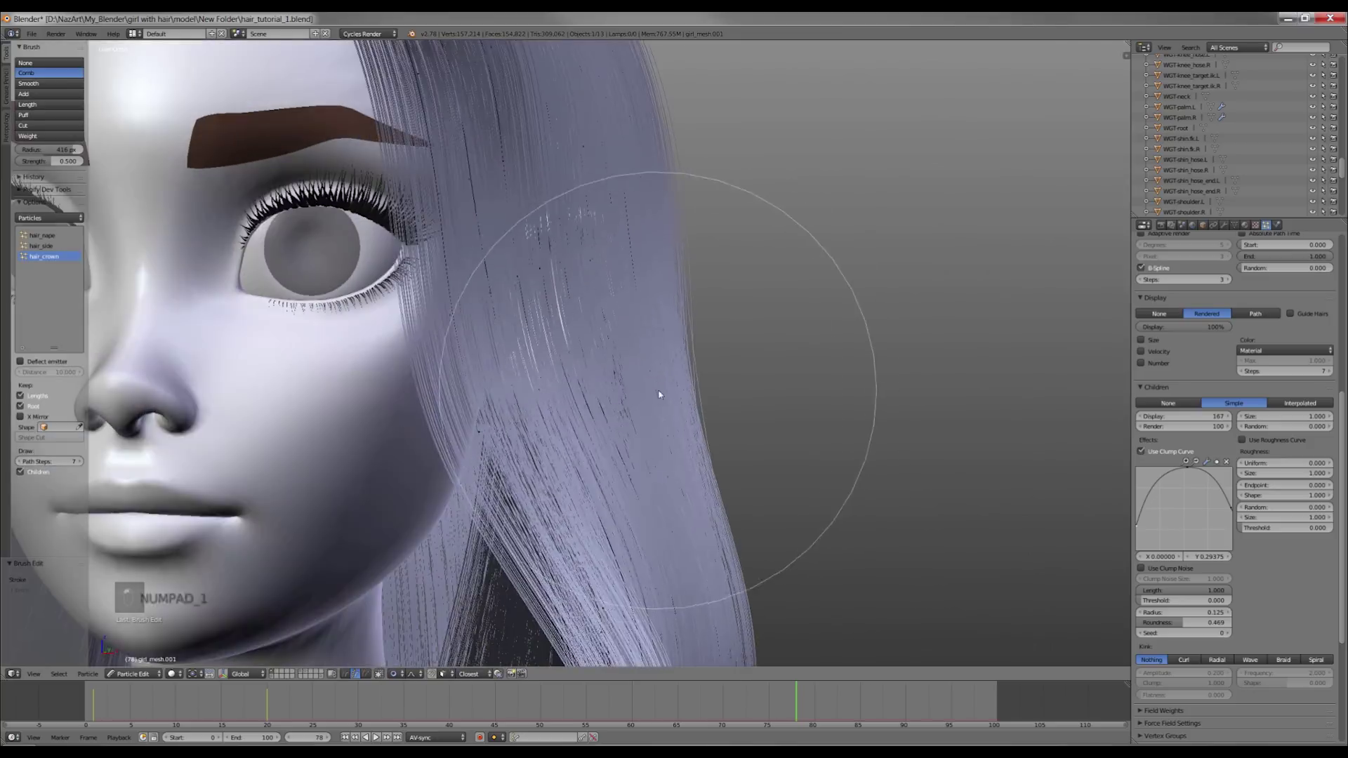
middle_click(651, 382)
key("KP_1")
key("z")
key("a")
key("l")
key("l")
key("z")
key("a")
key("ctrl+s")
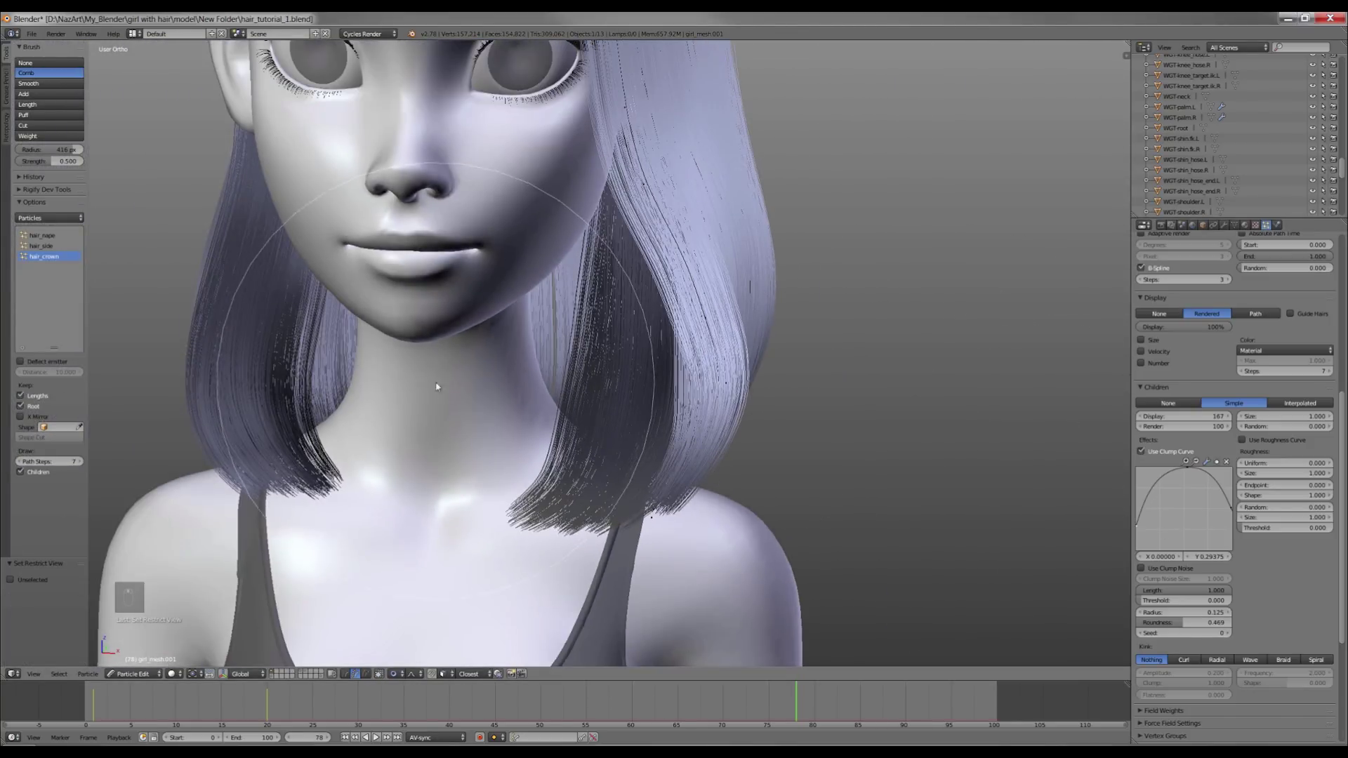
Toggle the strand selection, save, and ready the remaining guides for the Add brush.
key("ctrl+z")
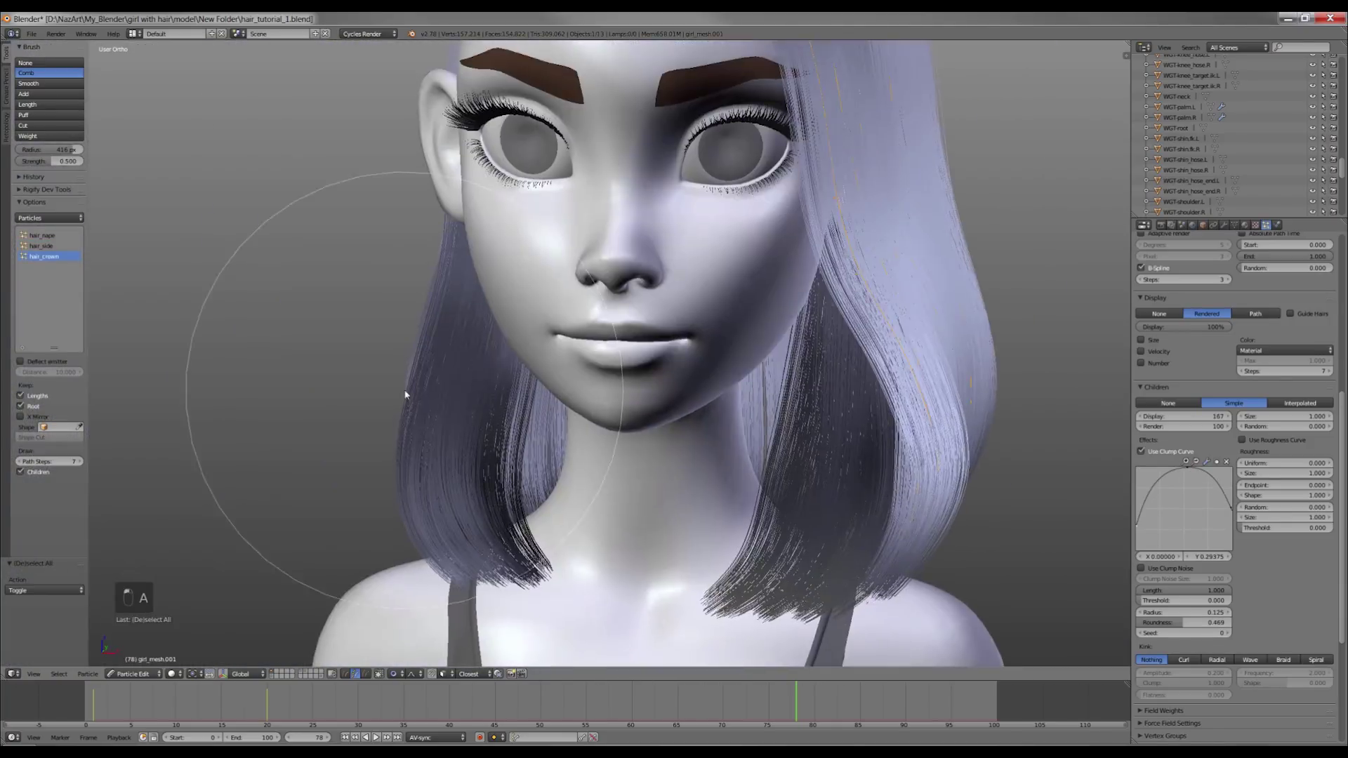
key("a")
key("ctrl+z")
key("ctrl+s")
key("a")
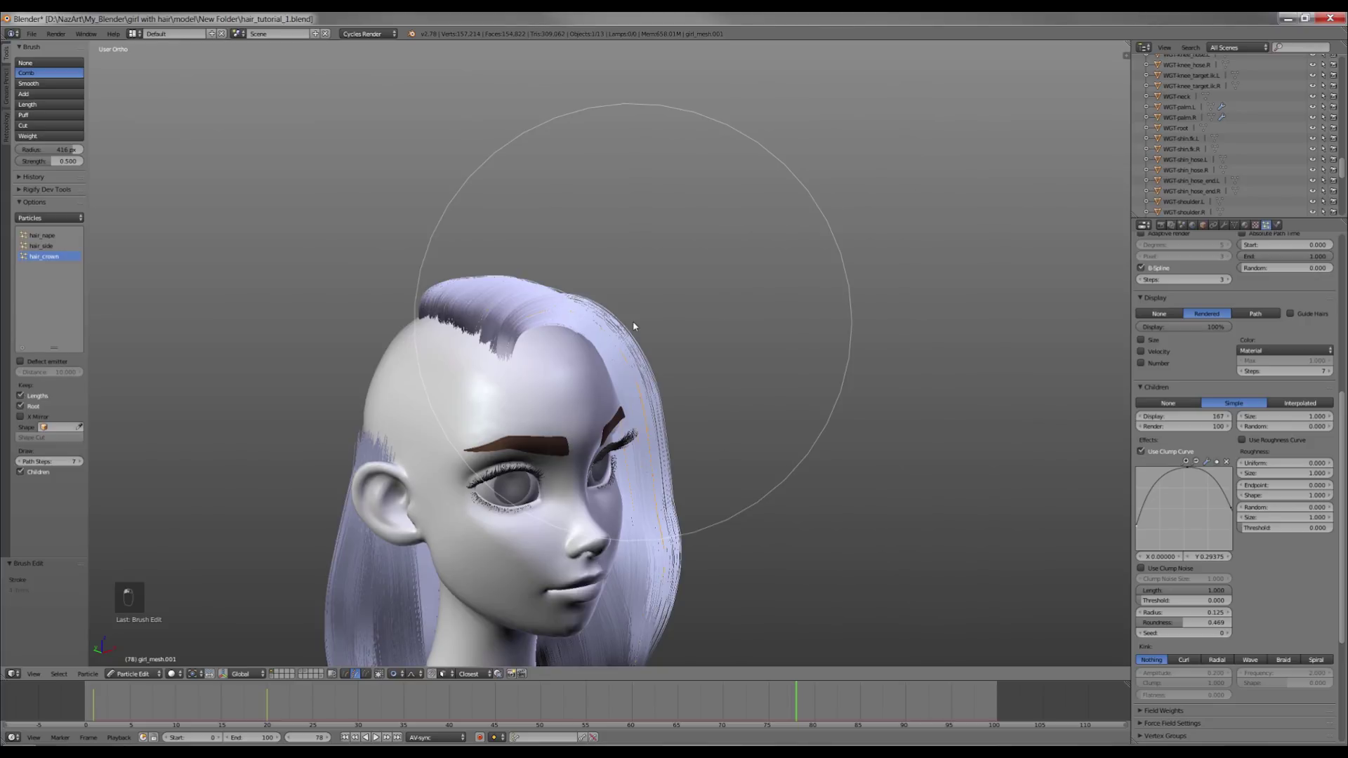
Hide the selected crown strands and add fresh hair_crown guides across the top of the scalp.
key("h")
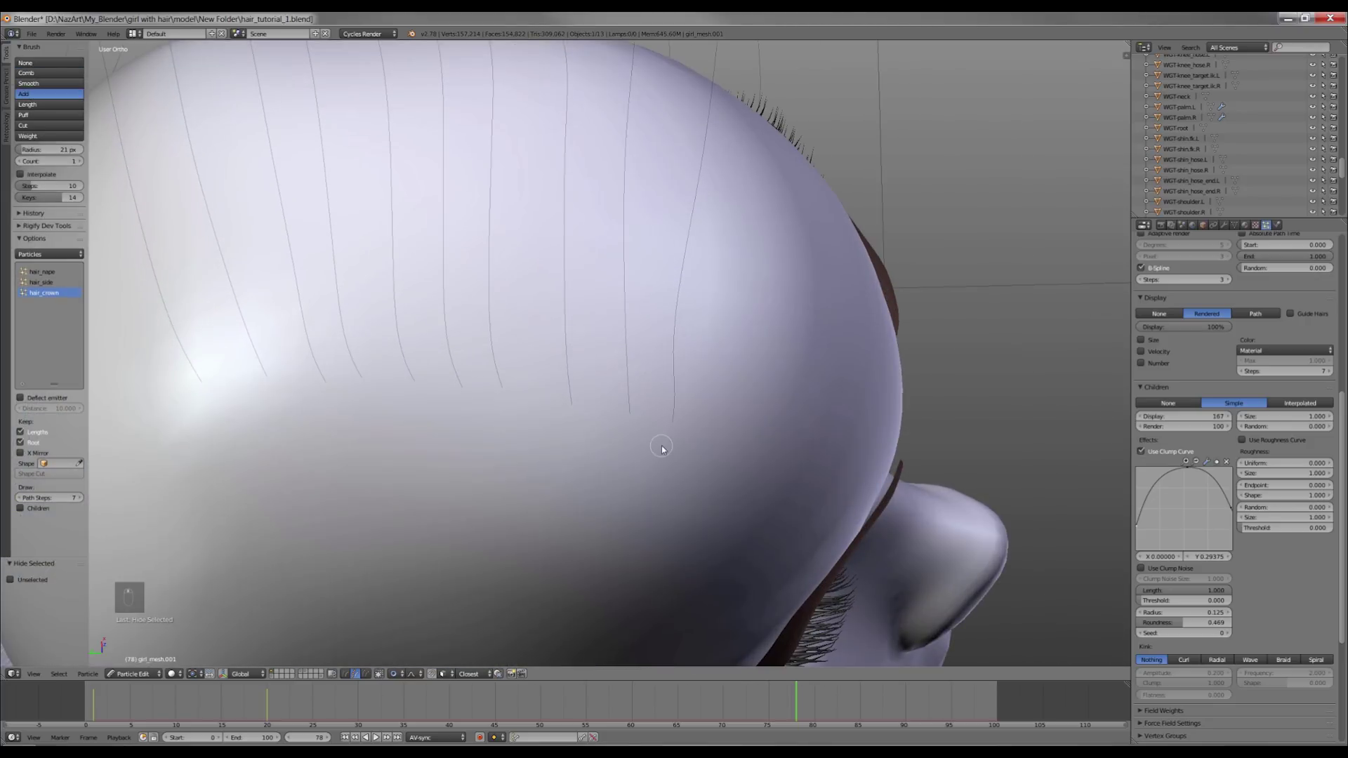
left_click_drag(695, 424, 480, 397)
key("ctrl+z")
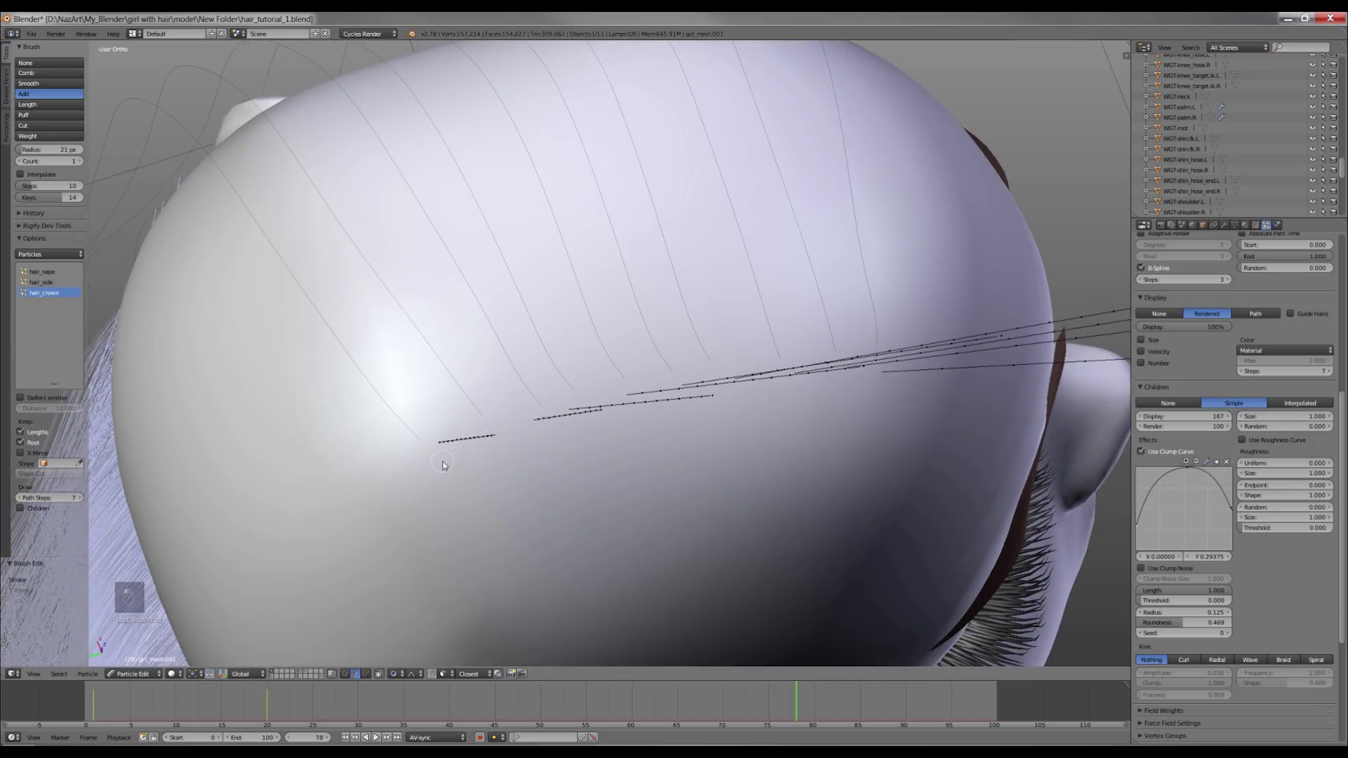
key("a")
key("KP_1")
key("a")
Comb the new crown guides down over the back and sides of the head into the bob.
key("z")
key("c")
key("w")
key("a")
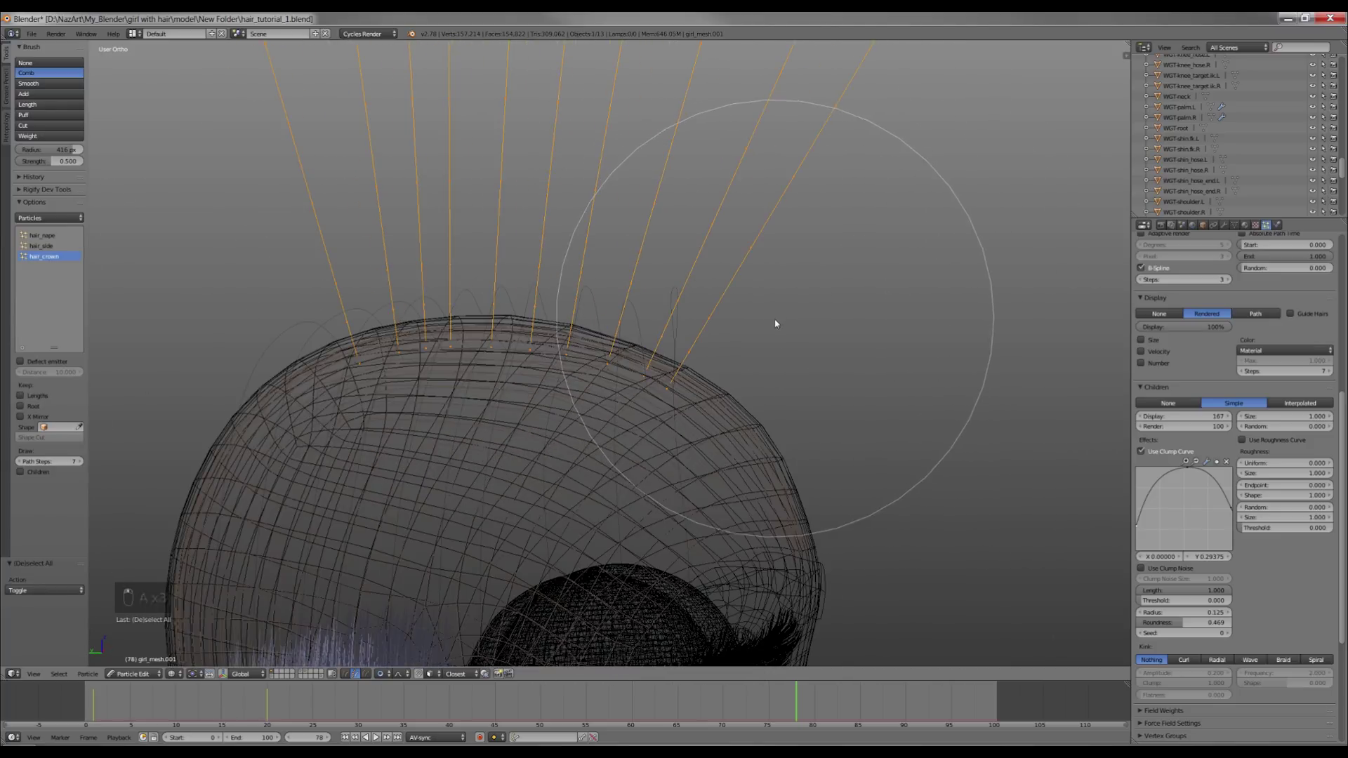
key("g")
key("g")
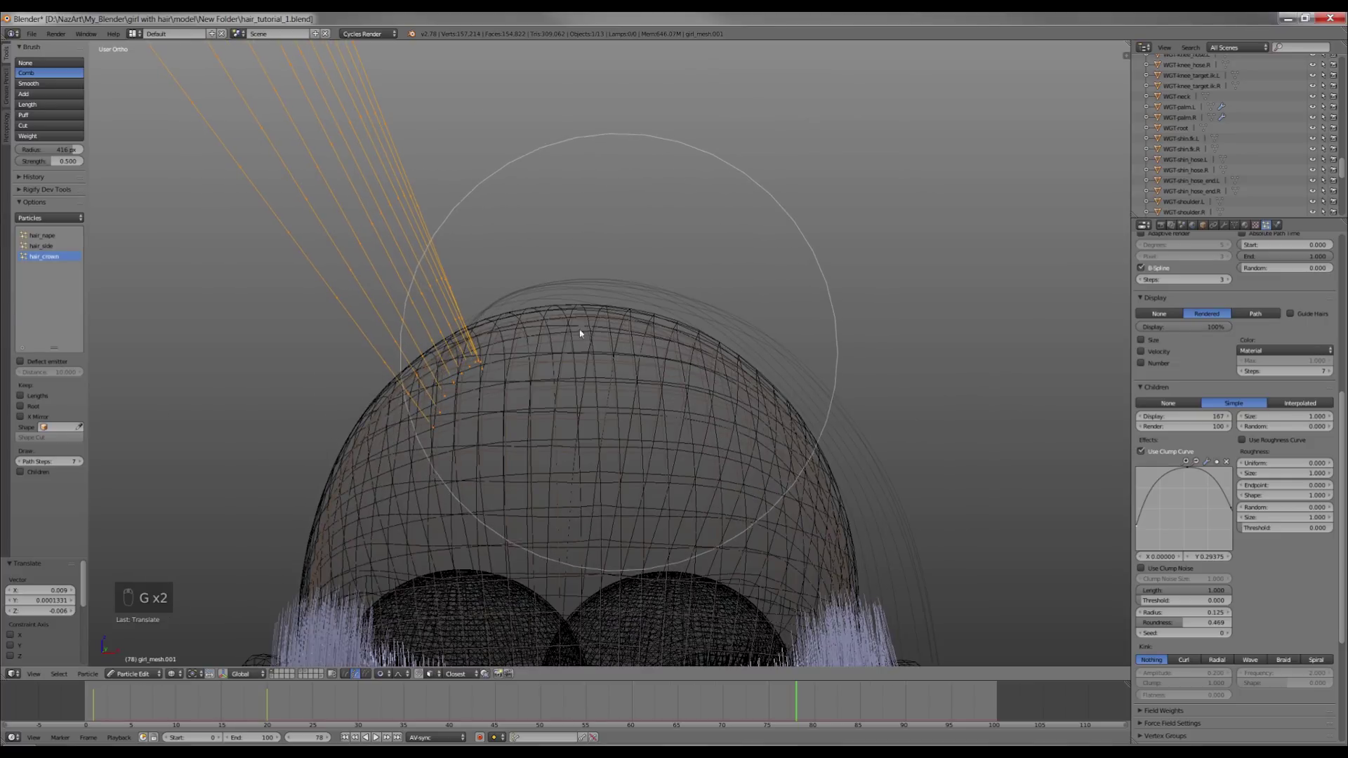
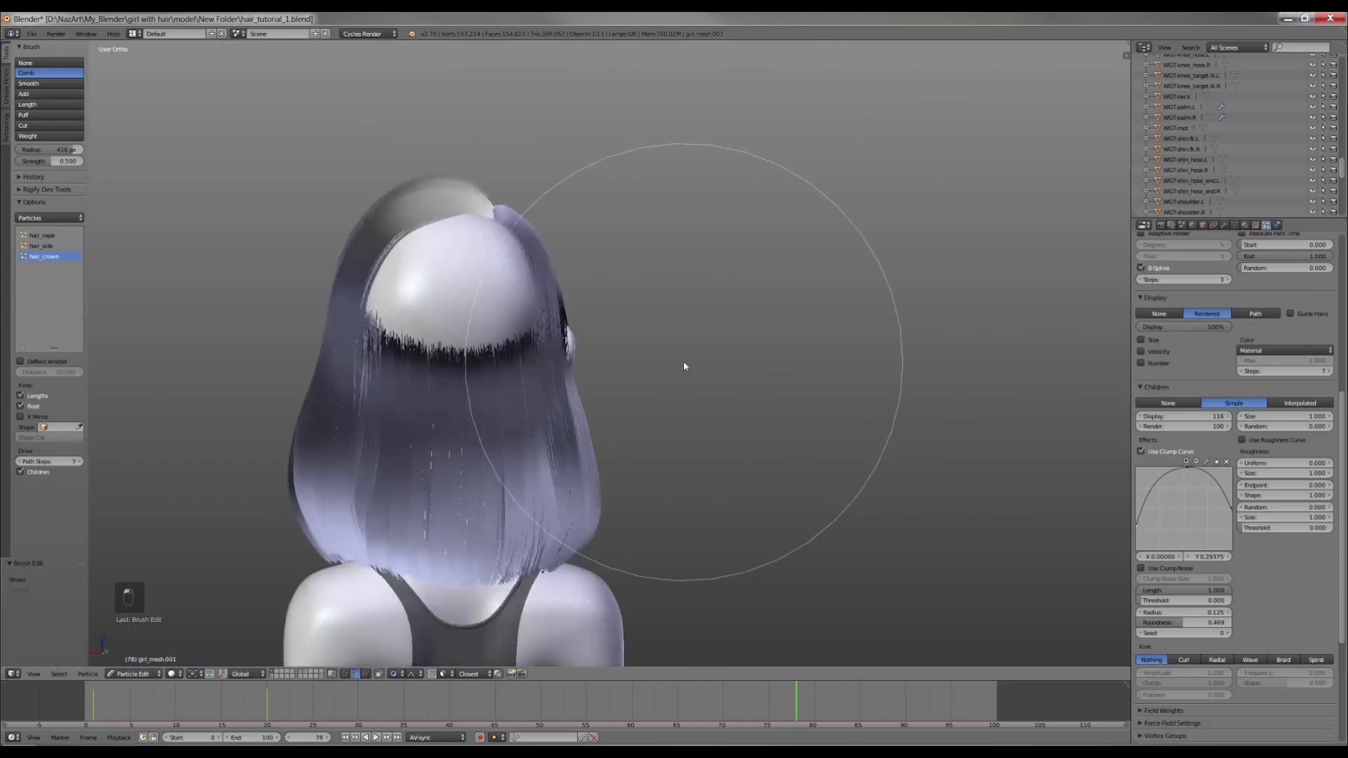
Unhide the crown strands, select and subdivide guides around the head, then save the file.
key("ctrl+s")
key("alt+h")
key("z")
key("l")
key("z")
key("a")
key("ctrl+z")
key("c")
key("ctrl+KP_Add")
key("ctrl+KP_Add")
key("h")
key("z")
key("ctrl+z")
key("ctrl+z")
key("ctrl+s")
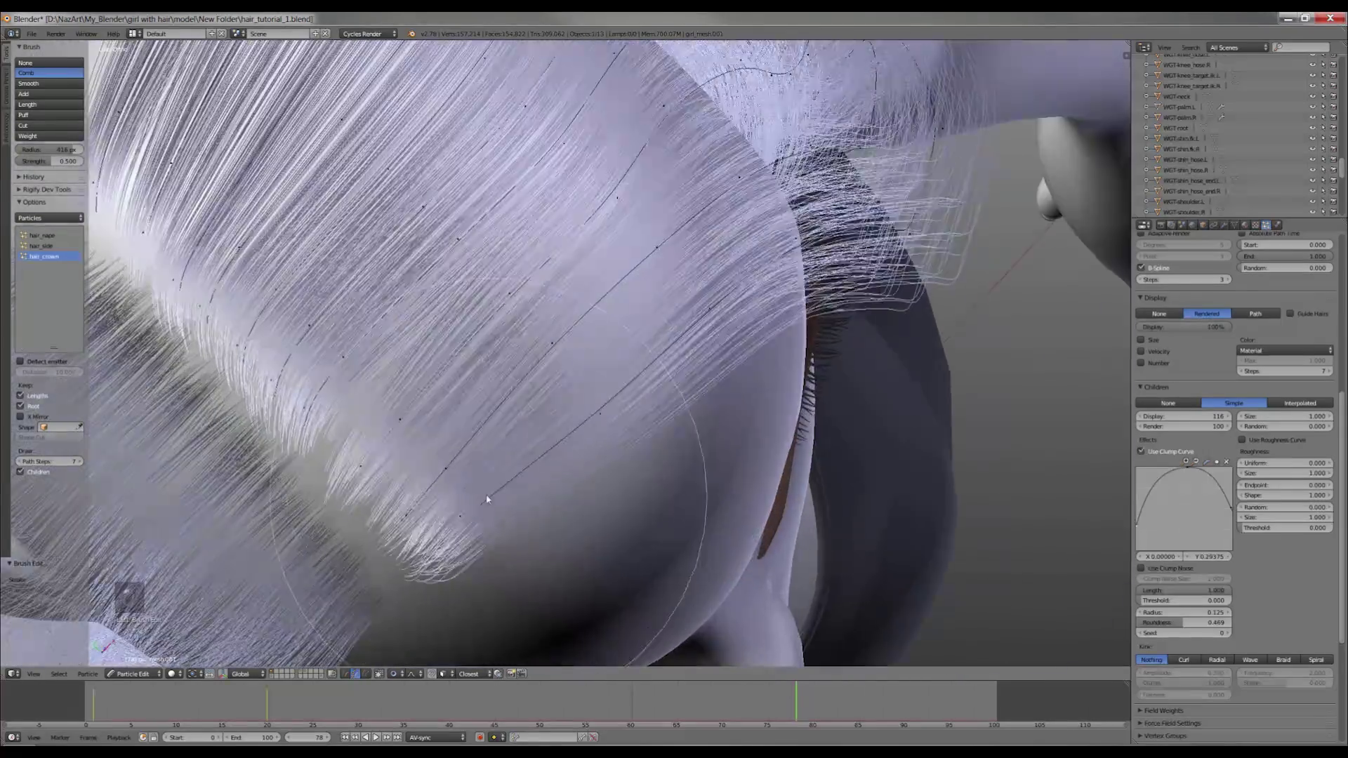
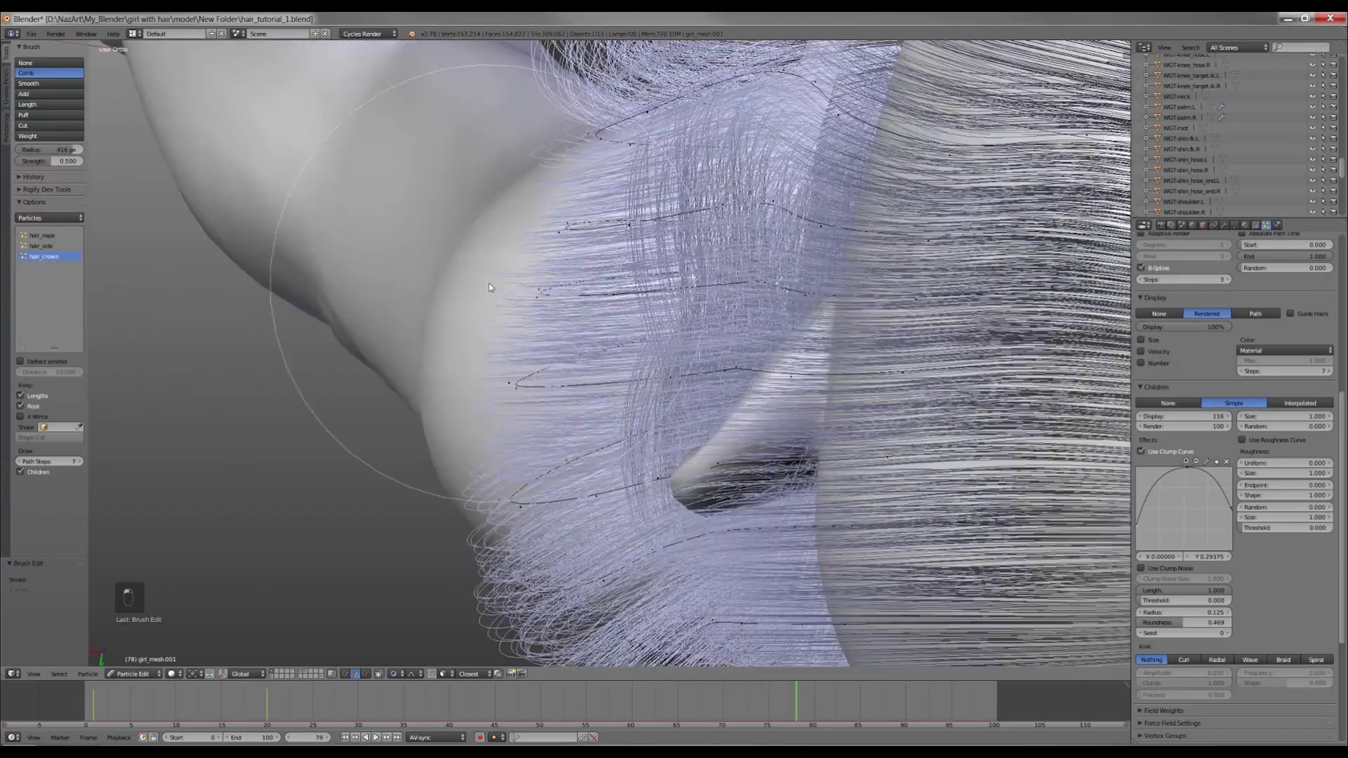
key("ctrl+s")
Reselect the crown guides, comb them around the sides and reposition them from the side view.
key("a")
key("a")
key("a")
key("h")
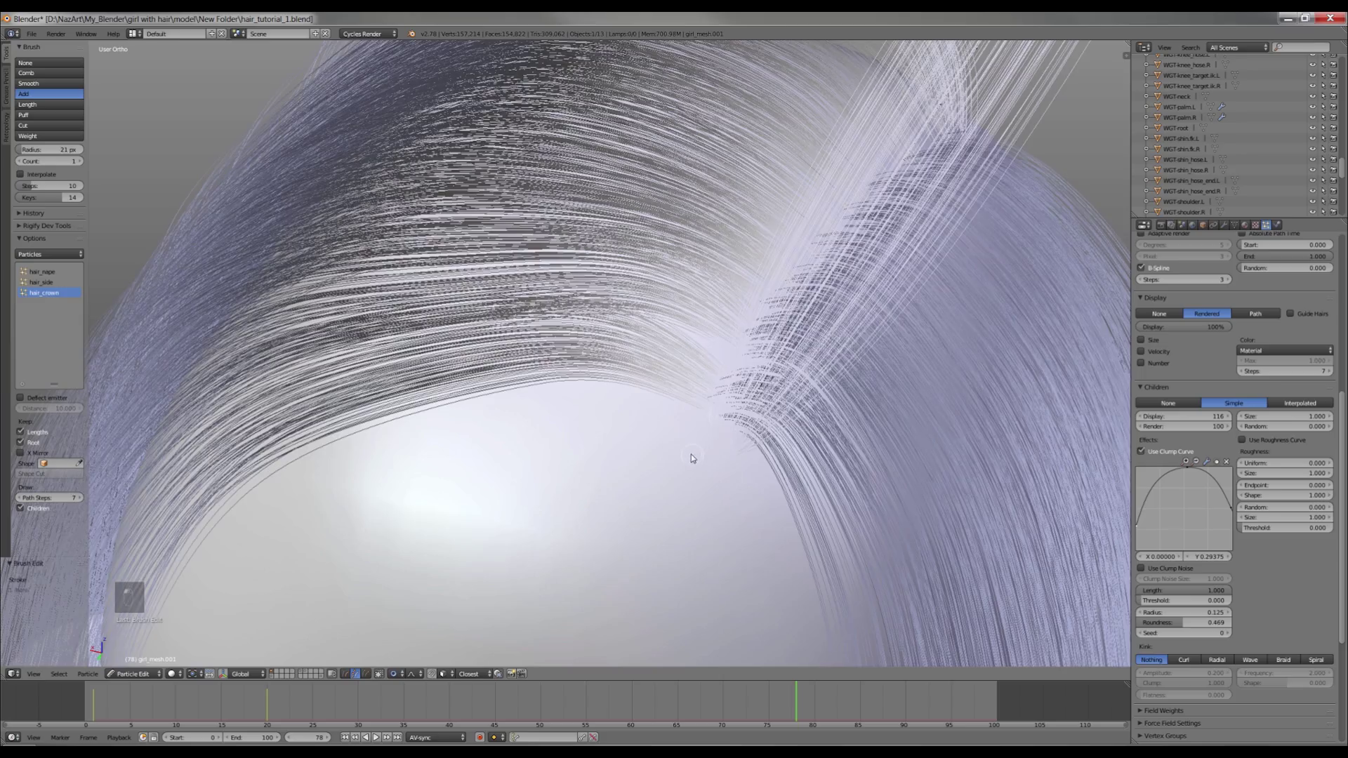
key("ctrl+z")
key("ctrl+z")
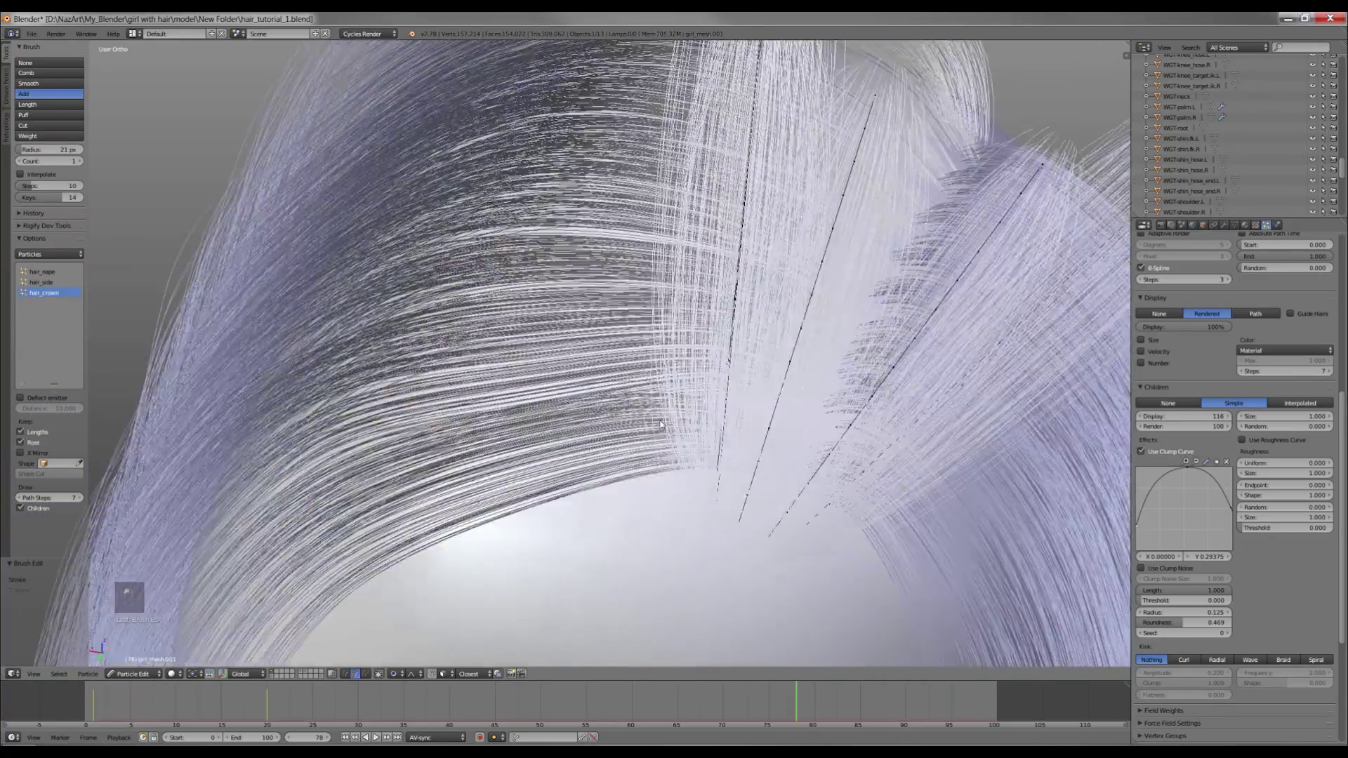
key("z")
key("z")
key("ctrl+z")
key("ctrl+z")
key("ctrl+z")
key("ctrl+z")
key("a")
key("z")
key("a")
key("c")
key("c")
key("w")
key("a")
key("a")
key("KP_3")
key("g")
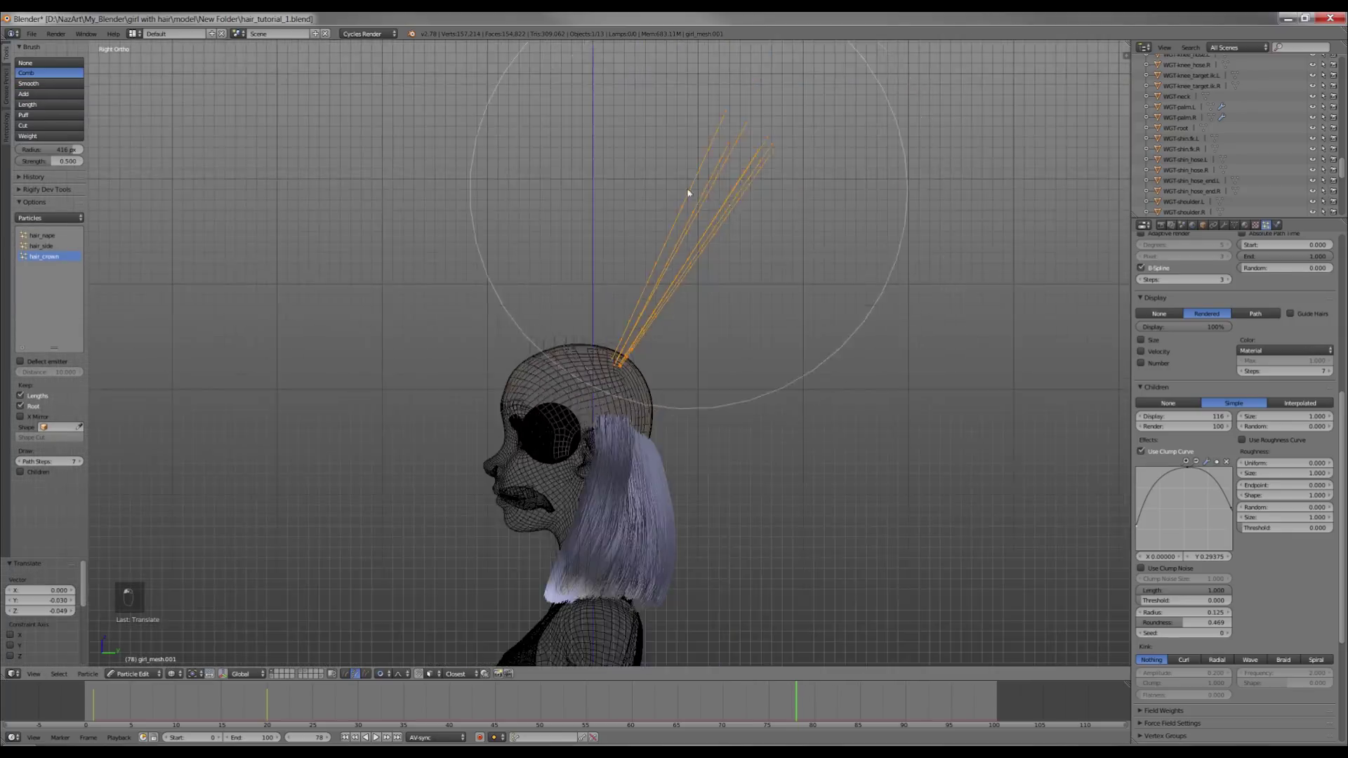
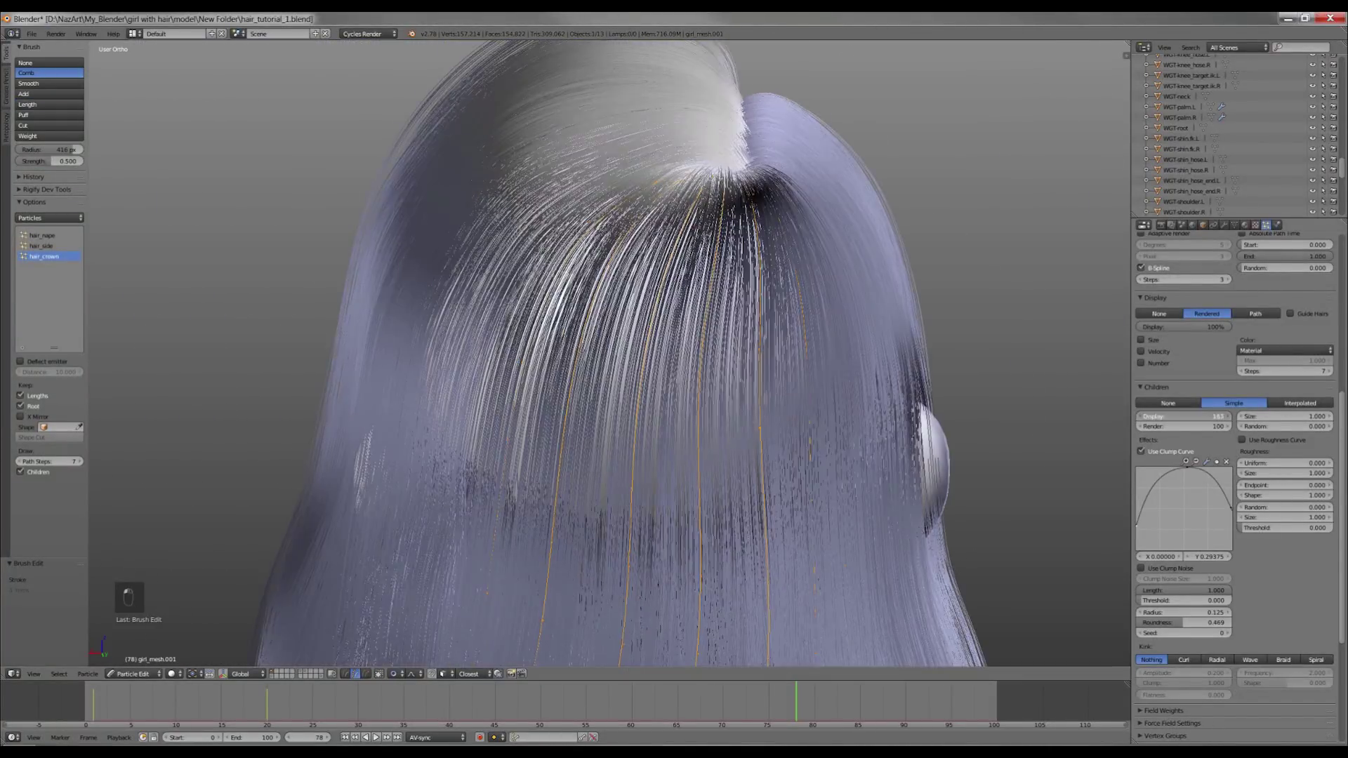
Add a new hair_key particle system at the scalp parting and save the file.
key("ctrl+s")
key("z")
key("z")
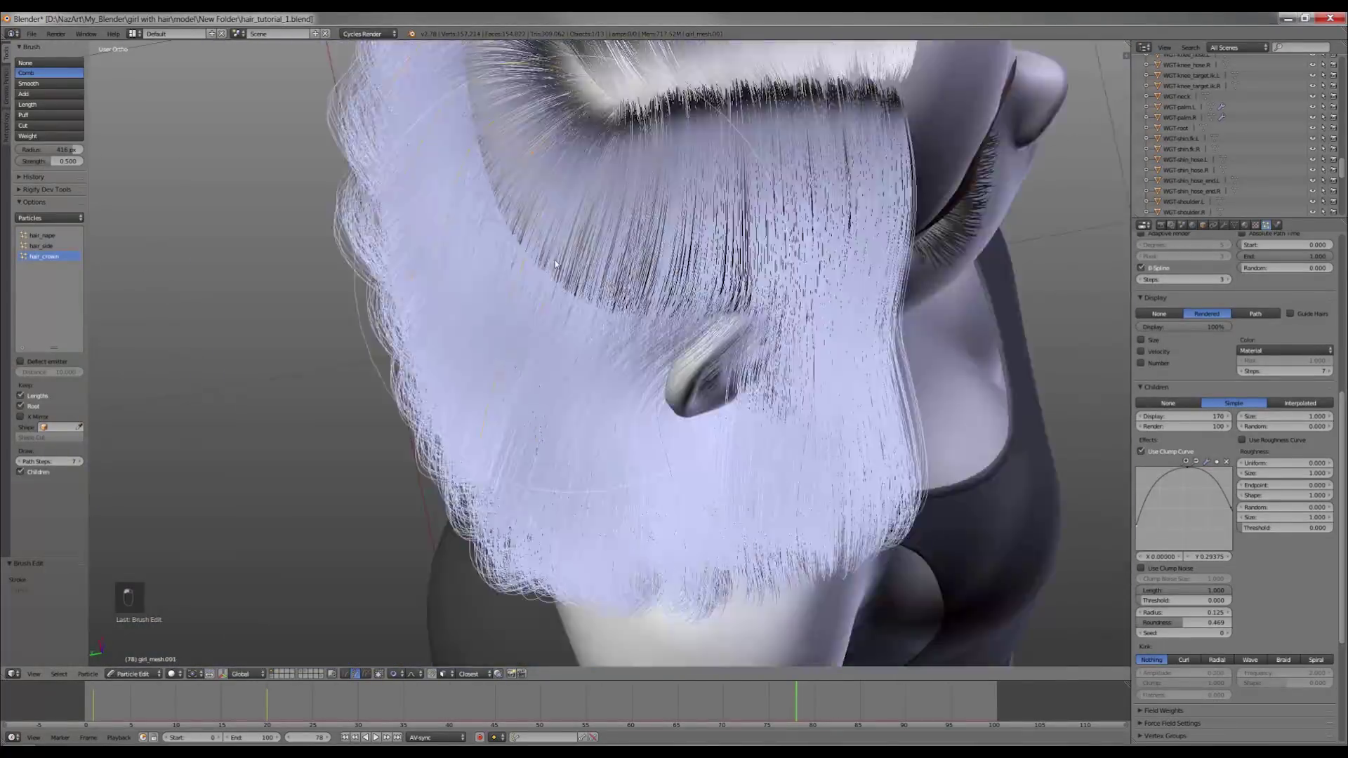
key("ctrl+z")
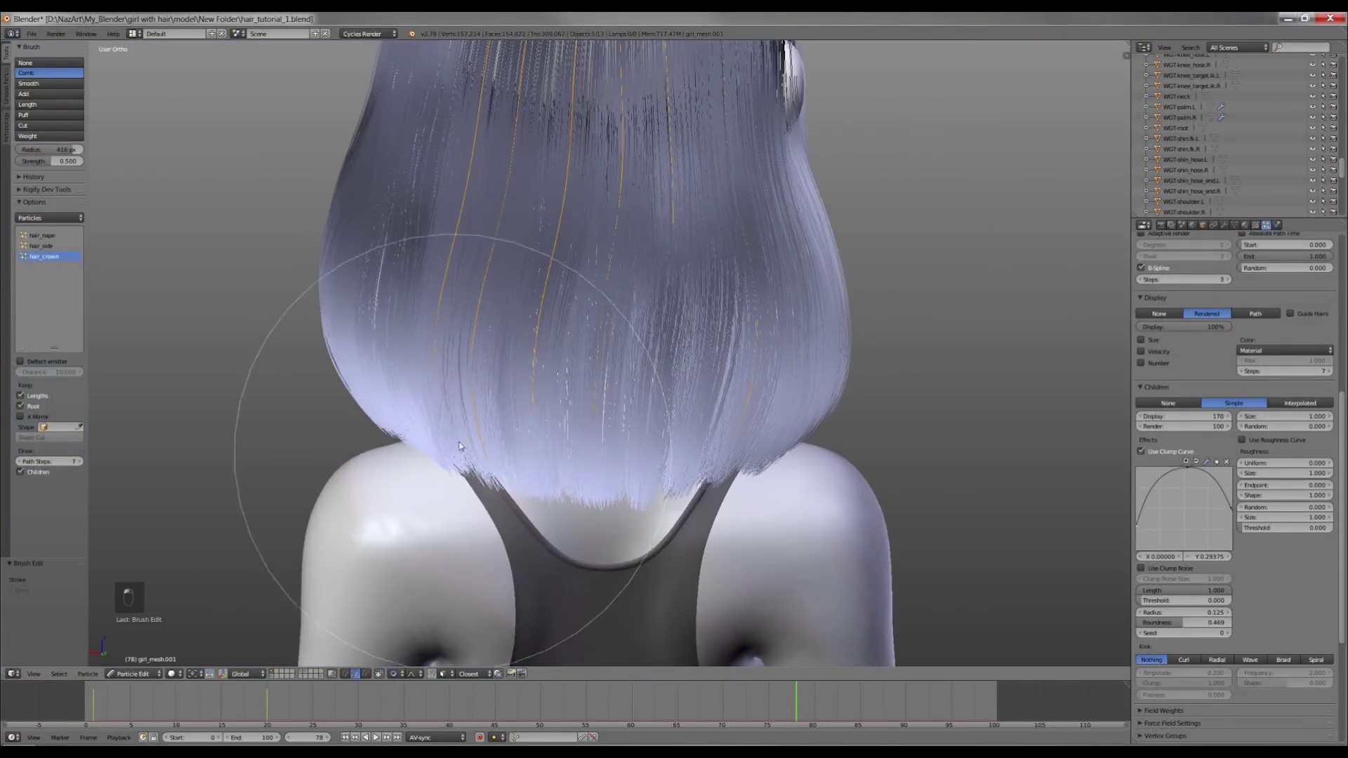
key("ctrl+s")
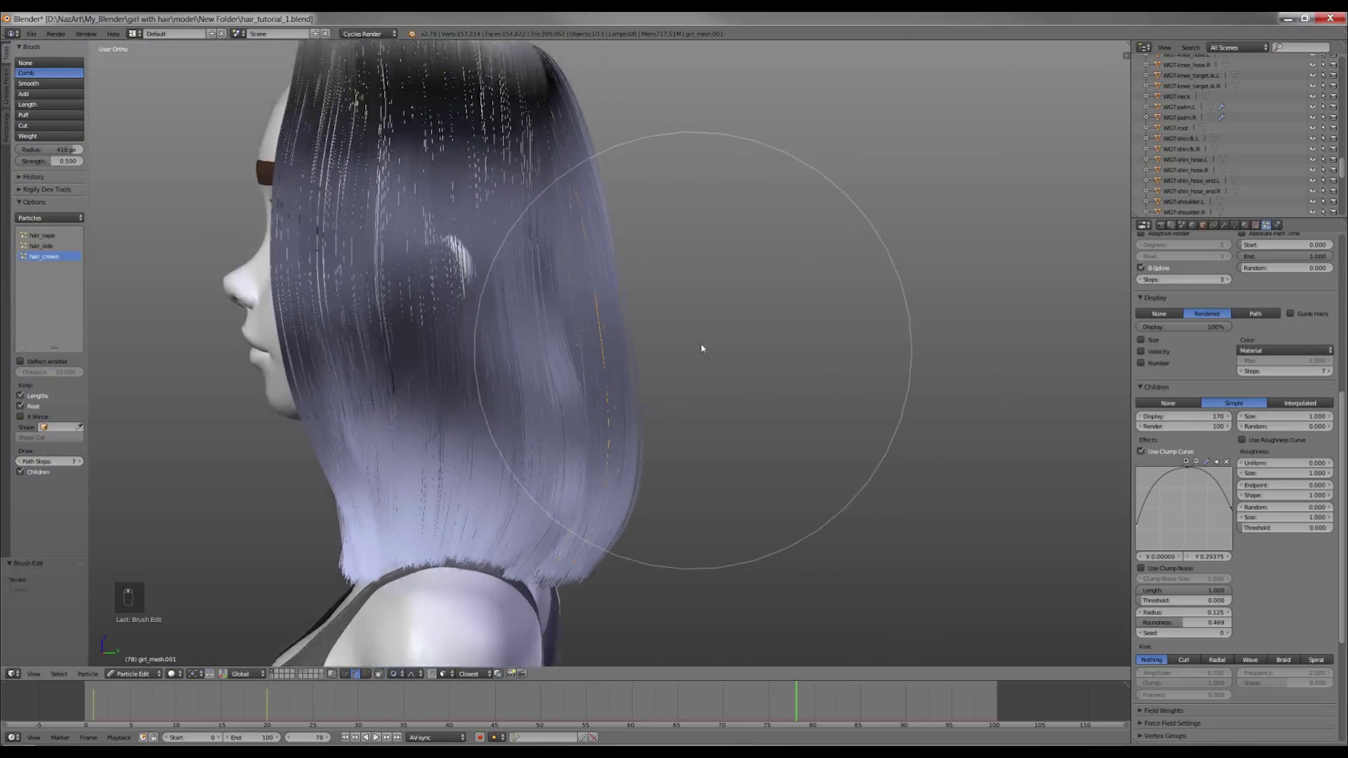
key("z")
key("z")
key("z")
middle_click(624, 433)
key("z")
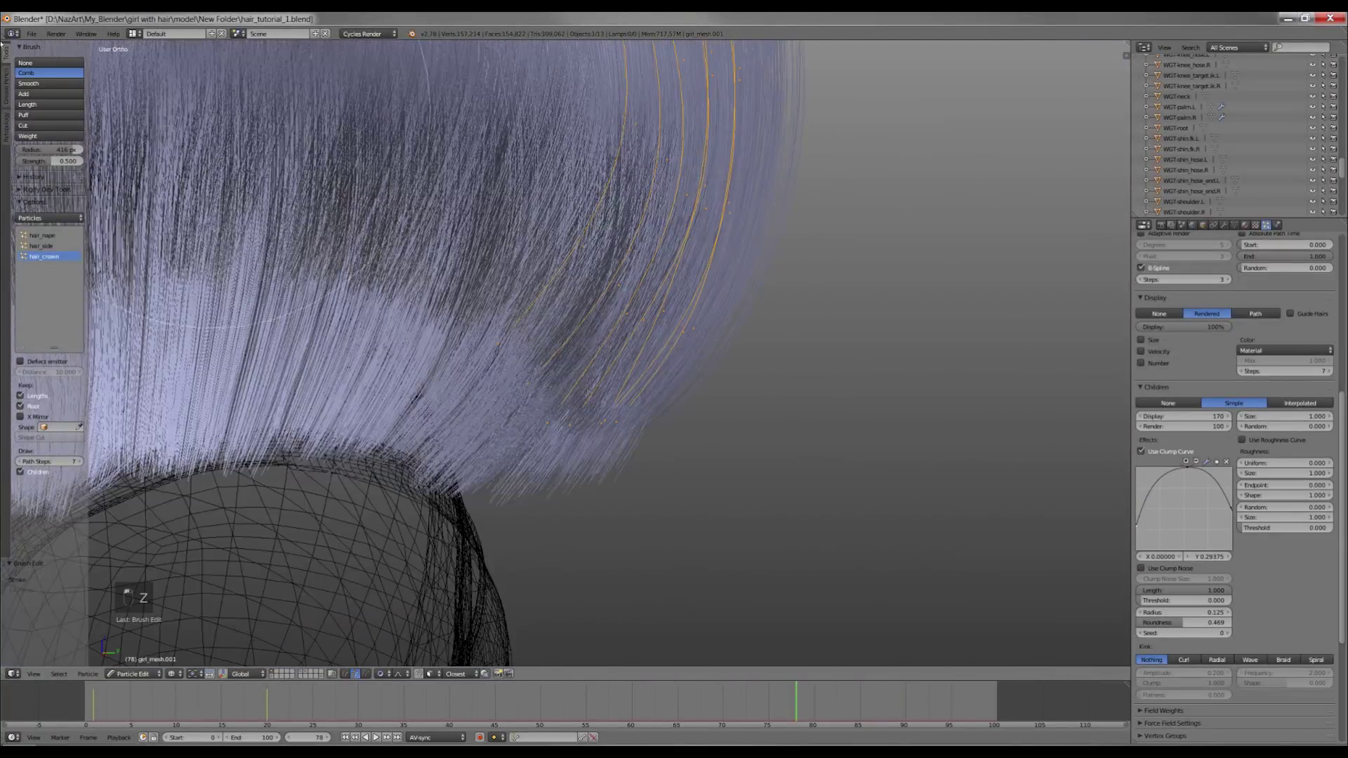
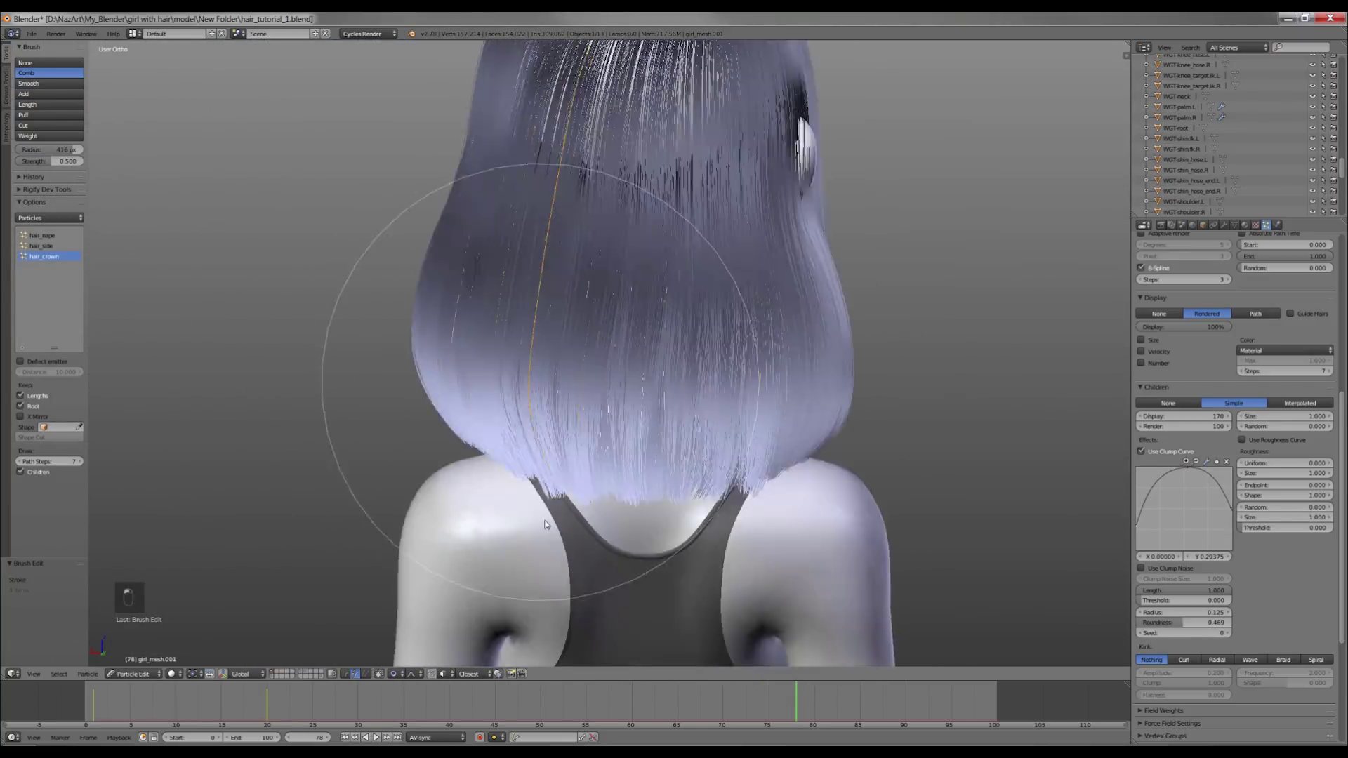
key("z")
key("z")
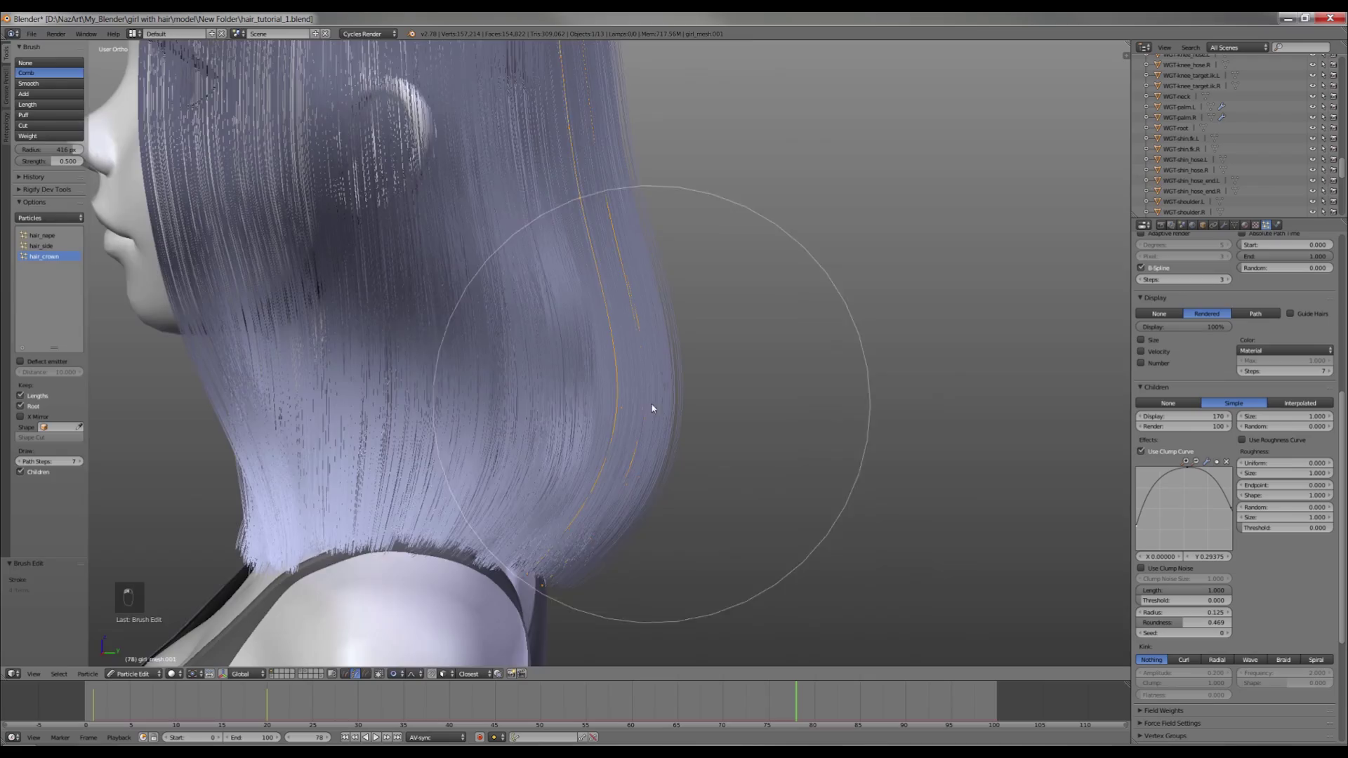
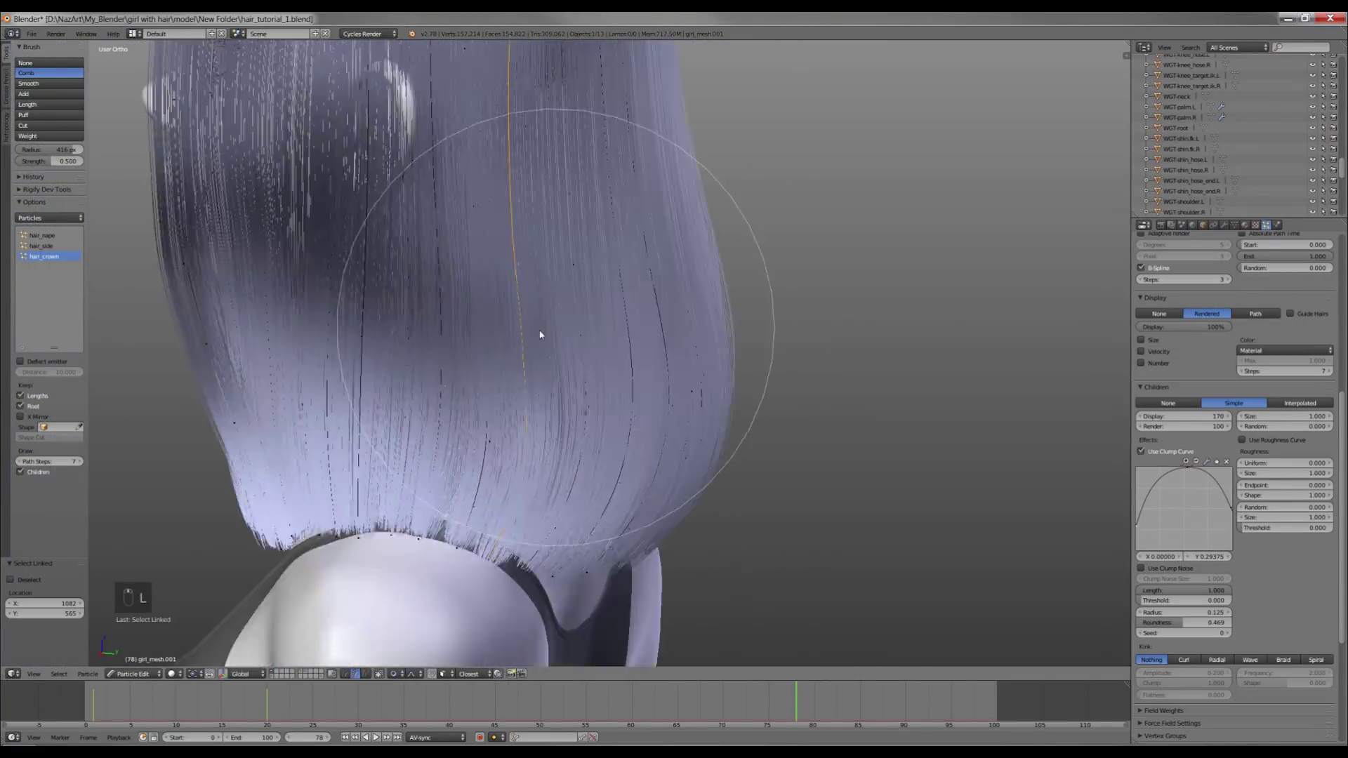
key("z")
key("ctrl+s")
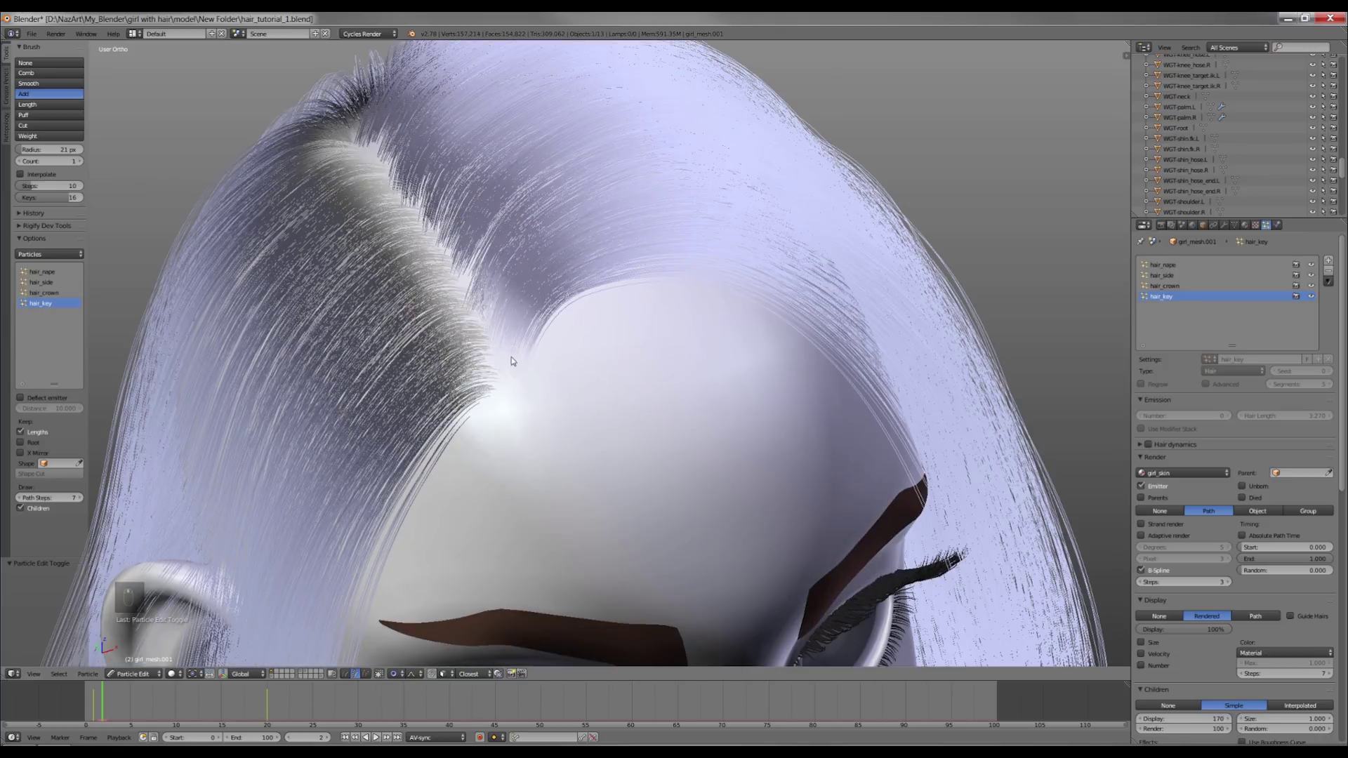
Give hair_key a new bright green material and comb its strand down along the head.
left_click_drag(519, 365, 564, 278)
key("a")
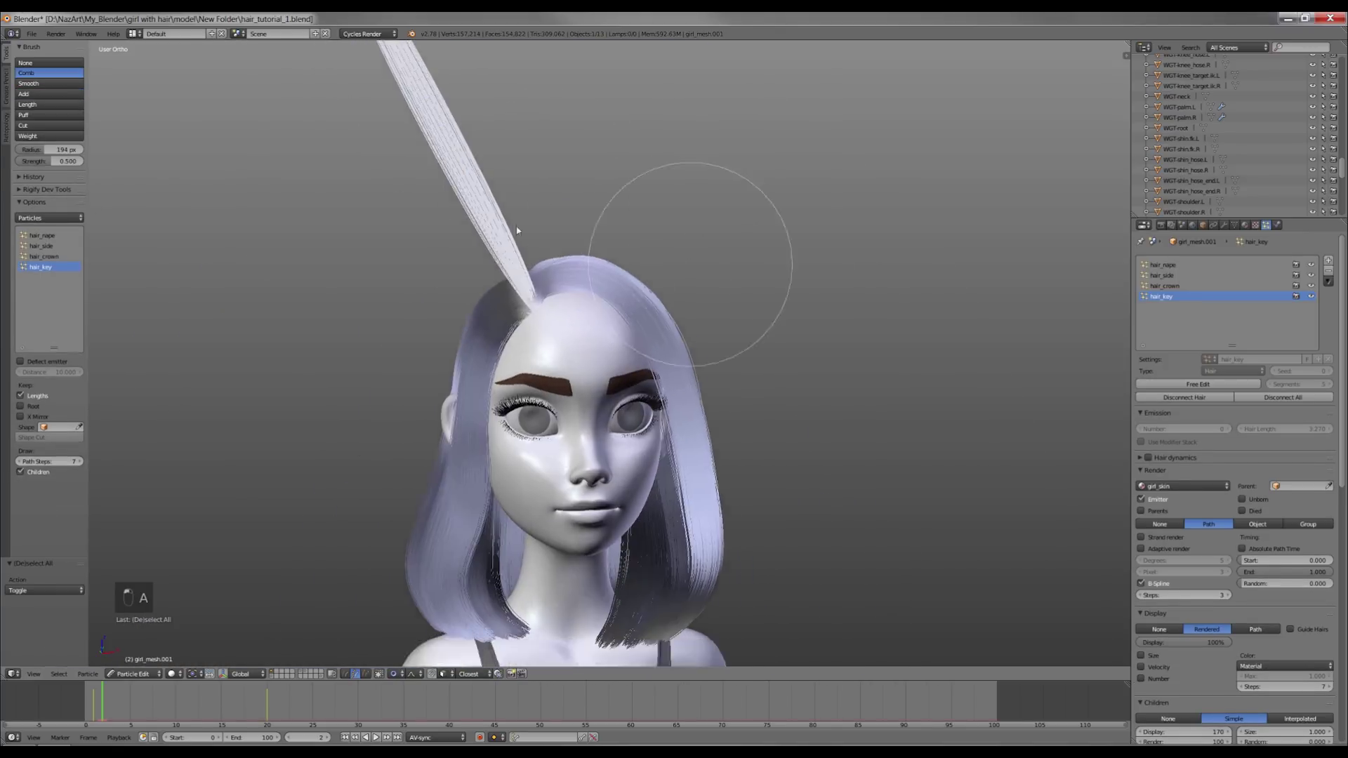
key("f")
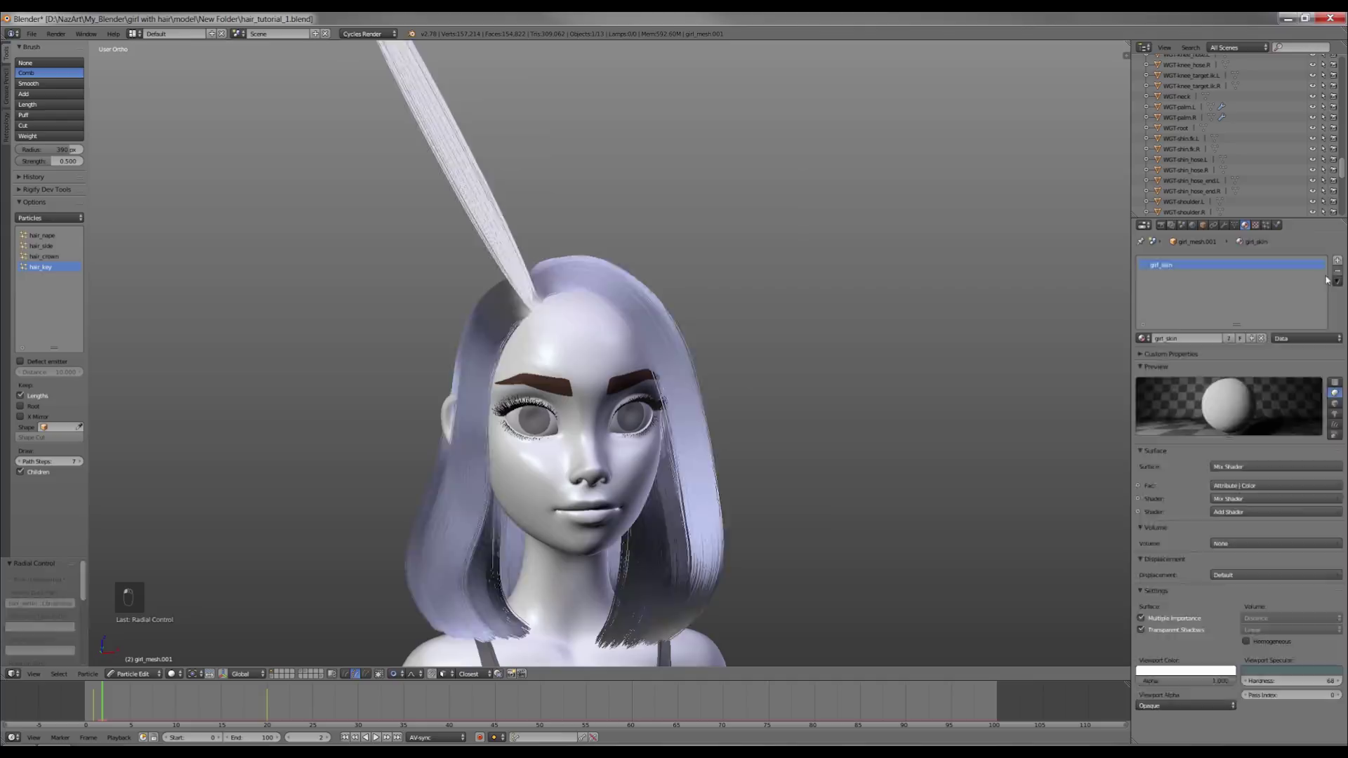
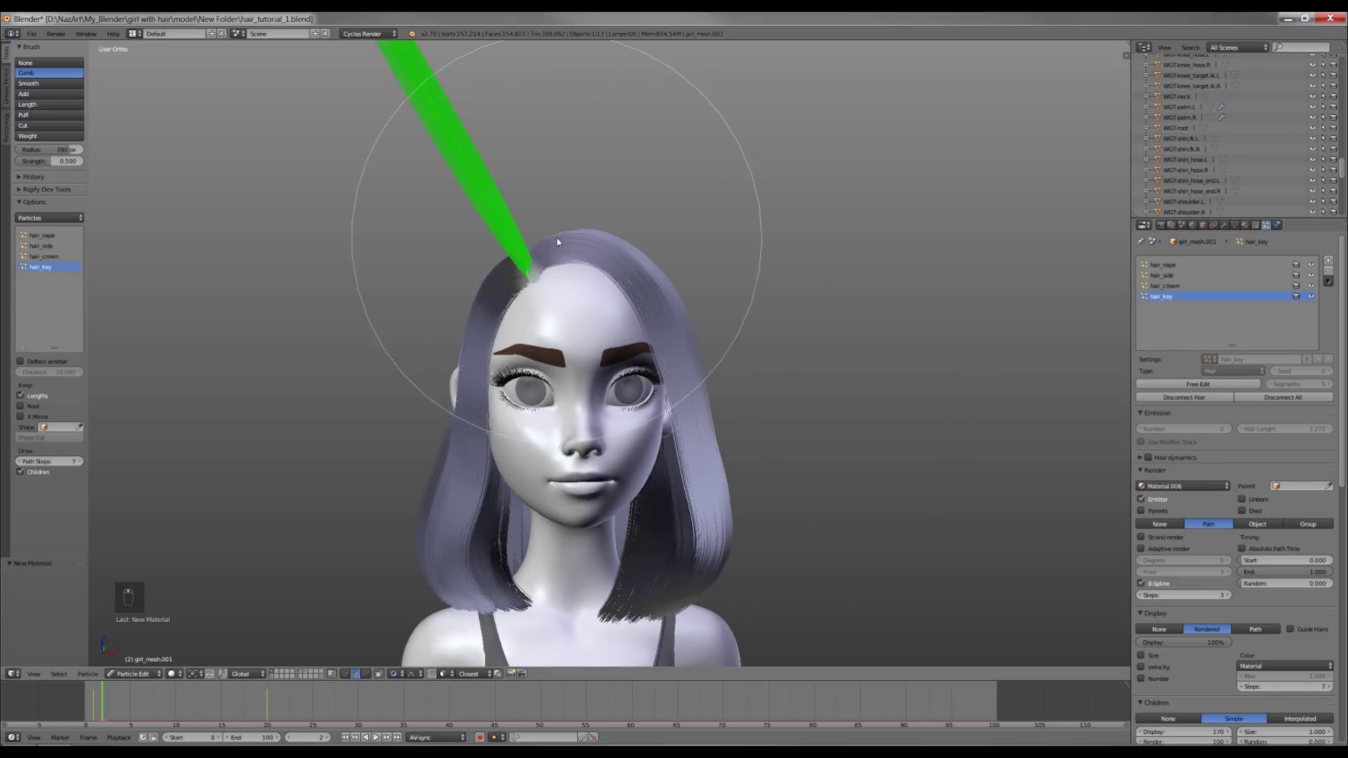
key("ctrl+z")
key("z")
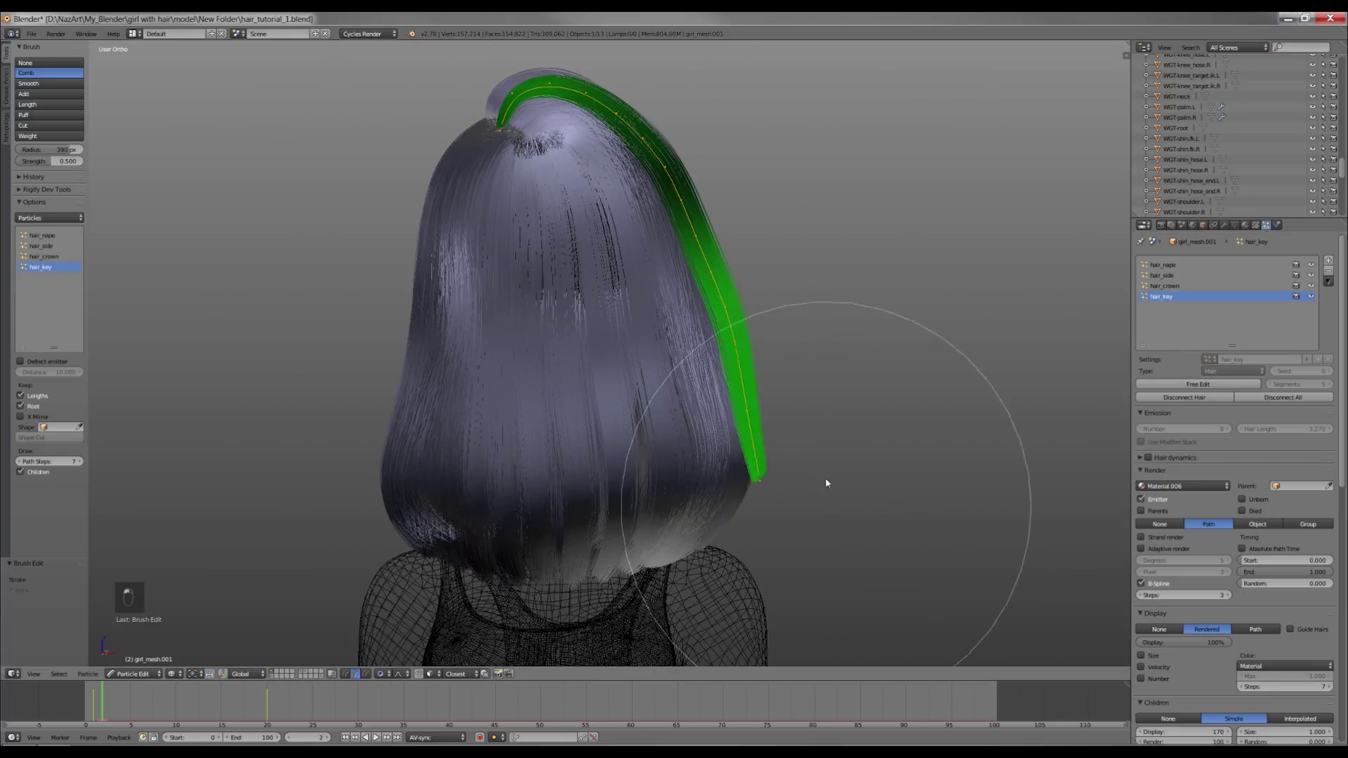
key("z")
key("z")
key("z")
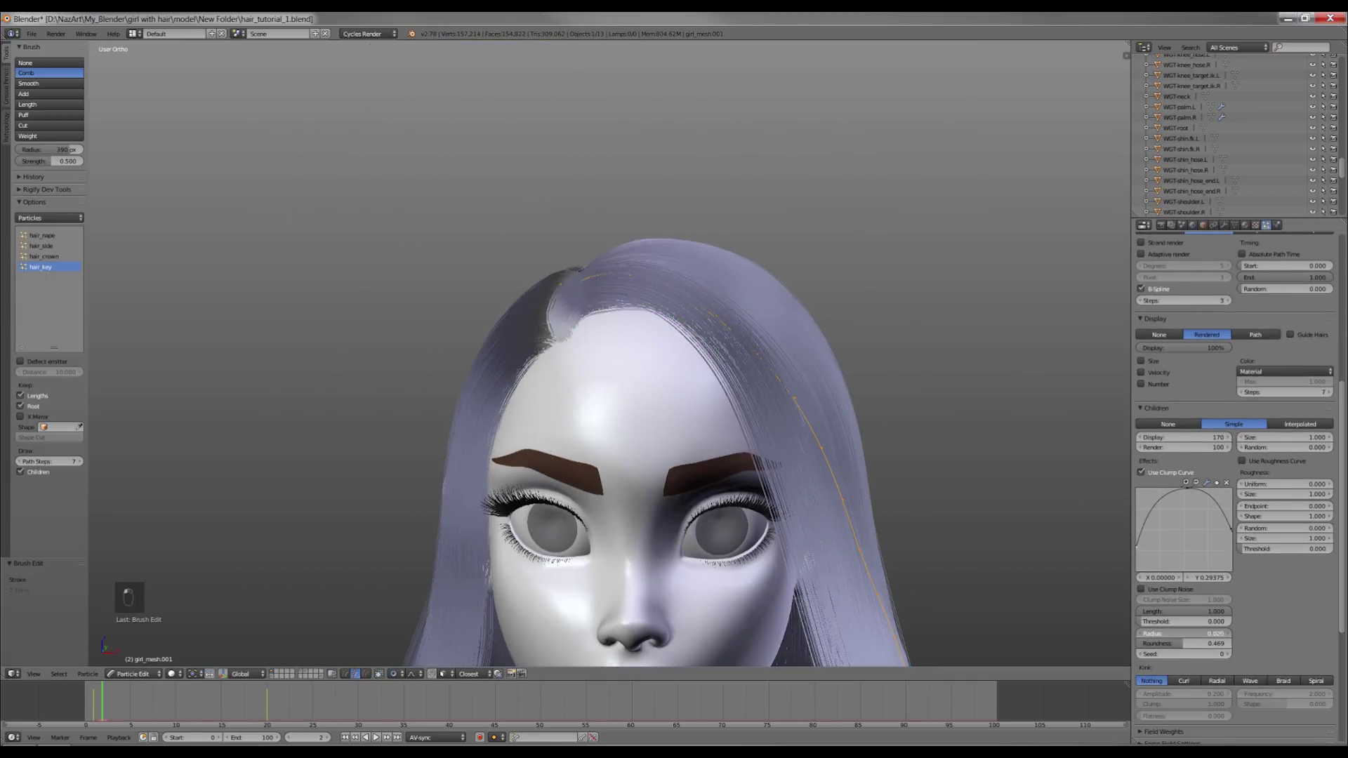
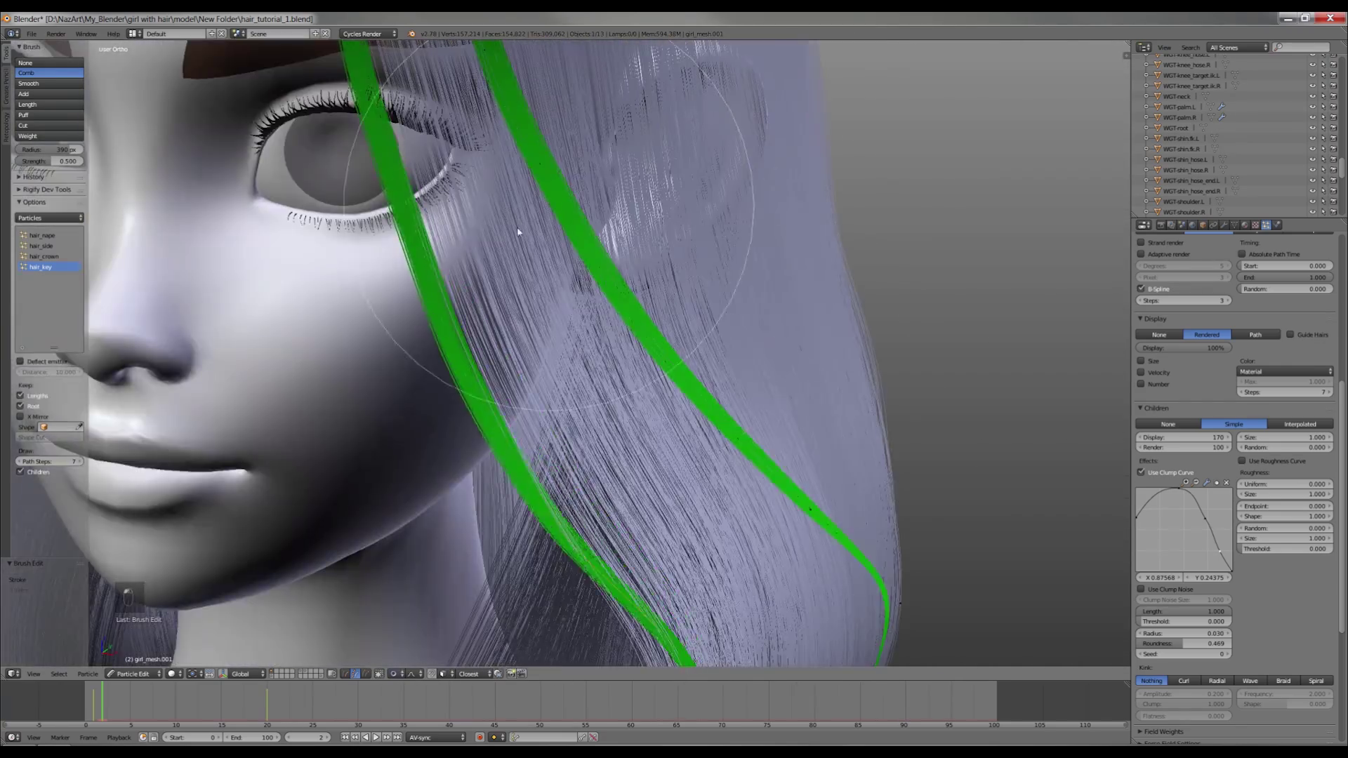
Comb the green hair_key guides into curving locks beside the face and reshape the Clump Curve with Radius 0.030.
key("ctrl+z")
key("z")
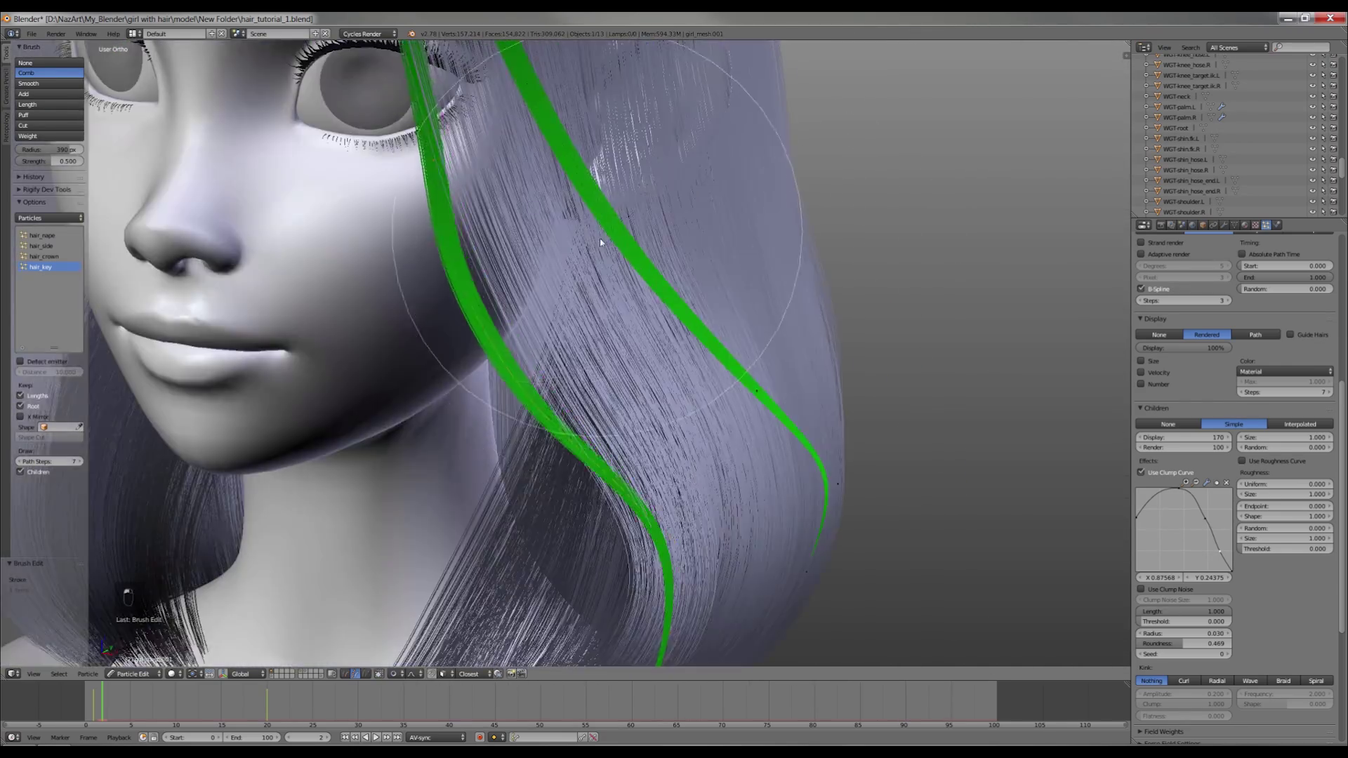
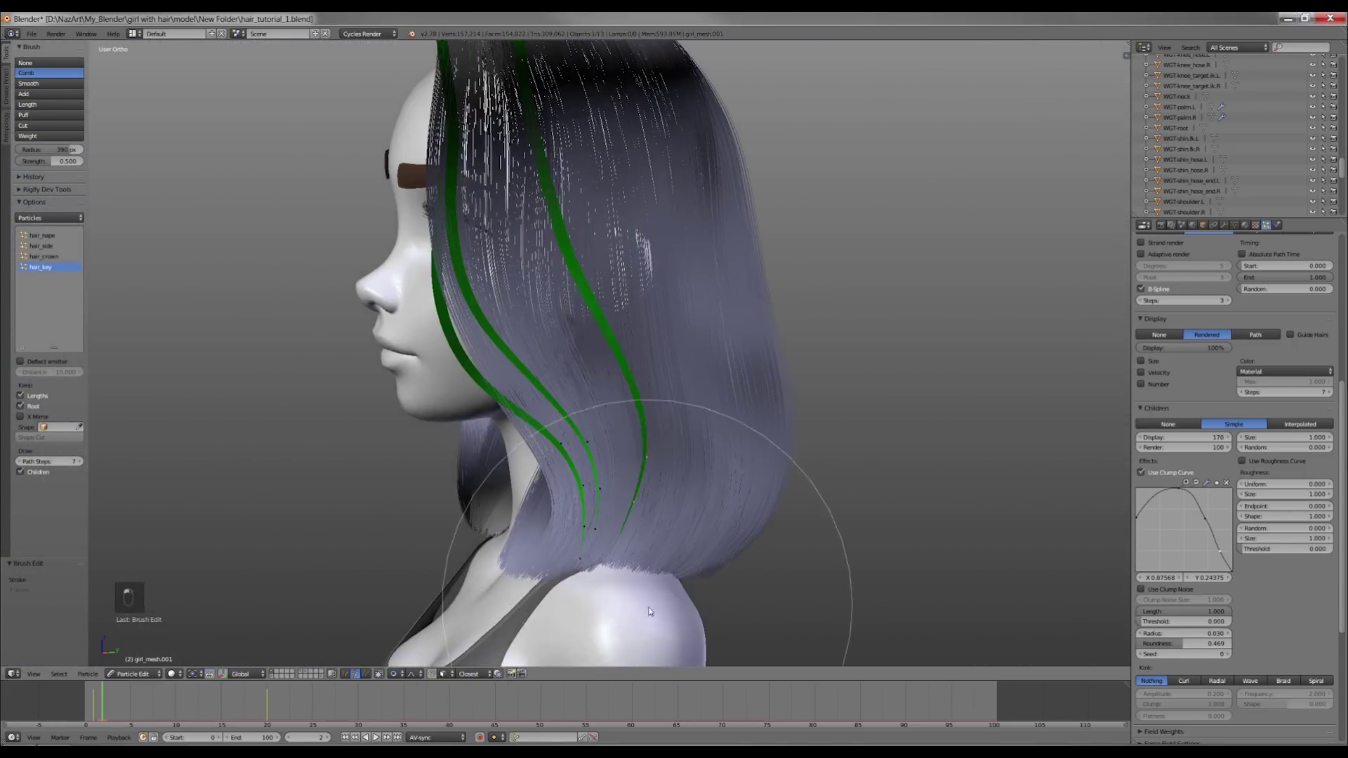
key("z")
key("z")
key("z")
key("z")
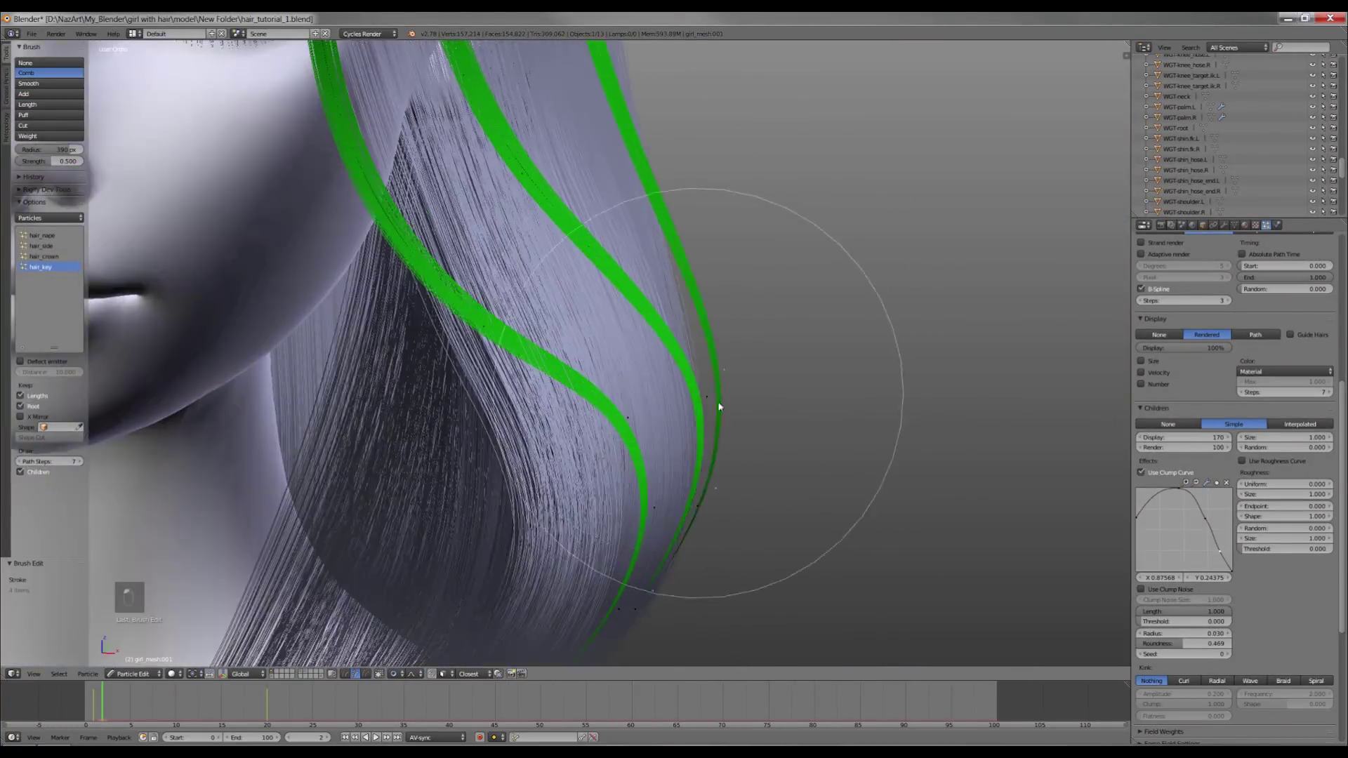
key("z")
key("f")
key("ctrl+z")
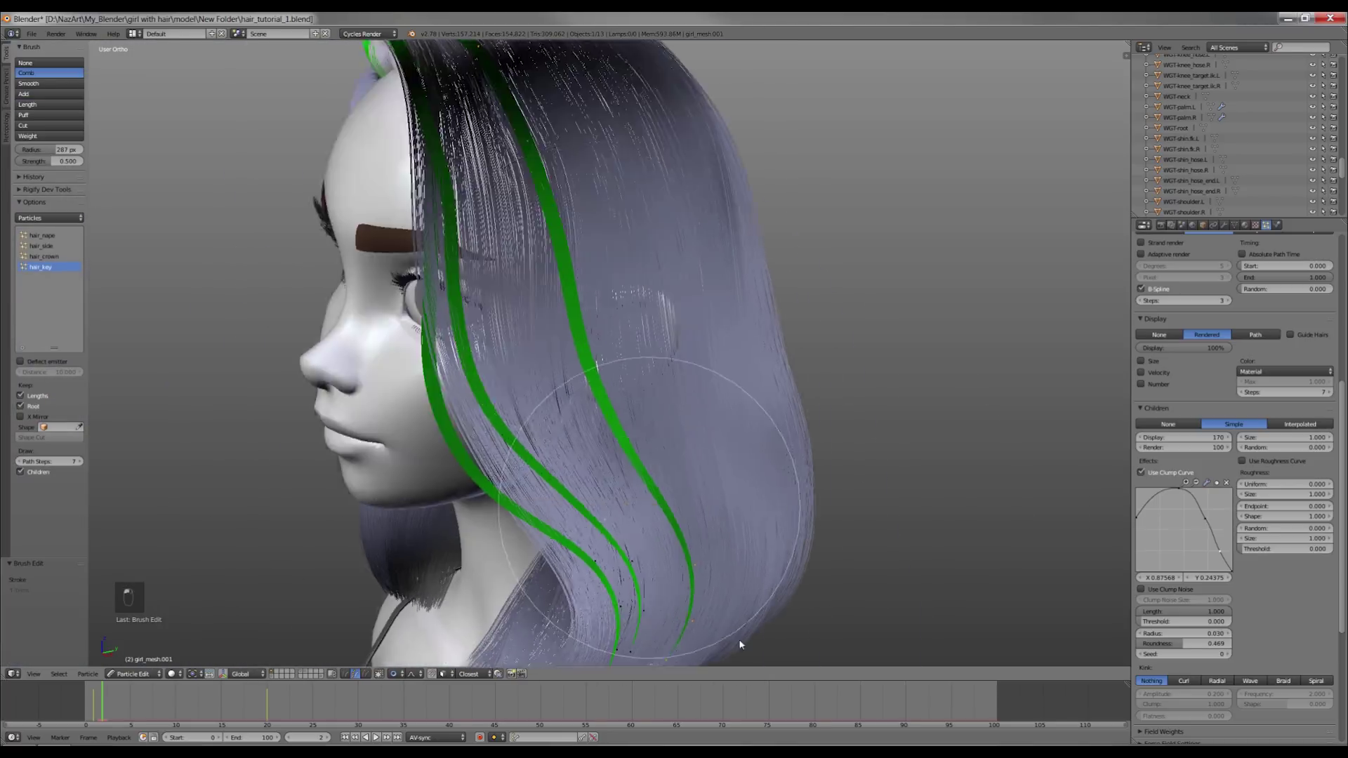
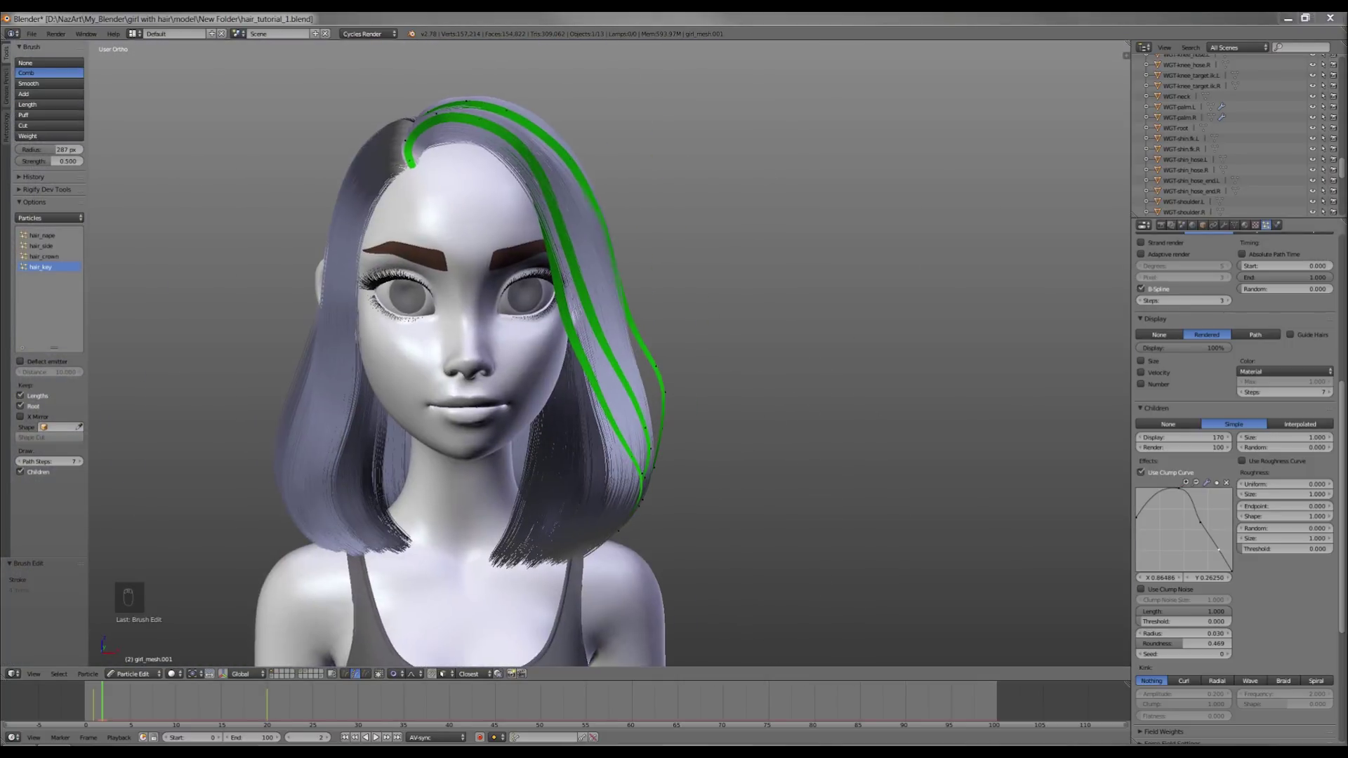
Save, then select linked key strands and comb them down the side of the face from the front view.
key("ctrl+s")
key("l")
key("l")
key("KP_1")
key("z")
key("z")
key("z")
key("z")
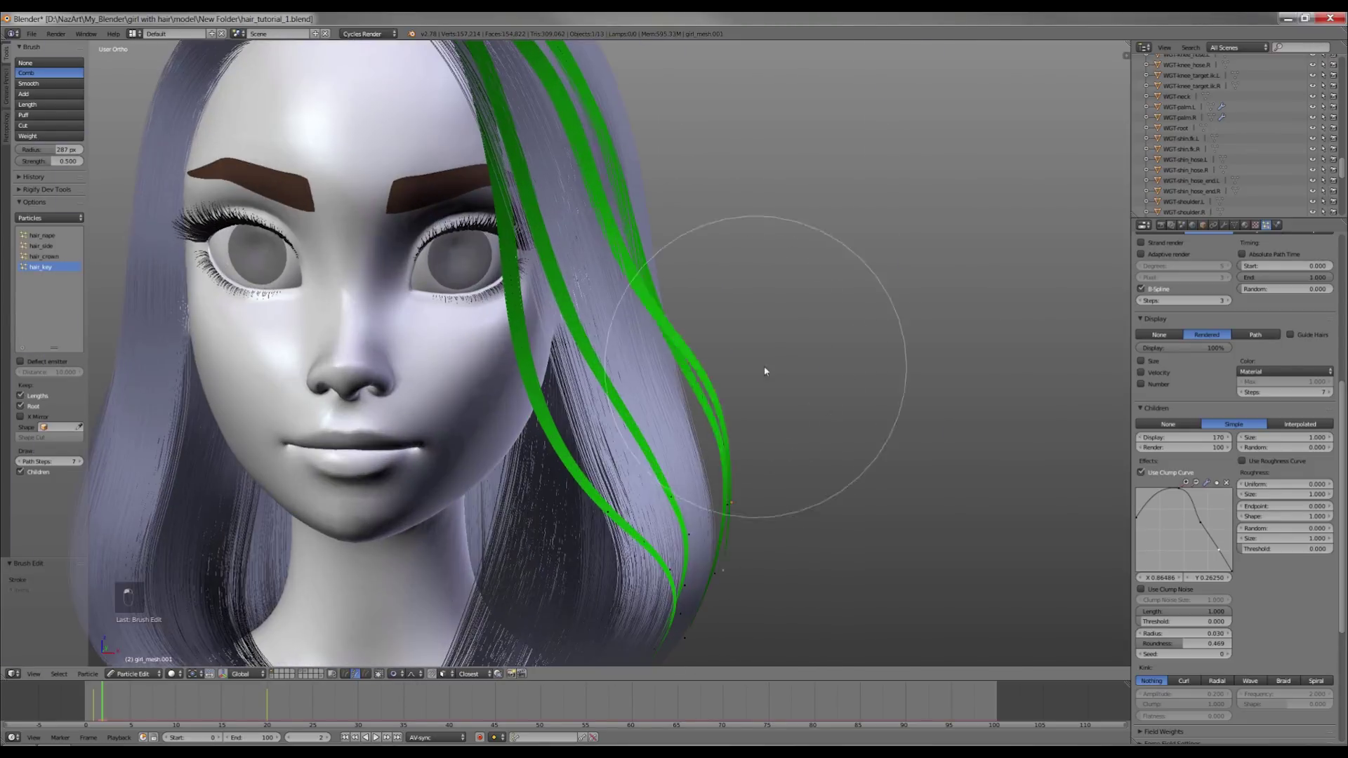
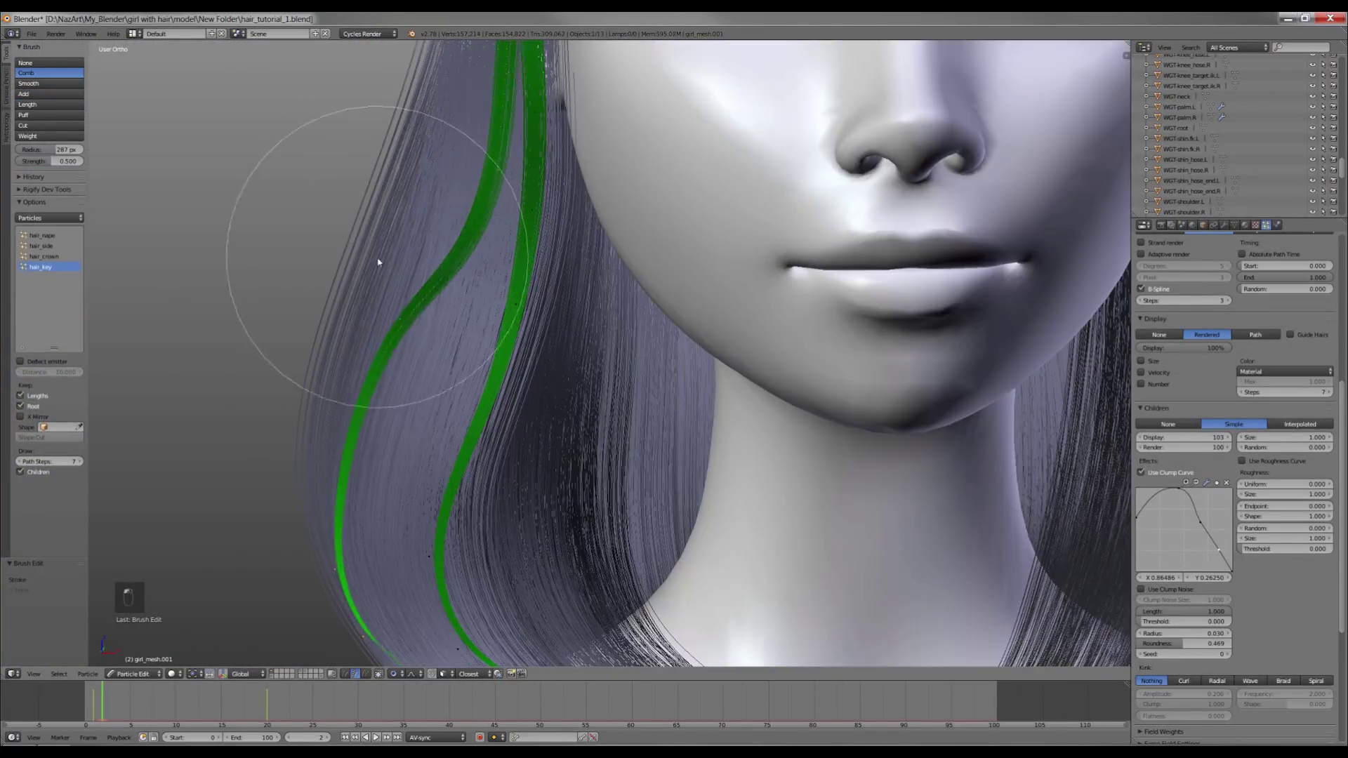
Add straight key strands across the crown and move them to curve past the jaw.
left_click_drag(554, 488, 656, 329)
key("z")
key("w")
key("g")
key("z")
key("g")
key("z")
key("l")
key("z")
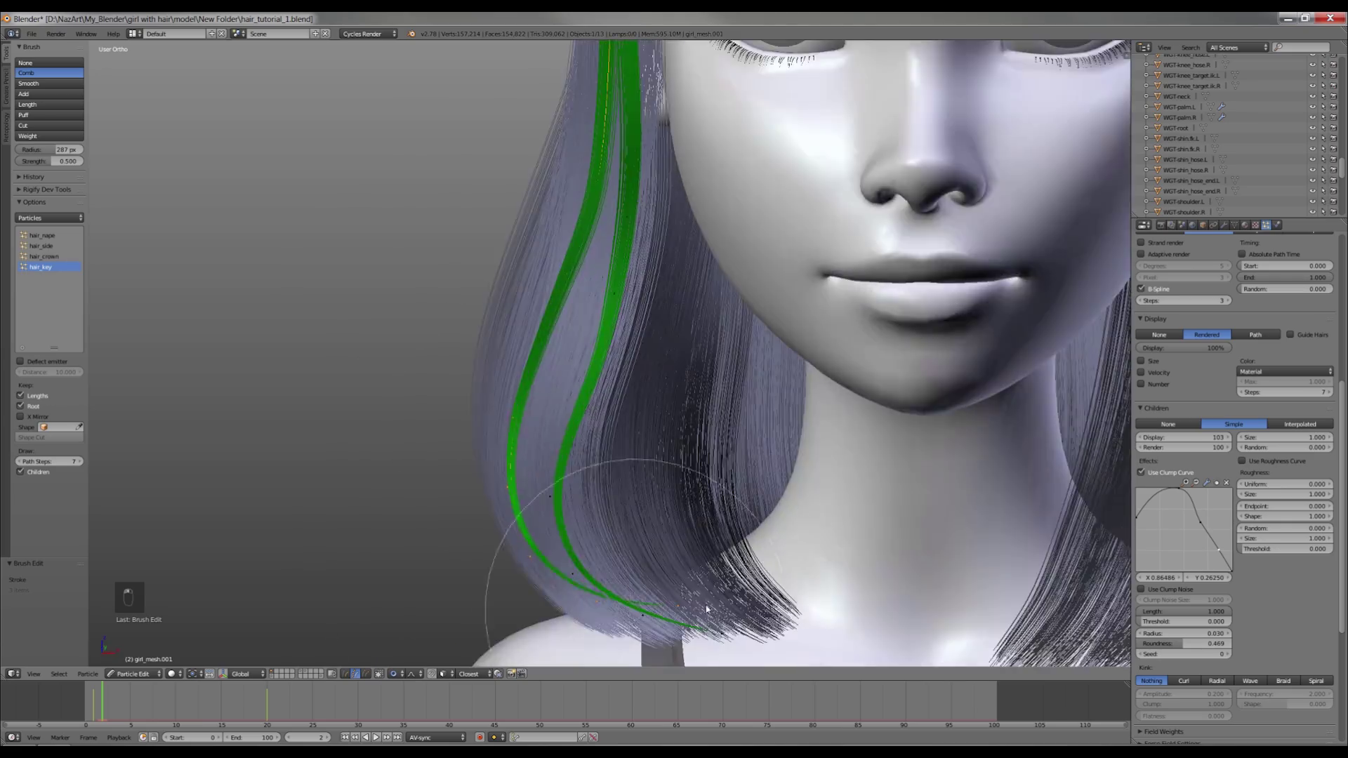
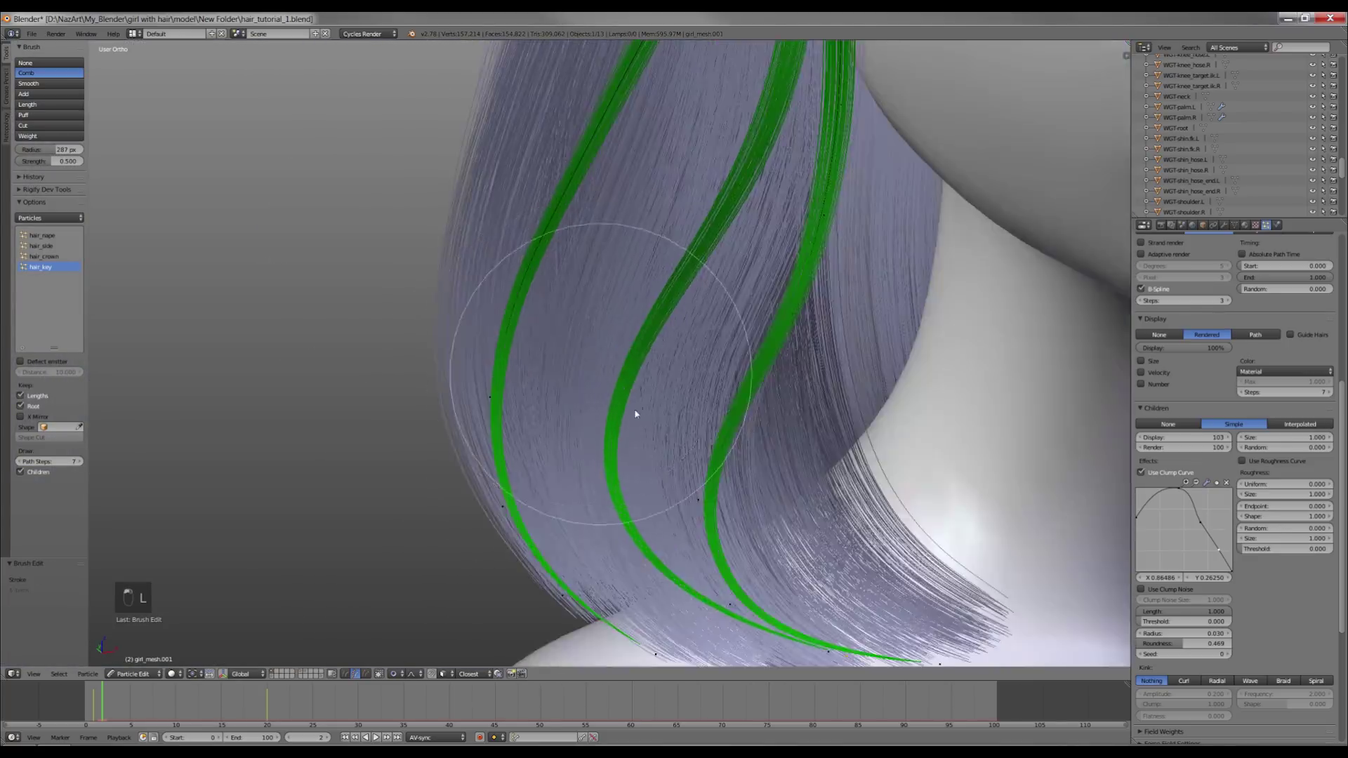
Comb the locks on the other side of the face, adding strands along the jawline.
key("a")
middle_click(816, 355)
key("l")
key("z")
key("l")
key("z")
key("l")
key("z")
left_click_drag(652, 355, 819, 388)
key("l")
key("ctrl+z")
Select the remaining side strands and smooth their curve down past the jaw.
key("l")
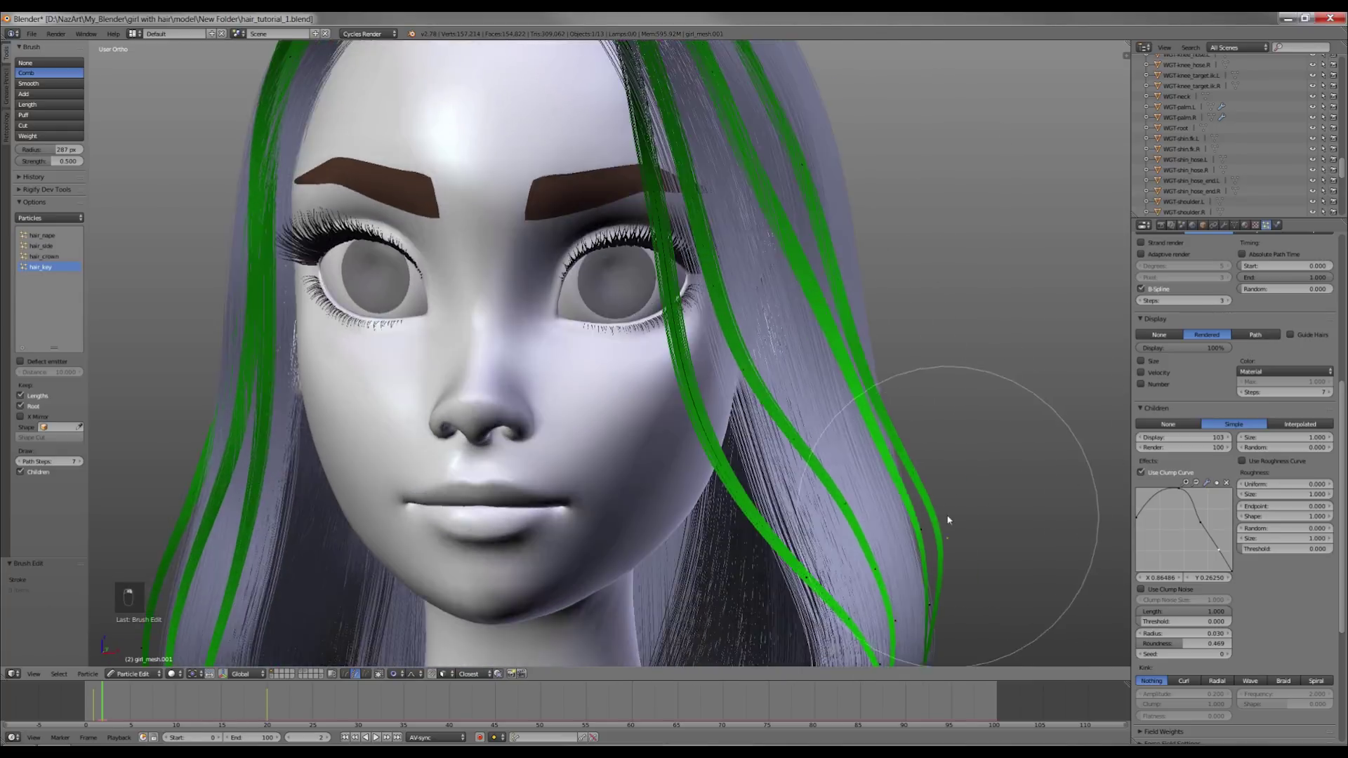
key("l")
key("l")
key("l")
key("z")
key("l")
key("z")
key("a")
key("l")
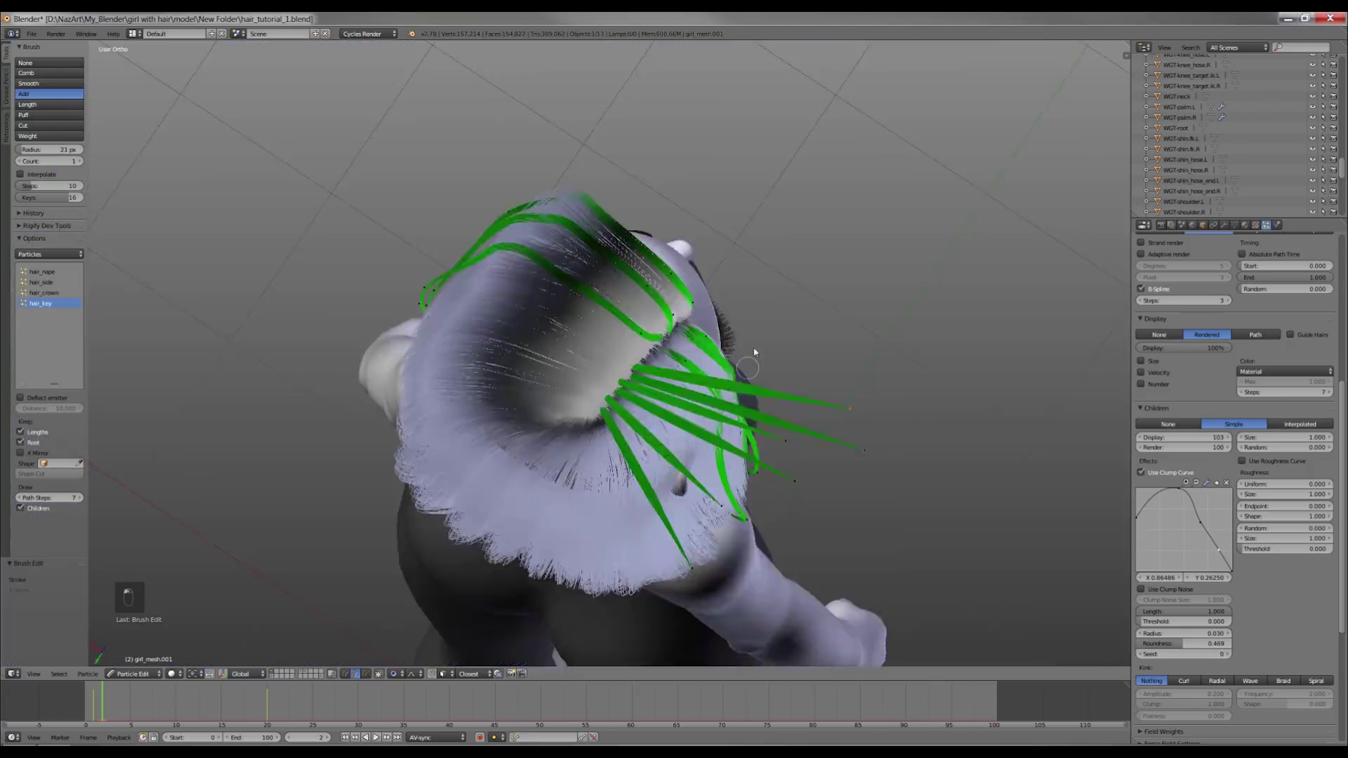
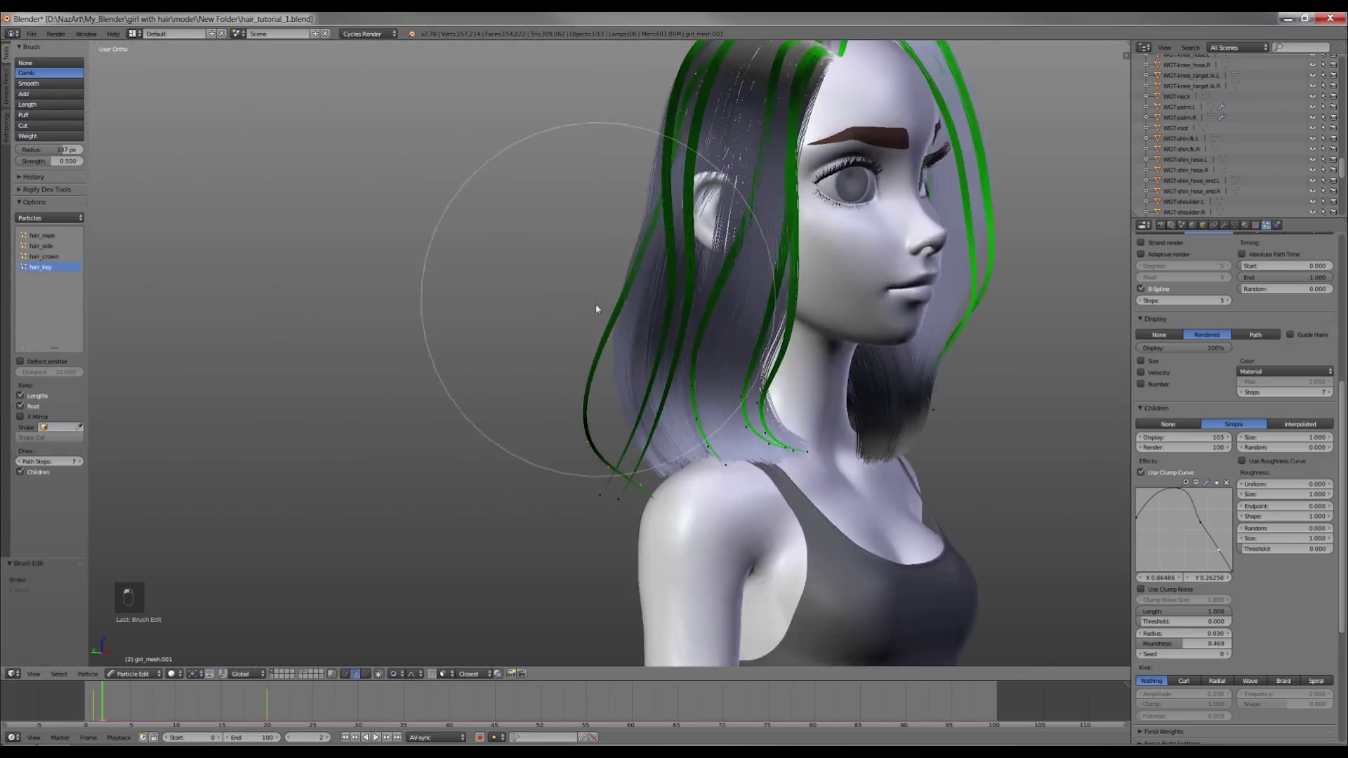
Comb the back guide strands down over the head, undoing and redoing strokes to follow the bob curve.
key("l")
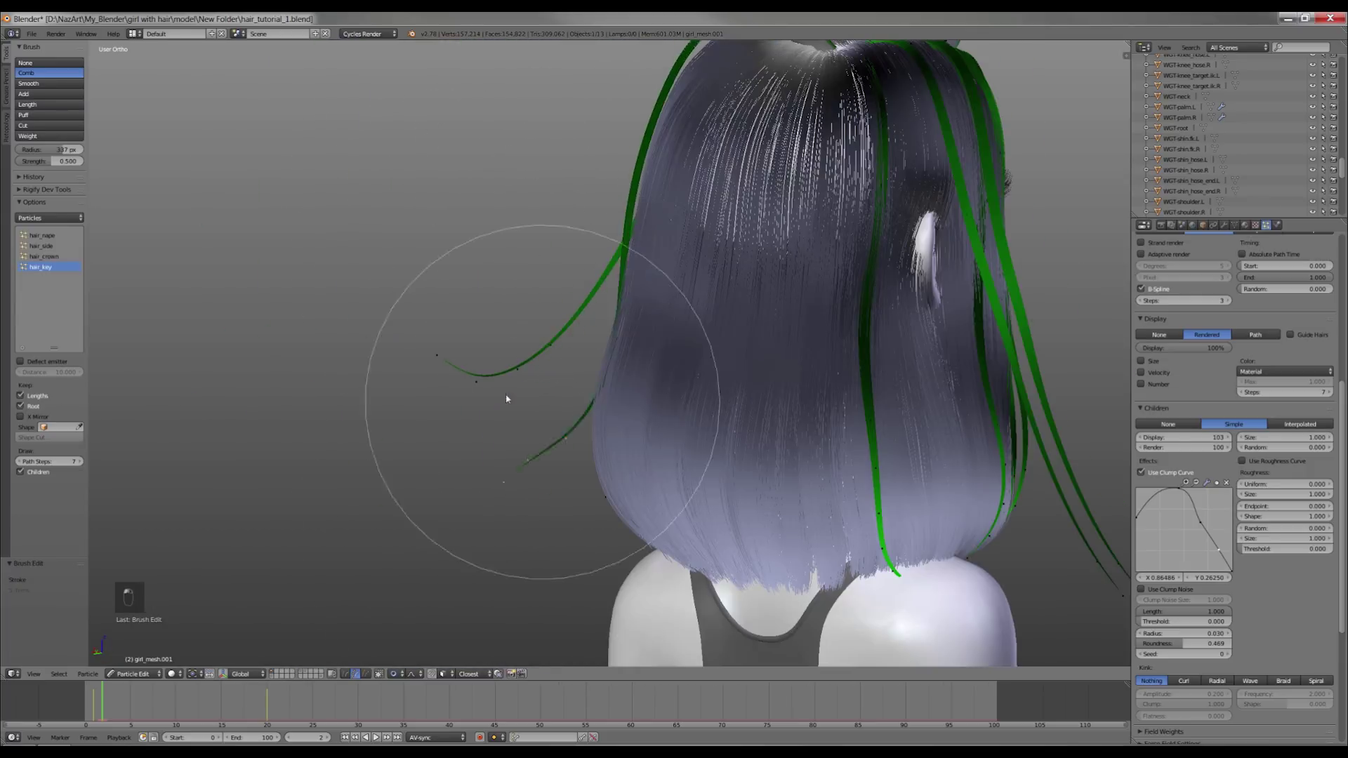
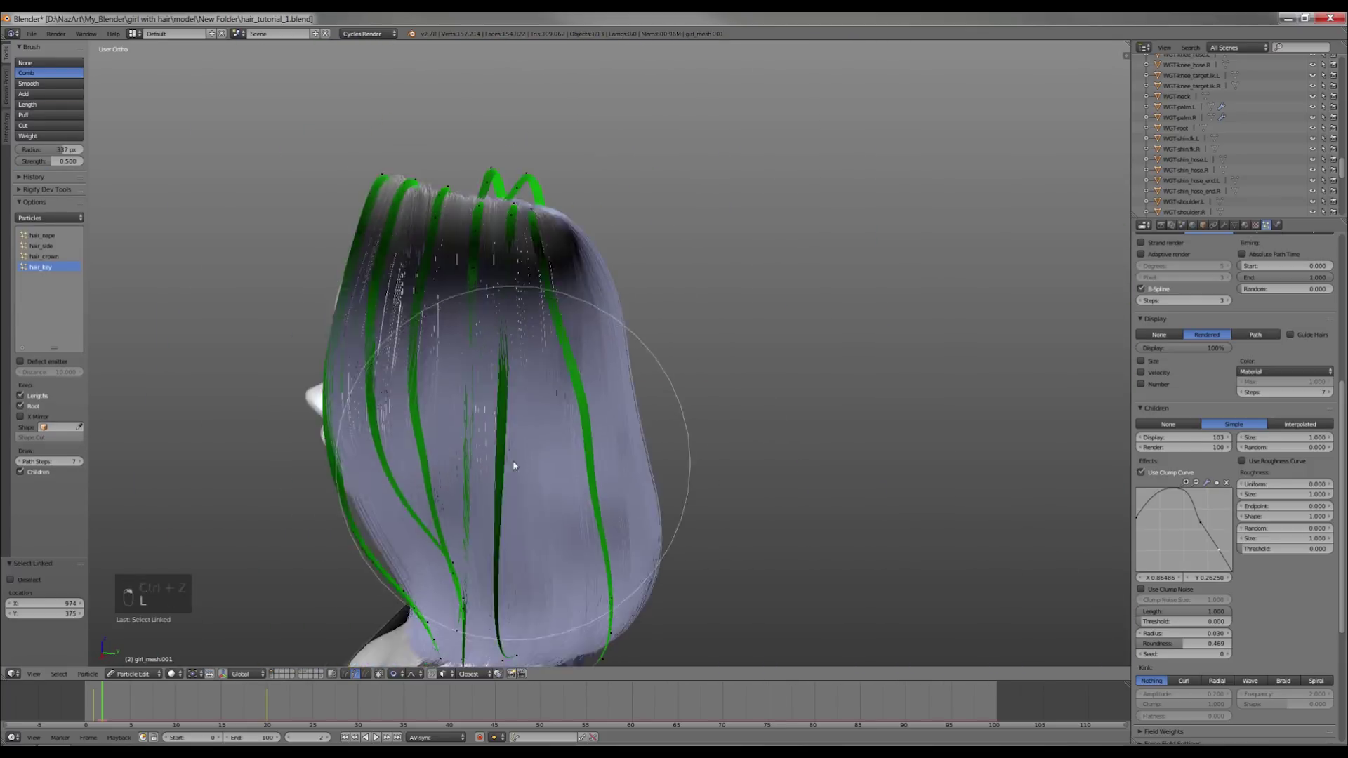
key("l")
key("ctrl+z")
key("l")
key("z")
key("z")
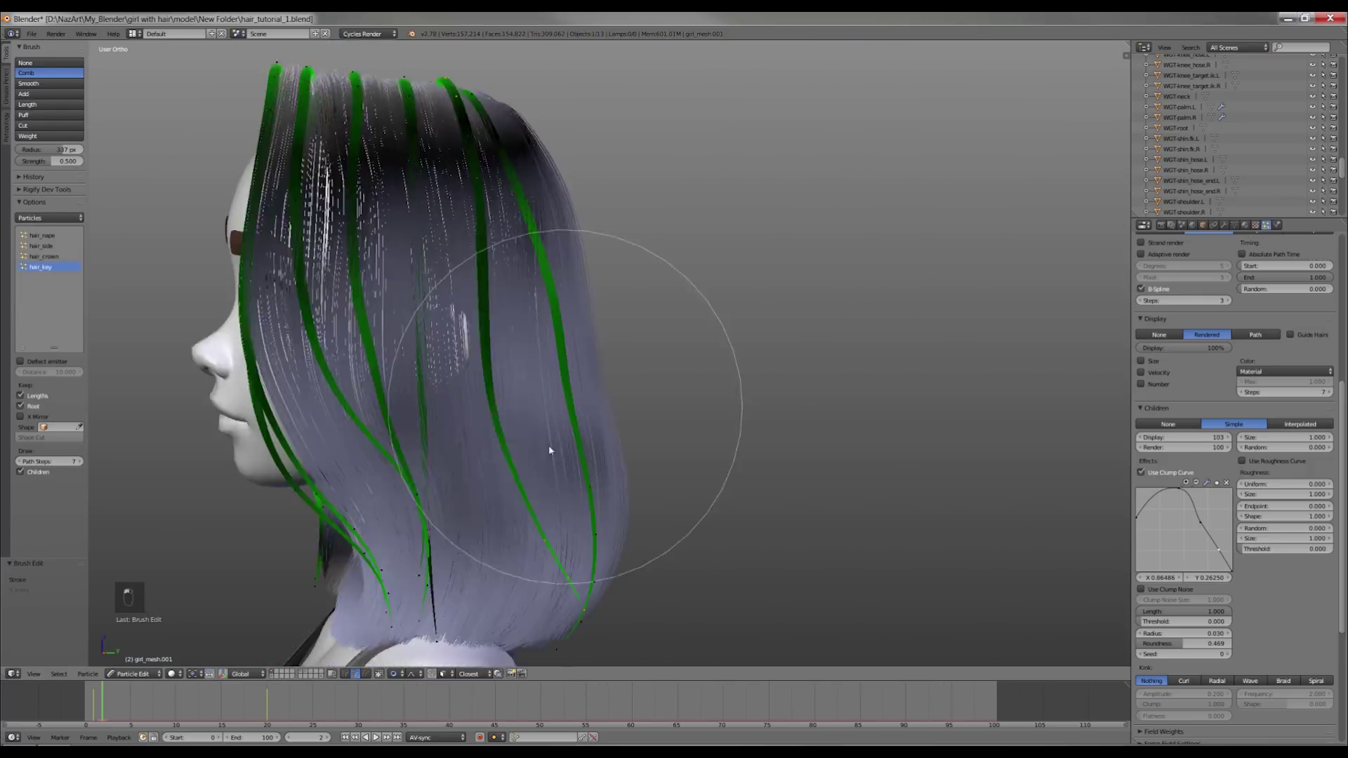
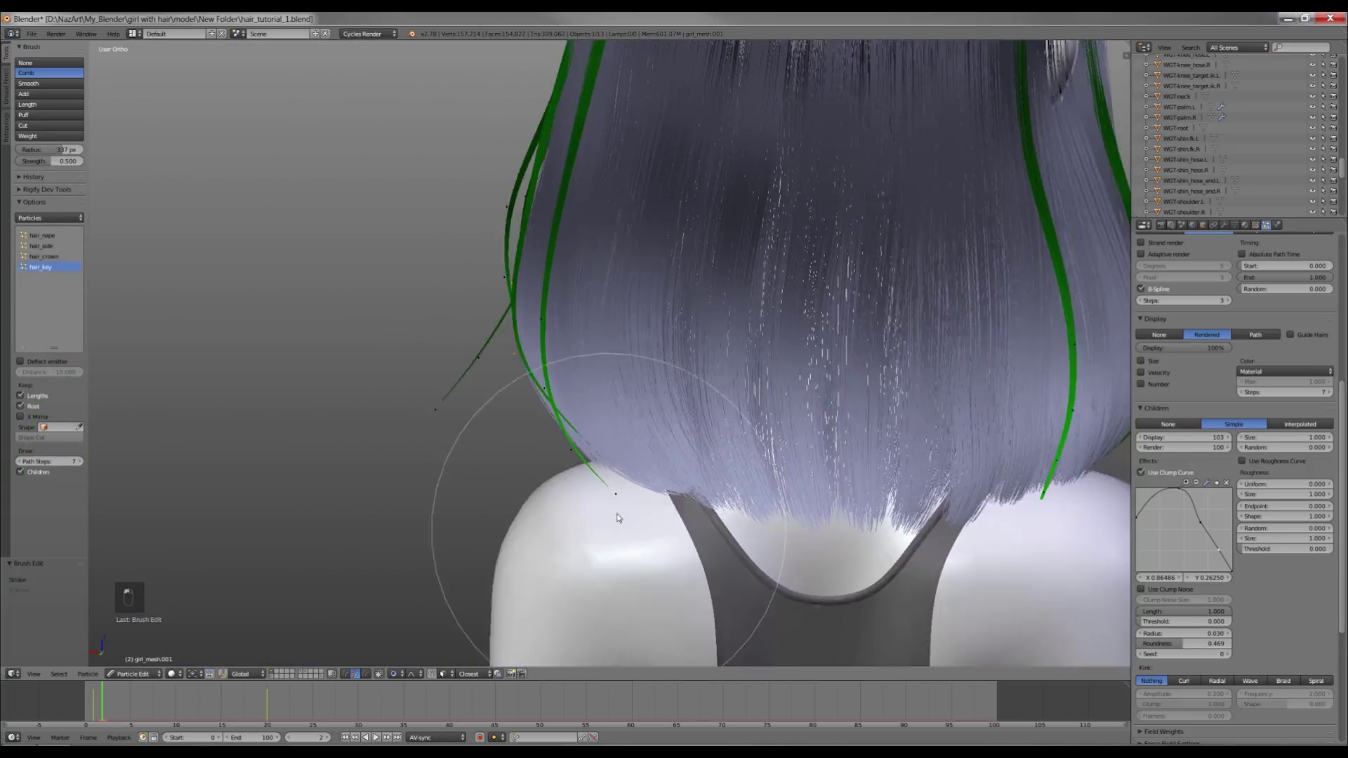
key("l")
key("z")
key("l")
key("z")
key("z")
Comb the side and crown strands so their ends turn inward into the rounded shoulder-length bob.
key("z")
key("z")
key("z")
key("z")
key("z")
key("l")
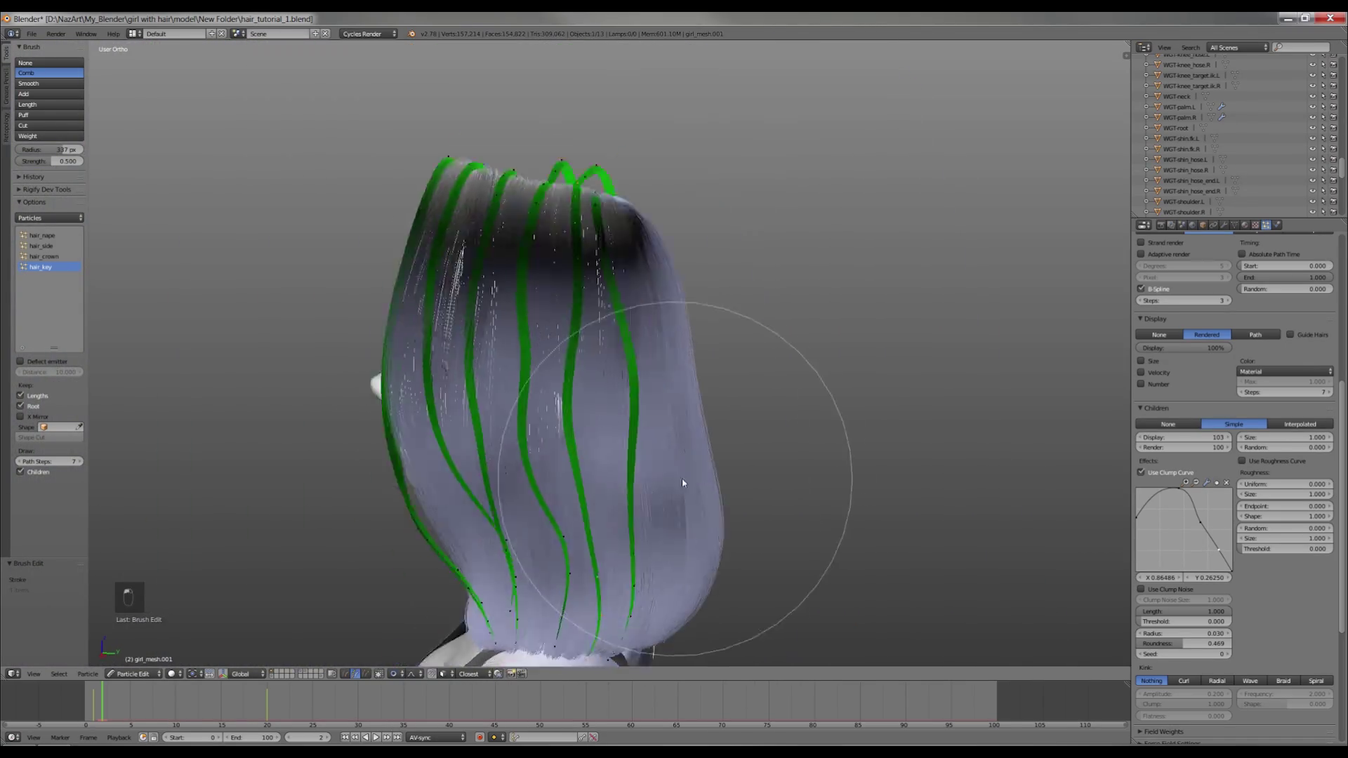
key("z")
key("l")
key("z")
key("z")
key("z")
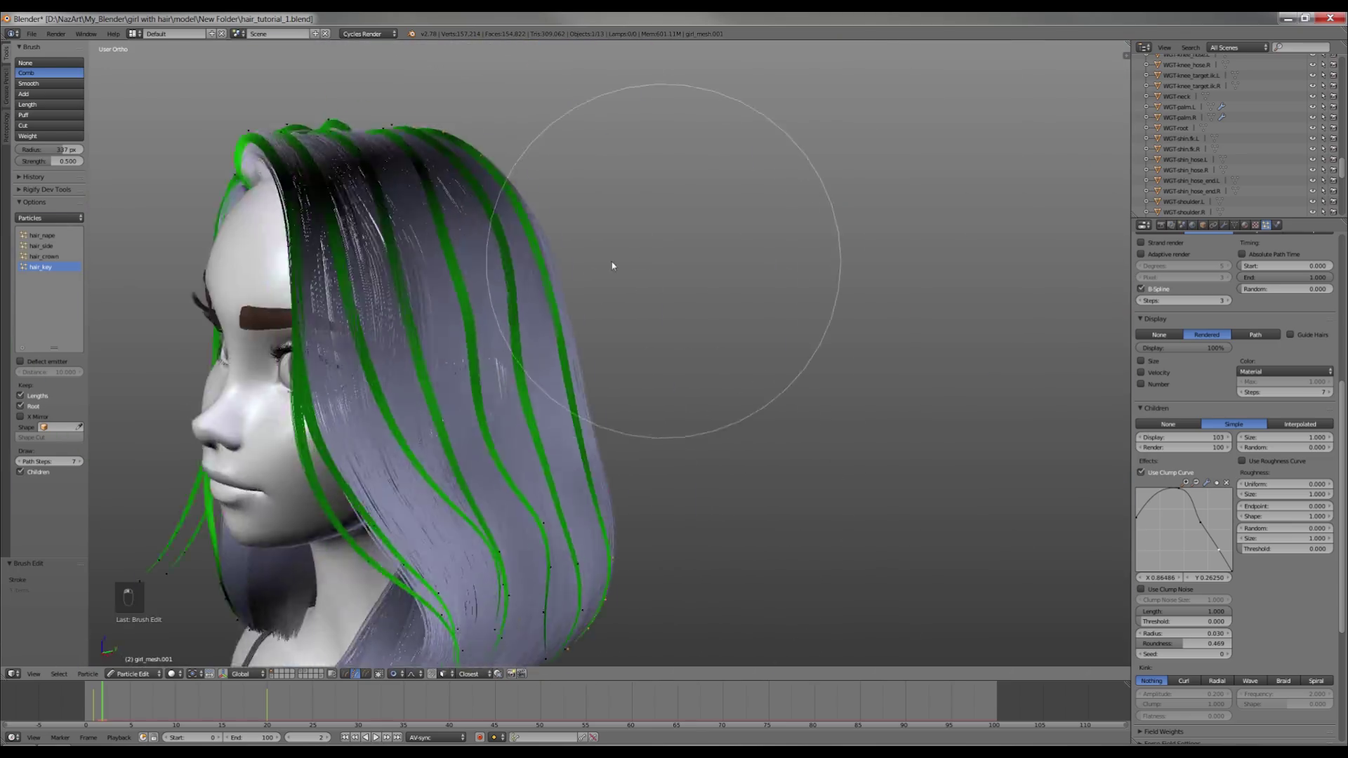
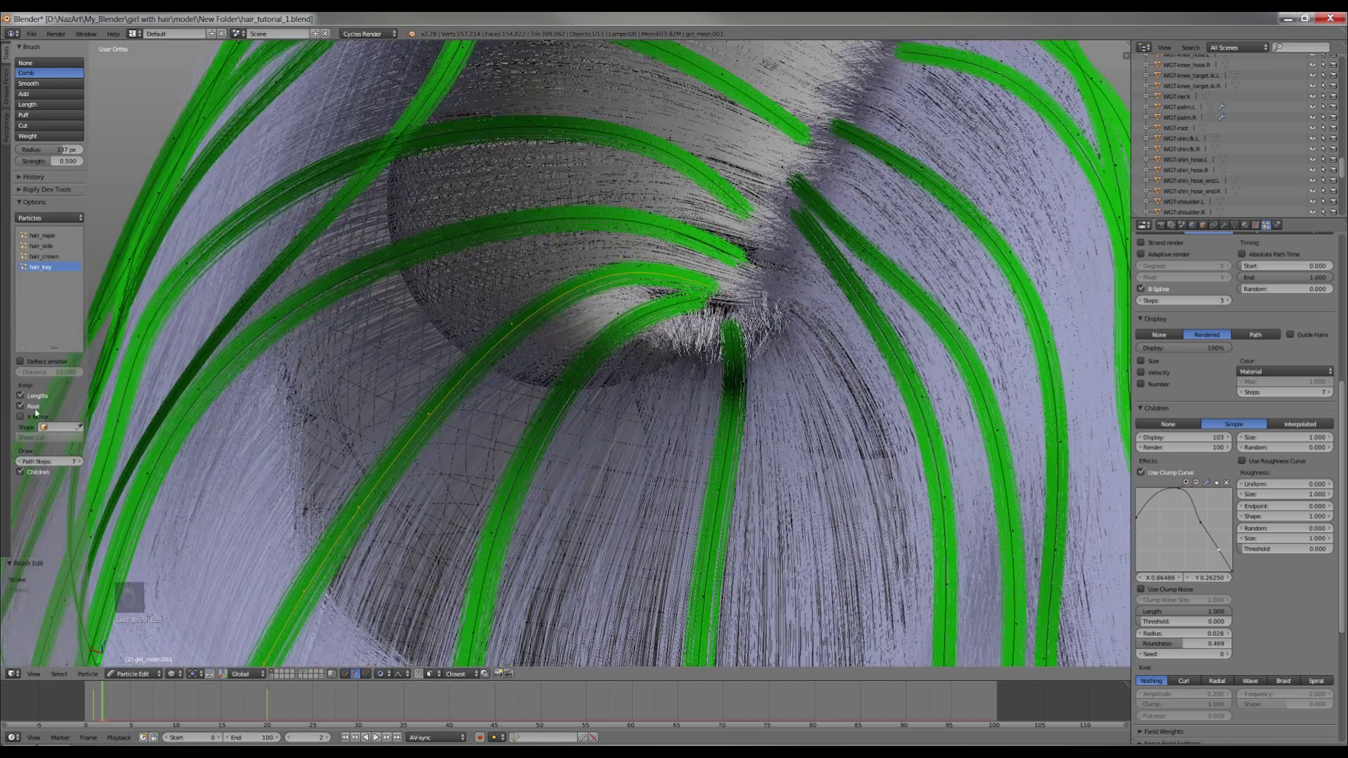
Make final combing passes on the guides, undoing strokes that break the bob shape.
key("z")
key("a")
key("ctrl+z")
key("ctrl+z")
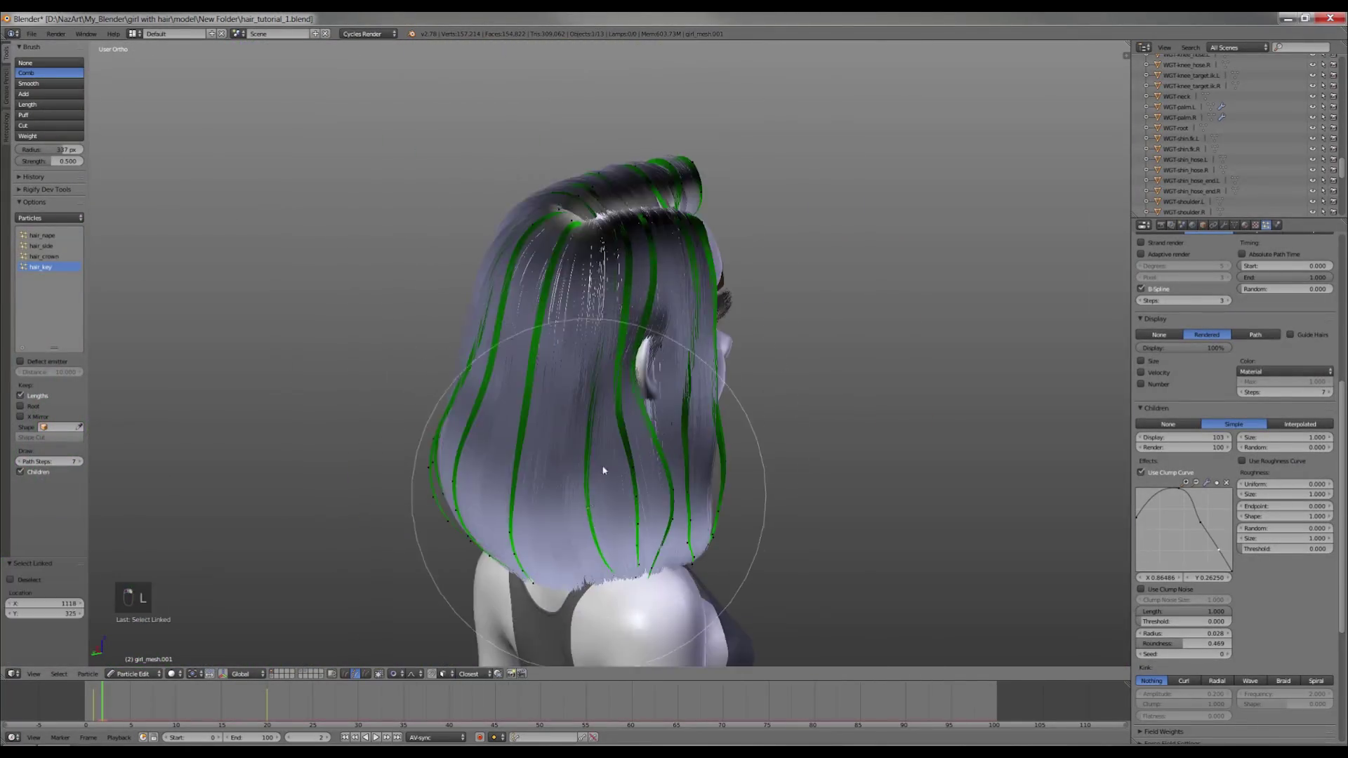
key("l")
key("z")
Leave Particle Edit for Object Mode so the hair shows without guides, and save the file.
key(";")
key("ctrl+z")
key("l")
key("a")
key("ctrl+s")
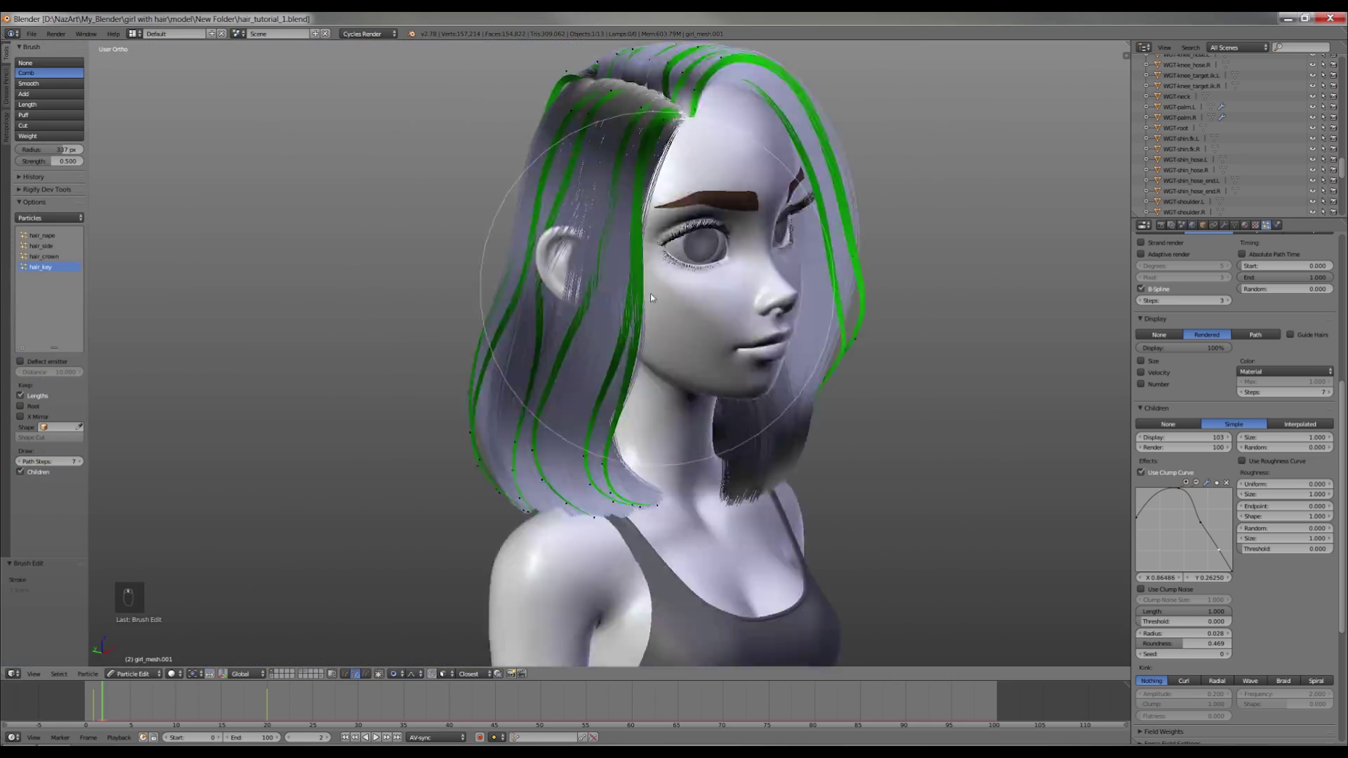
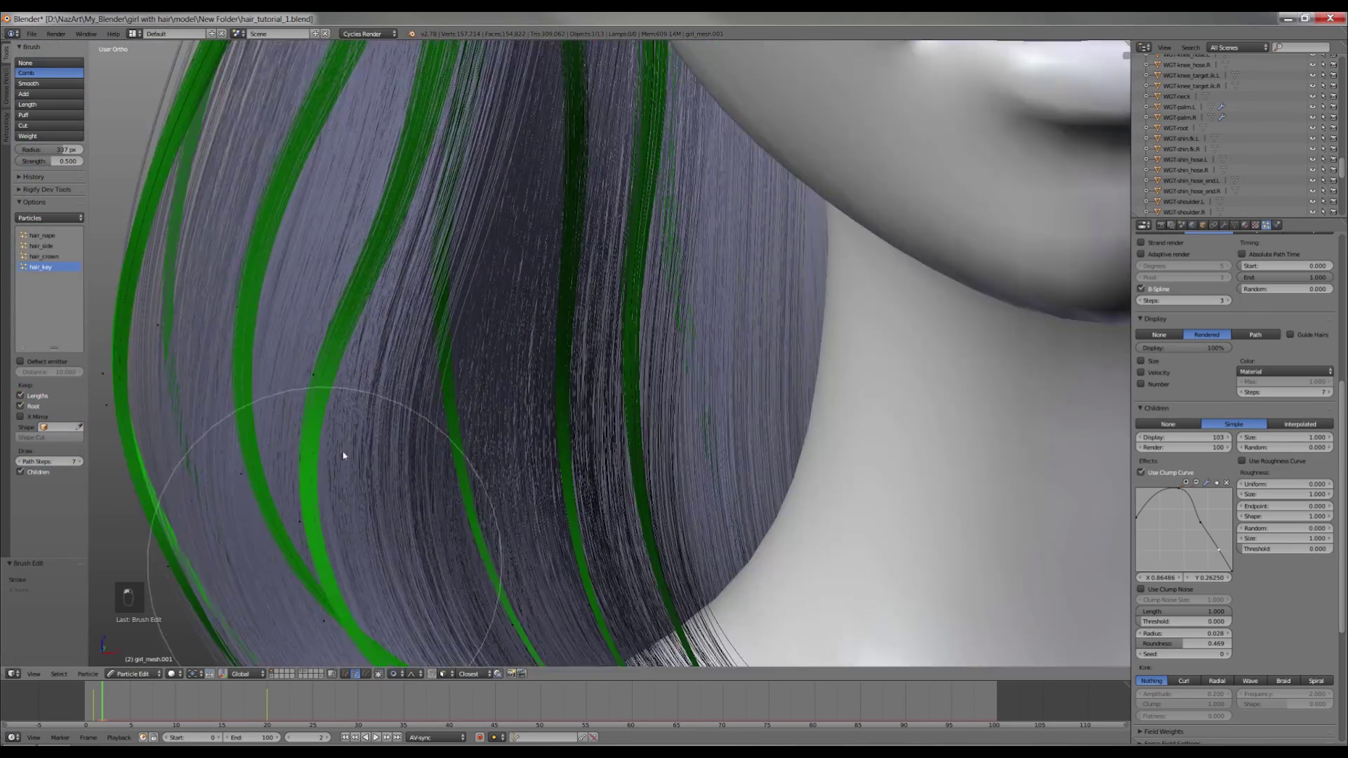
Enable Use Clump Curve on hair_nape children and set Roughness Random 0.230, Size 0.739, Threshold 0.620.
key("z")
key("l")
key("z")
key("a")
key("ctrl+s")
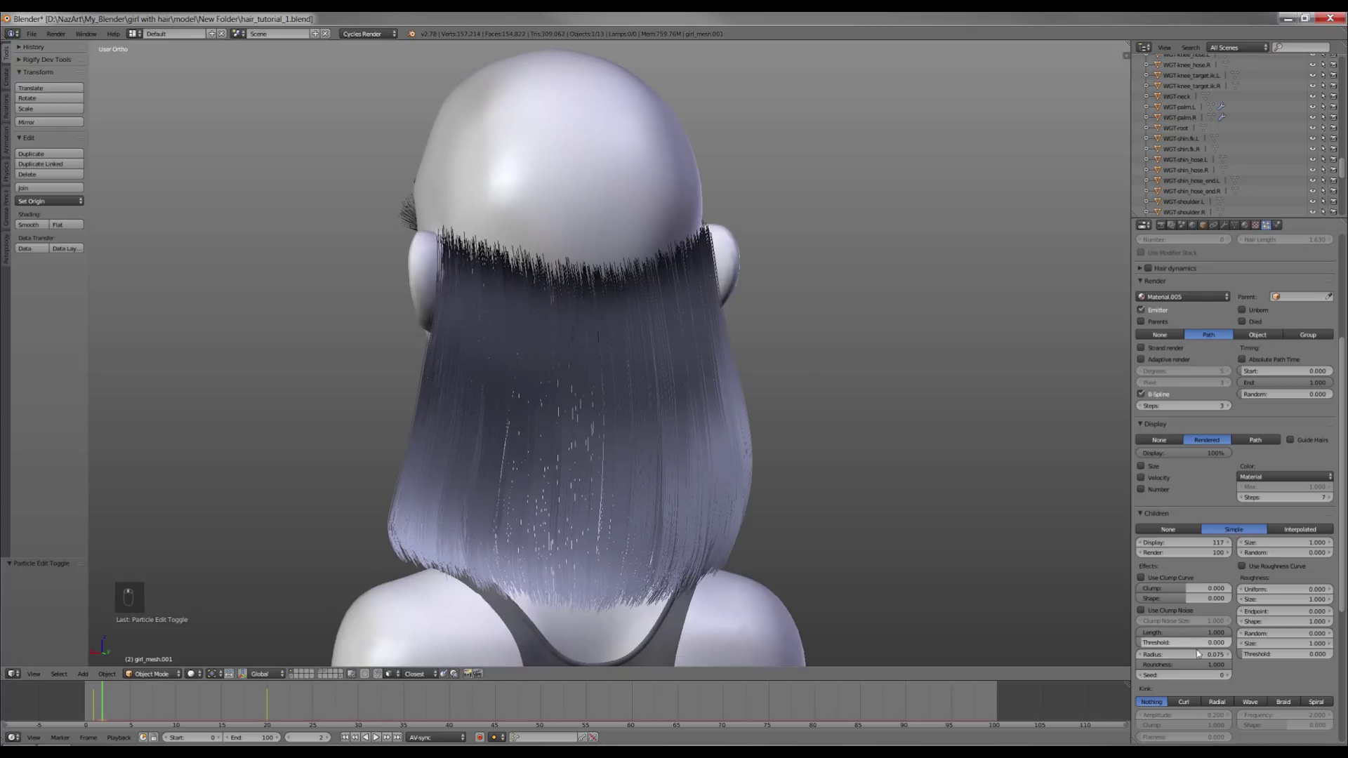
key("BackSpace")
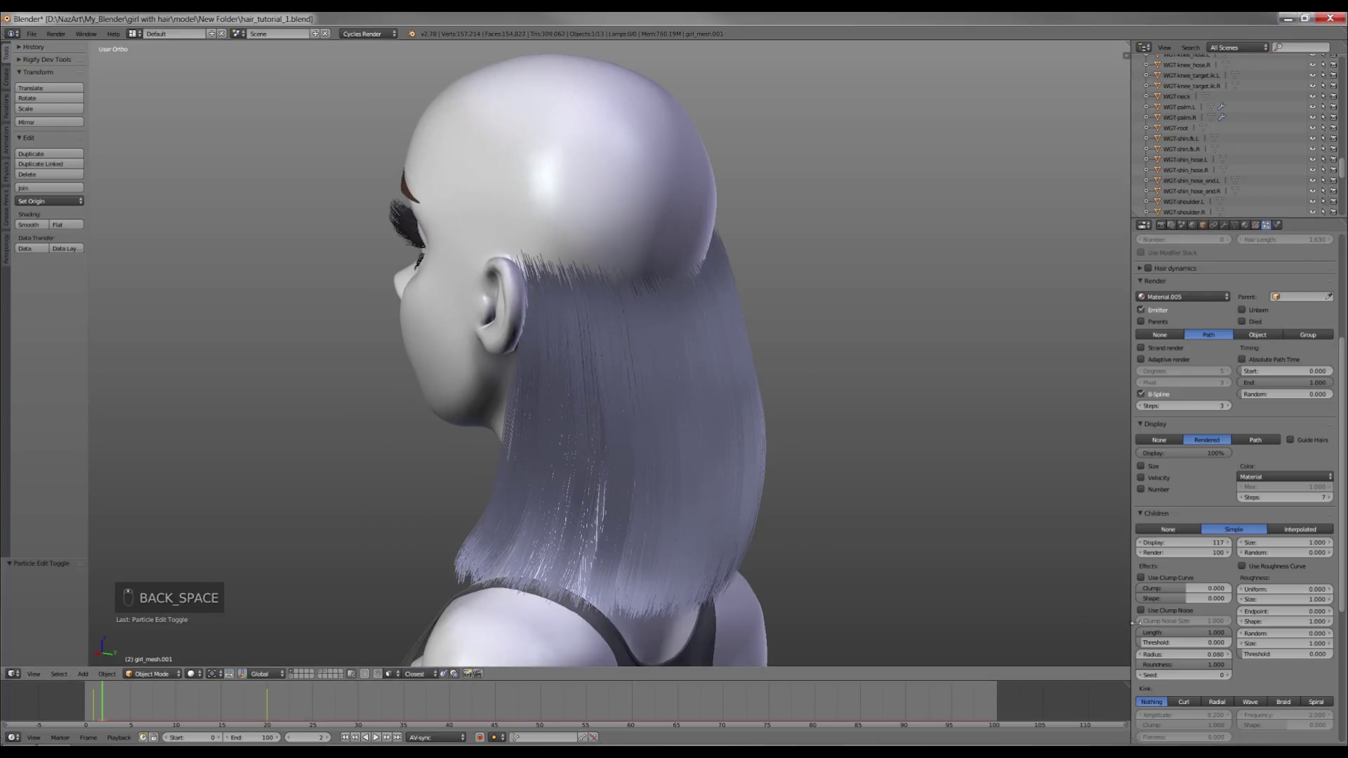
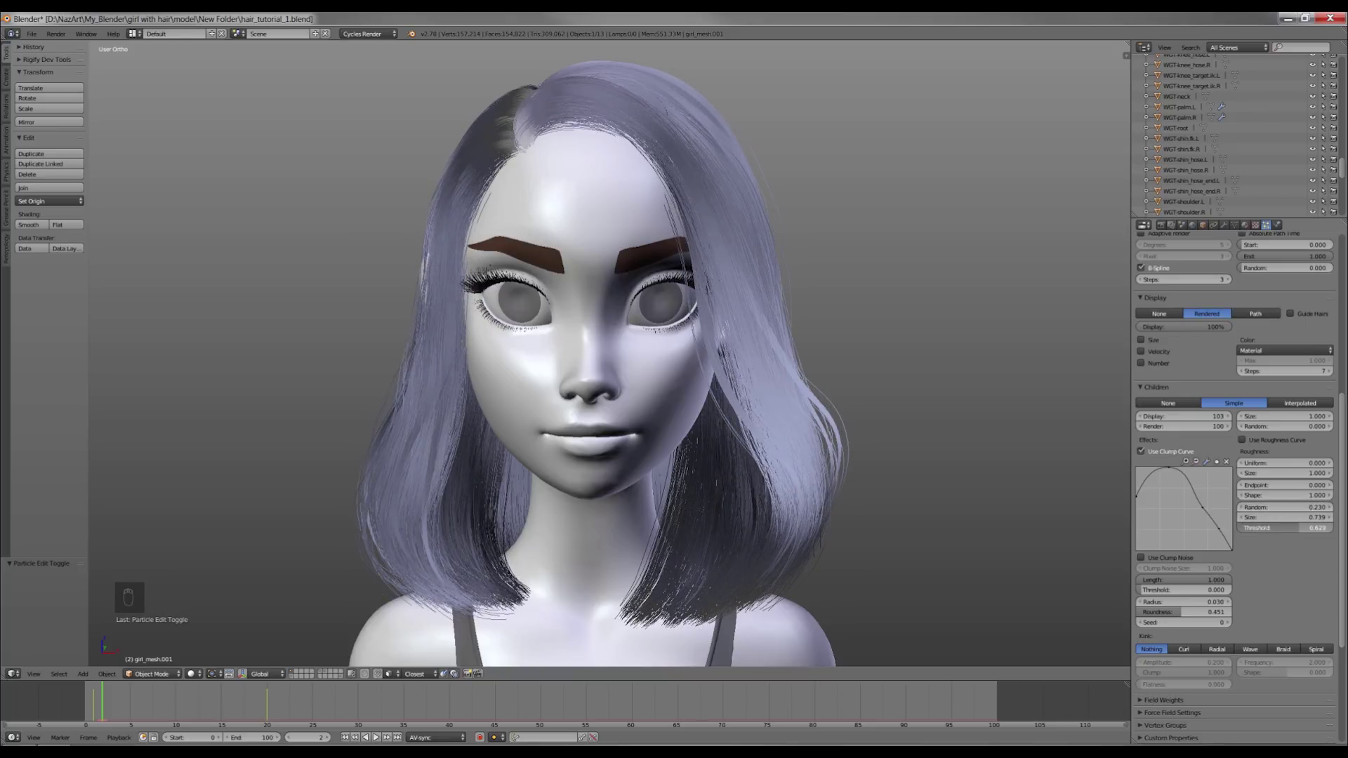
Set the children Kink to Braid with Amplitude 0.035 and Frequency 2.010.
key("BackSpace")
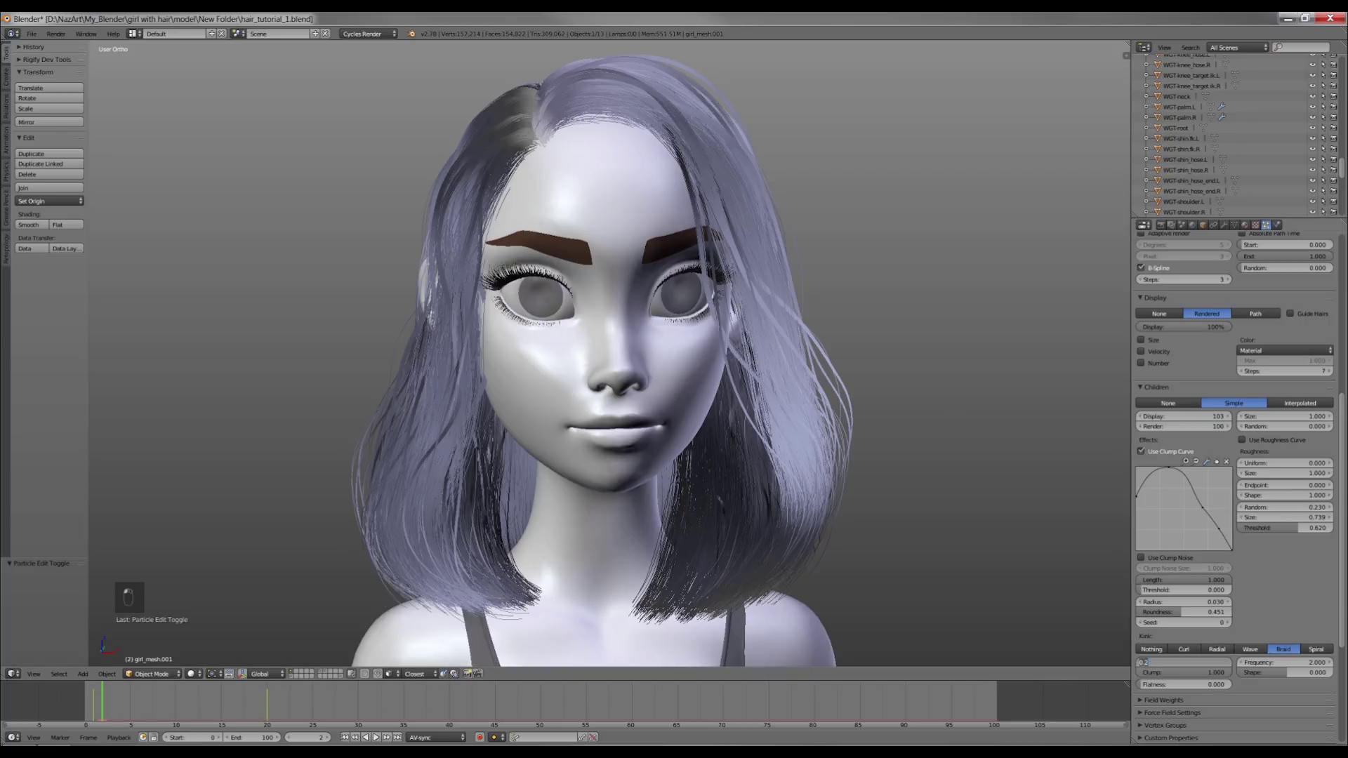
key("Left")
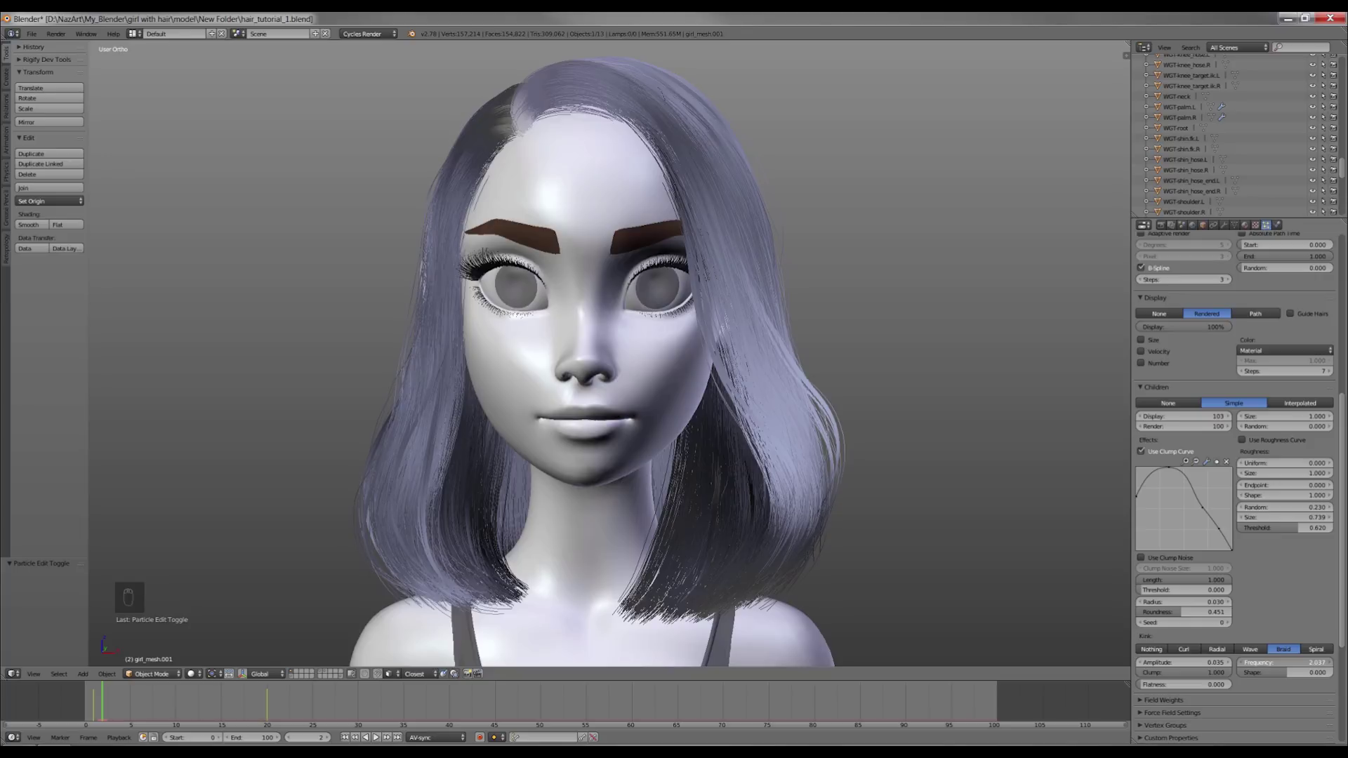
key("BackSpace")
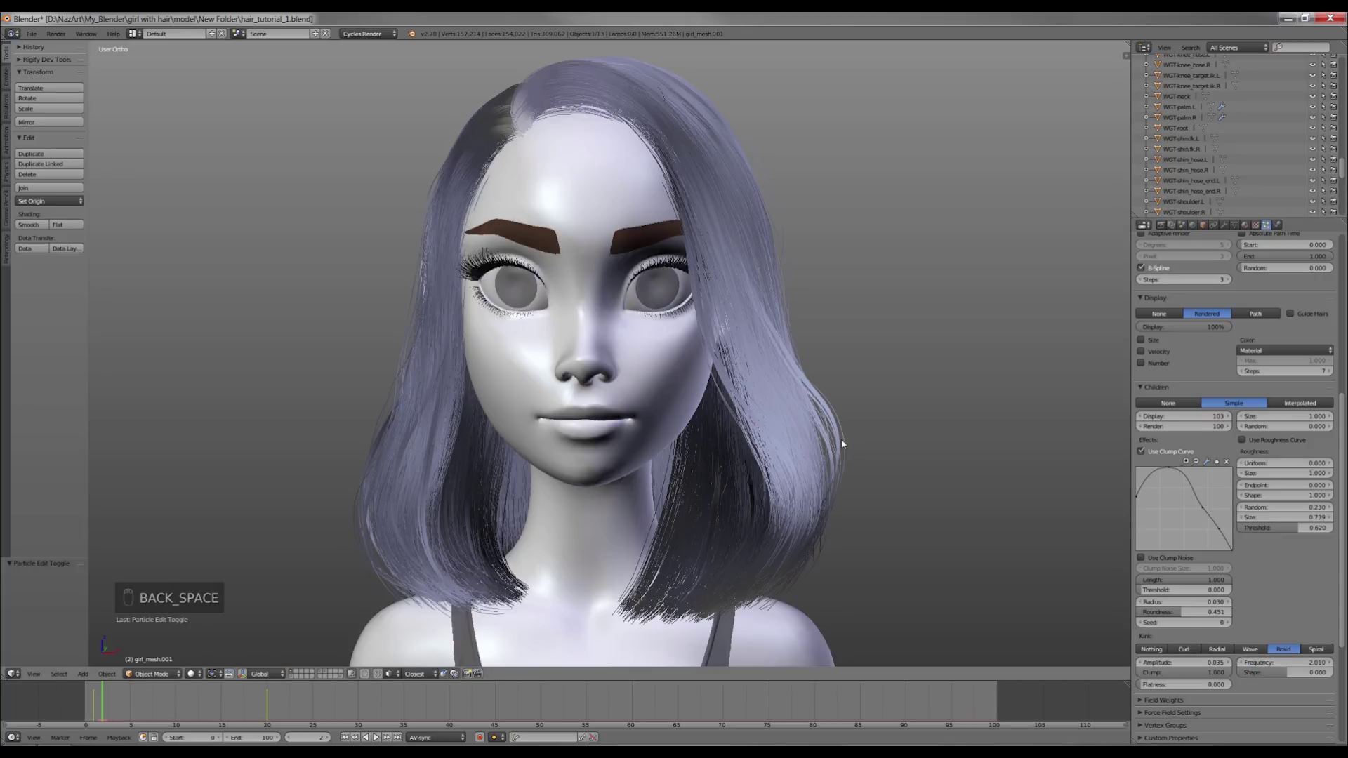